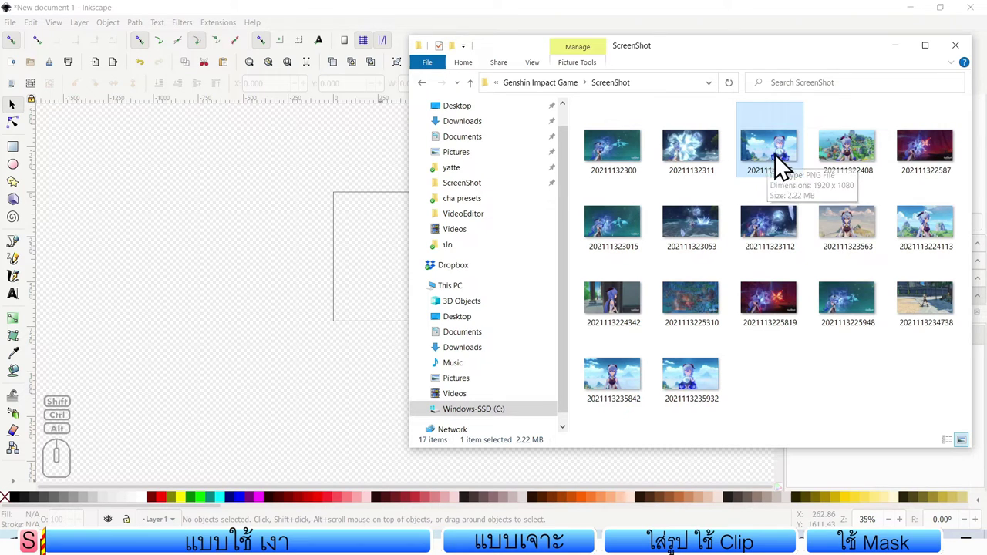
Step: Import the GanYu screenshot PNG as an embedded image and position it on the canvas
drag(776, 151, 301, 279)
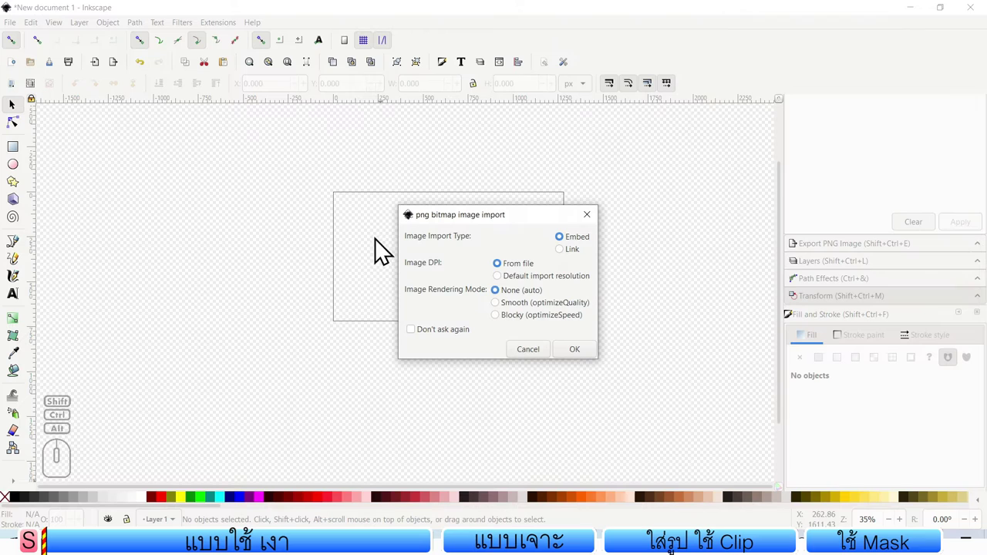
click(582, 363)
drag(270, 259, 347, 272)
Step: Try a freehand corner resize of the screenshot, then undo the distorted result
click(20, 34)
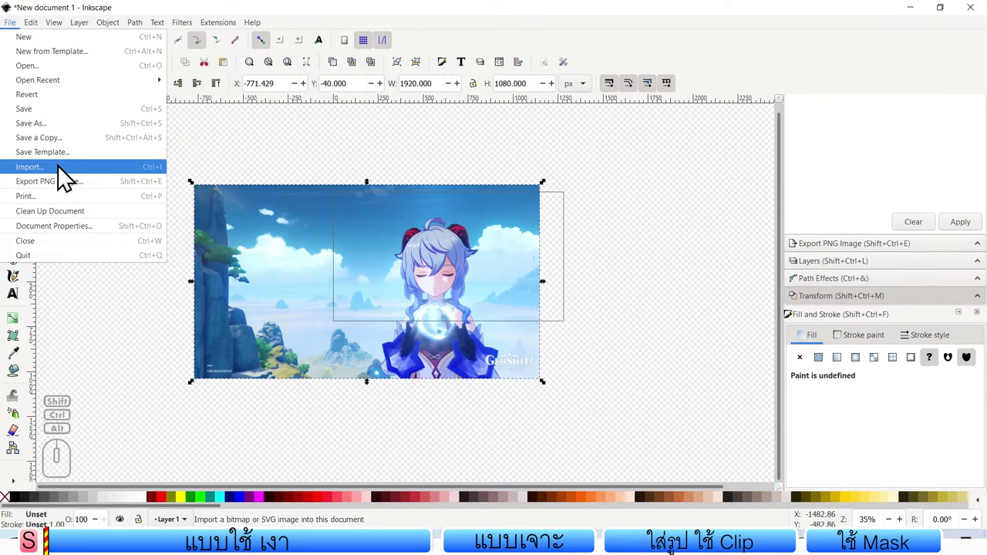
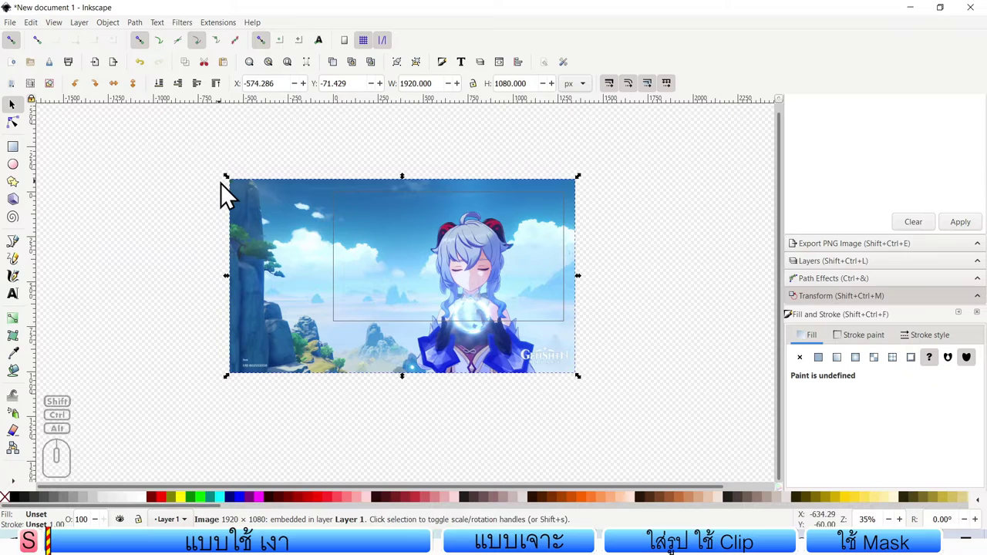
drag(233, 185, 210, 213)
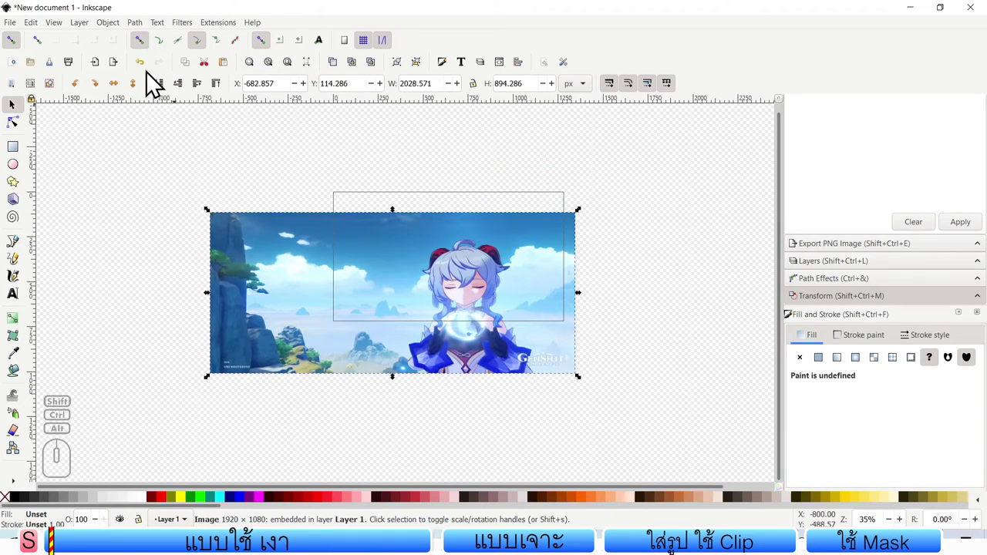
click(139, 71)
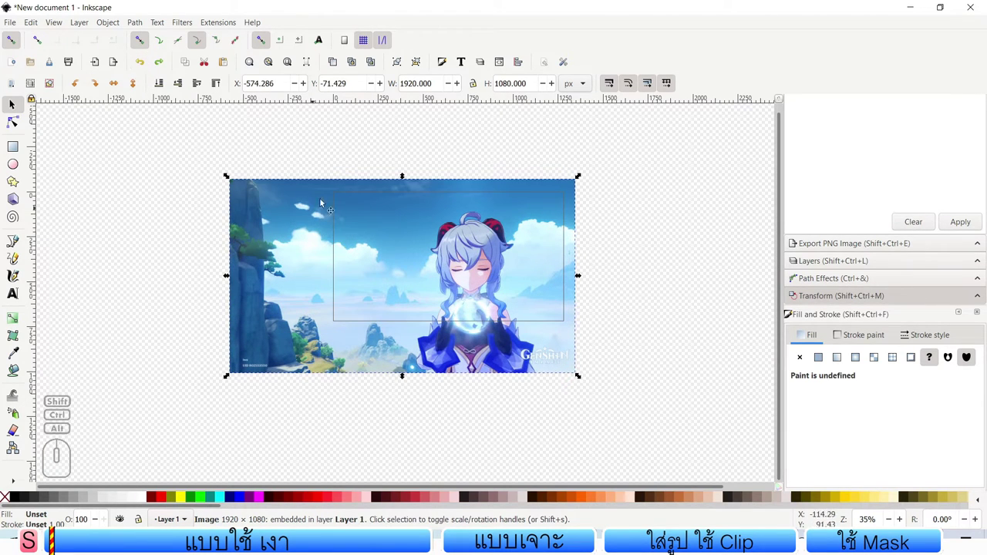
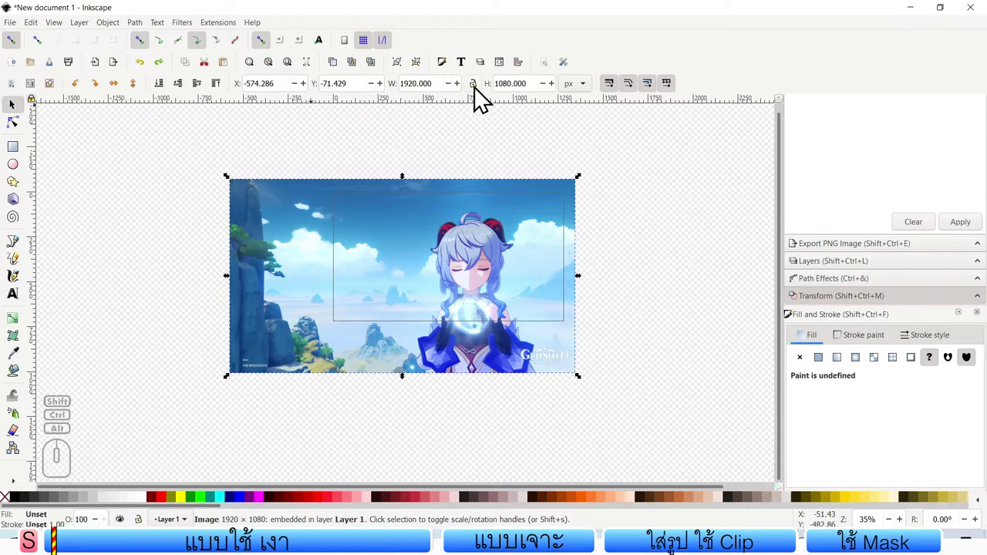
Step: With the W/H lock enabled, scale the screenshot proportionally down to about 1316×740 near page size
click(480, 97)
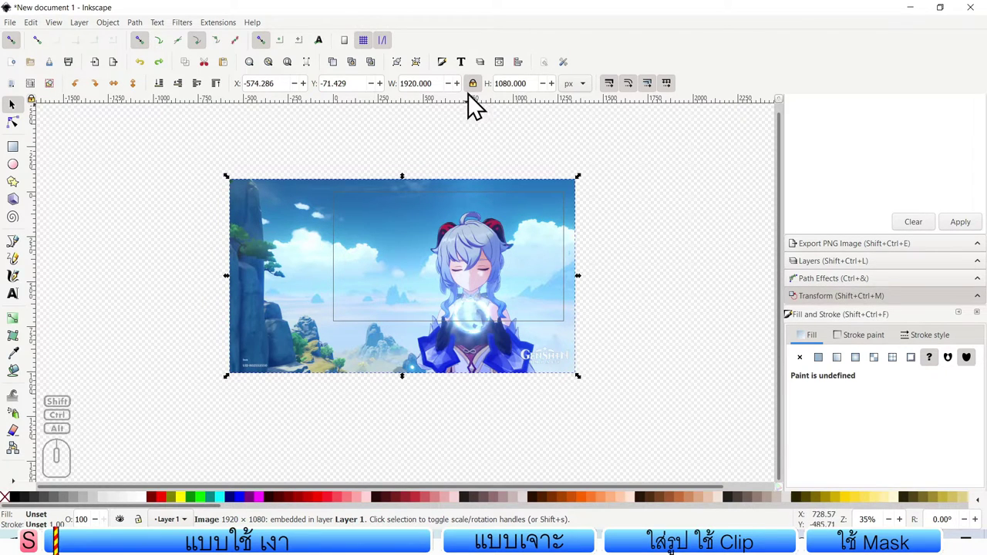
drag(233, 185, 315, 249)
drag(379, 275, 361, 228)
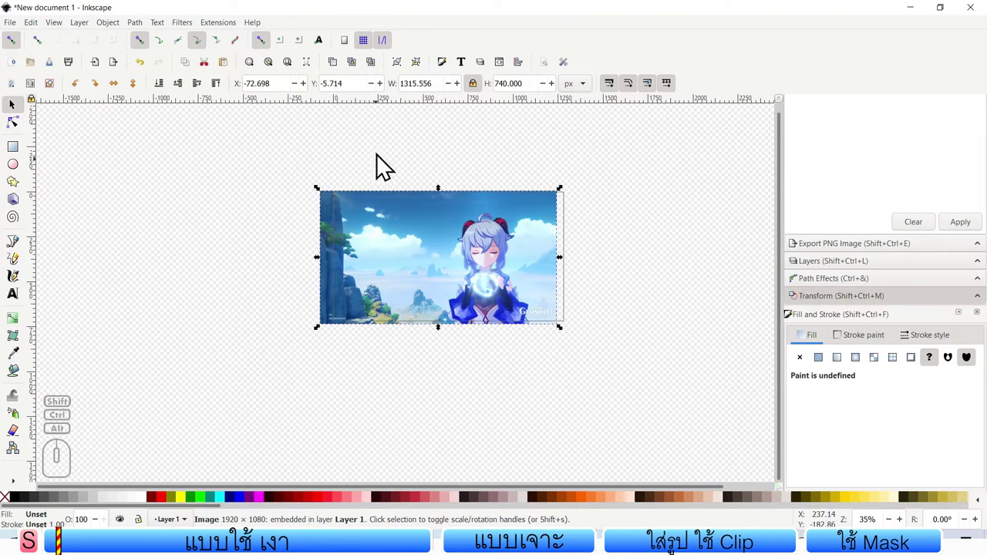
Step: Snap the screenshot corner to the page corner and enlarge it to about 1406×791 covering the page
click(353, 52)
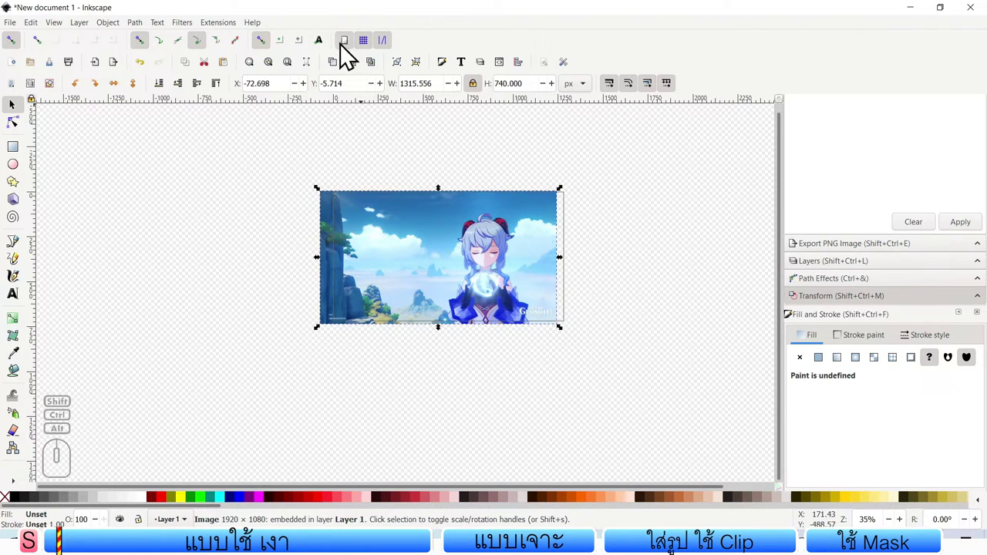
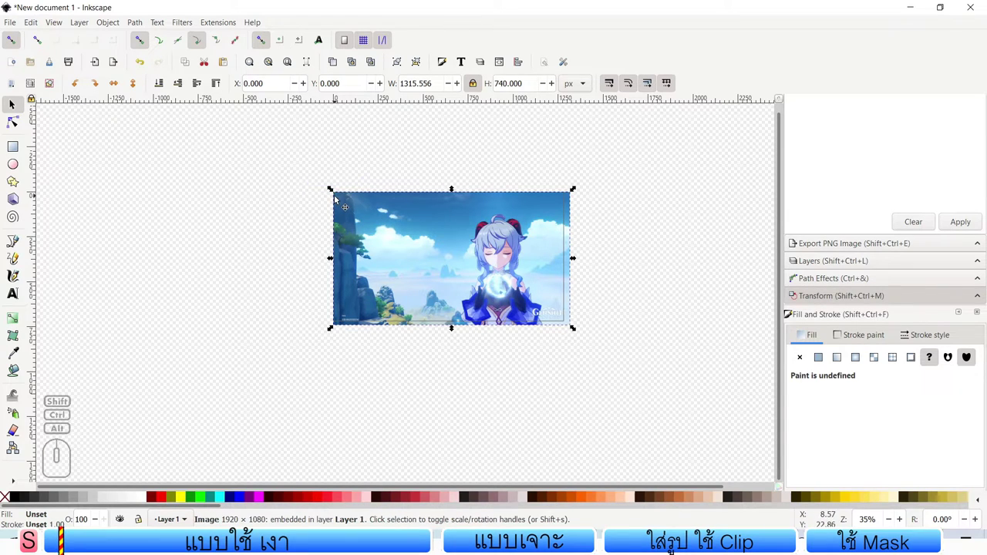
click(584, 341)
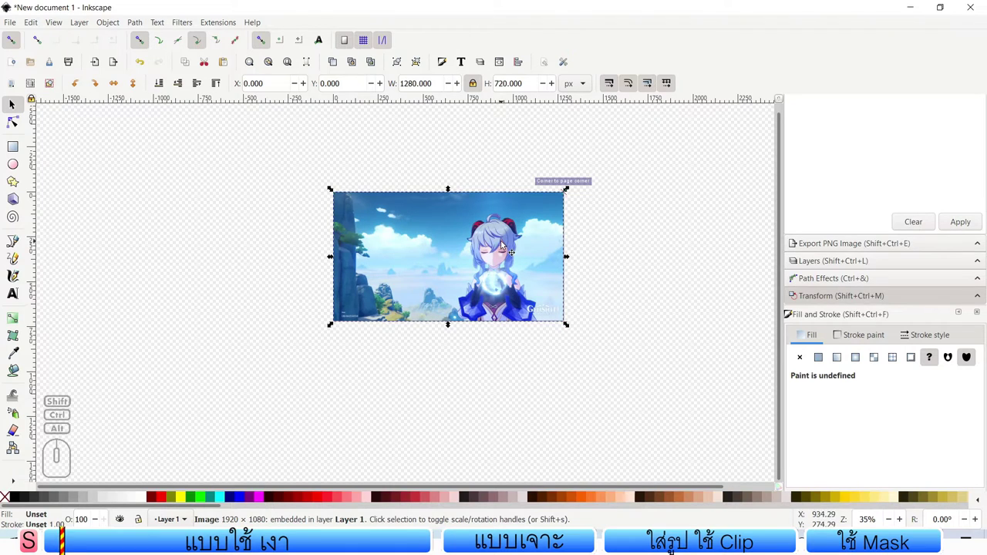
drag(333, 333, 312, 364)
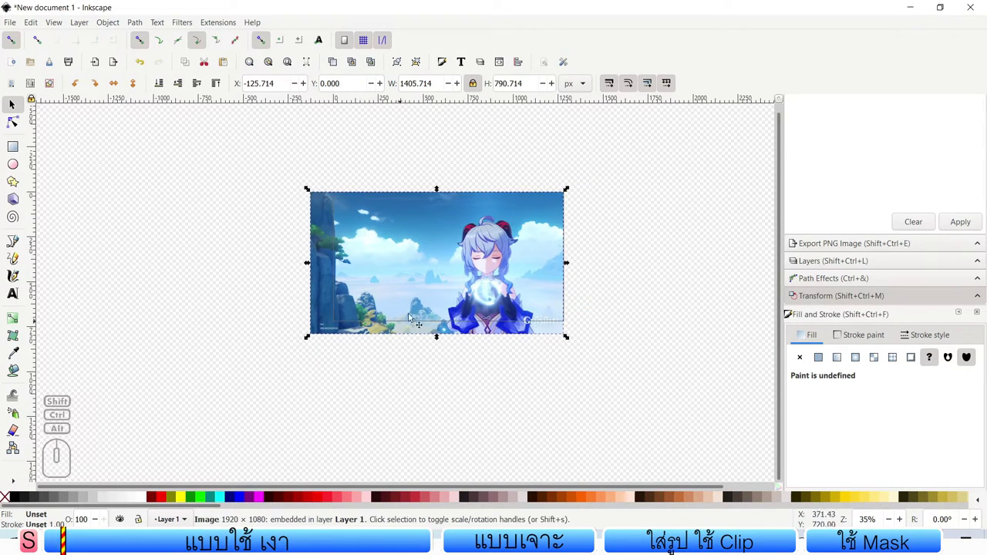
drag(434, 296, 446, 294)
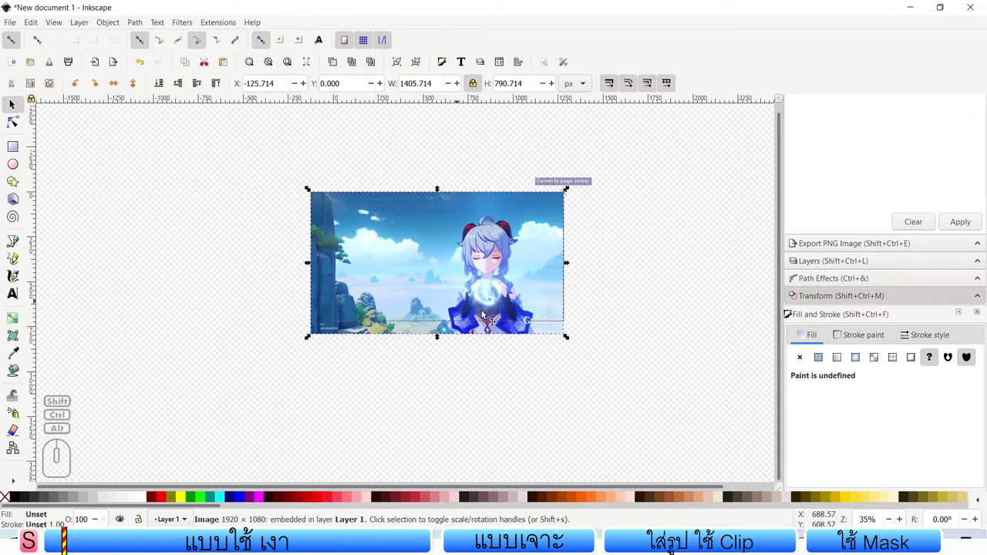
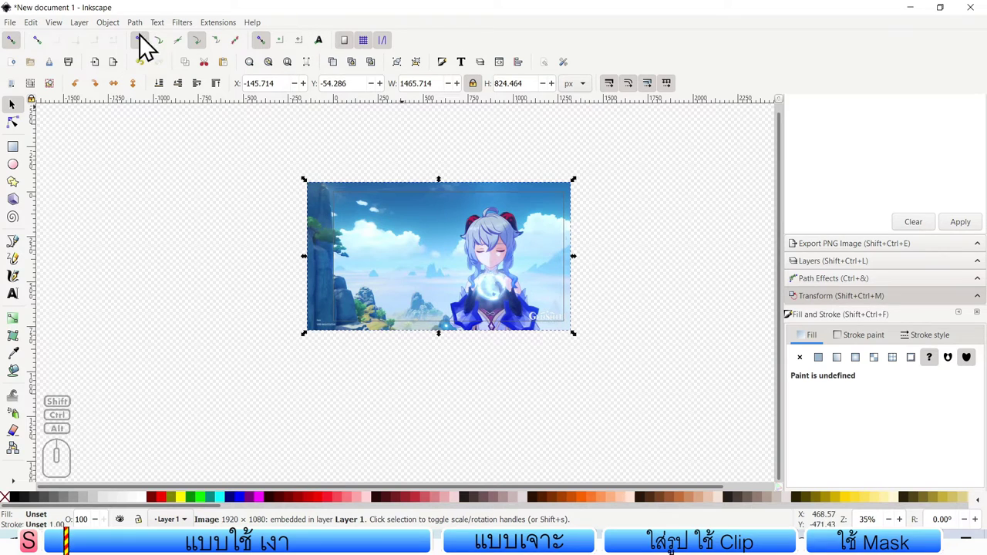
Step: Toggle snapping off and on and cycle through the snap-target buttons on the snap toolbar
click(38, 52)
click(24, 51)
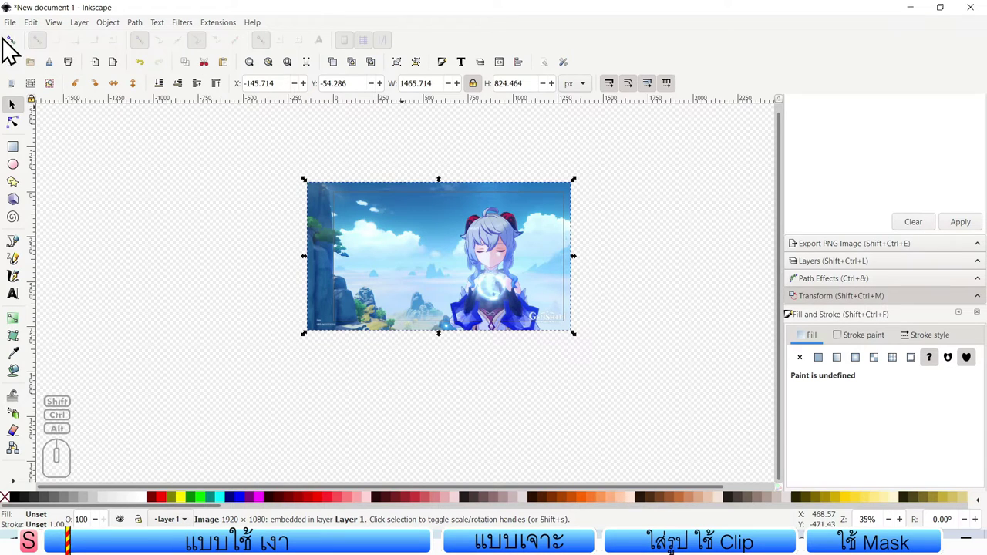
click(14, 46)
click(60, 50)
click(82, 54)
click(100, 52)
click(123, 52)
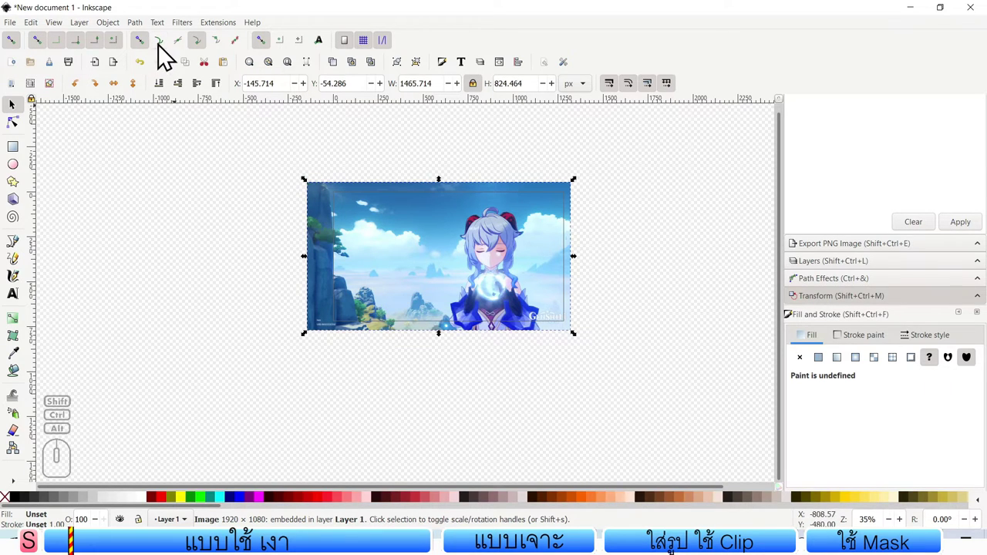
click(167, 55)
click(187, 54)
click(225, 50)
click(239, 52)
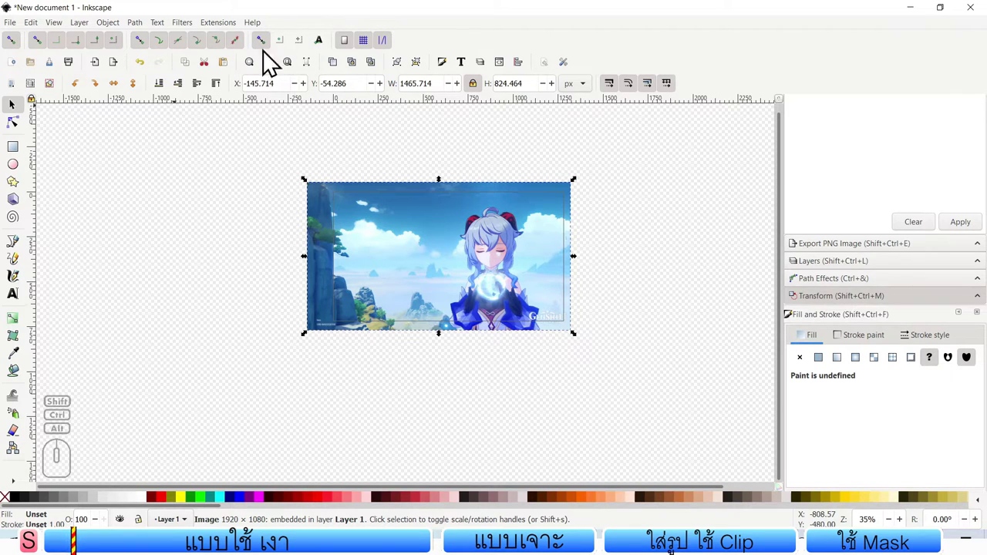
click(47, 52)
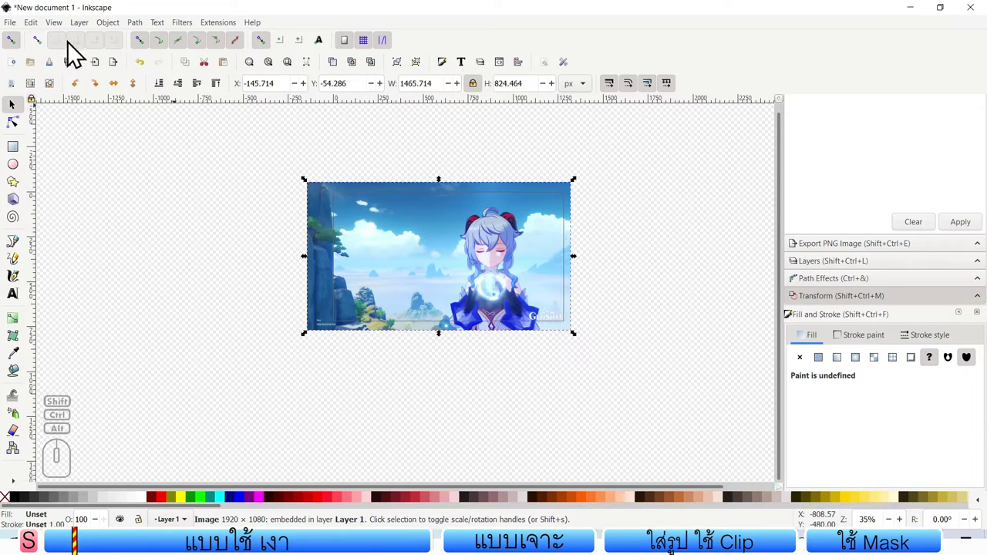
click(48, 53)
click(44, 49)
click(48, 54)
double_click(147, 55)
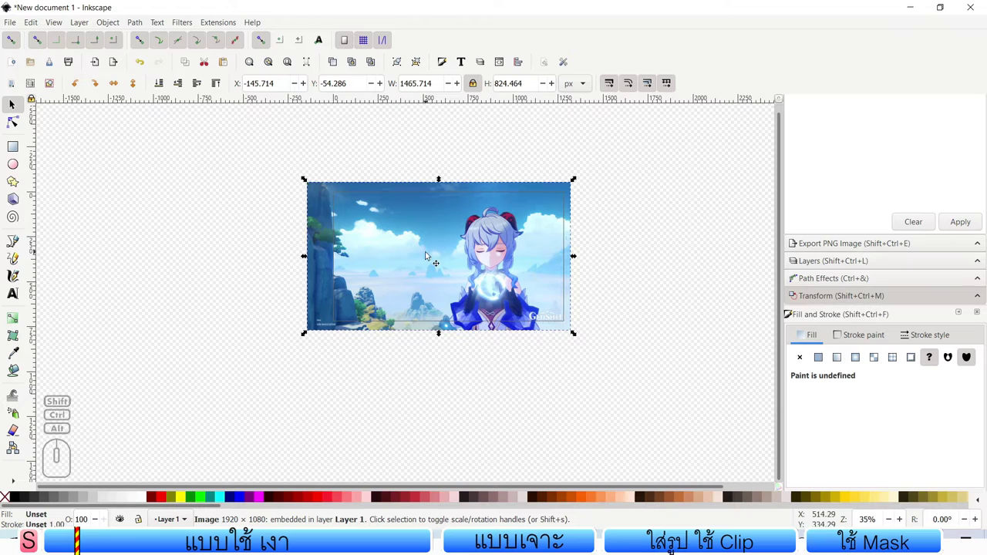
Step: Scale the screenshot to exactly 1280×720 at position 0,0 on the page and deselect it
drag(443, 268, 445, 271)
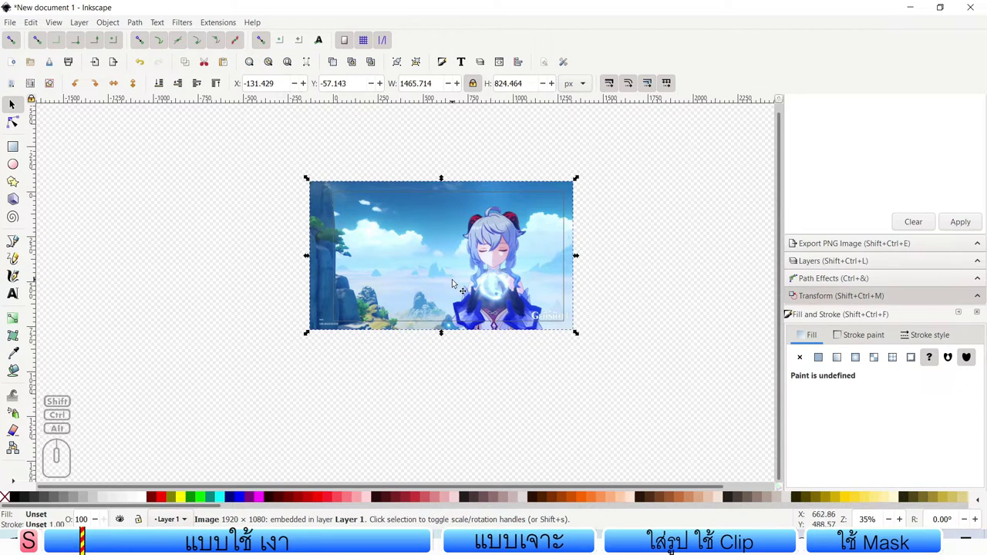
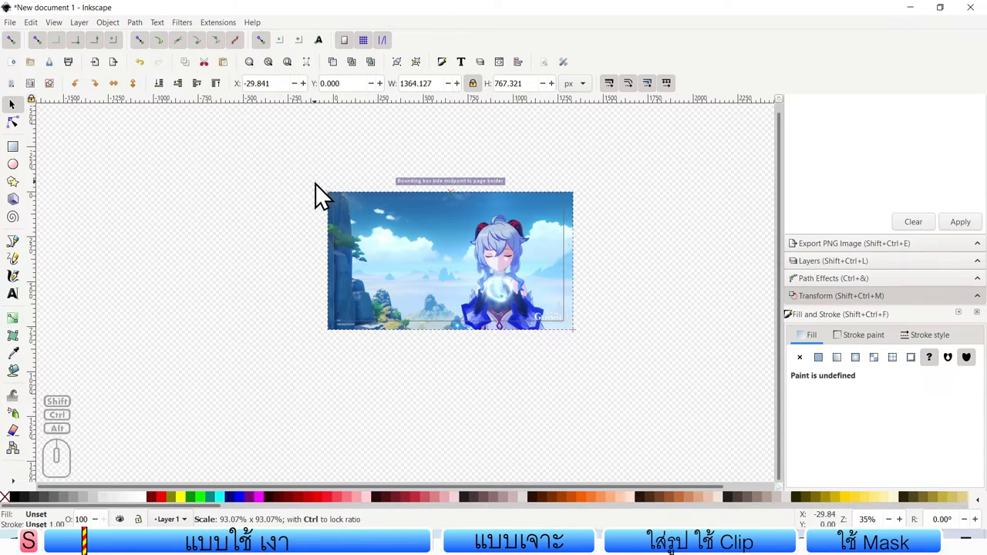
drag(587, 346, 572, 331)
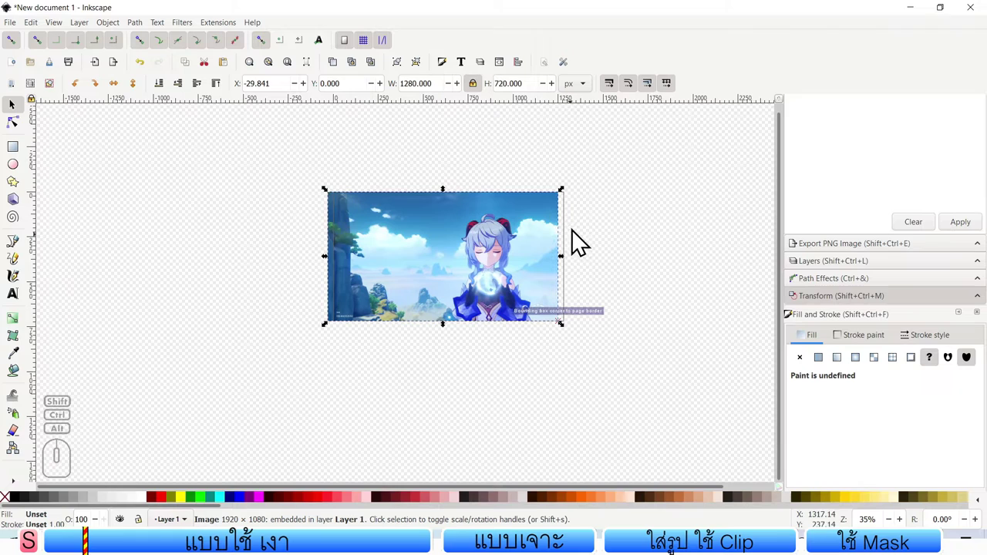
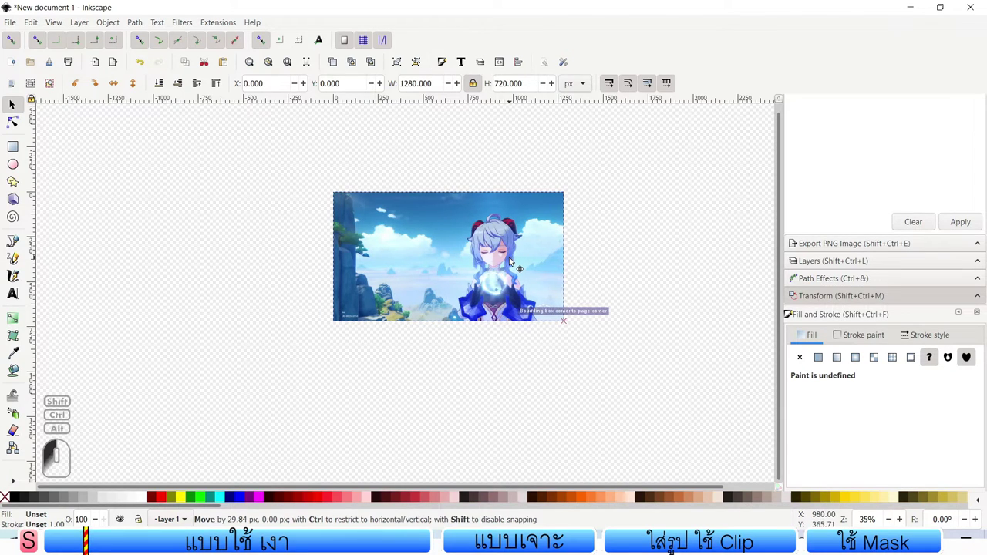
click(540, 363)
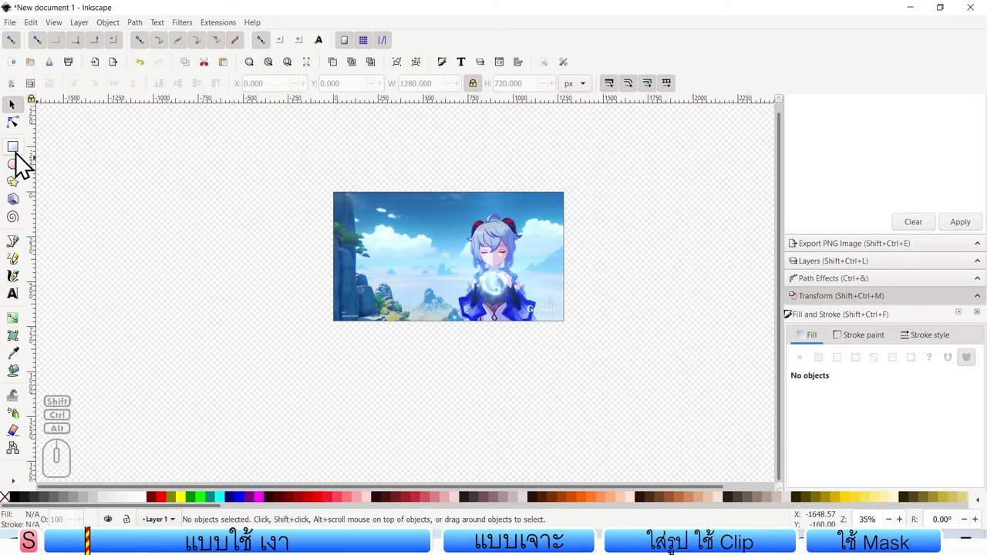
Step: Draw a cyan rectangle about 1203×1003 over the left of the picture and ready it for skewing
click(19, 160)
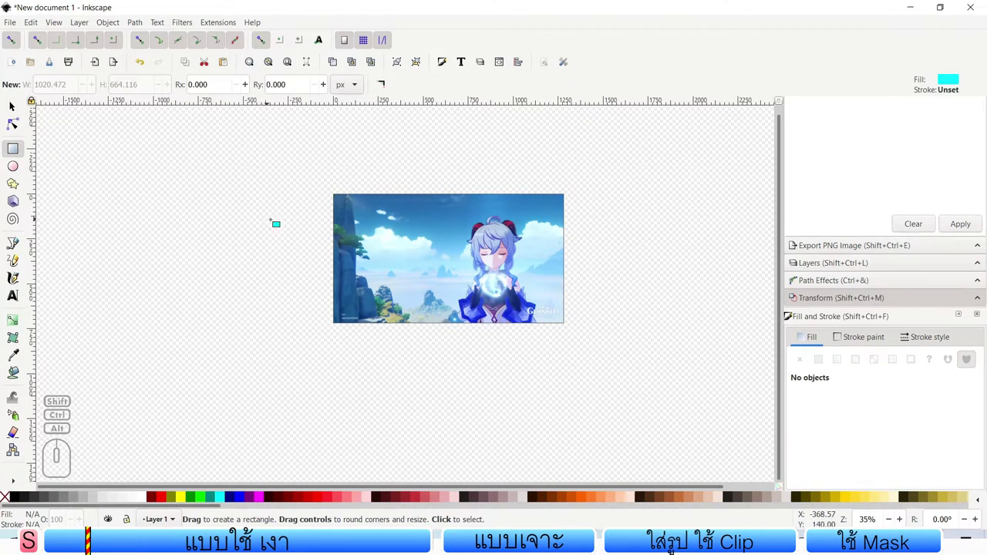
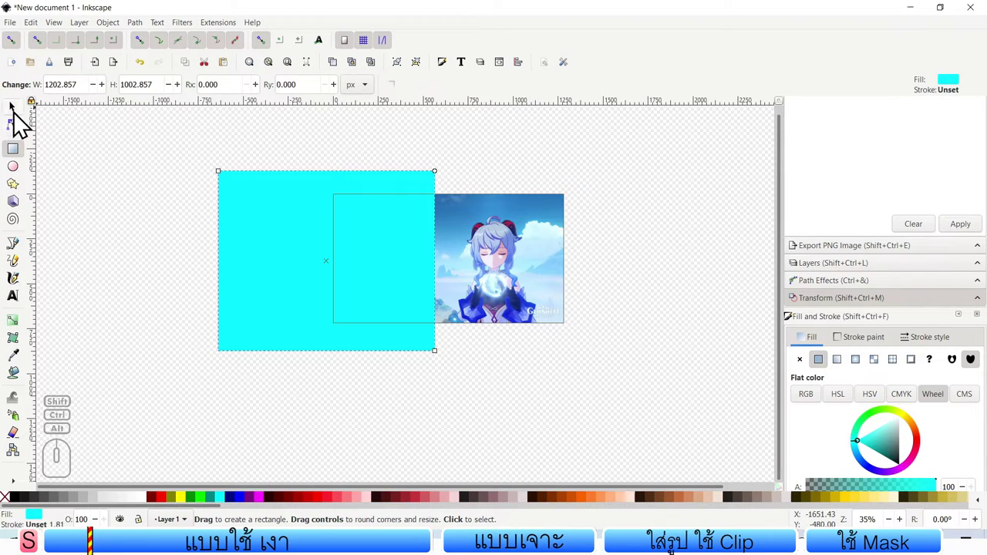
click(17, 120)
click(307, 222)
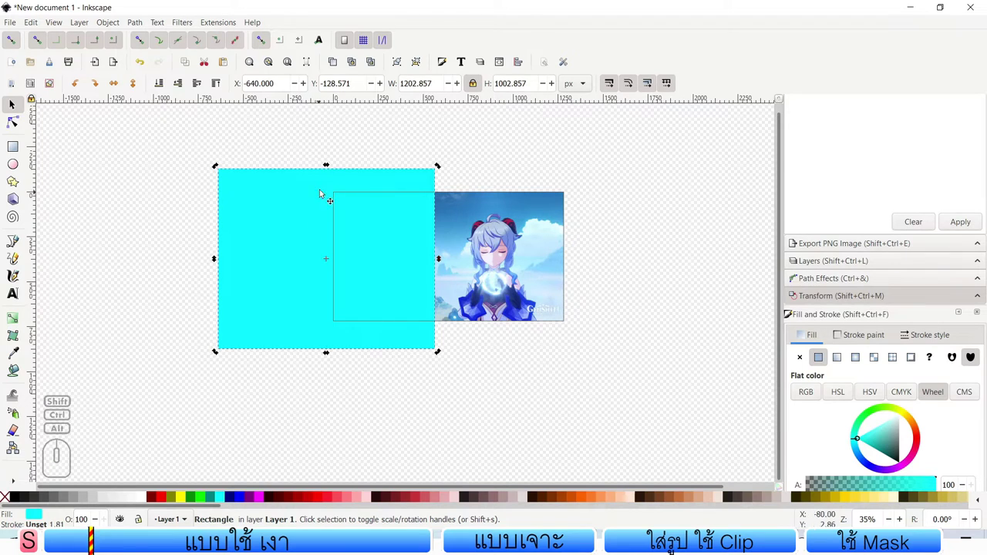
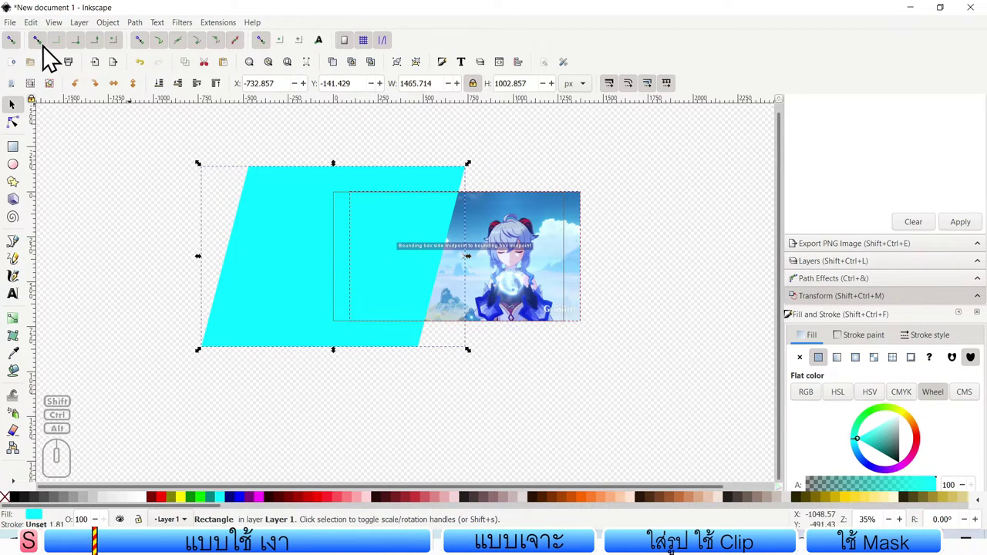
click(50, 55)
click(44, 55)
click(25, 55)
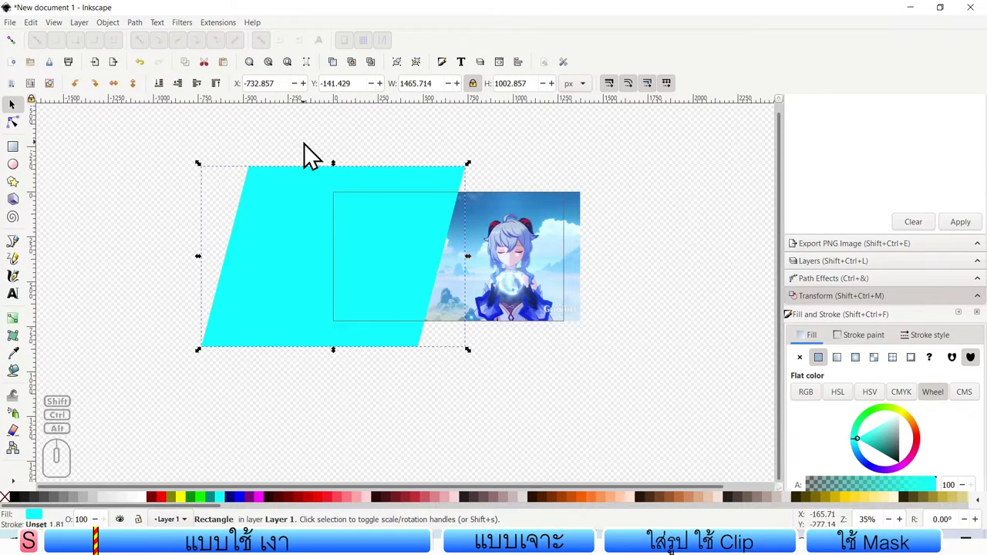
click(313, 154)
drag(312, 252, 314, 254)
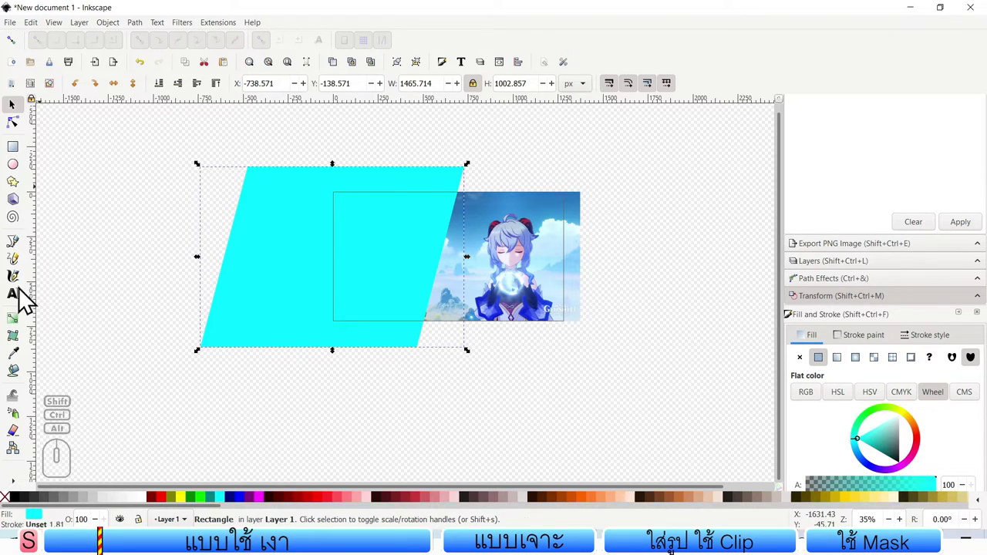
Step: Add a 'GanYu' text label on the cyan shape and enlarge it to roughly 405×100 px
click(16, 302)
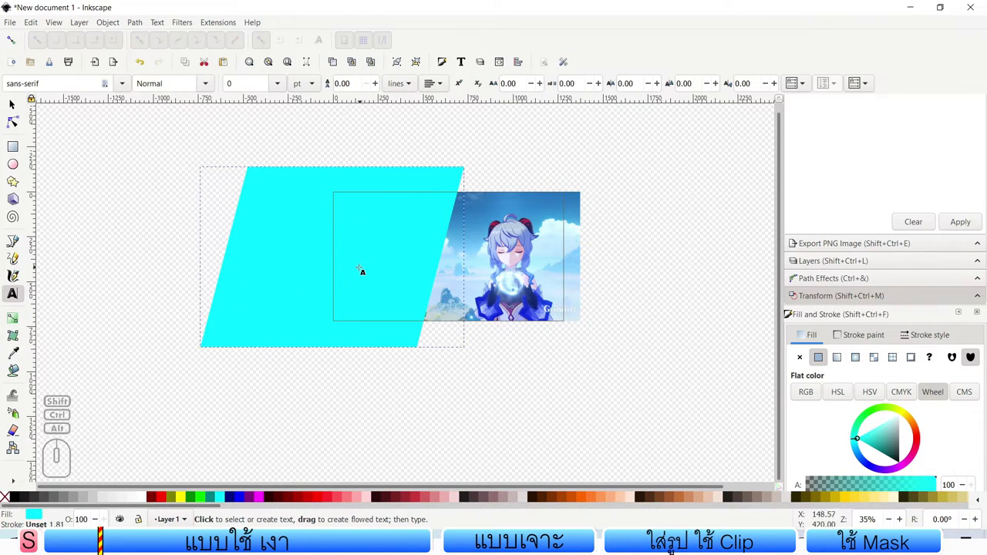
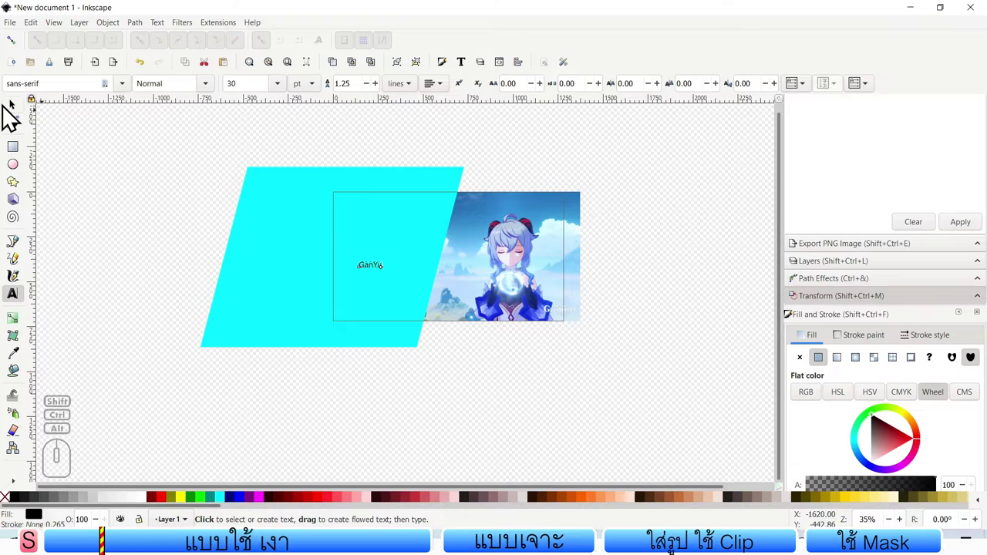
click(19, 117)
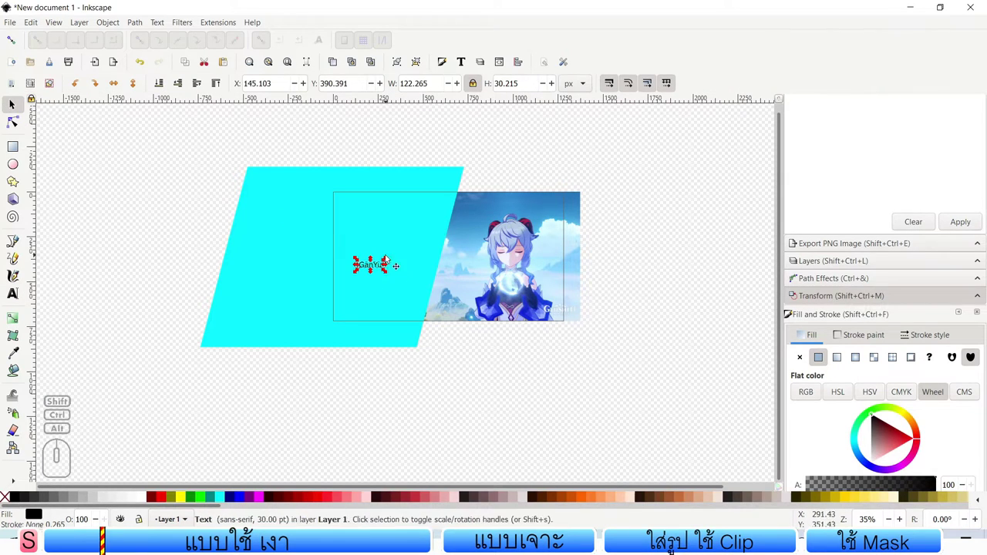
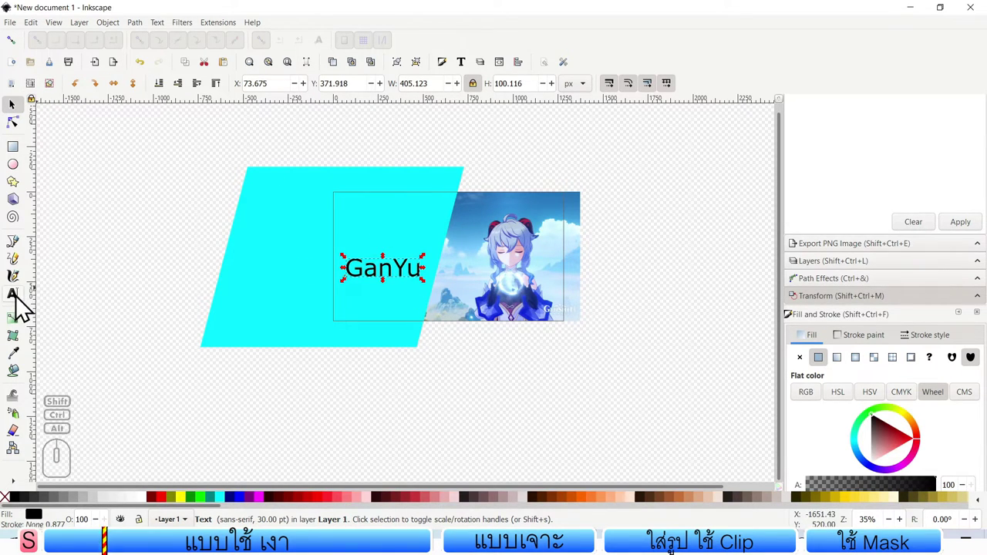
click(21, 303)
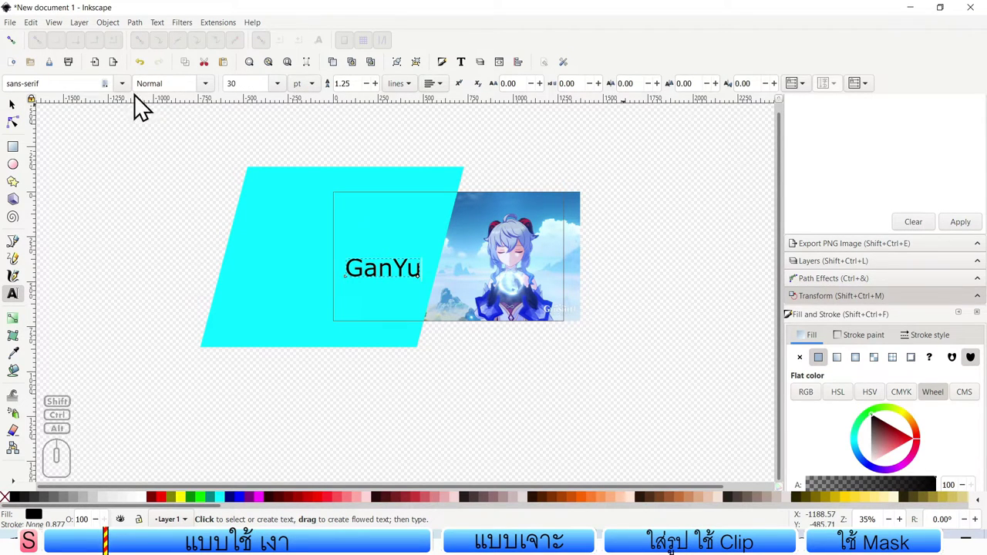
Step: Choose Bauhaus 93 as the font family for the GanYu title
click(123, 90)
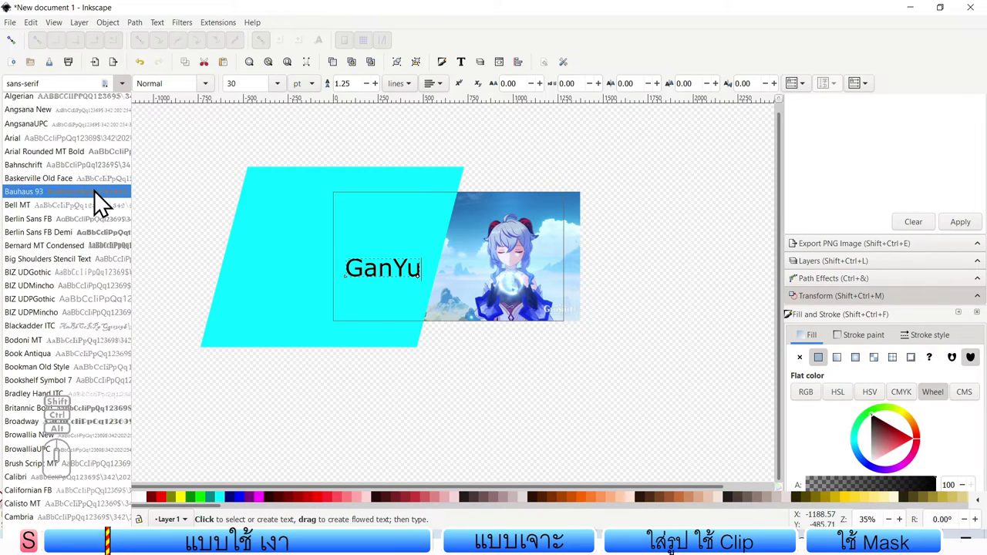
scroll(up, 3)
Step: Fill the GanYu letters red and give them a navy outline stroke via Set stroke
click(103, 203)
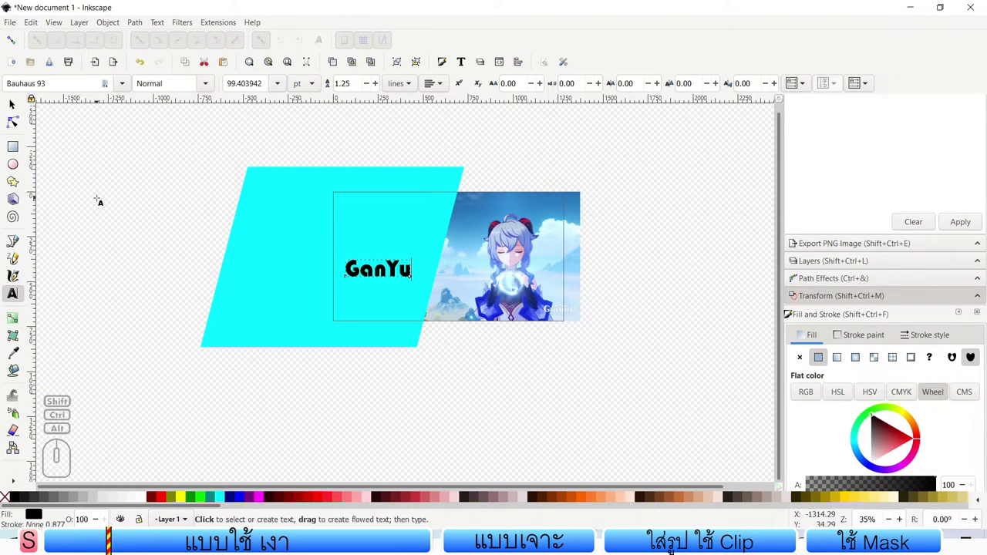
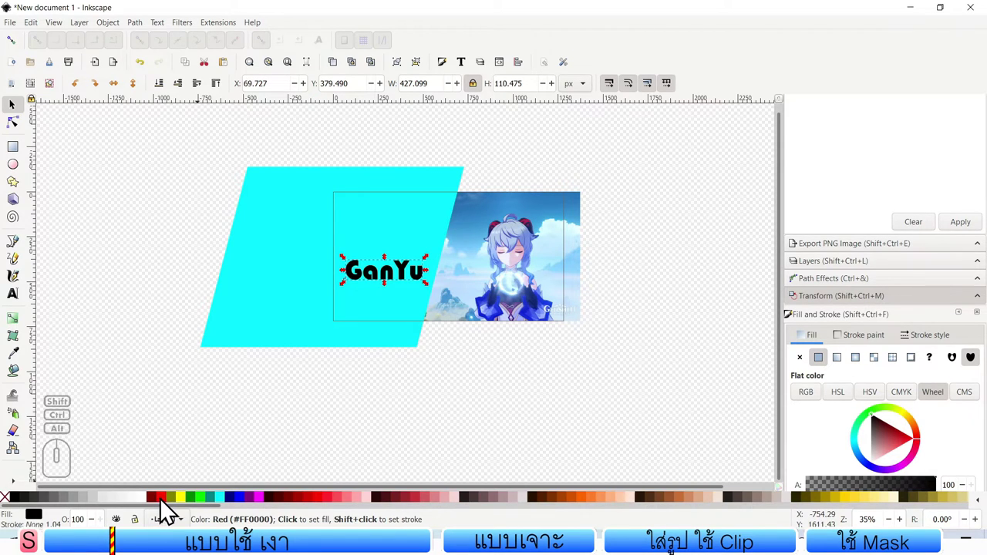
click(169, 512)
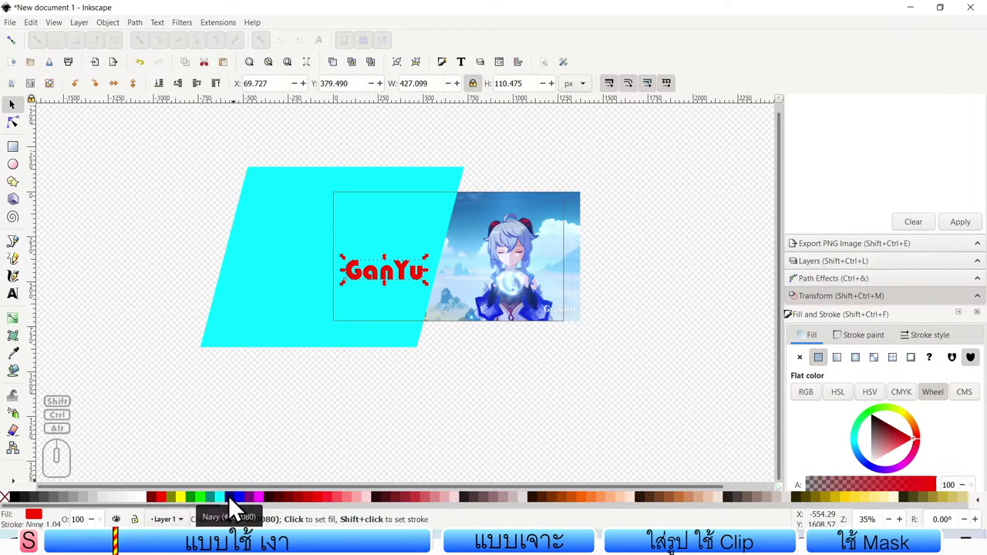
right_click(235, 506)
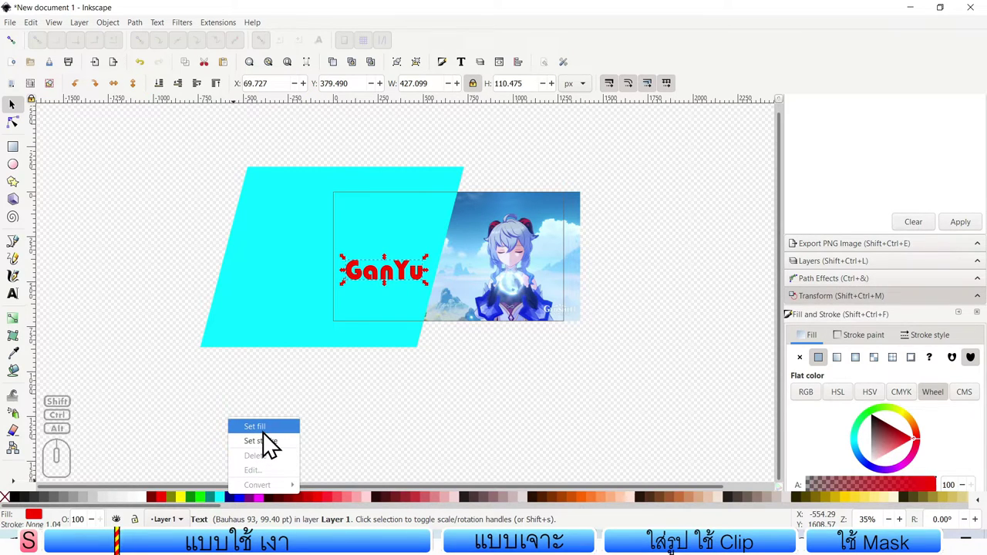
click(269, 452)
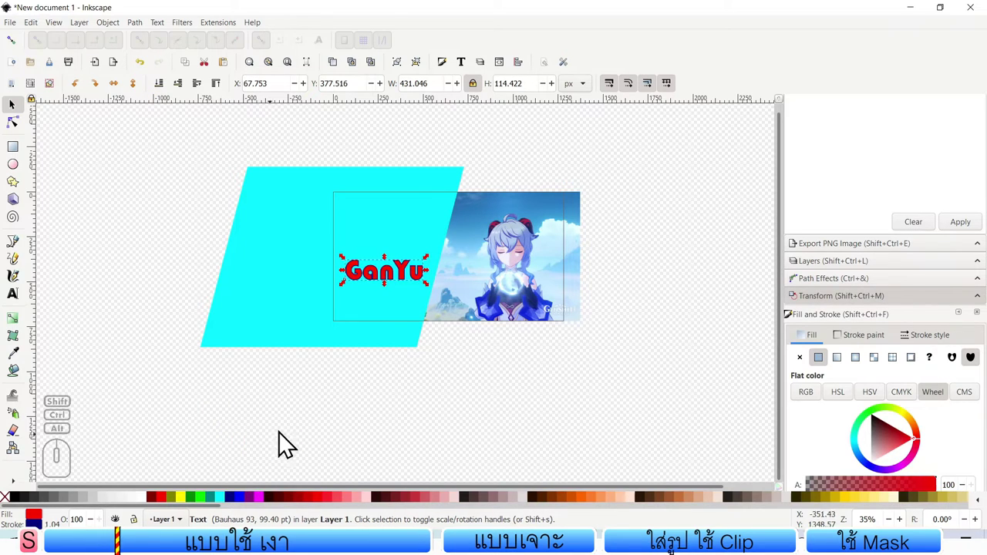
scroll(up, 3)
Step: Change the GanYu title's outline stroke from navy to yellow
scroll(down, 3)
scroll(up, 3)
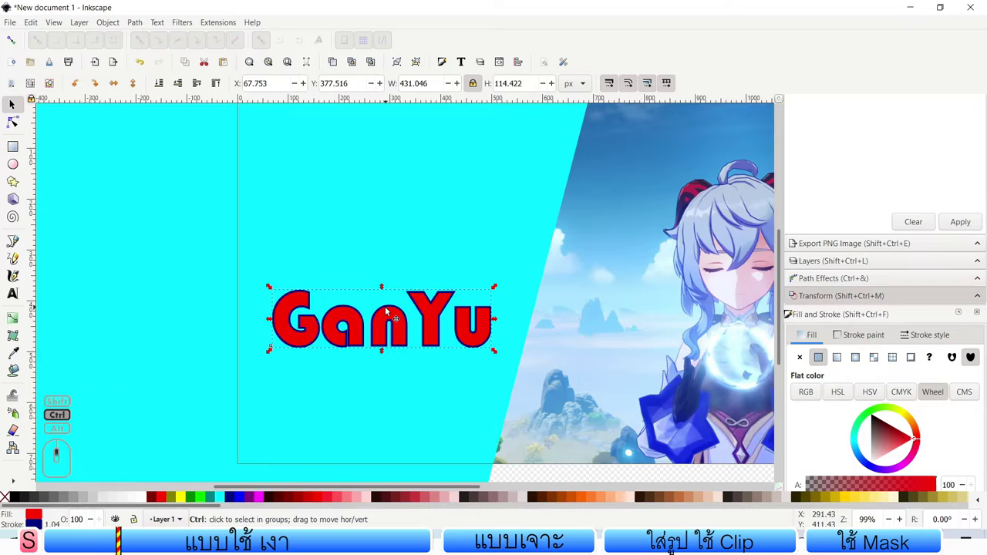
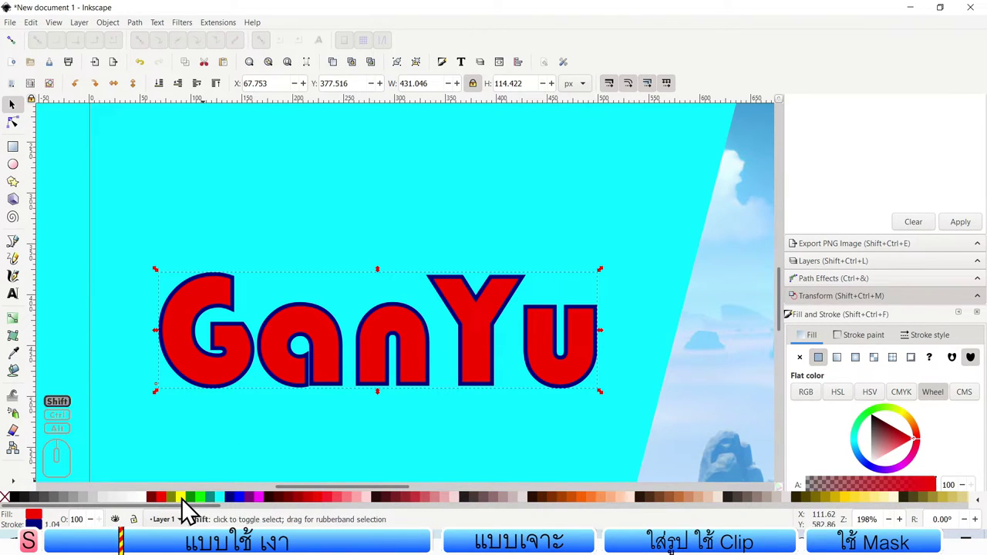
click(191, 511)
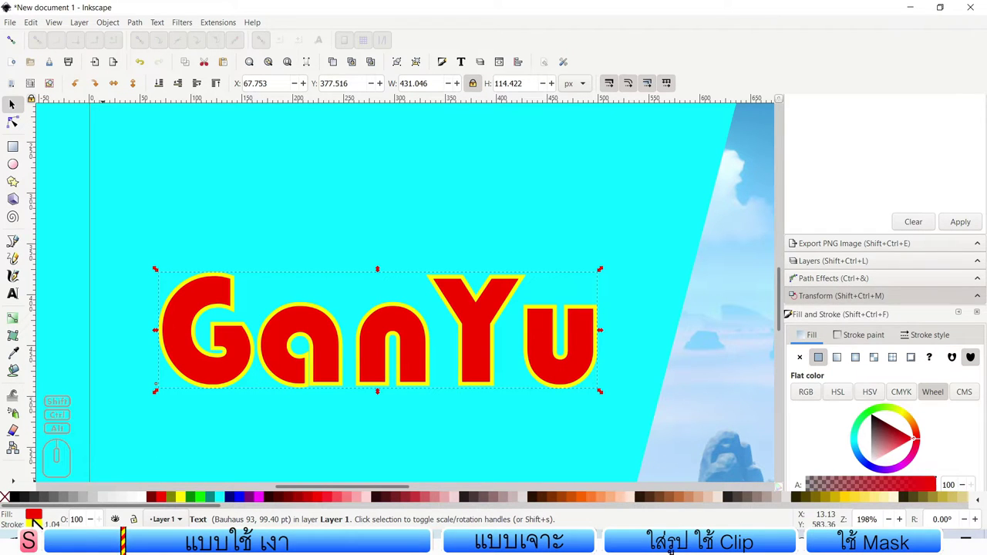
click(146, 304)
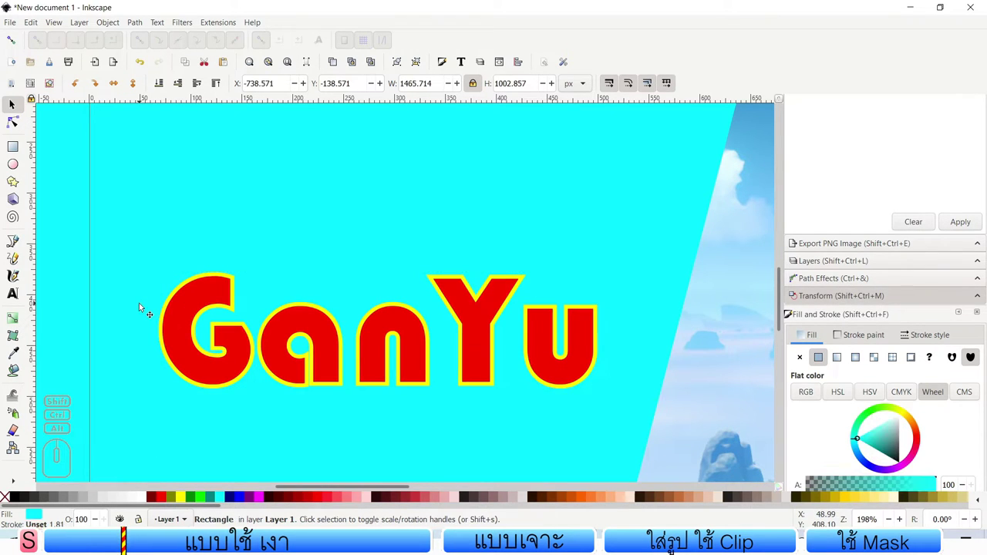
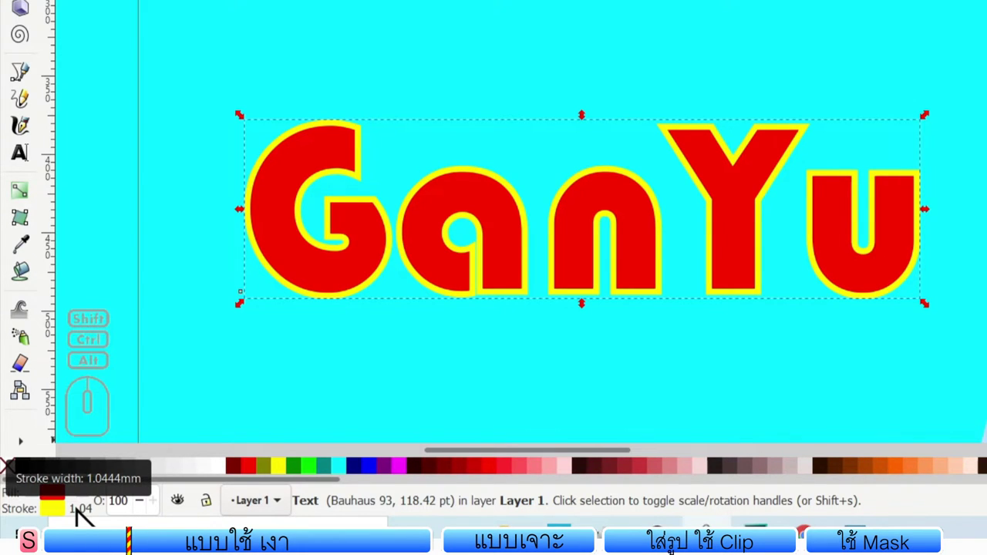
Step: Thicken the yellow outline to a stroke width of about 7.7 via the status-bar stroke indicator
middle_click(85, 522)
scroll(down, 3)
scroll(up, 3)
scroll(down, 3)
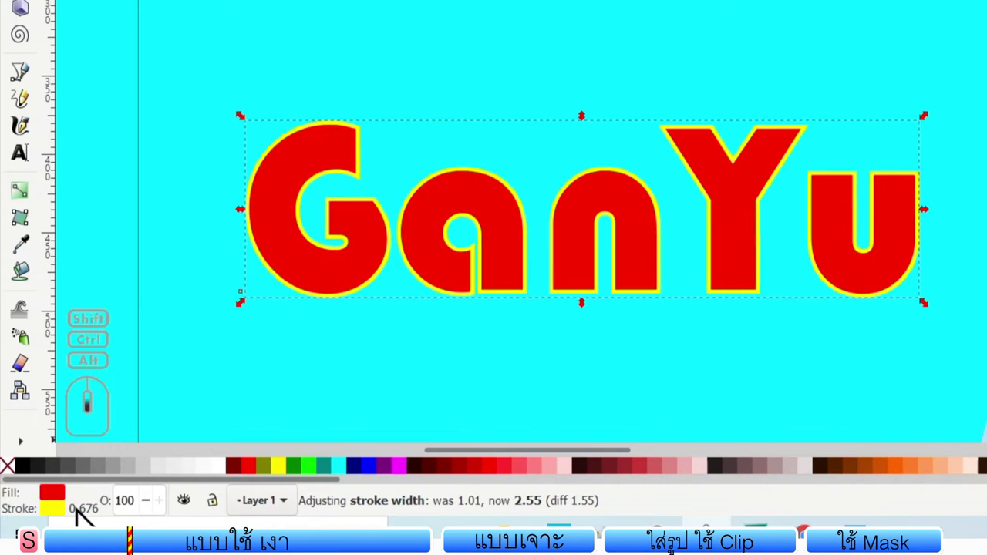
middle_click(85, 523)
middle_click(85, 522)
middle_click(85, 522)
middle_click(84, 522)
middle_click(85, 522)
middle_click(85, 522)
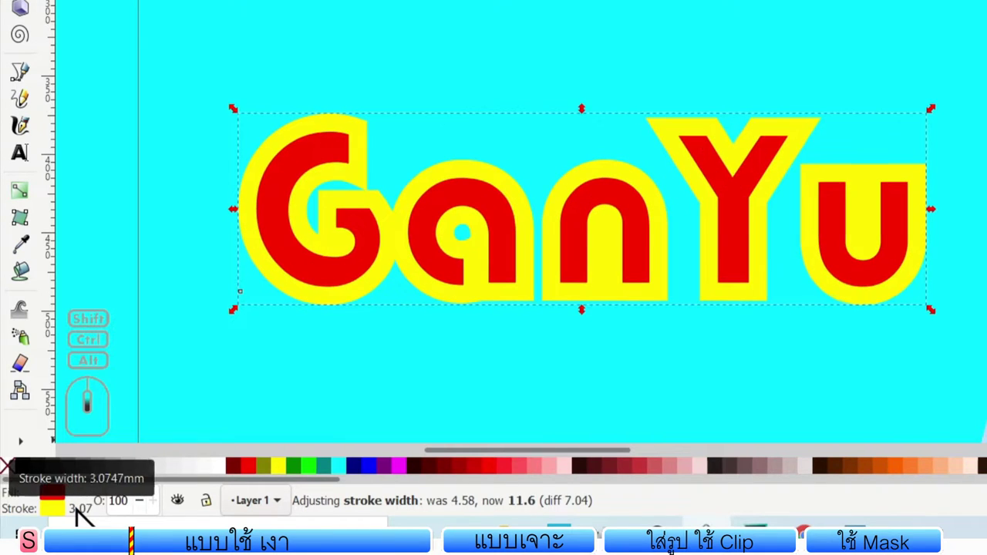
scroll(down, 3)
scroll(down, 3)
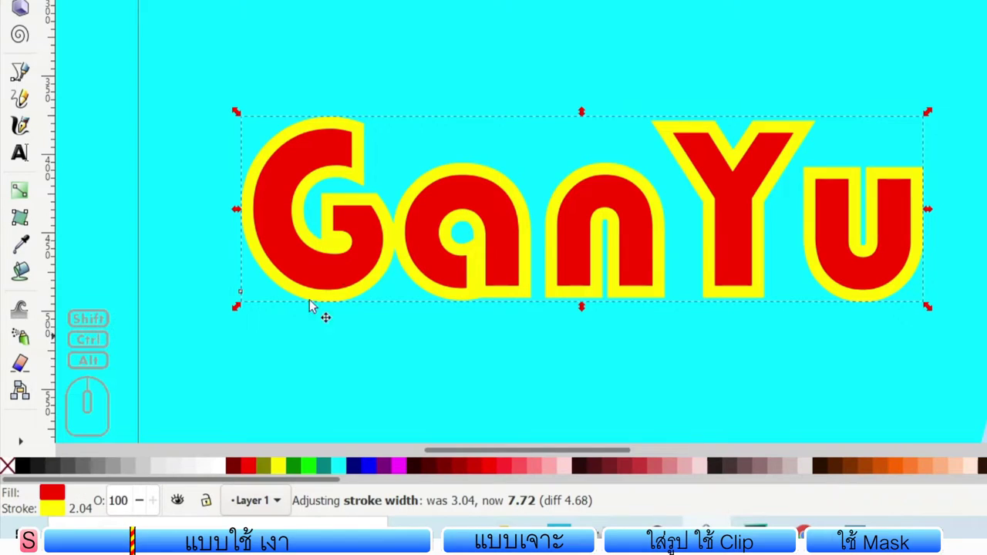
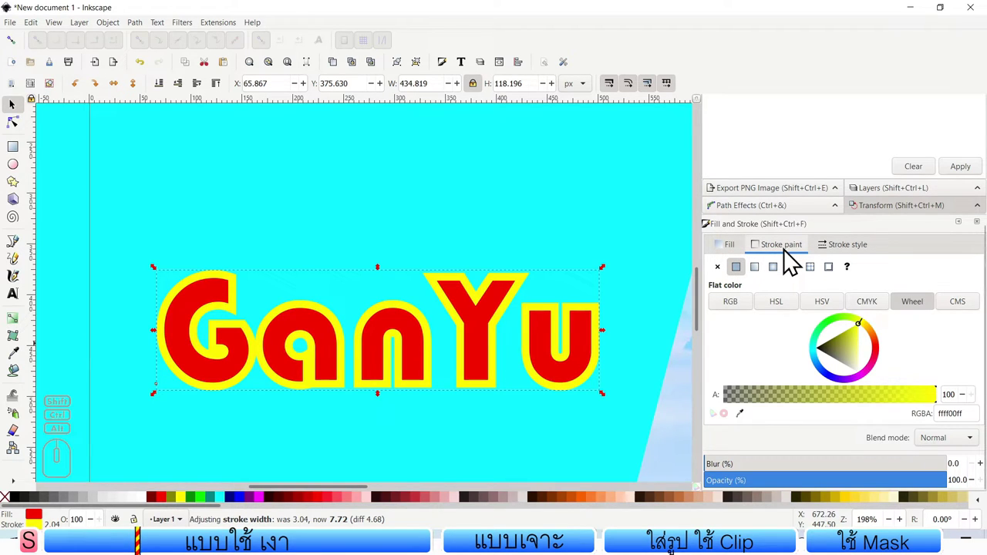
Step: In Stroke style, try a dashed pattern on the GanYu title's yellow outline
click(788, 259)
click(734, 257)
click(775, 254)
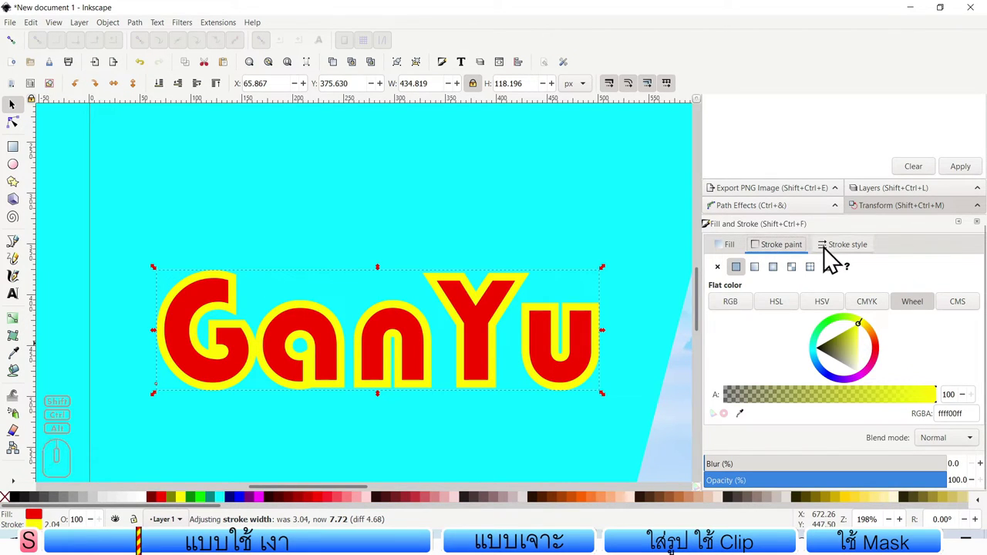
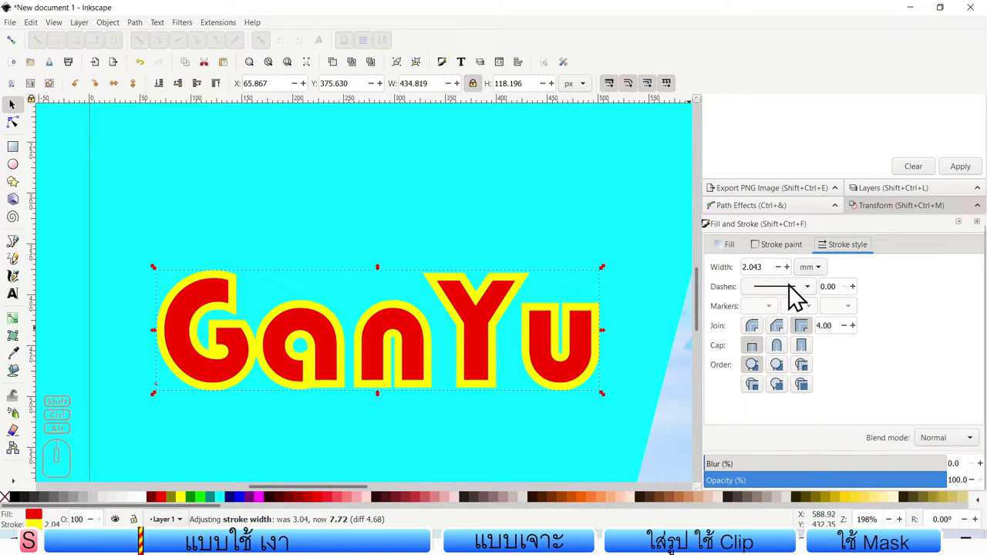
click(795, 292)
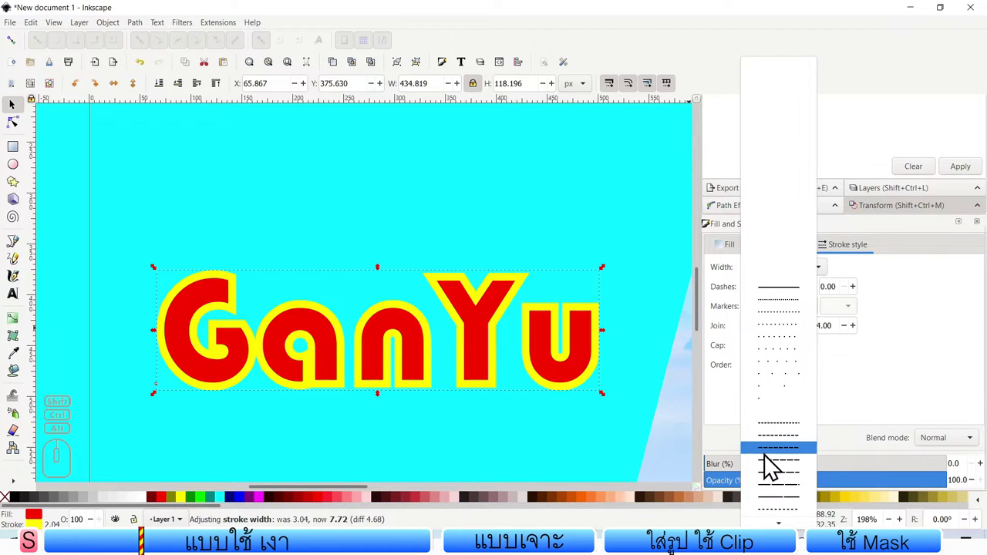
click(777, 465)
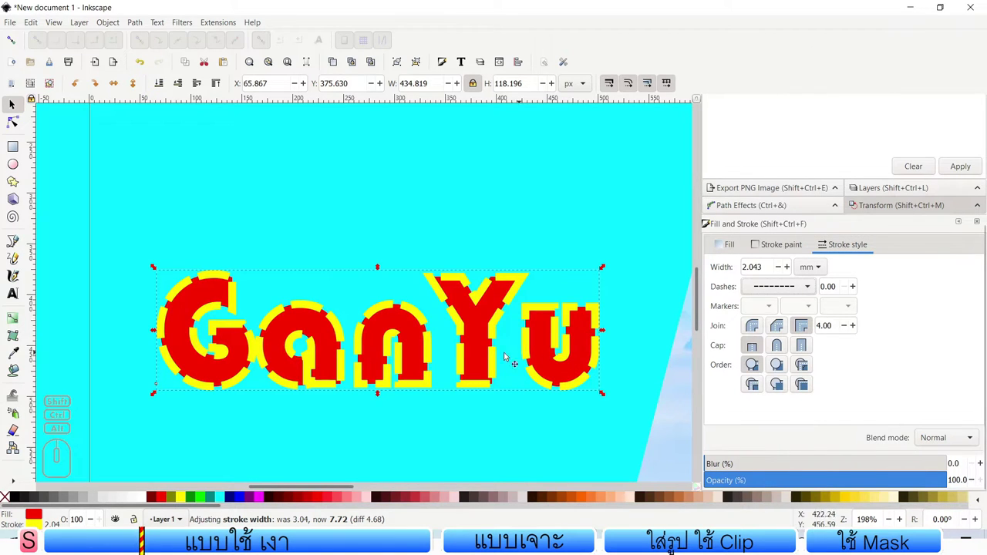
Step: Browse other dash patterns and return the outline to a solid line
click(787, 294)
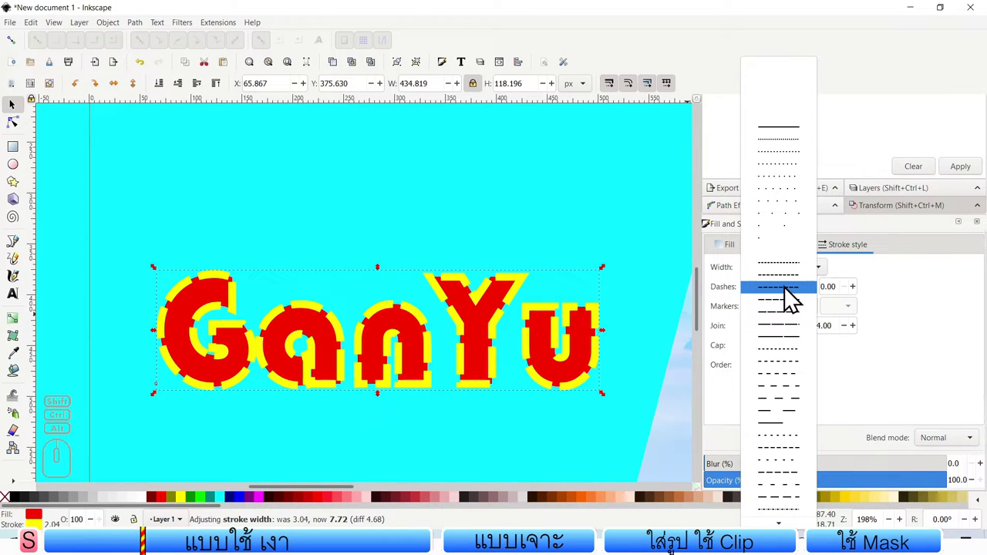
click(795, 145)
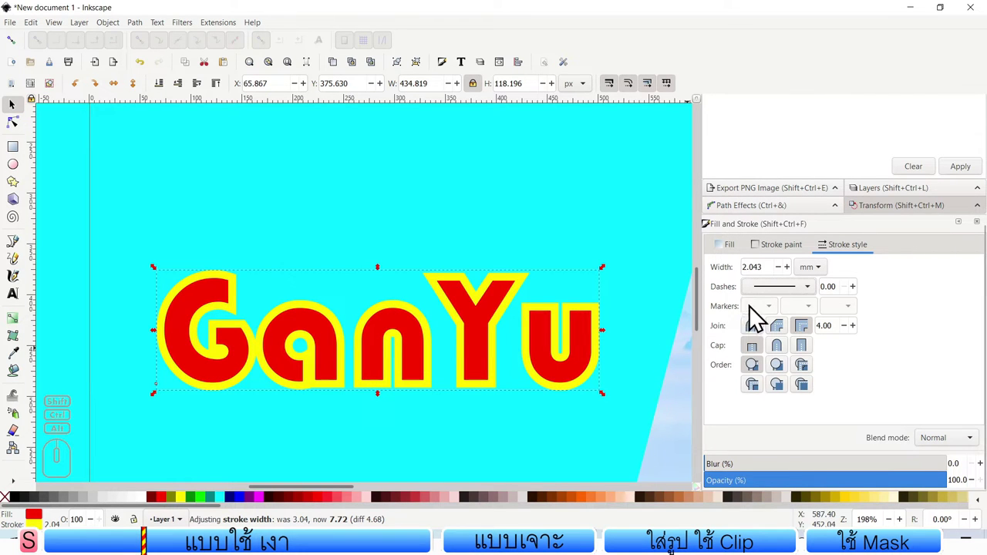
click(774, 296)
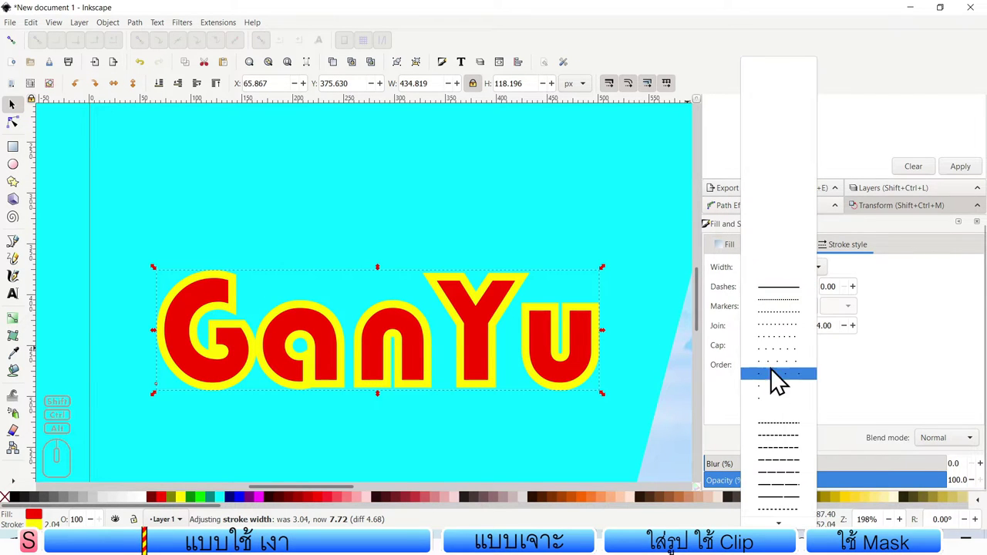
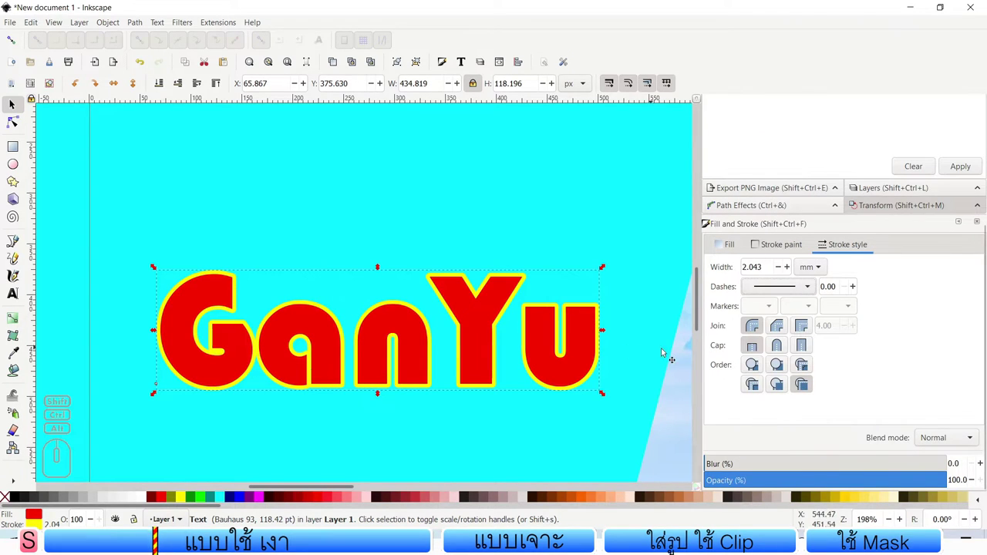
Step: Thicken the title's yellow stroke to about 6.46 mm, painted below the red fill
scroll(up, 3)
scroll(down, 3)
scroll(up, 3)
scroll(down, 3)
scroll(up, 3)
scroll(down, 3)
scroll(up, 3)
scroll(down, 3)
scroll(up, 3)
scroll(down, 3)
scroll(up, 3)
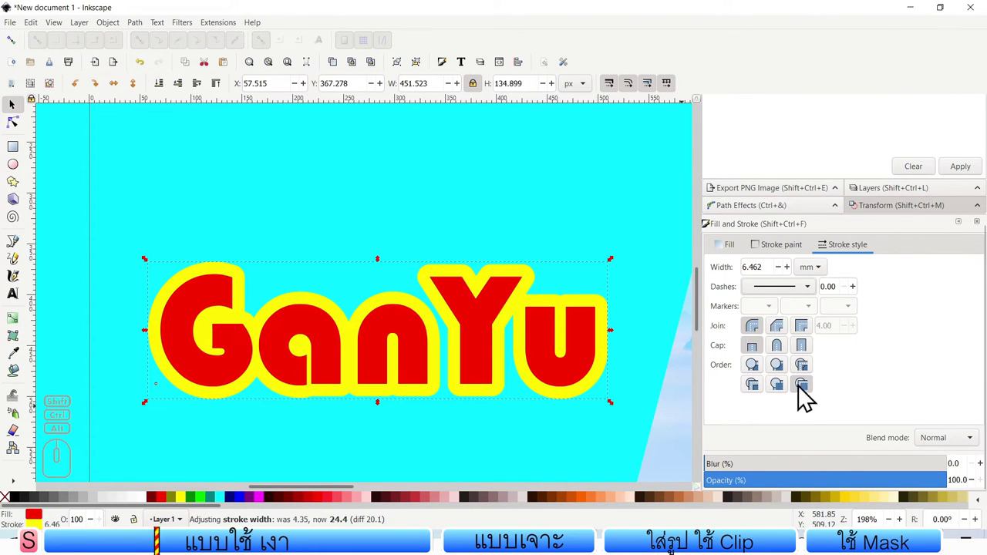
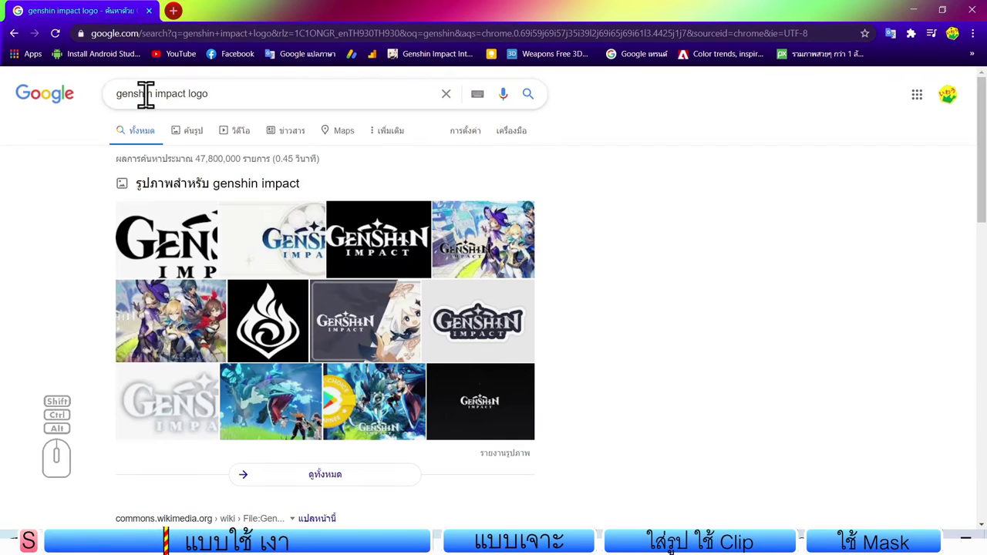
Step: Switch the genshin impact logo search to Images and preview the black Wikimedia Commons logo
click(289, 318)
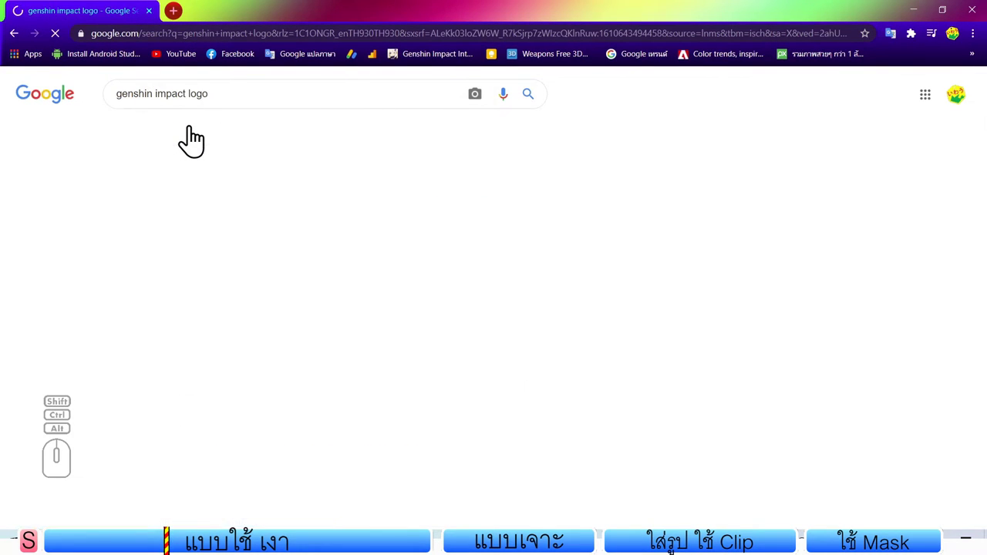
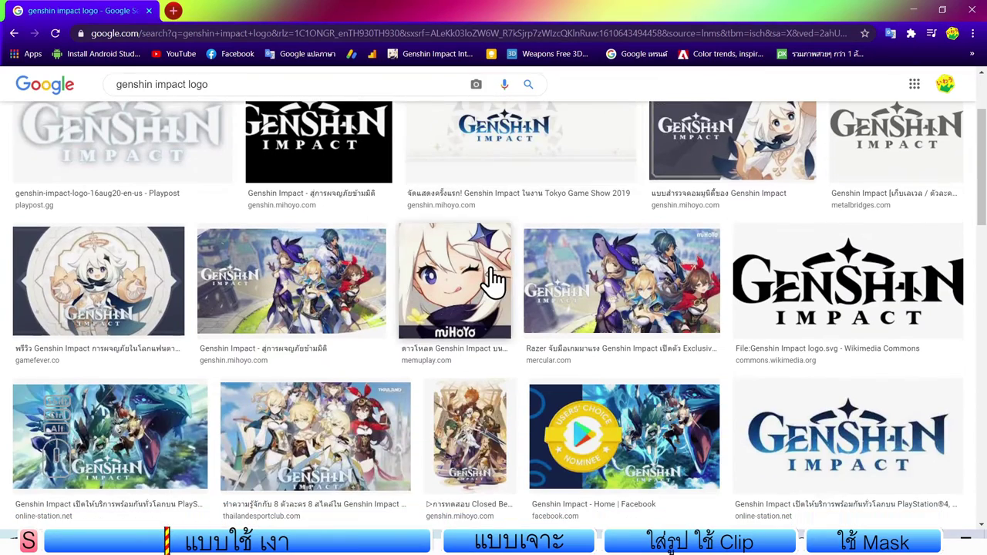
click(946, 350)
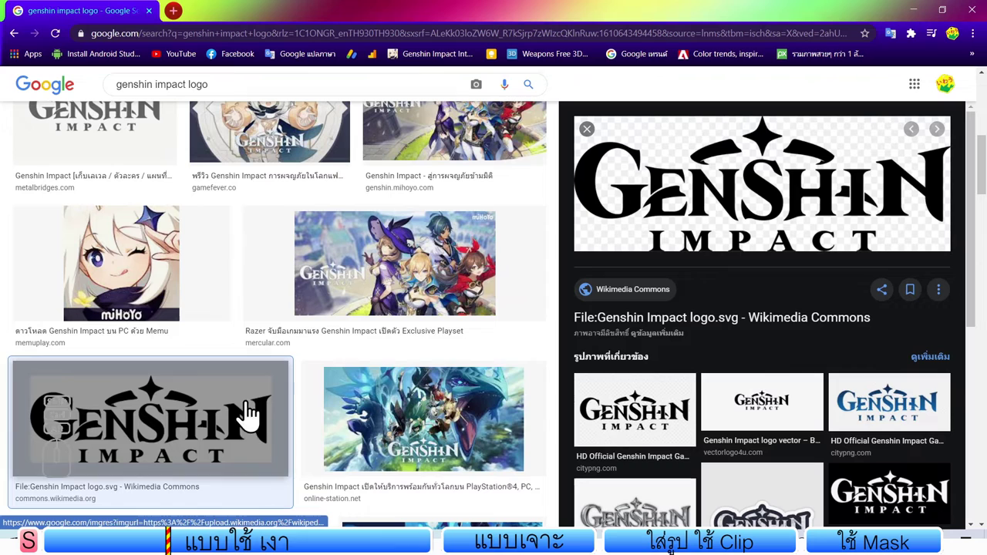
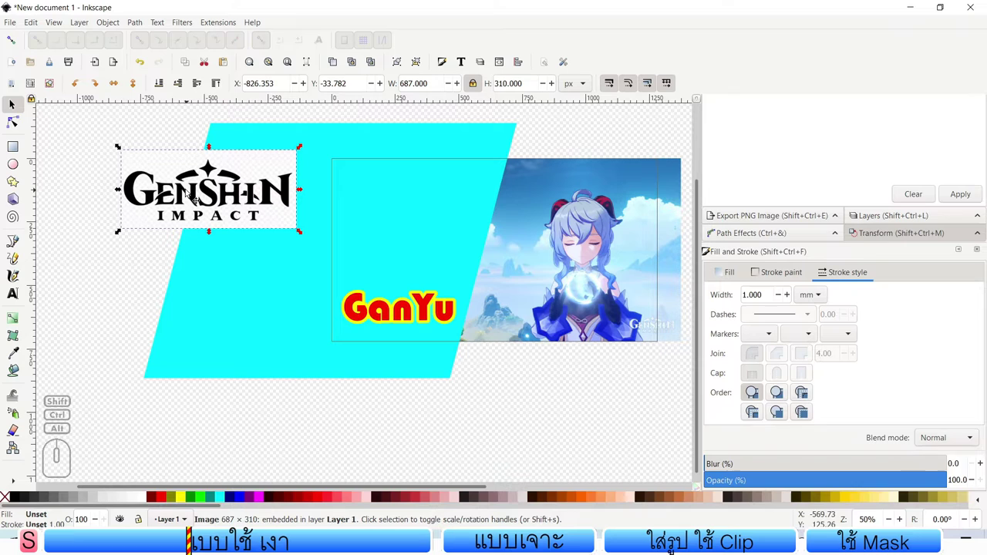
Step: Run Path > Trace Bitmap on the pasted Genshin Impact logo image
click(141, 33)
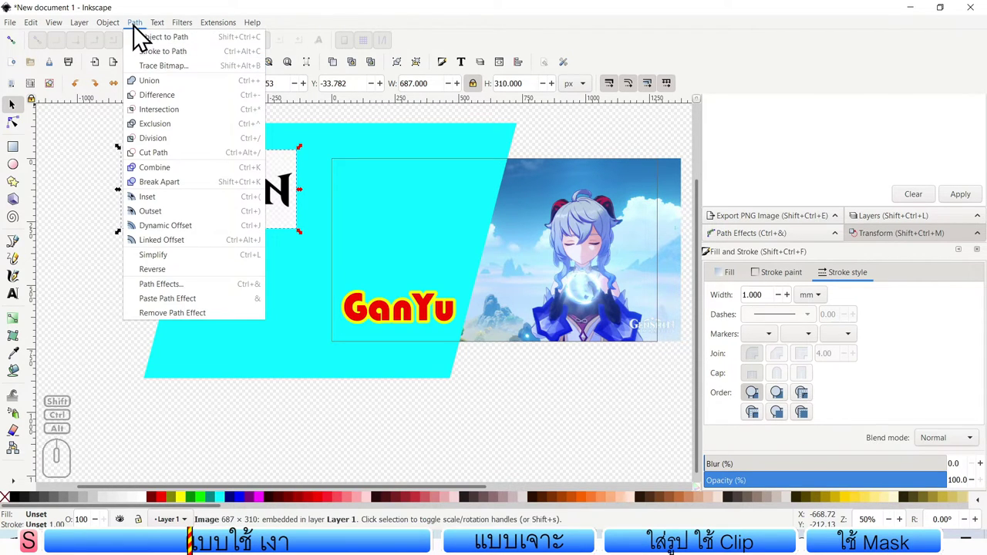
click(85, 163)
click(167, 167)
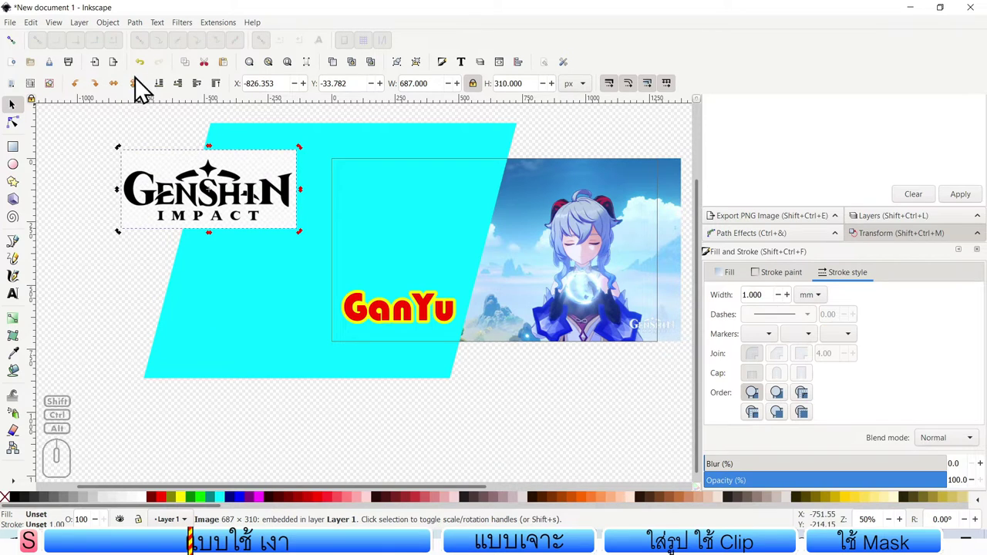
click(144, 37)
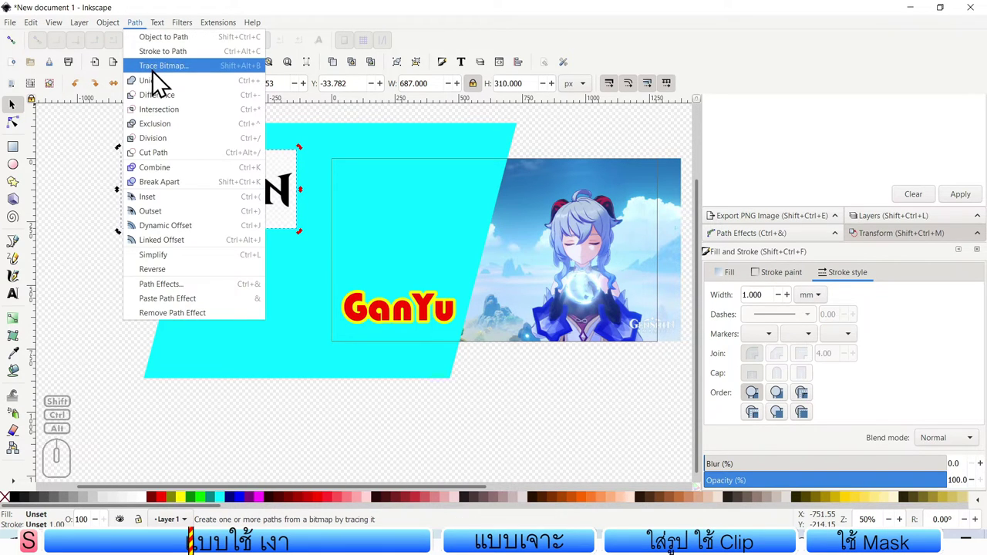
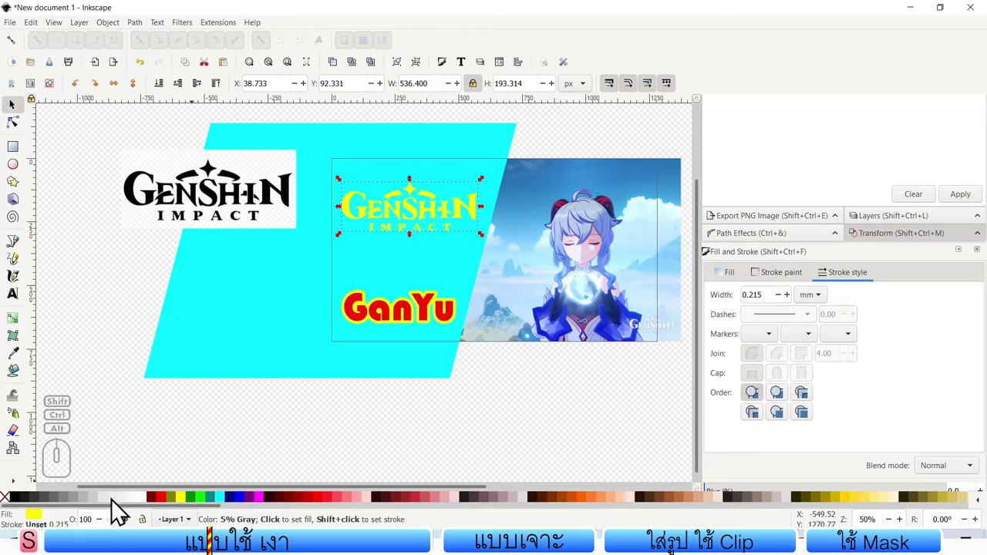
Step: Move the traced logo to the top-left of the cyan panel
click(23, 507)
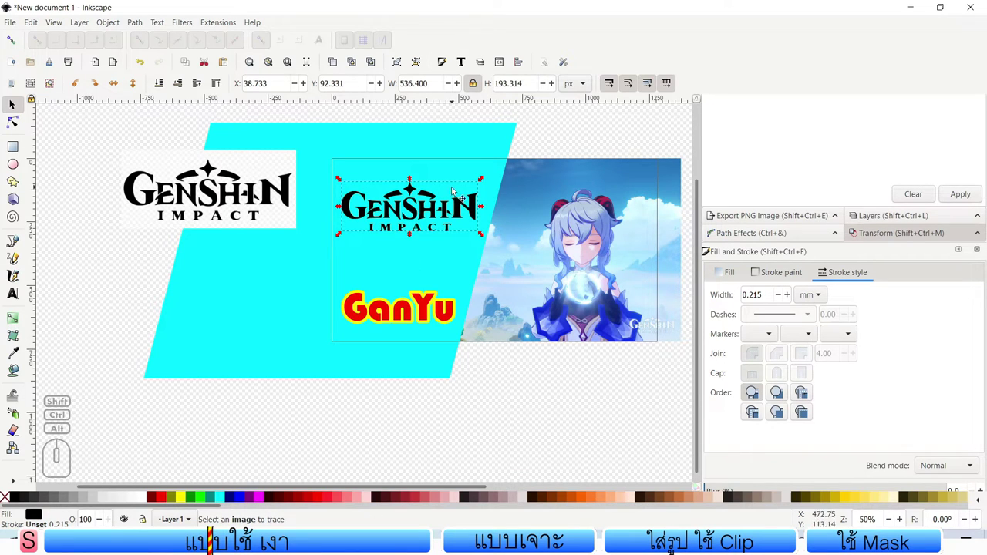
drag(429, 213, 433, 212)
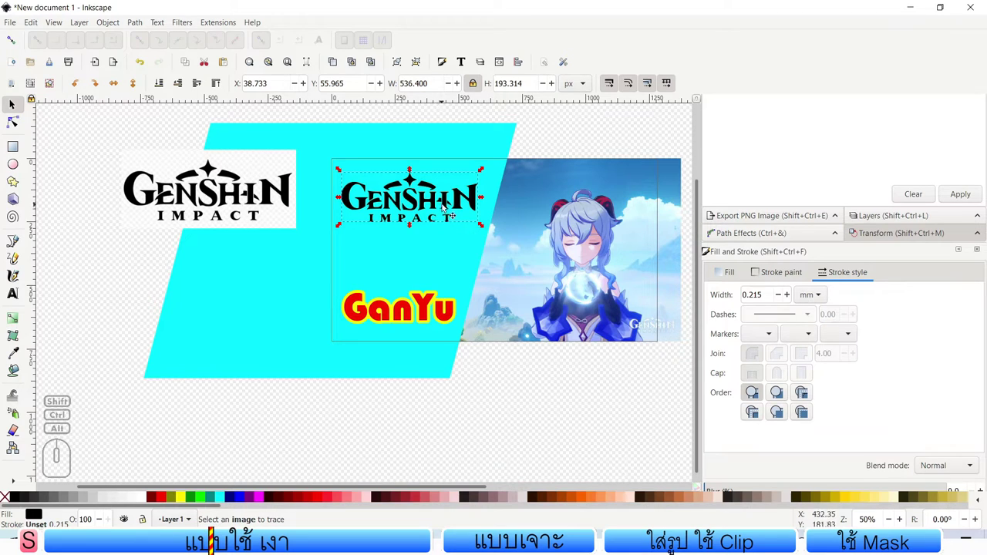
drag(450, 204, 462, 212)
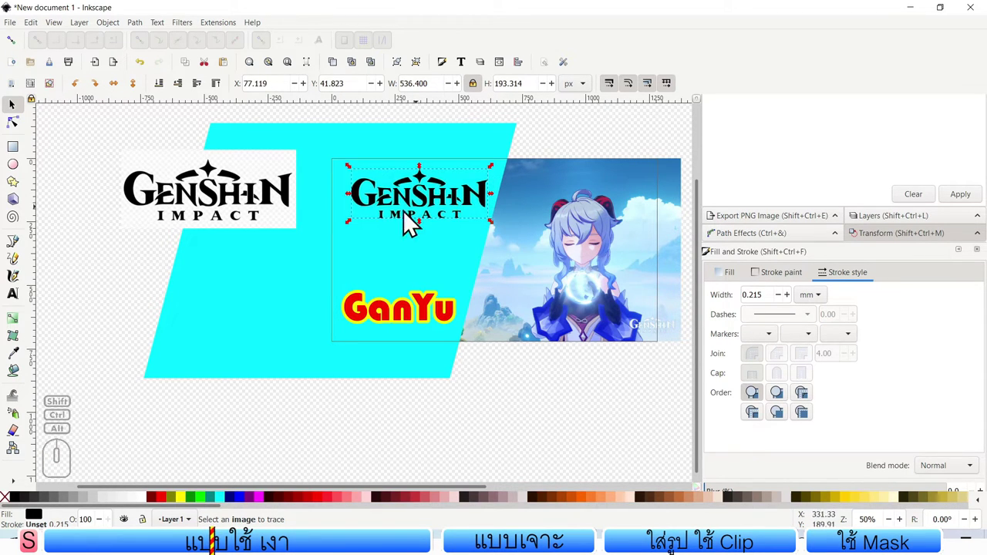
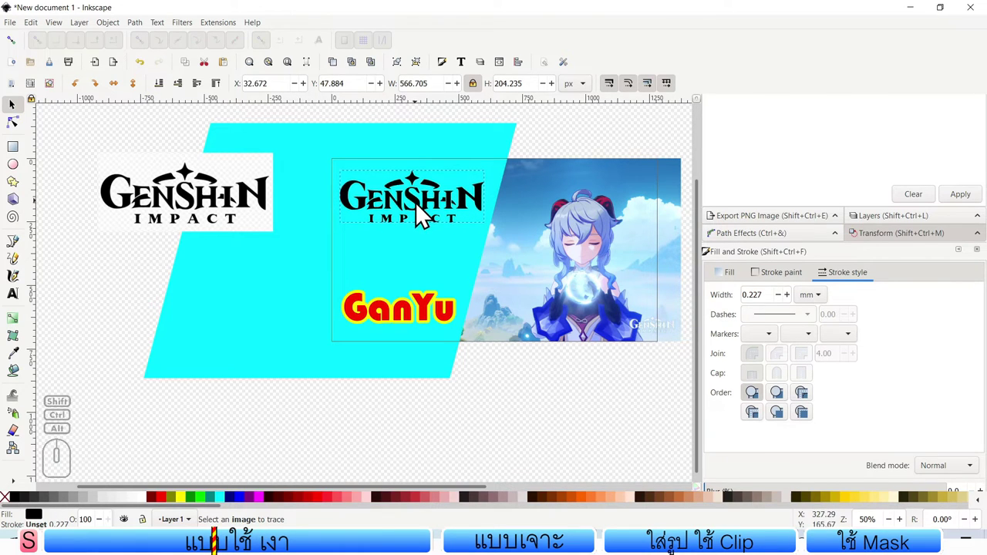
click(475, 274)
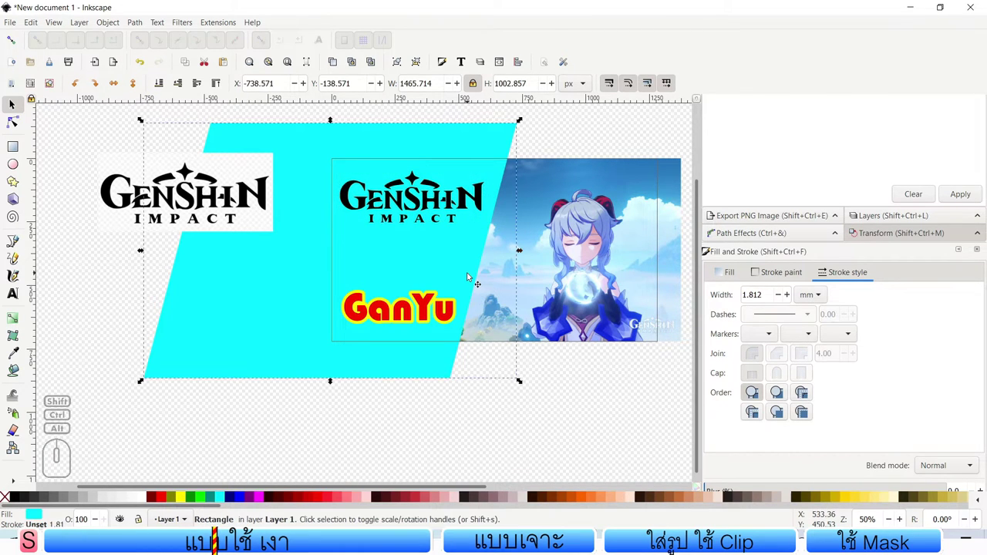
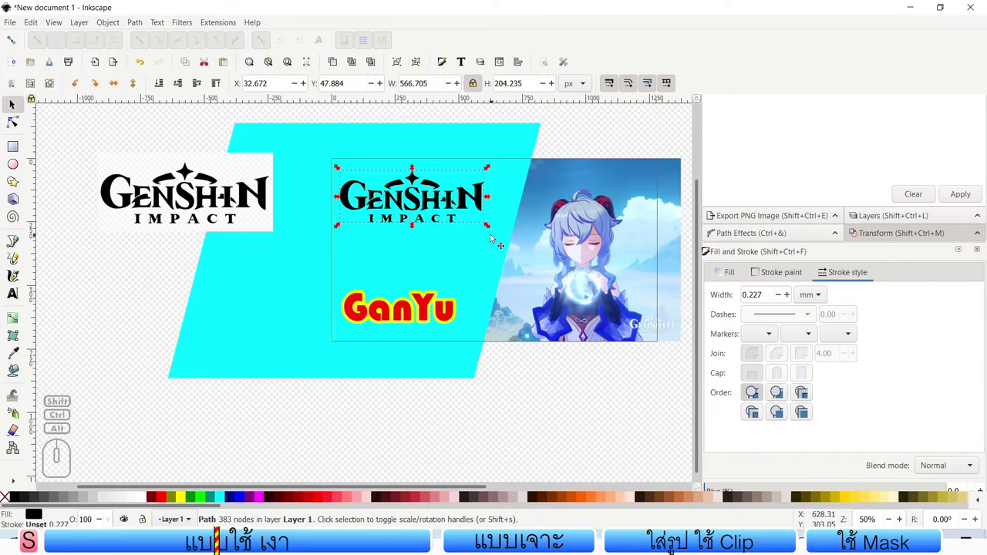
Step: Move the GanYu title to the panel's lower left and enlarge it
drag(494, 238, 510, 248)
click(410, 320)
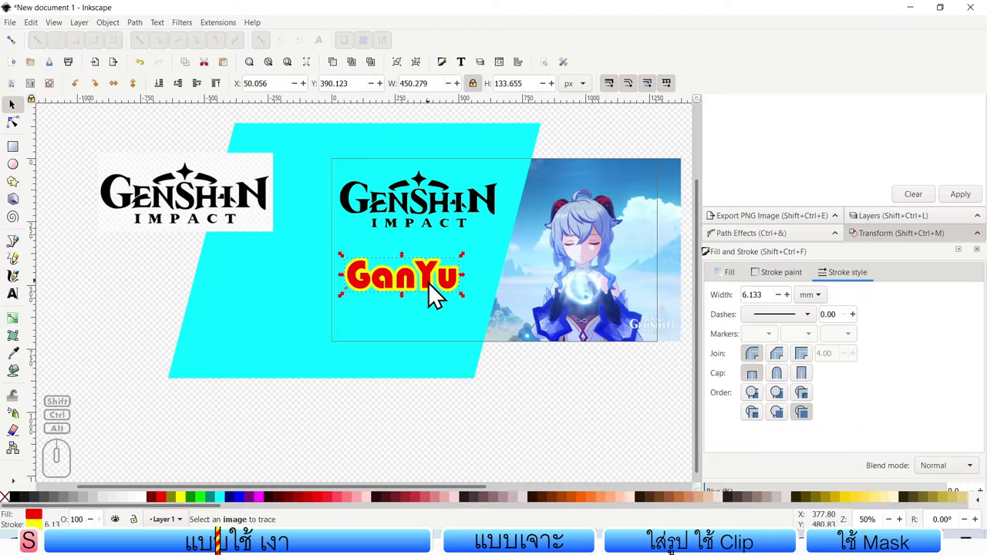
drag(436, 294, 428, 337)
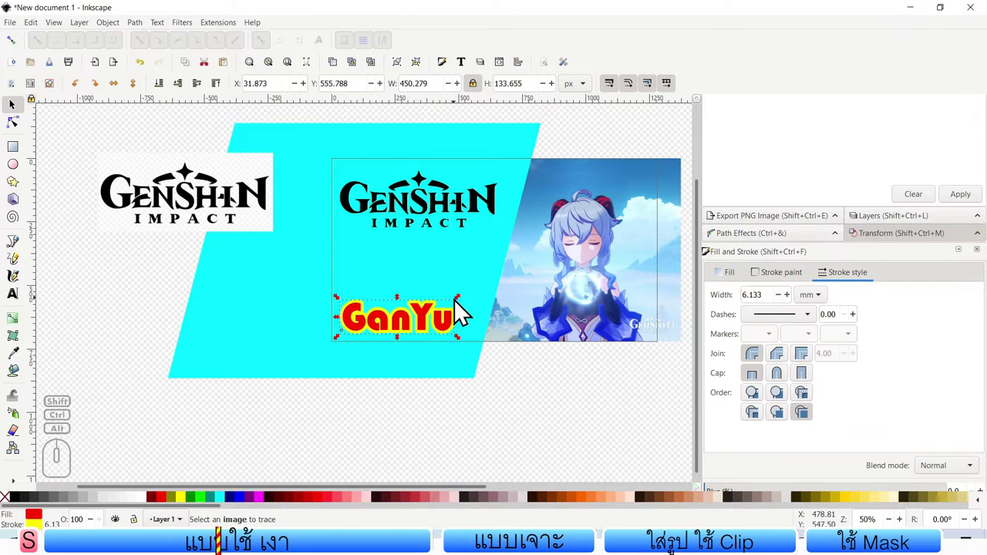
drag(461, 305, 488, 302)
Step: Select the slanted cyan panel and bring the whole banner back into view
click(496, 259)
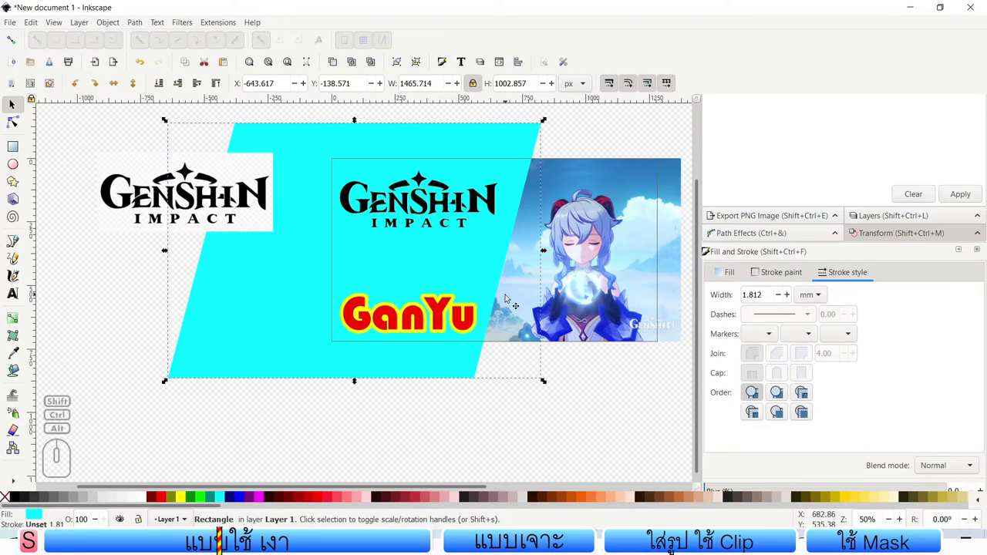
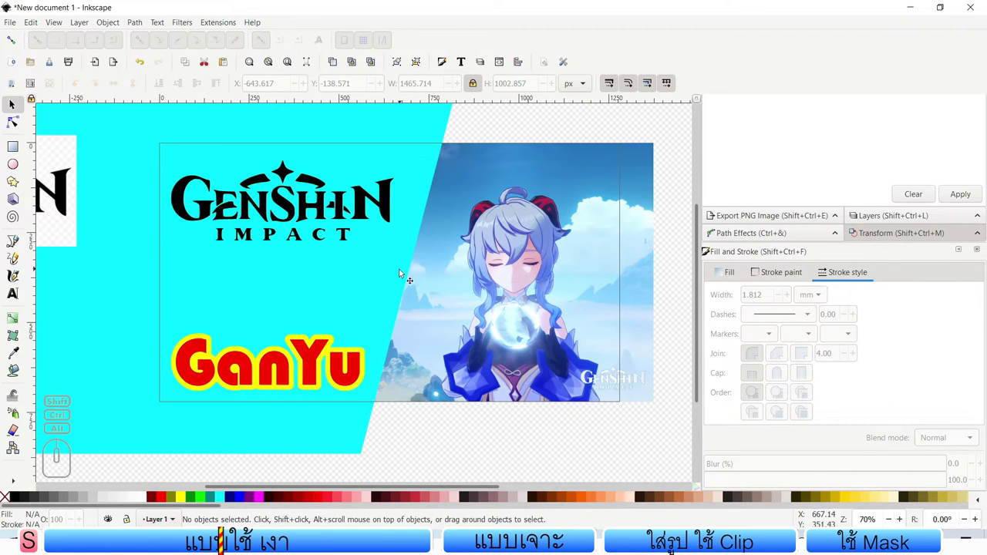
click(397, 279)
scroll(down, 3)
scroll(up, 3)
drag(398, 290, 397, 279)
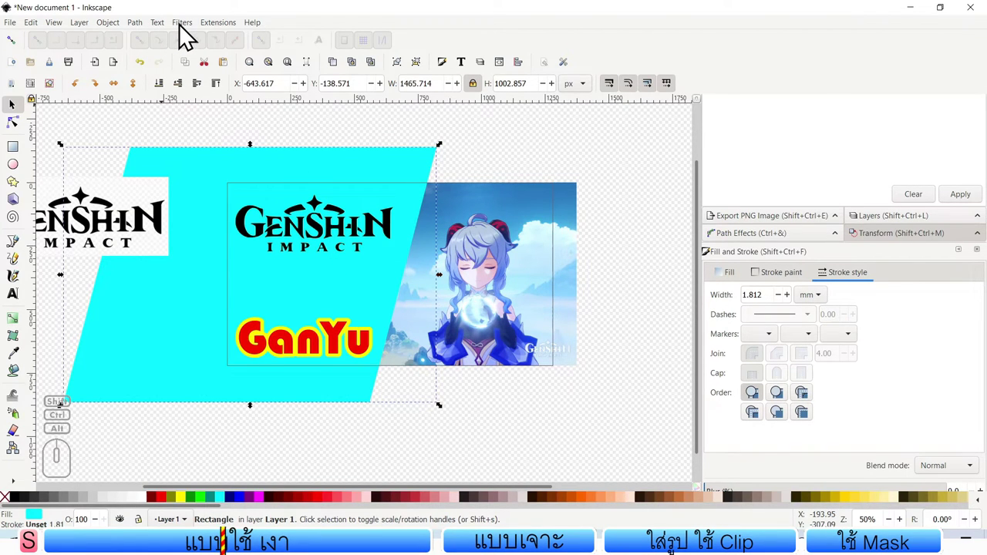
Step: Apply a Drop Shadow (blur 4.9, offsets 3.7 and 3.0) to the cyan rectangle and close the dialog
click(186, 32)
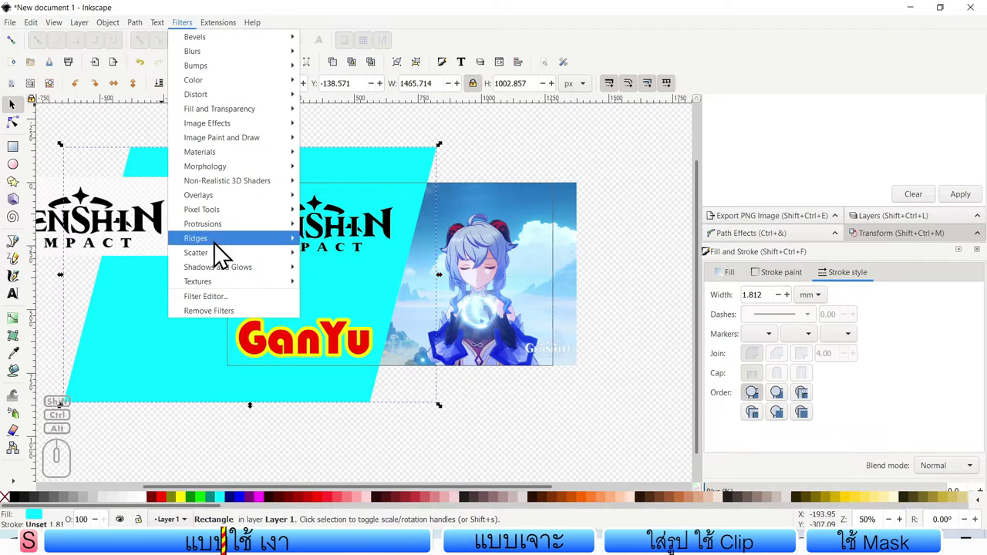
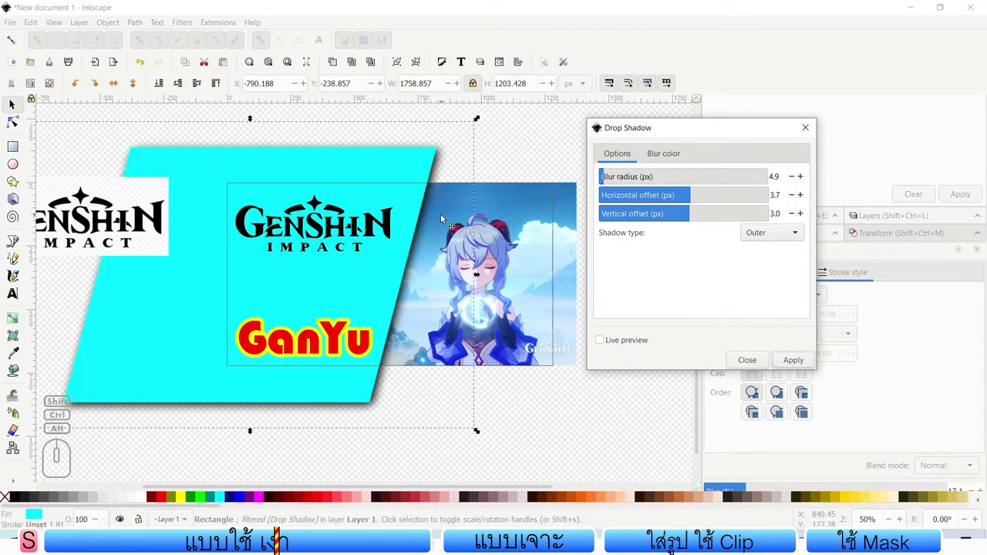
click(809, 138)
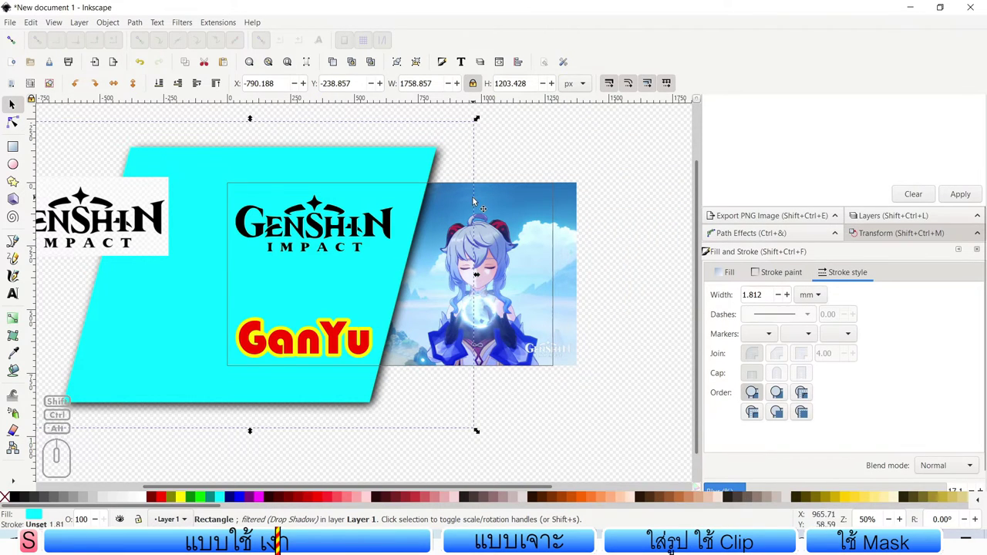
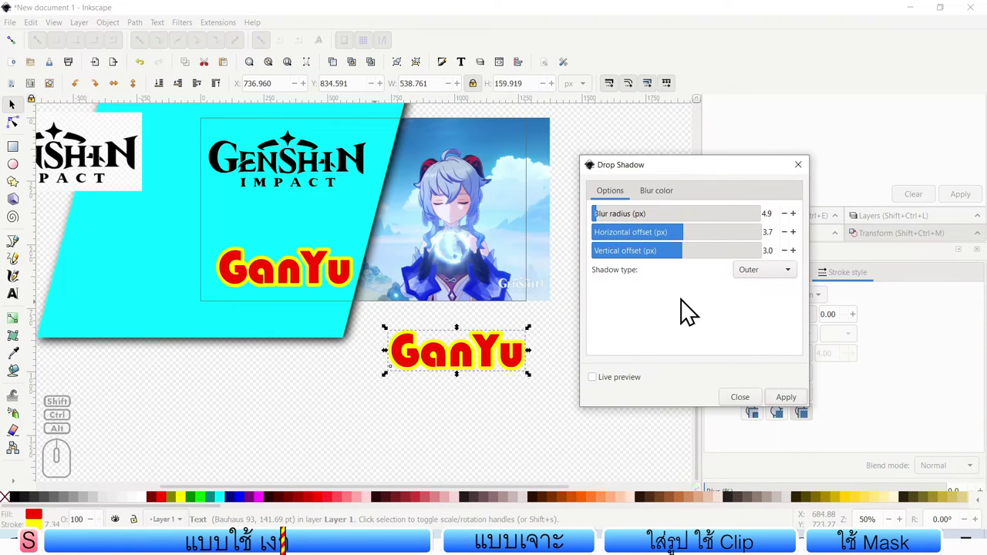
Step: With live preview off, apply the drop shadow twice to the GanYu title for a dark shadow
click(629, 389)
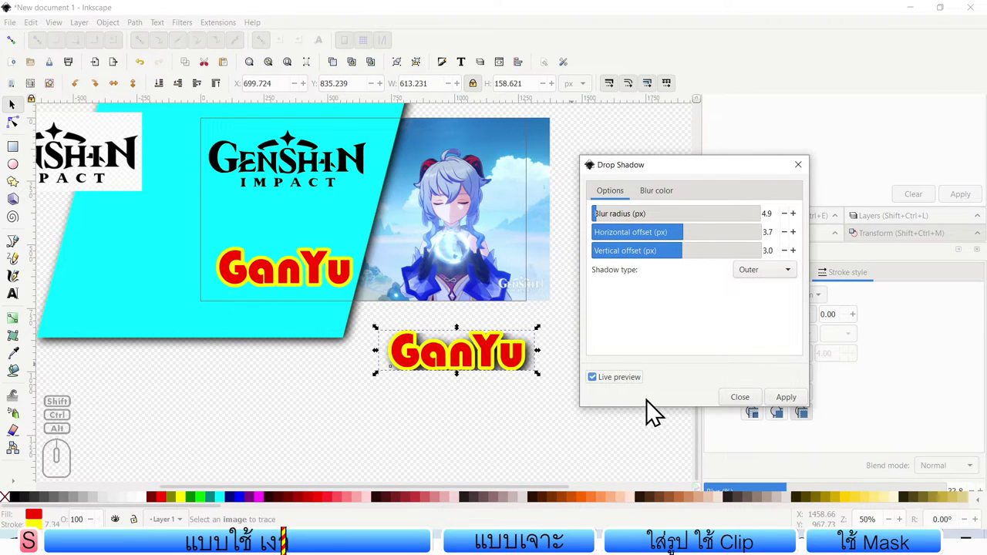
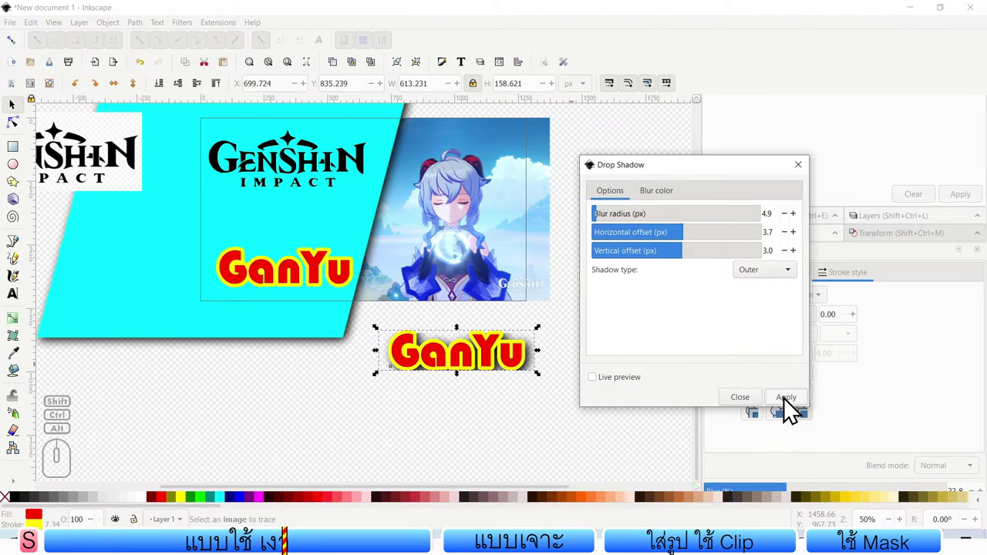
click(790, 405)
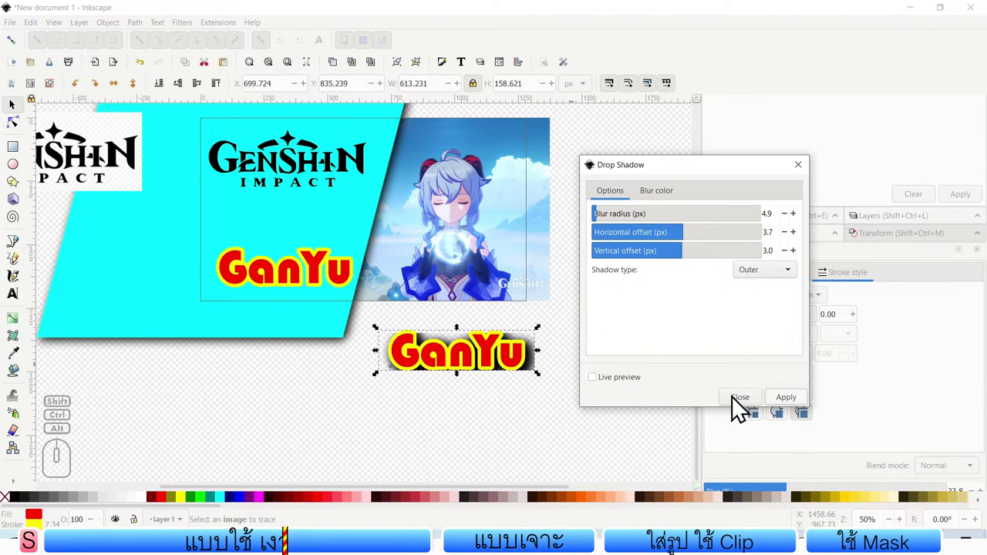
click(795, 405)
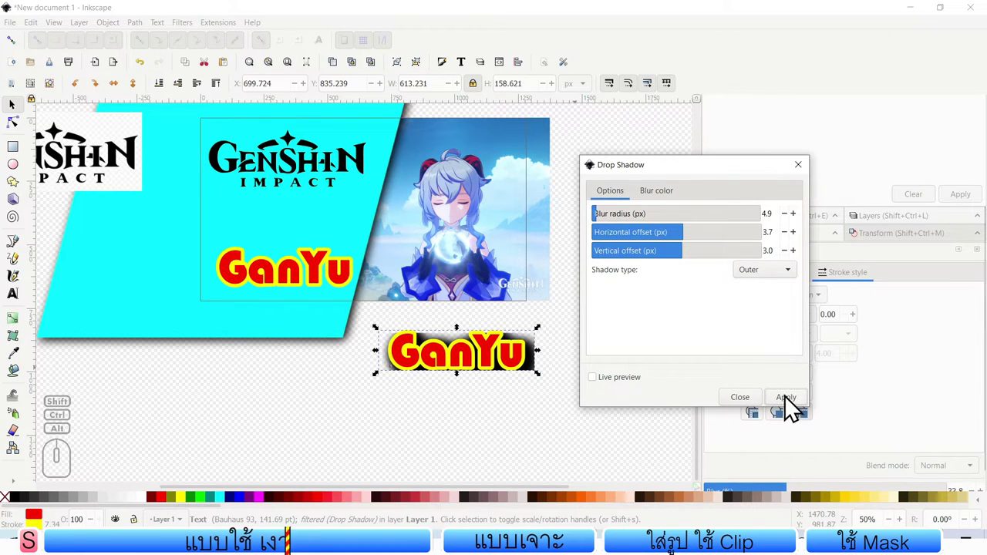
click(805, 175)
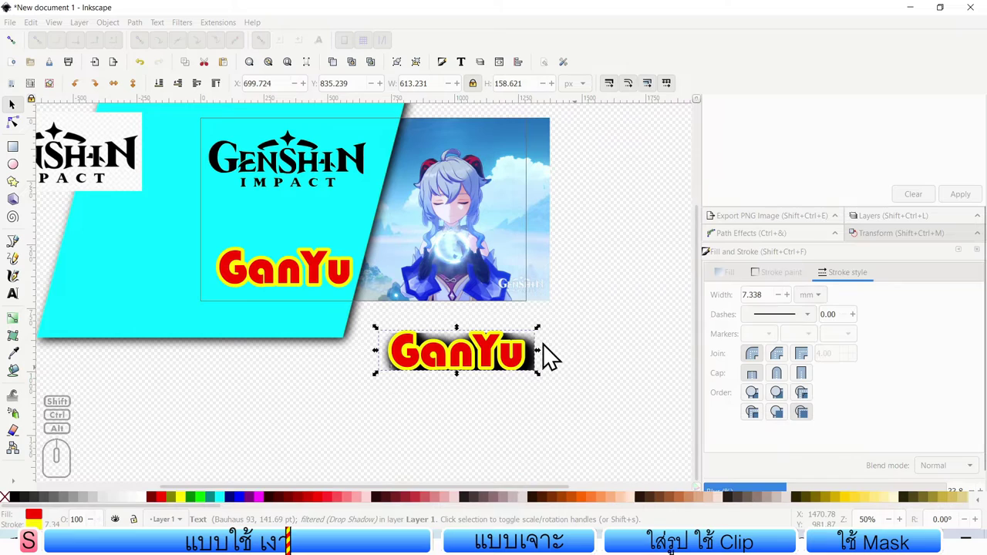
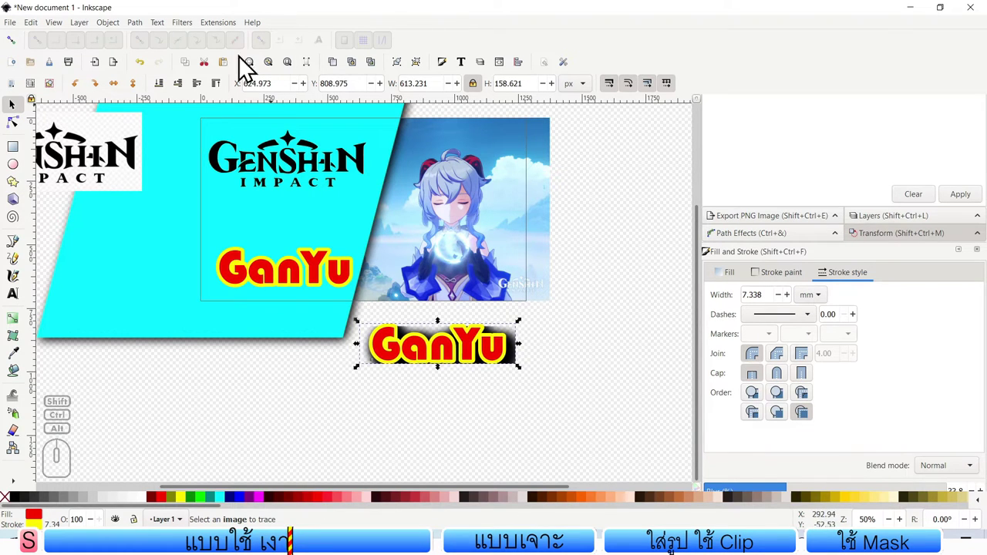
Step: Bring up the filter effects list to shadow the cyan panel
click(198, 30)
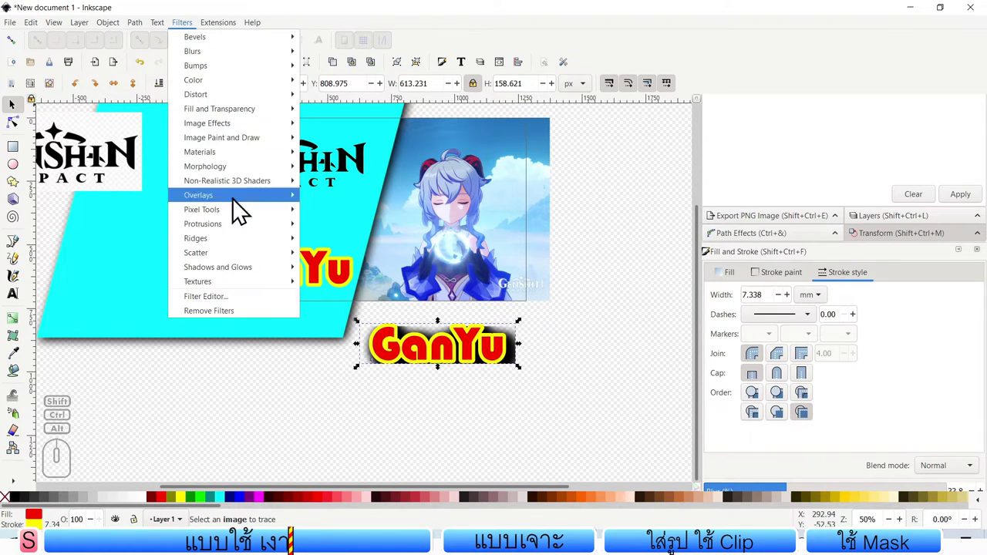
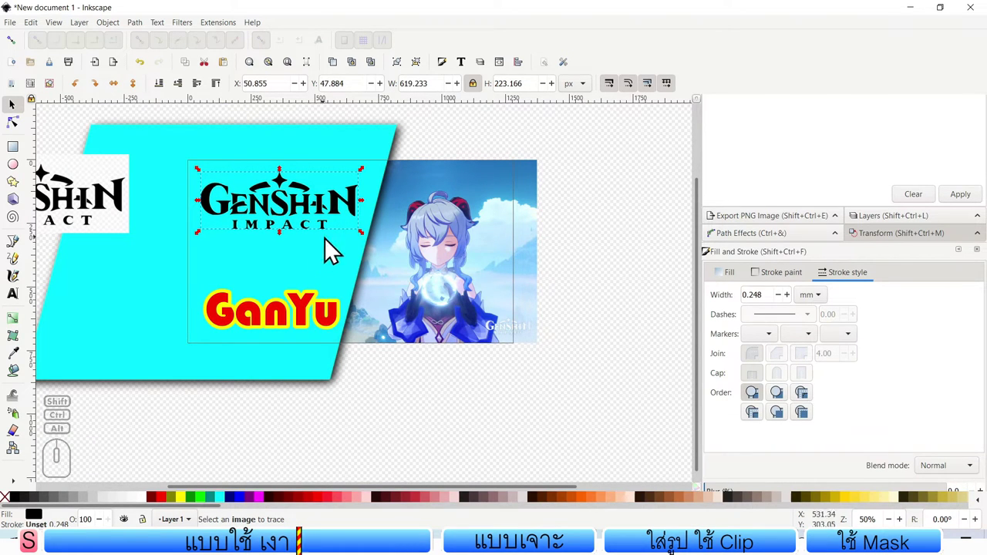
Step: In Export PNG Image, set the export area to the whole 1280×720 page
click(464, 144)
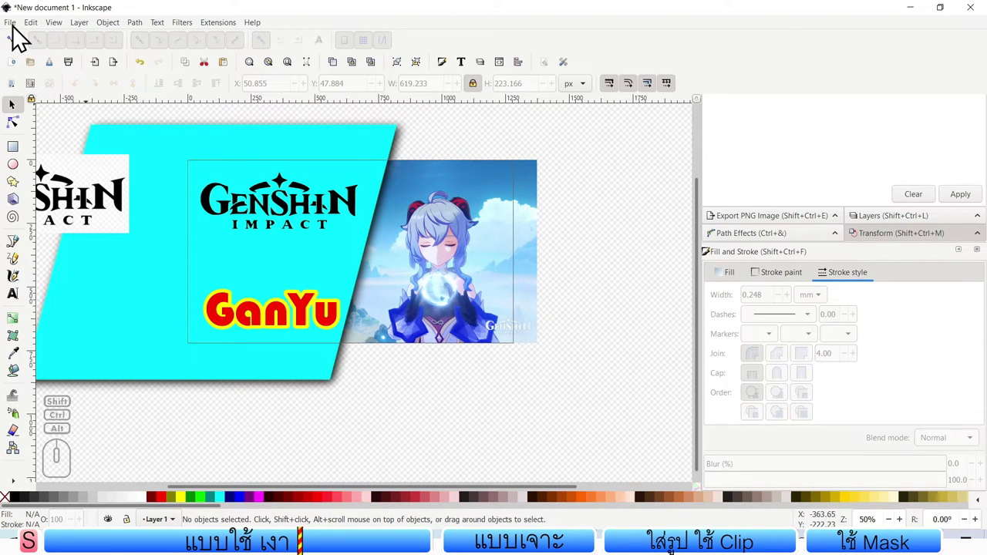
click(19, 33)
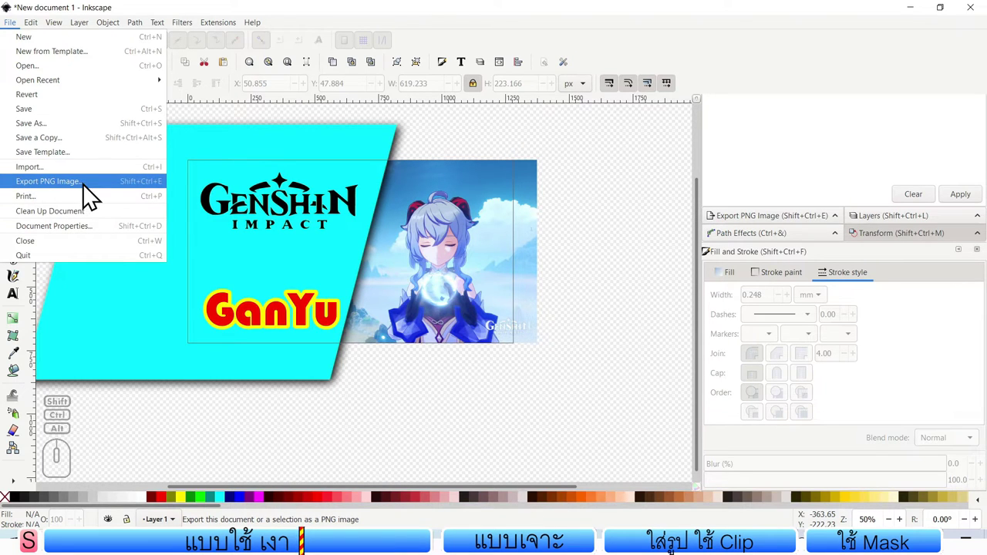
click(94, 192)
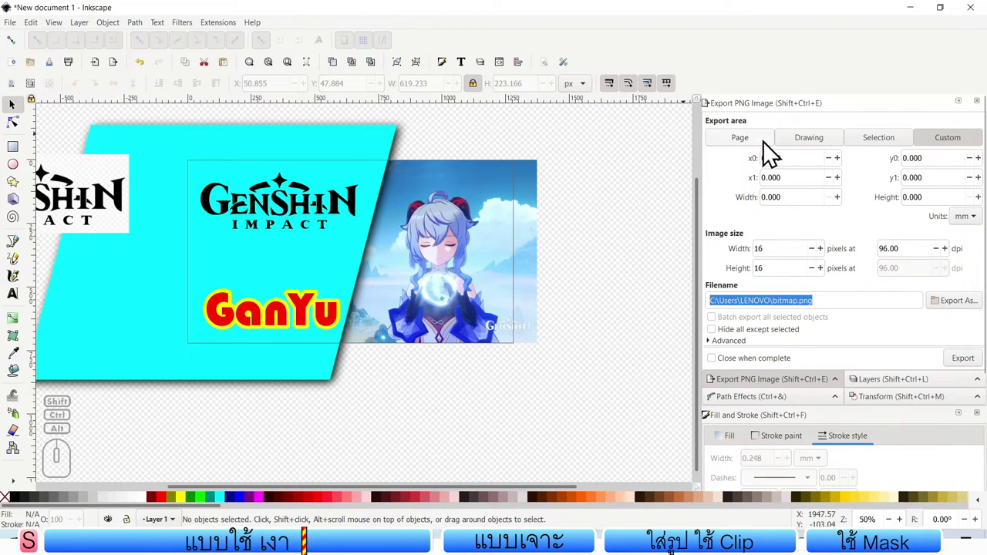
click(770, 152)
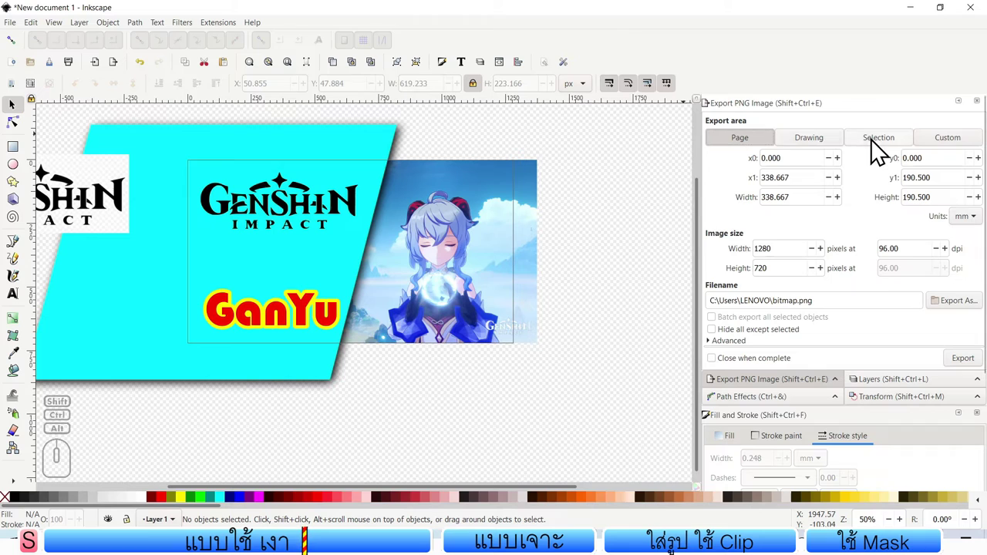
click(880, 151)
click(938, 148)
click(748, 142)
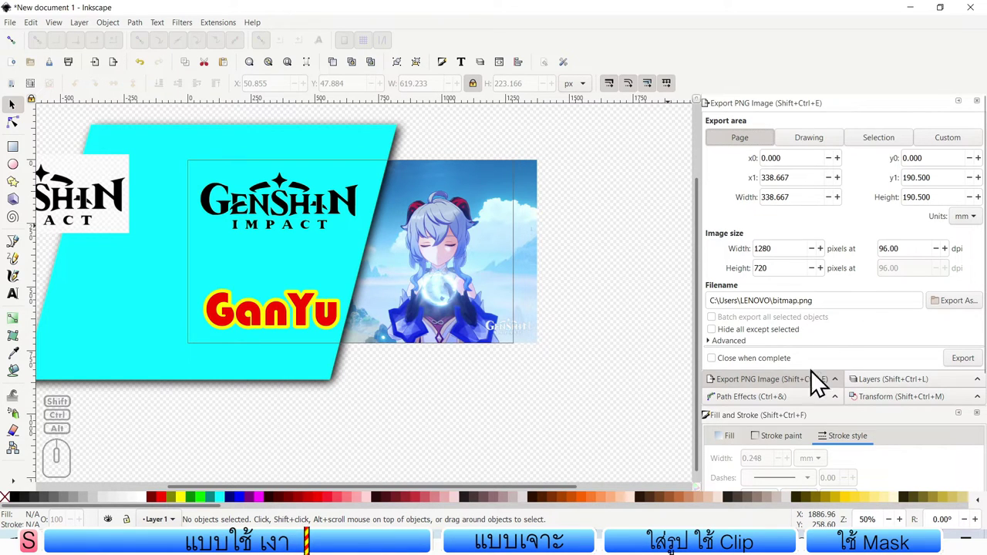
click(748, 148)
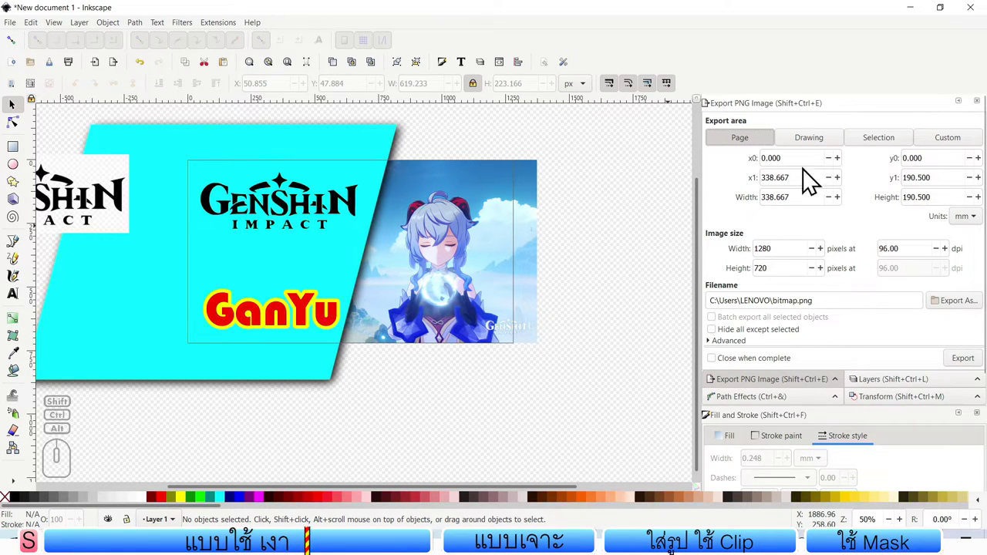
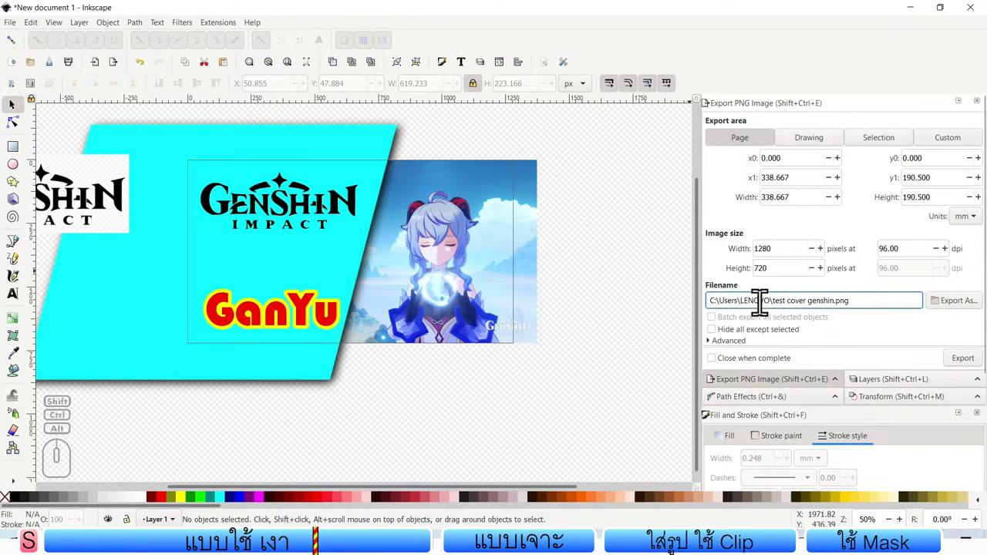
Step: Choose Downloads as the save location with filename 'test cover genshin'
click(949, 315)
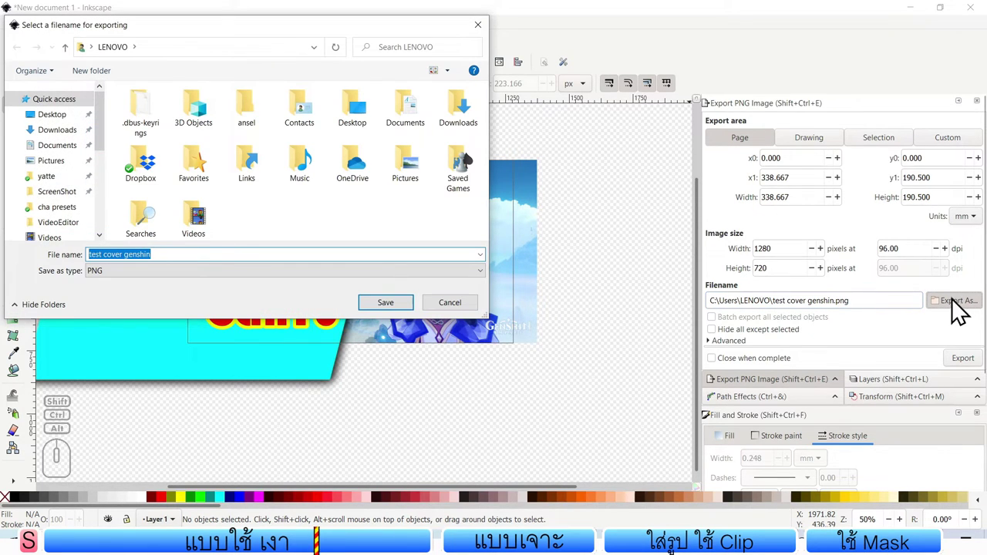
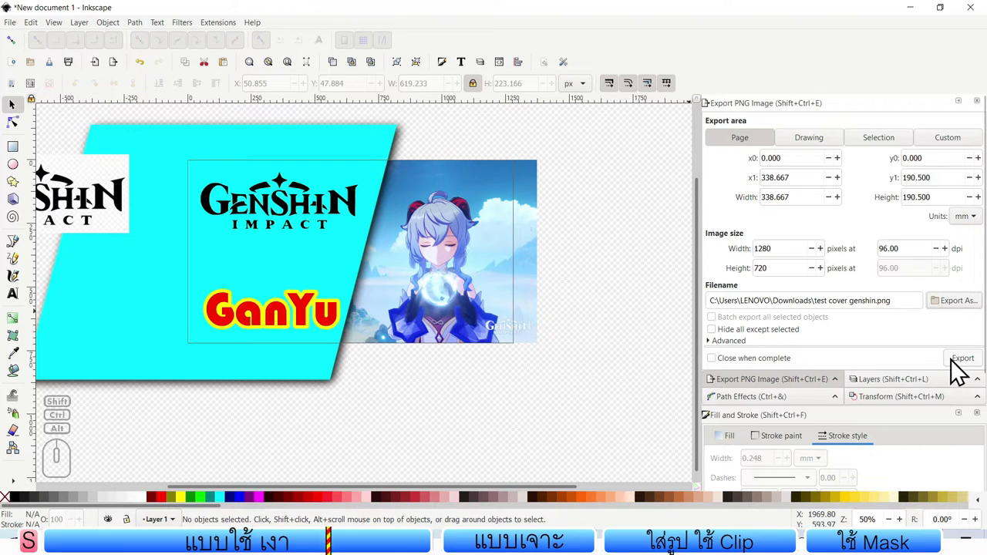
Step: Export the cover as test cover genshin.png into Downloads
click(969, 370)
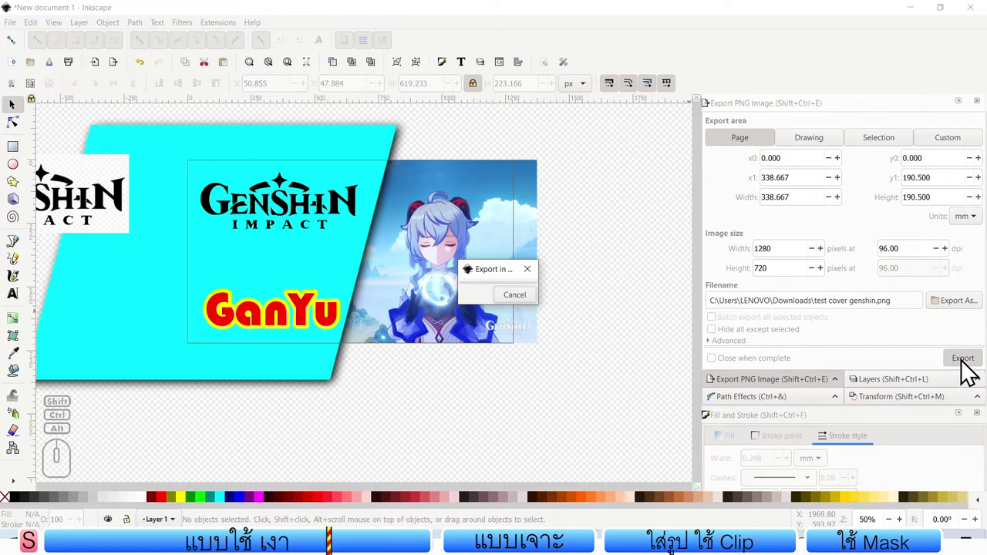
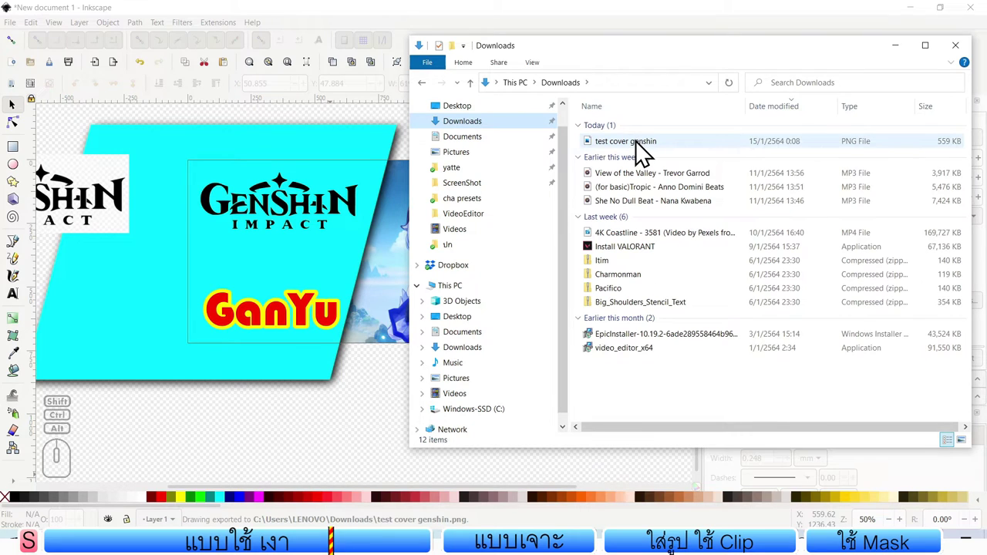
Step: Open the exported test cover genshin.png in Photos to review the finished GanYu cover
double_click(640, 148)
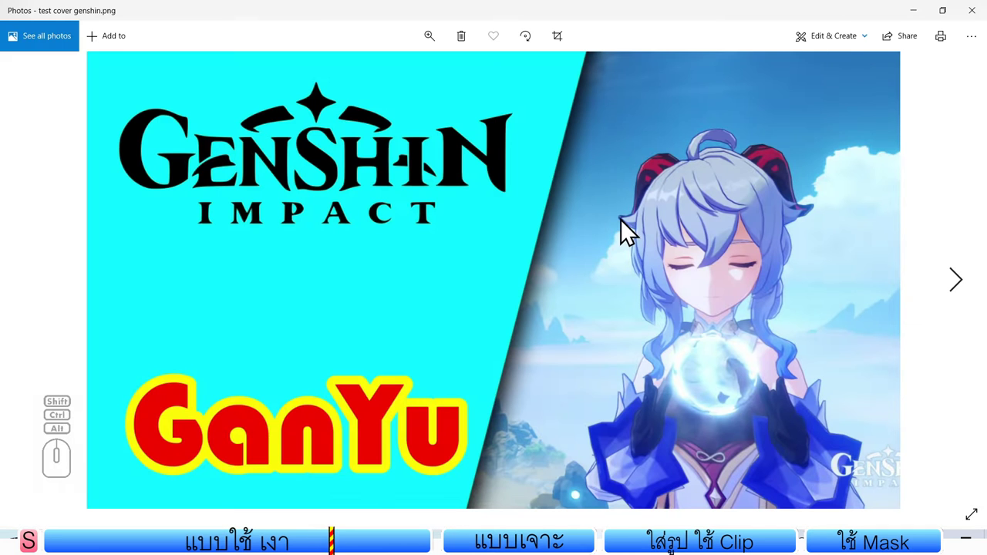
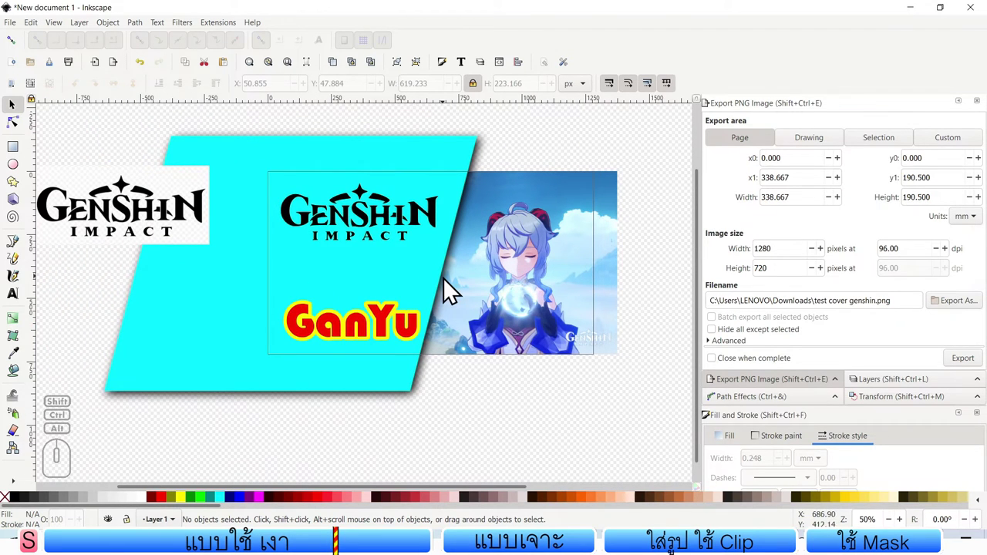
Step: Give the slanted cover panel a linear gradient fading from cyan to dark navy blue
click(187, 209)
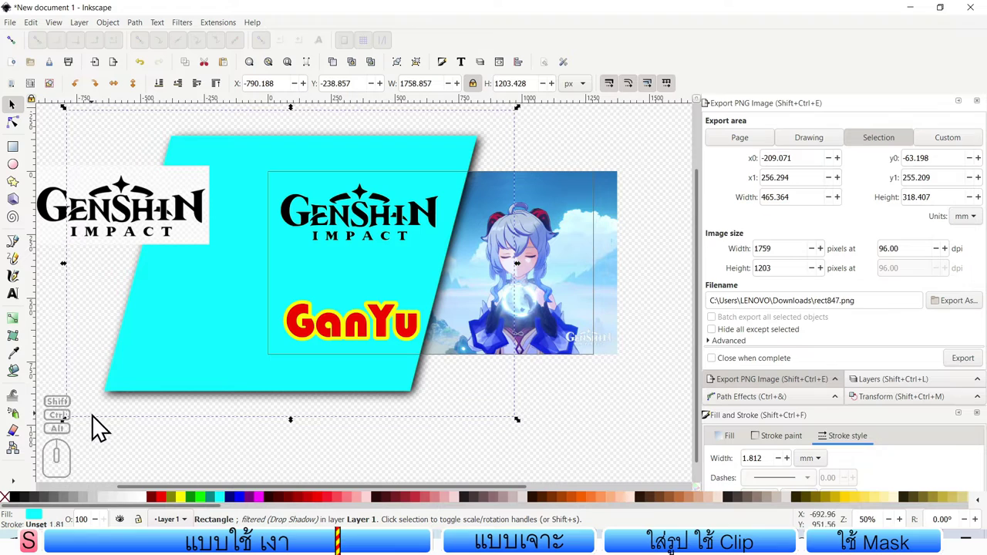
click(188, 208)
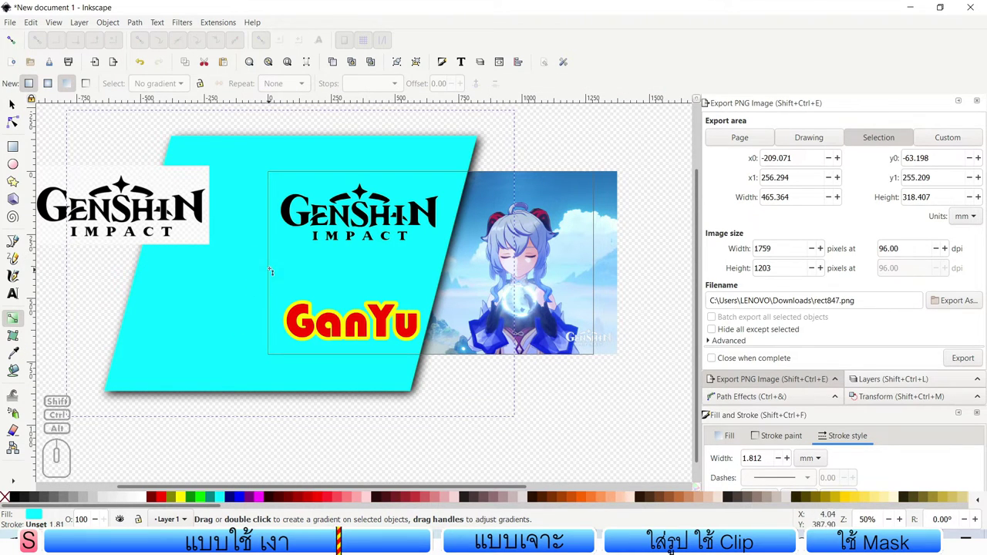
click(188, 208)
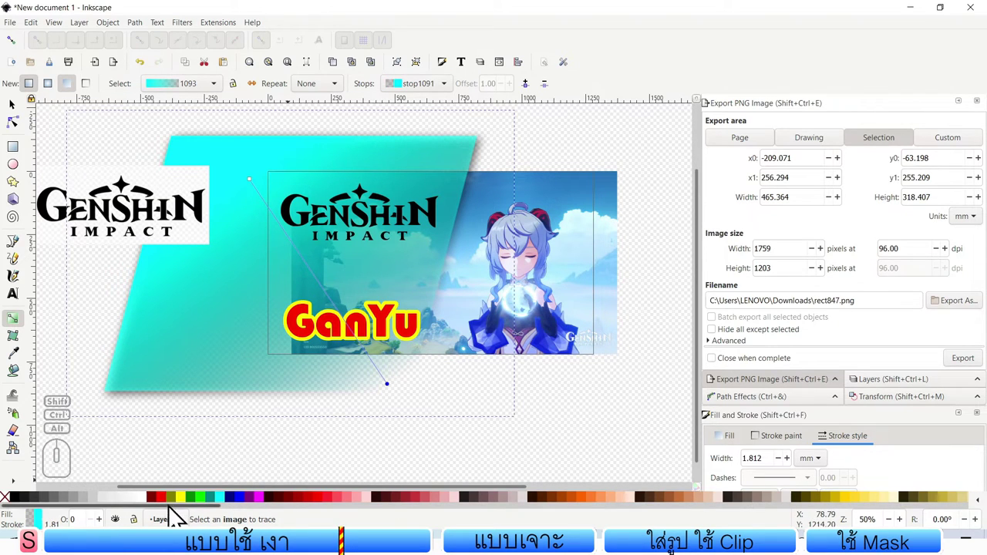
click(235, 507)
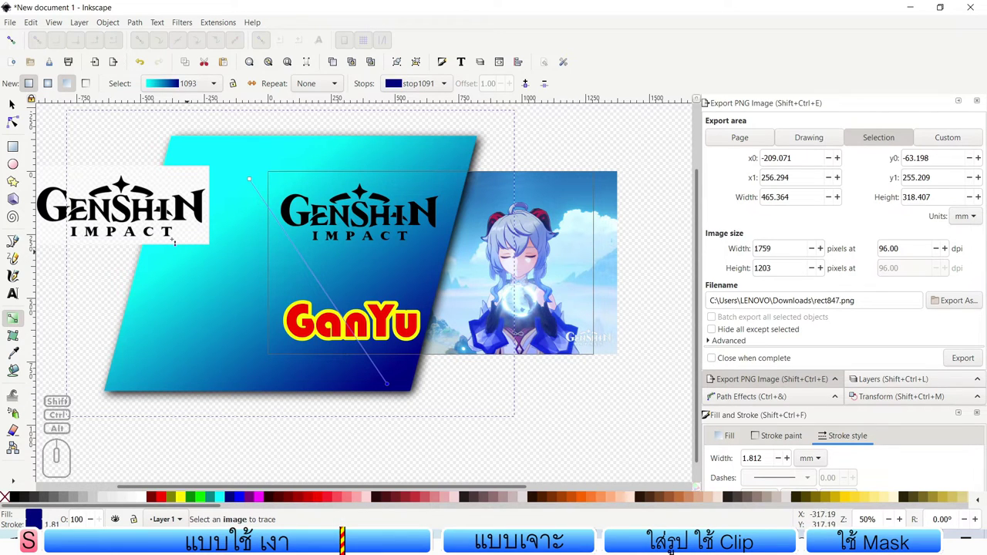
click(187, 208)
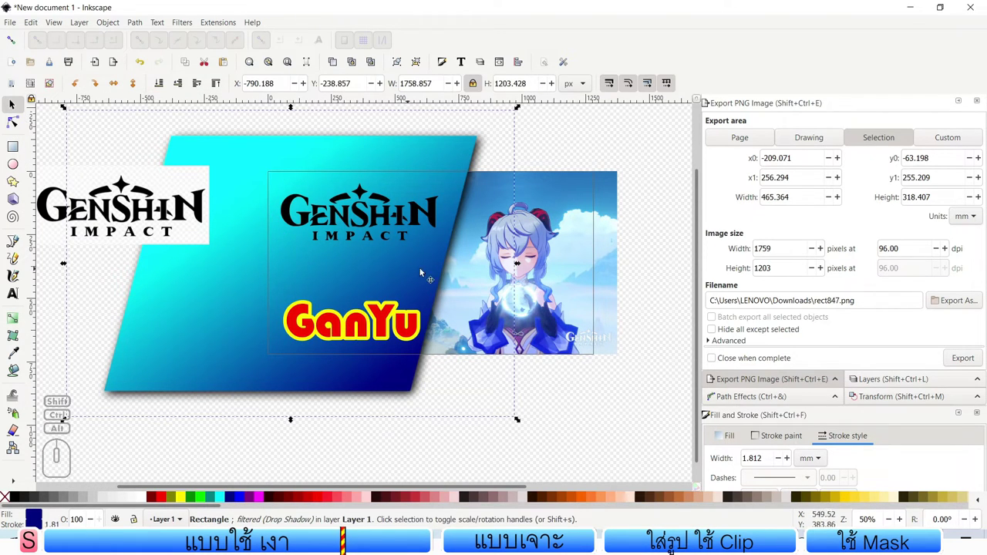
click(188, 208)
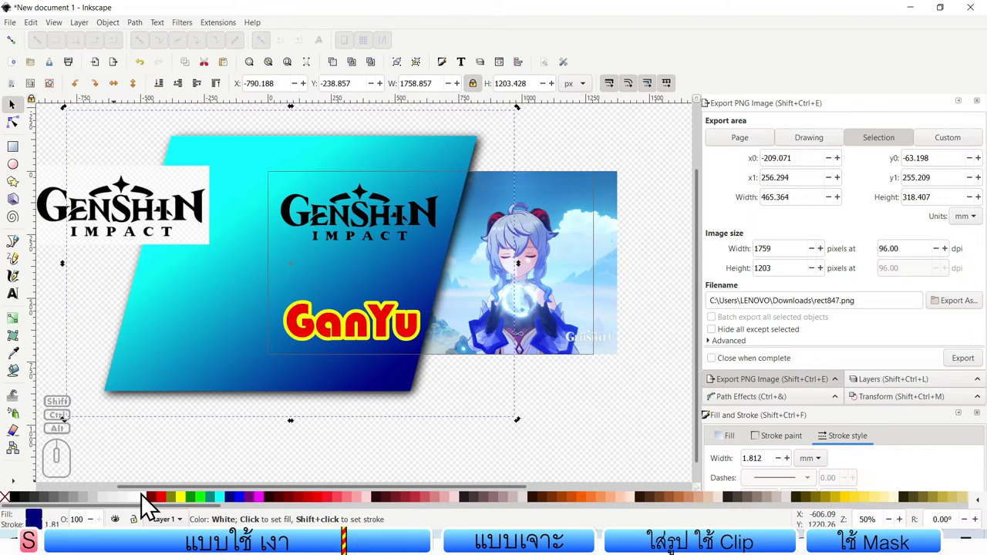
Step: Fill the slanted panel with white and briefly hide then show the shadowed backdrop shape
click(187, 208)
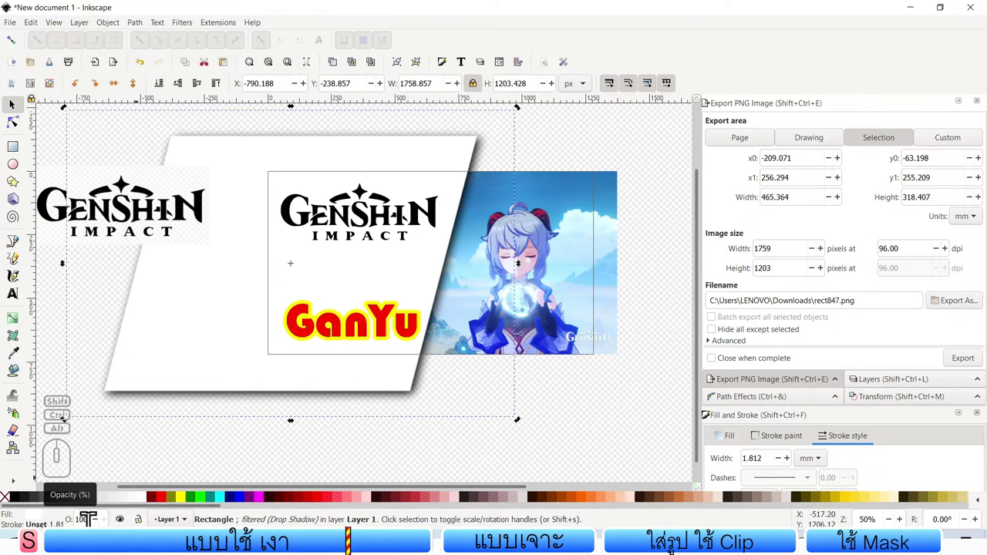
click(187, 208)
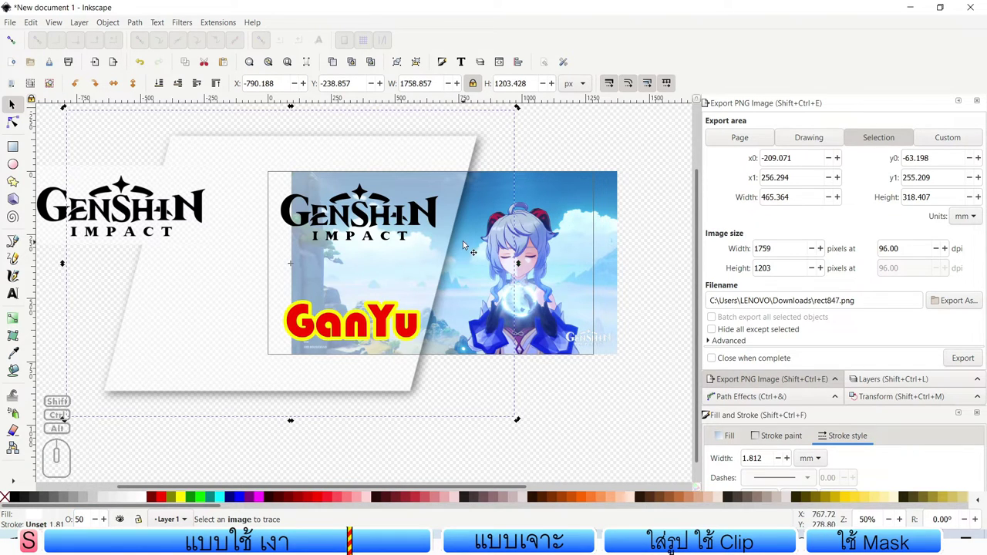
right_click(187, 208)
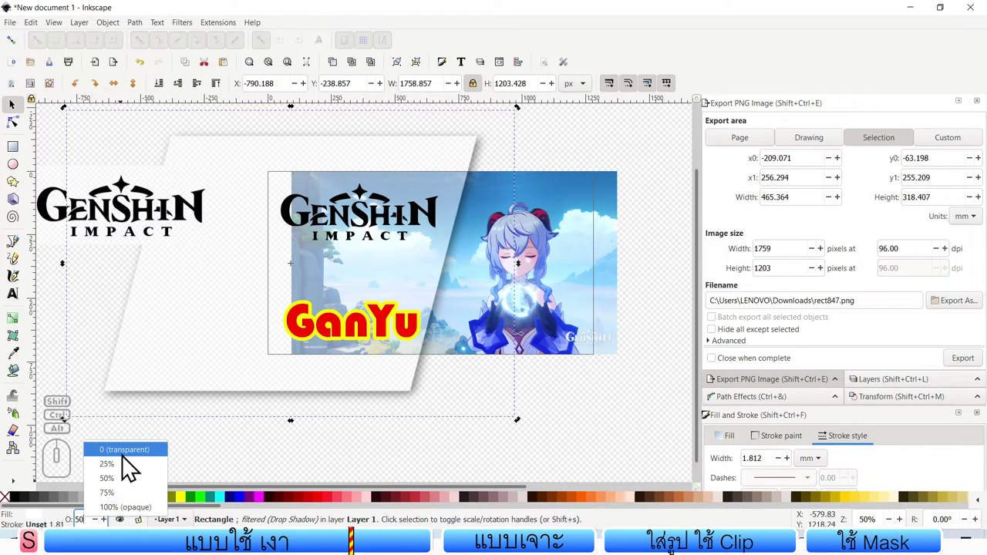
click(188, 208)
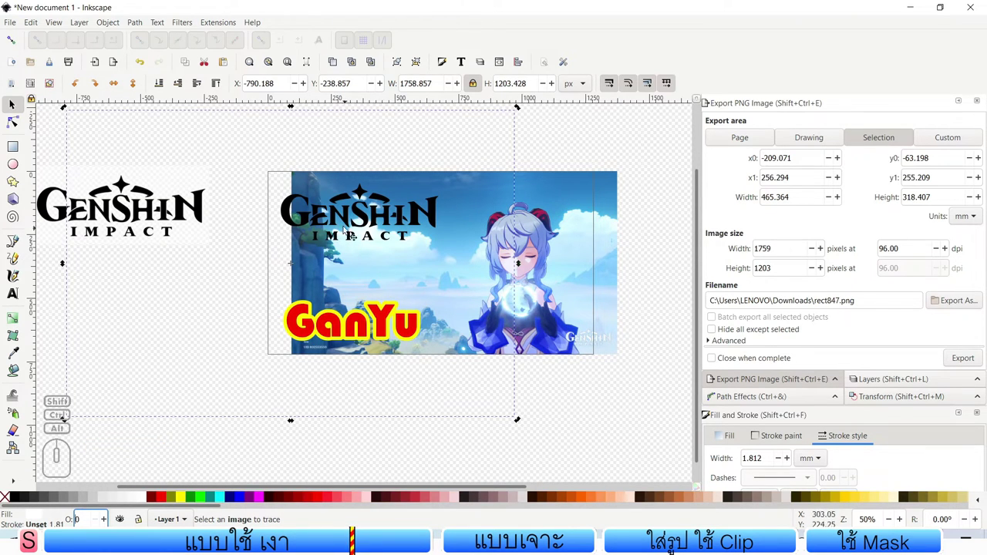
right_click(188, 208)
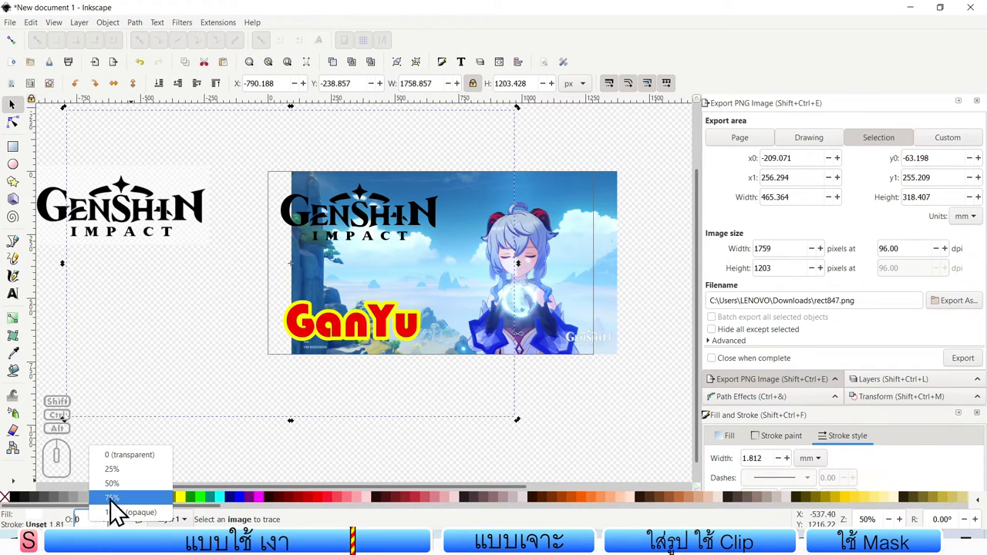
click(188, 208)
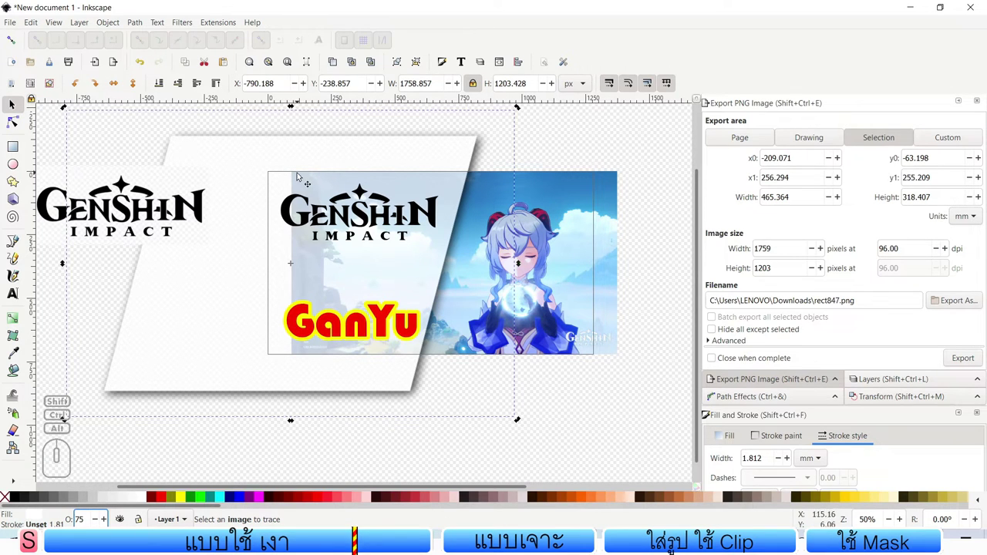
Step: Set the GanYu background picture to X 0, Y 0 so it aligns with the page frame
click(188, 208)
click(187, 208)
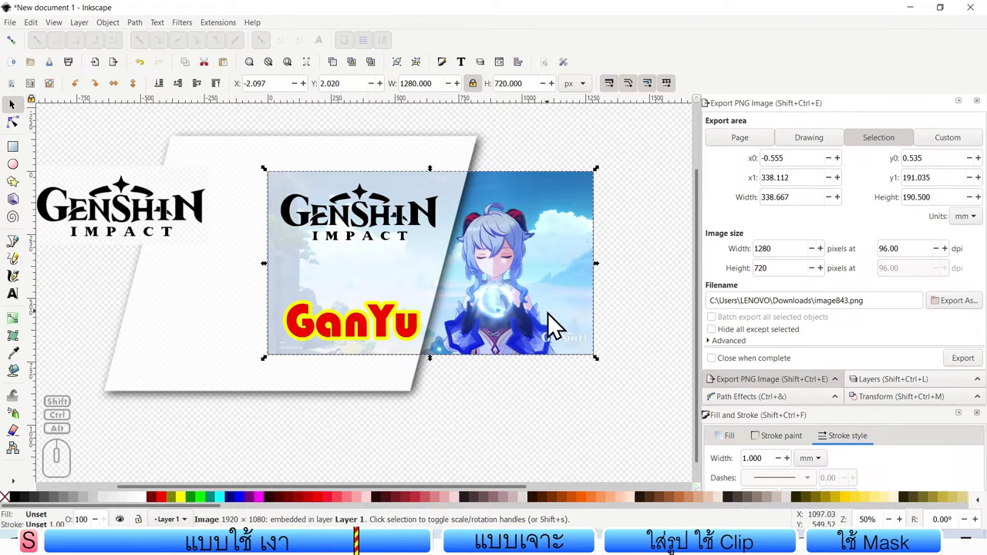
click(187, 208)
click(188, 209)
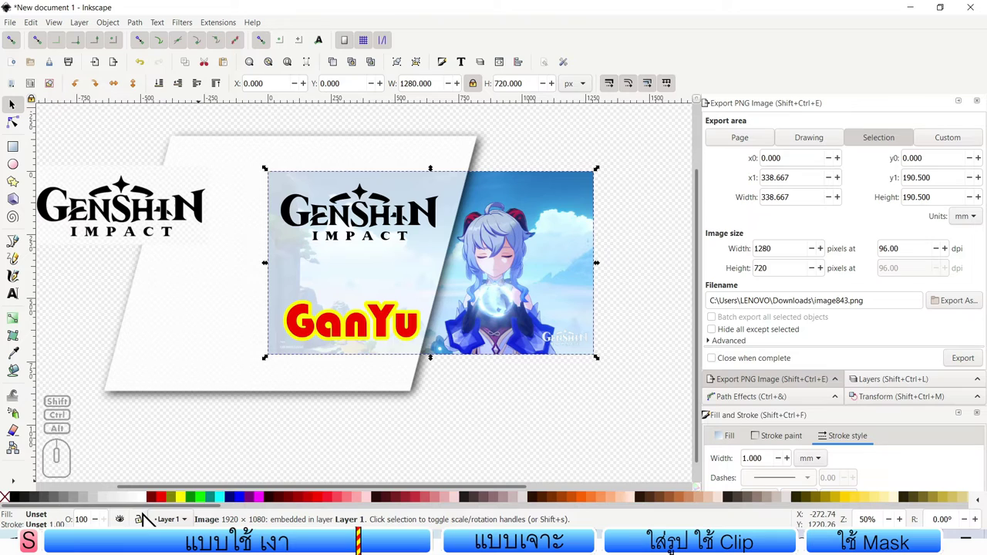
click(187, 208)
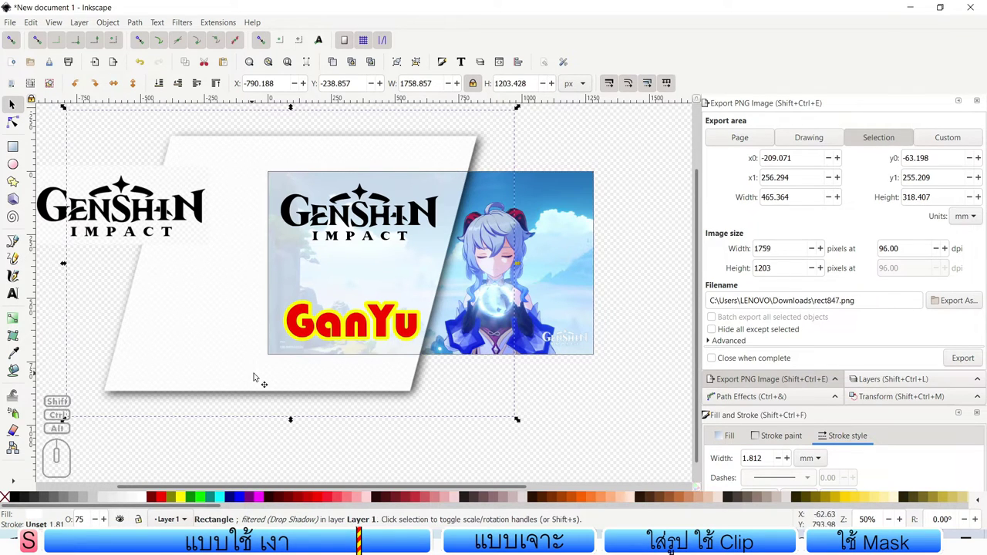
right_click(188, 208)
click(188, 208)
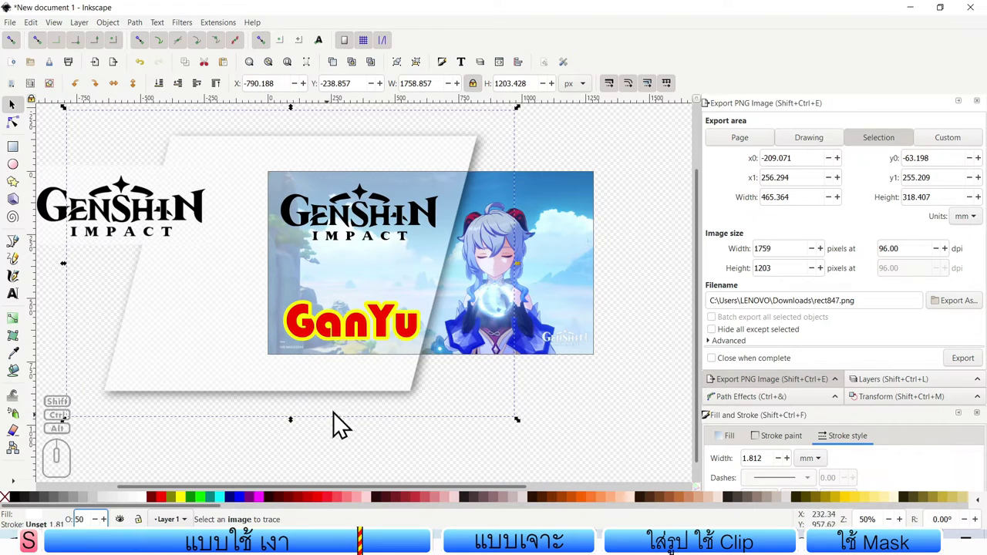
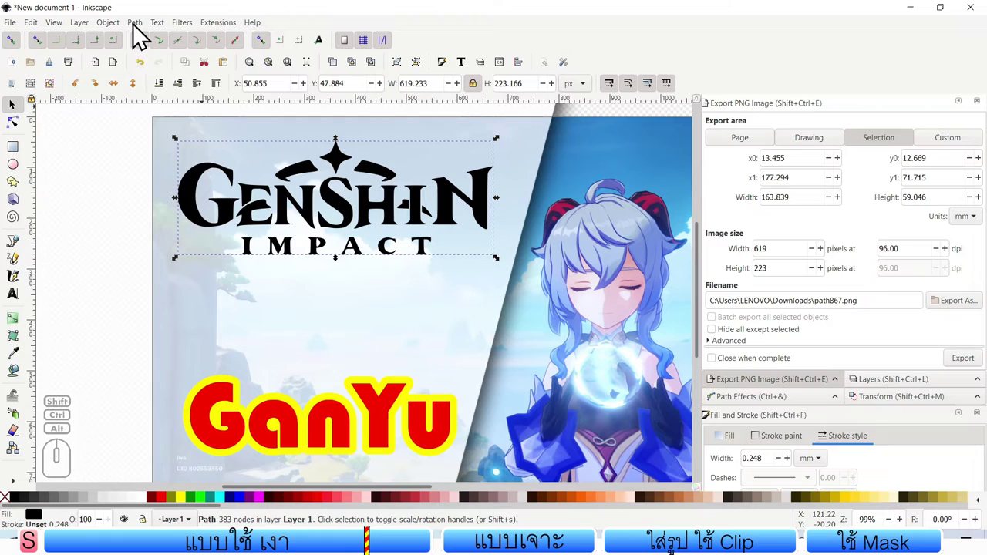
Step: Select the Genshin Impact logo and bring up the Shadows and Glows filter list
click(162, 34)
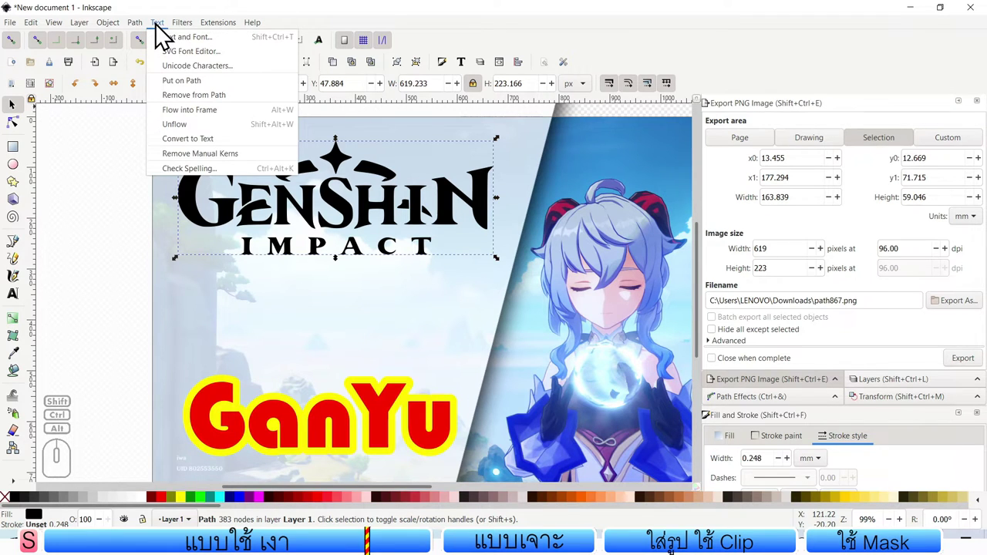
click(189, 33)
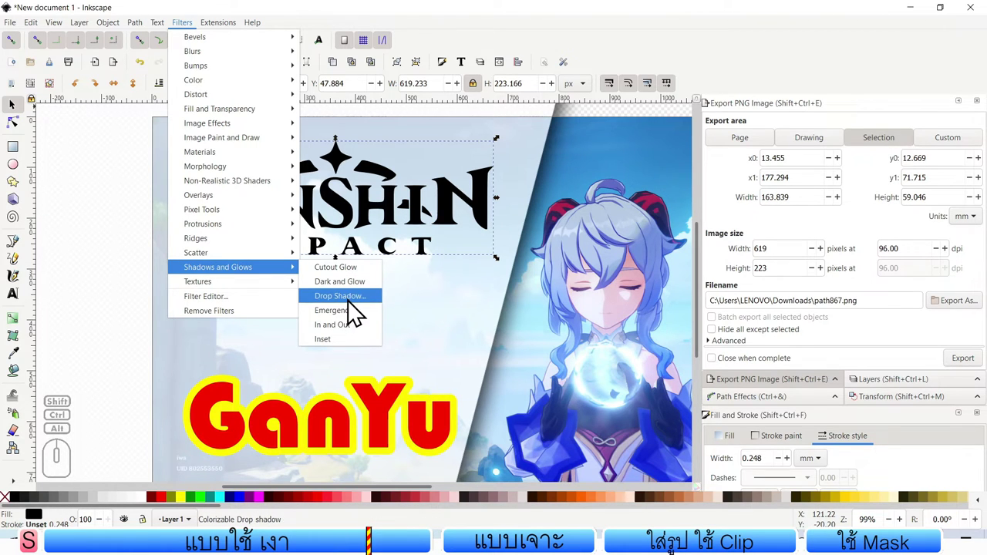
Step: Apply an inner drop shadow with 3.0 blur and live preview to the Genshin Impact logo
click(356, 309)
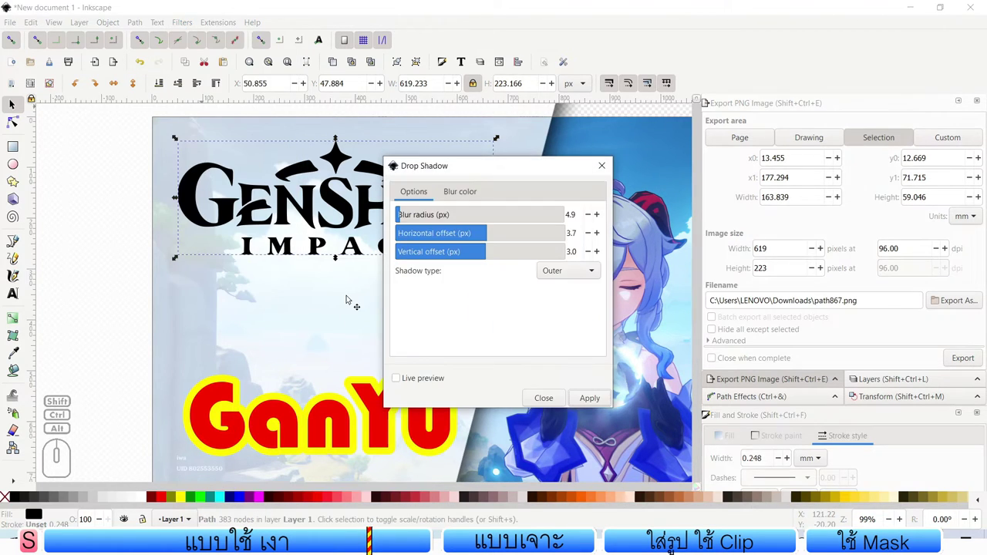
drag(475, 176, 637, 114)
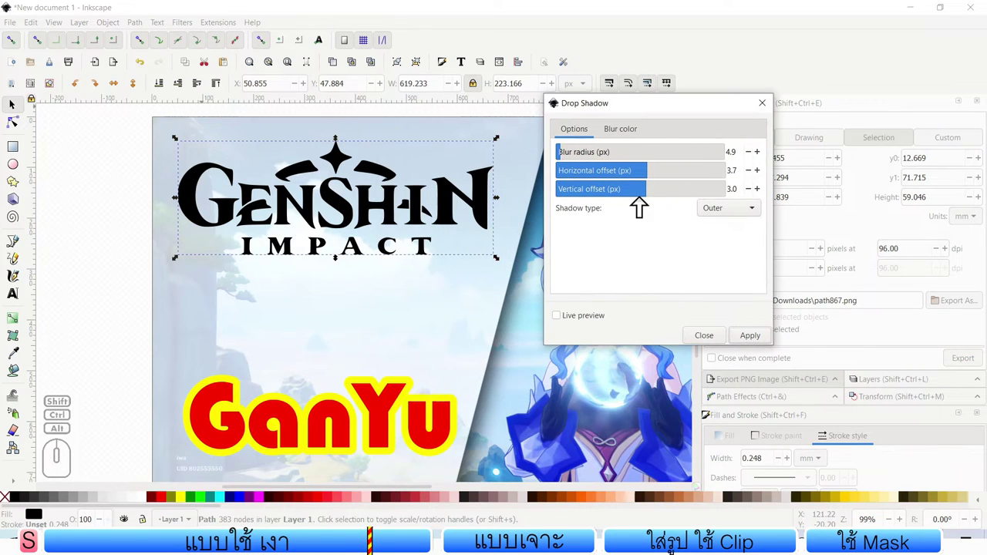
click(576, 329)
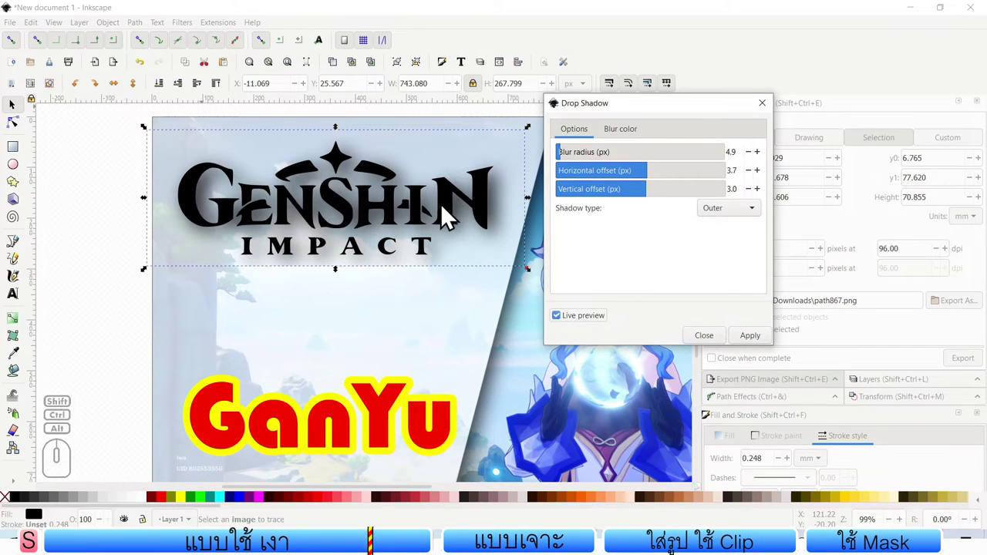
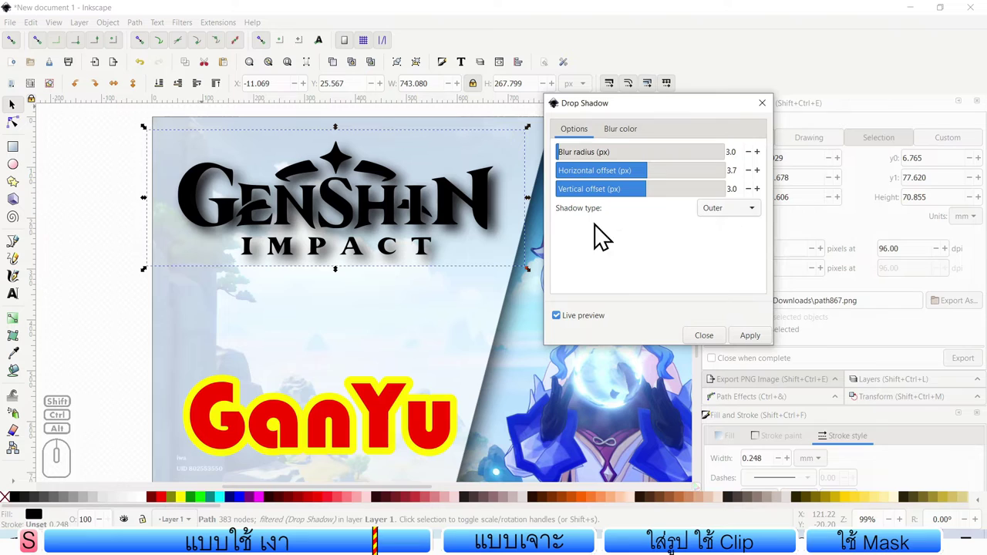
click(731, 220)
click(726, 241)
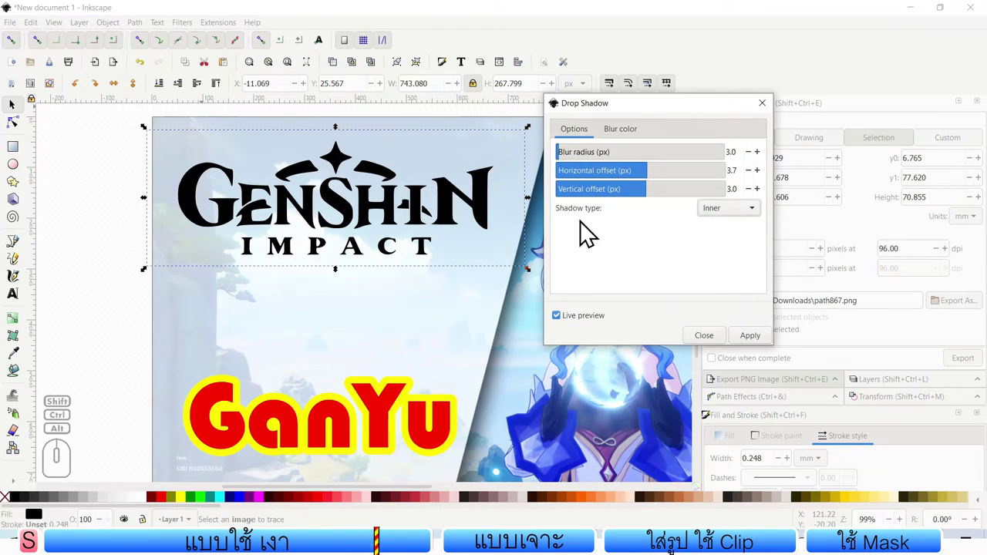
click(567, 327)
click(567, 327)
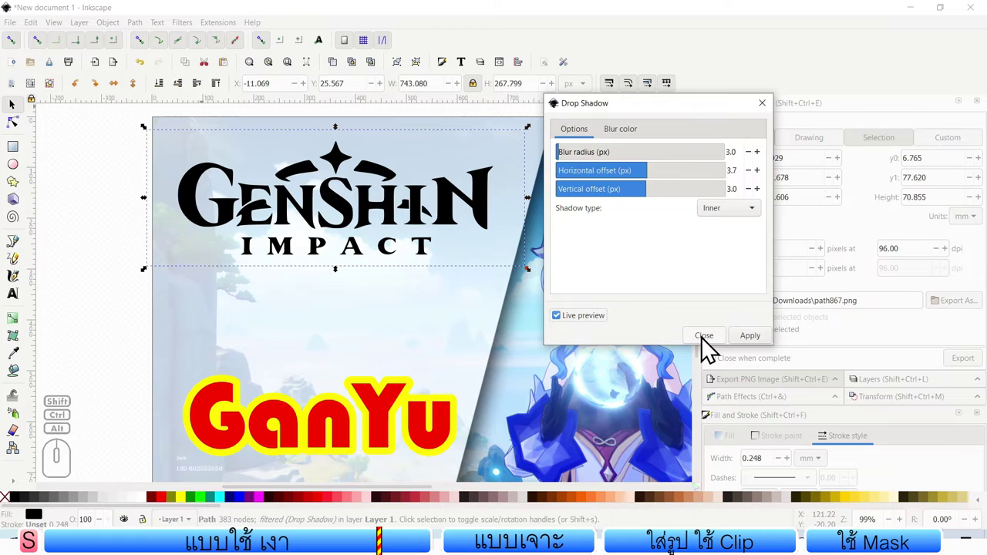
click(709, 348)
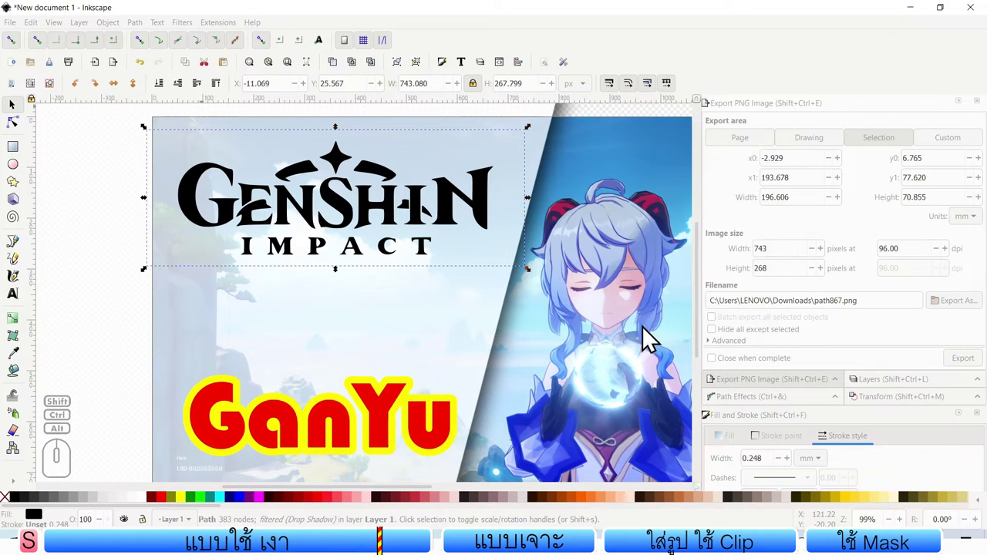
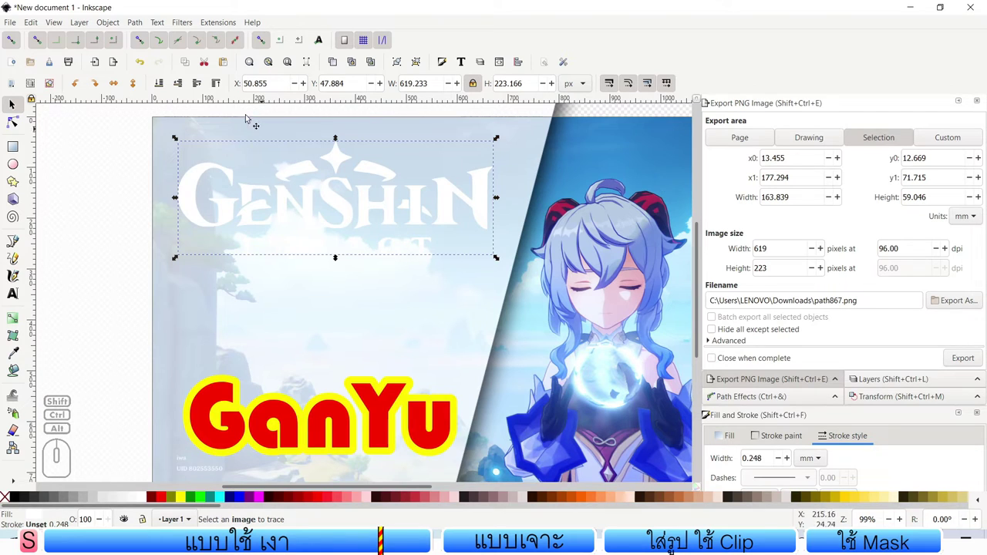
Step: Reopen the Drop Shadow settings for the logo with live preview enabled
click(189, 34)
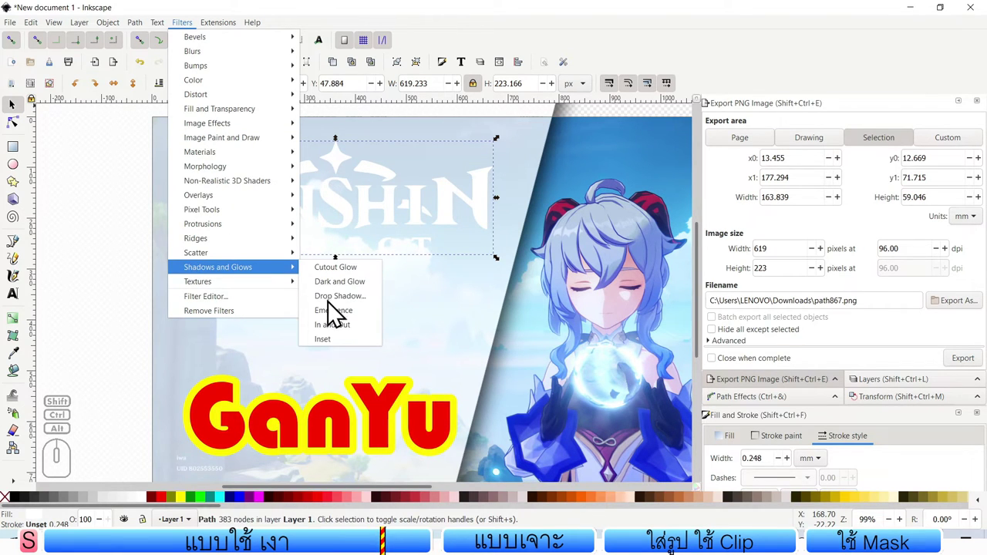
click(352, 308)
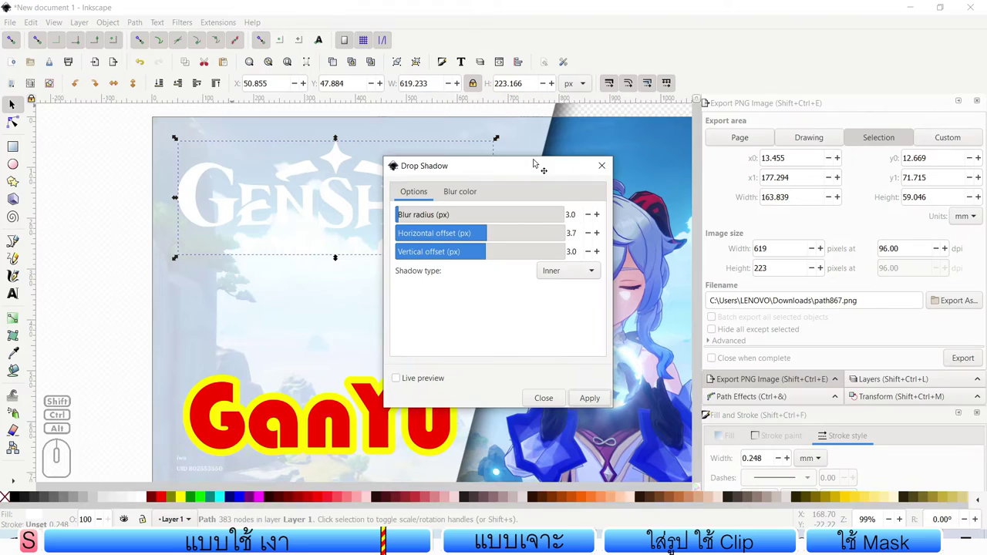
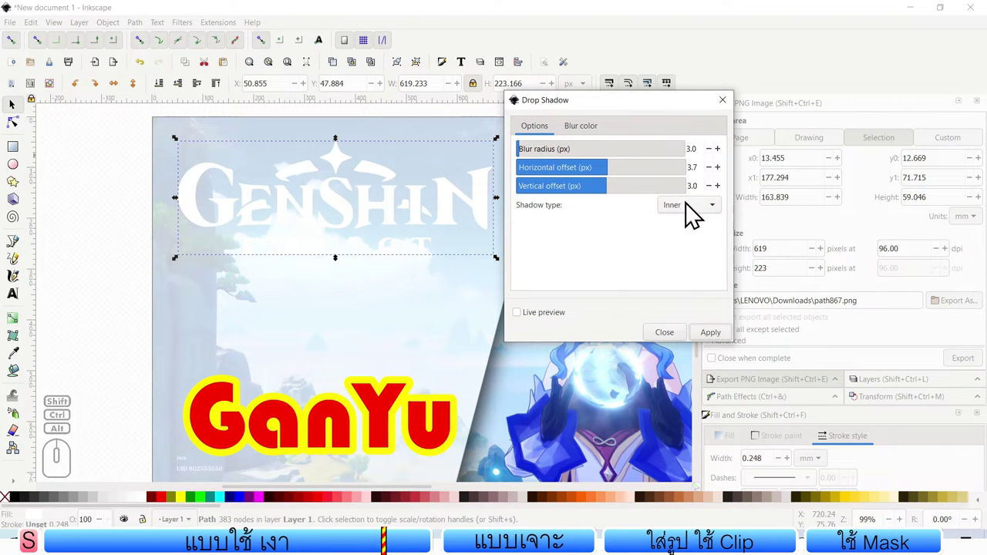
click(530, 319)
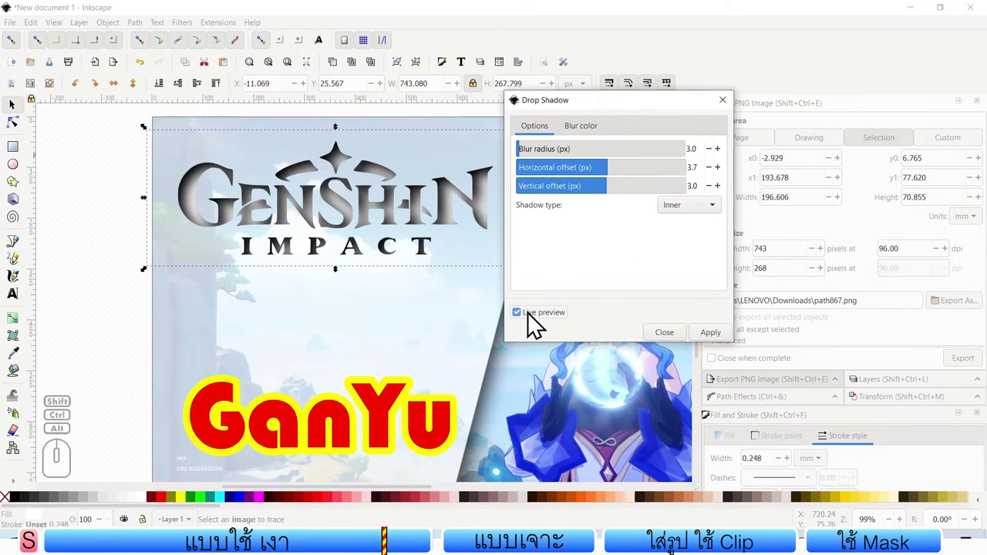
drag(581, 110, 650, 99)
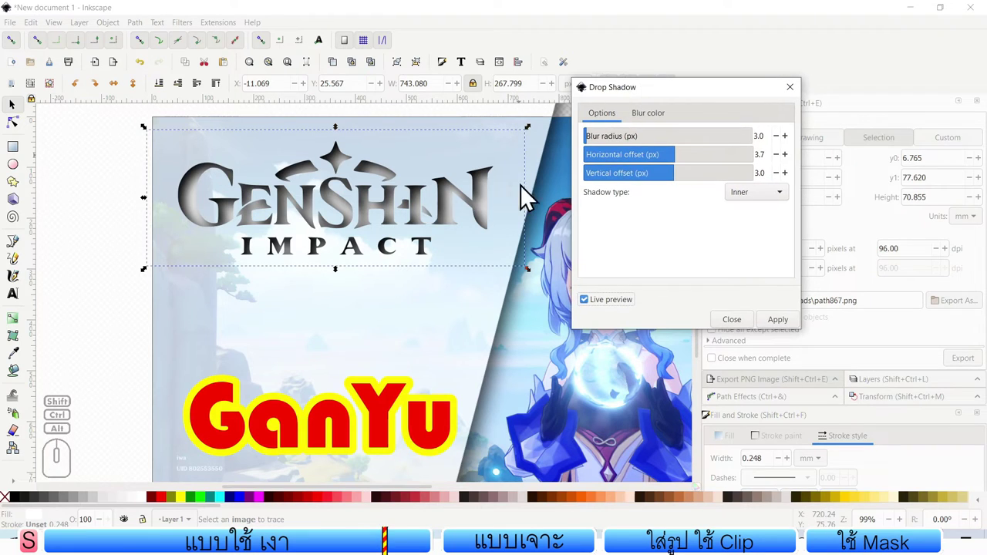
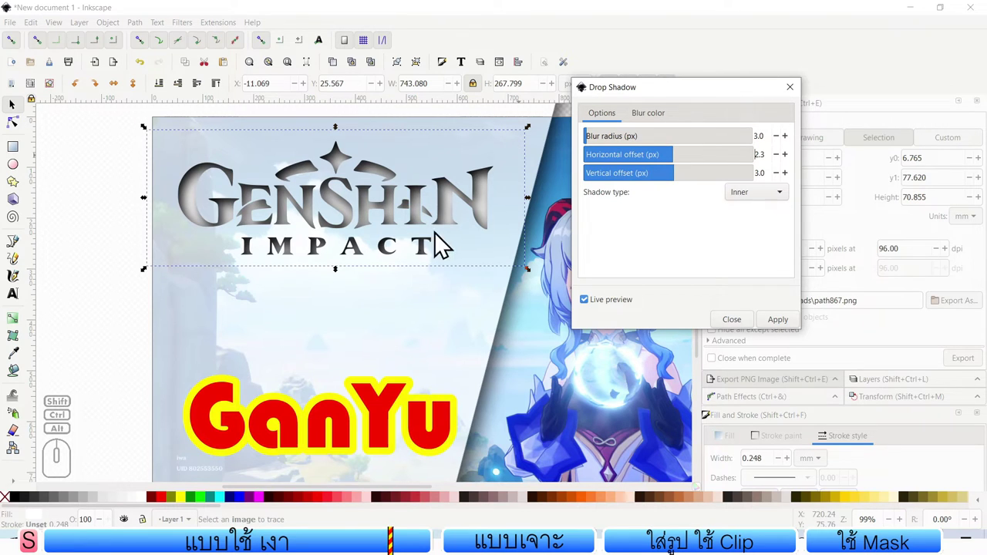
Step: Try the outer cutout shadow type, then set the logo's shadow back to inner
click(758, 204)
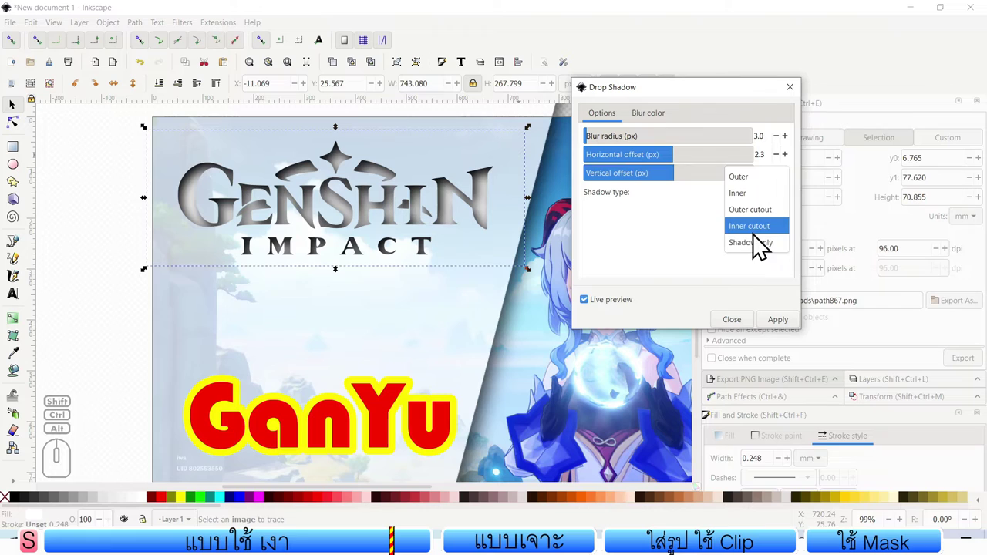
click(757, 223)
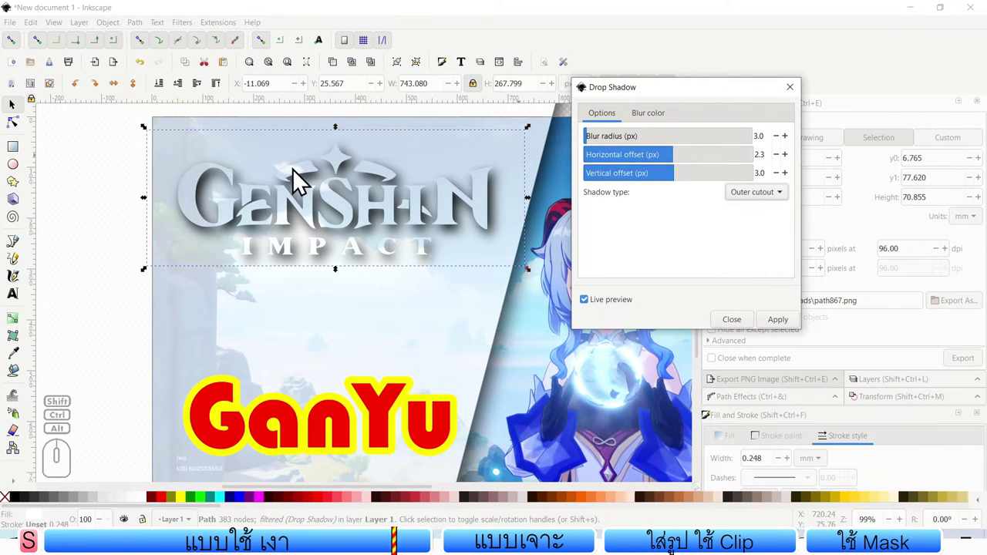
click(766, 207)
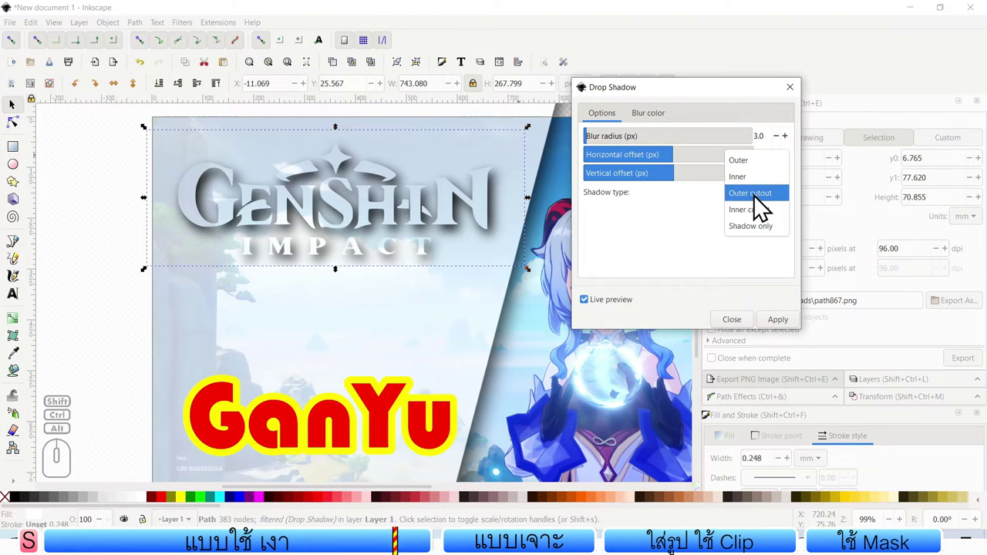
click(761, 194)
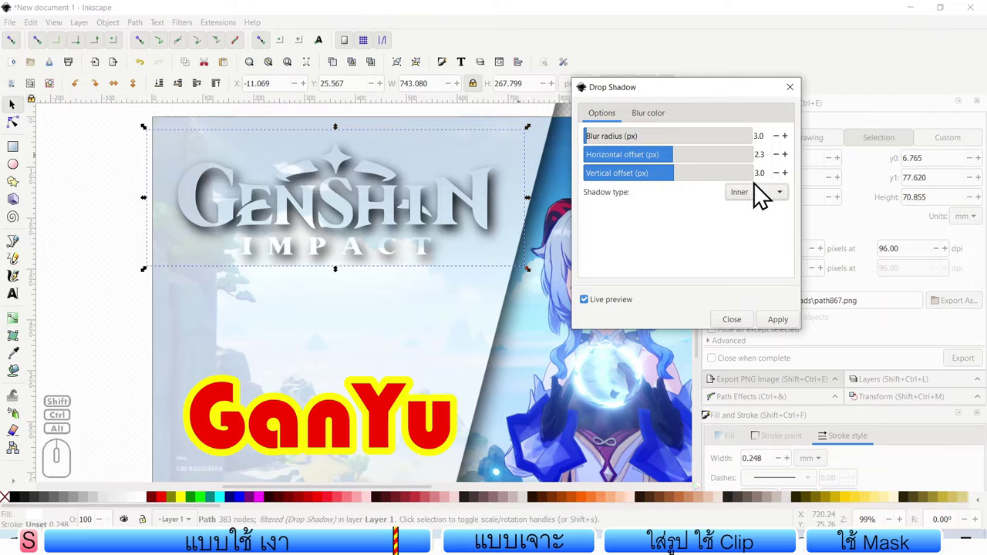
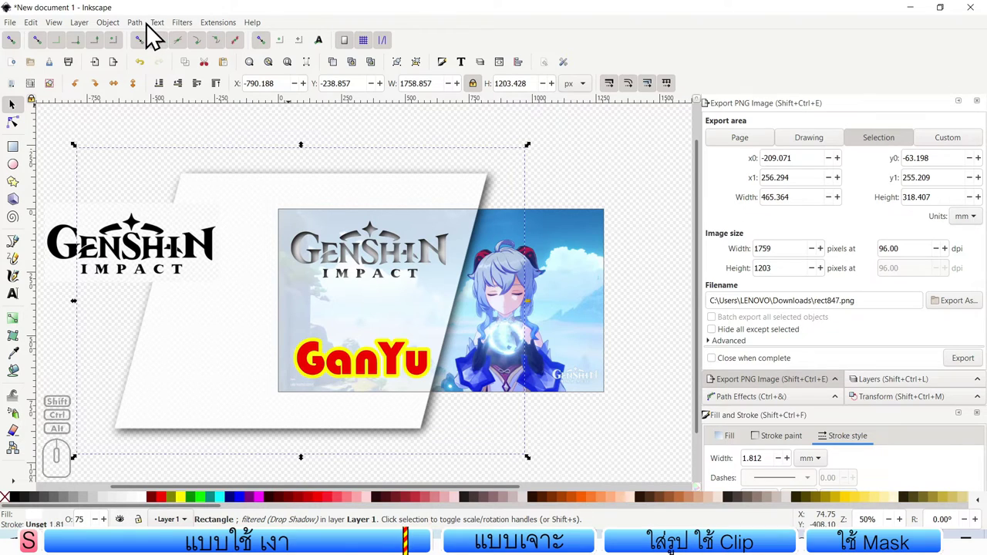
Step: Convert the white slanted panel to an editable path via Path > Object to Path
click(144, 31)
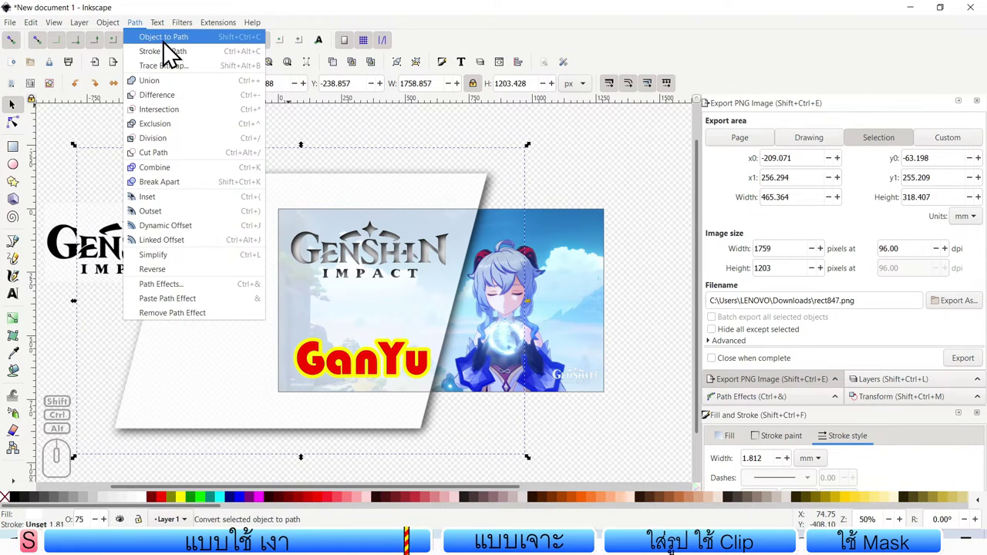
click(181, 49)
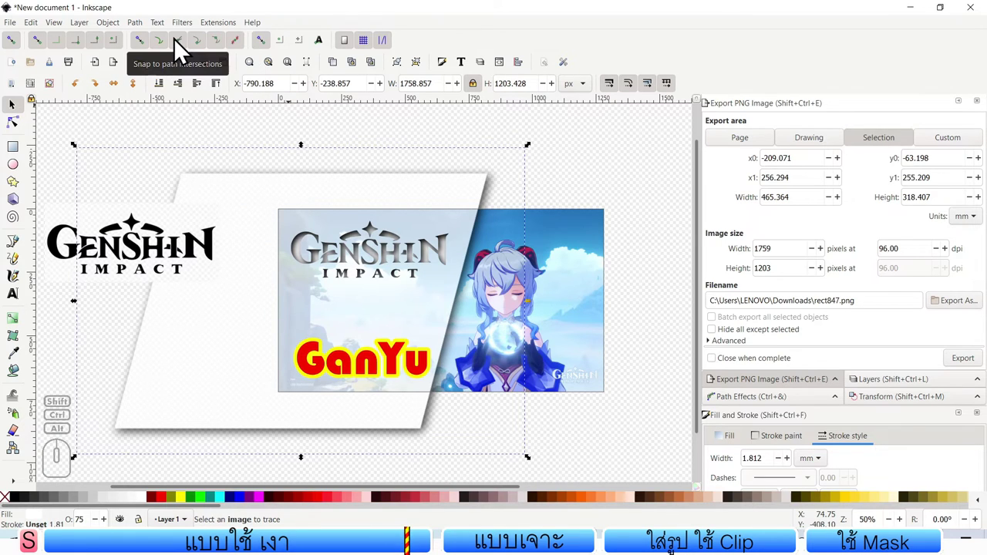
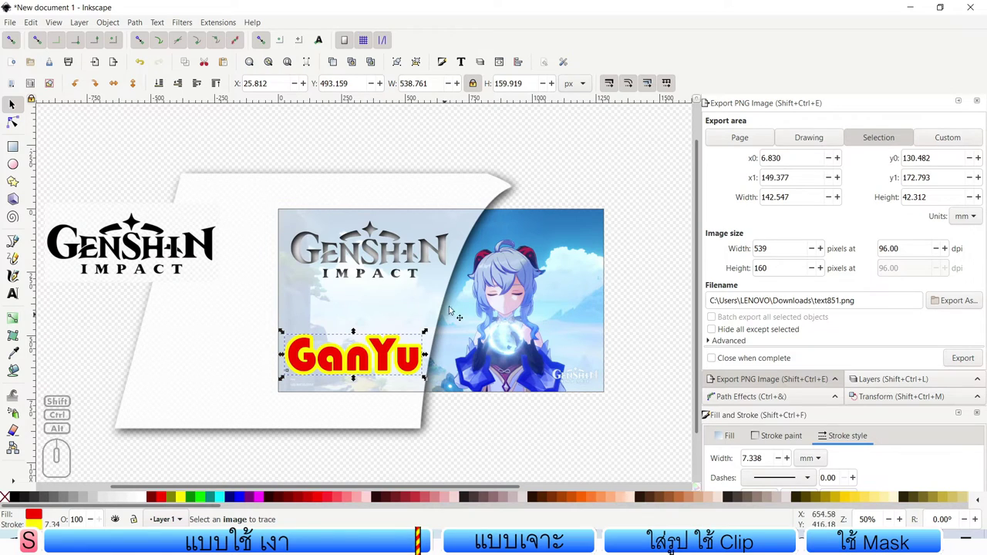
Step: Deselect everything, export the whole drawing as test cover genshin 2.png and close its Photos preview
click(119, 142)
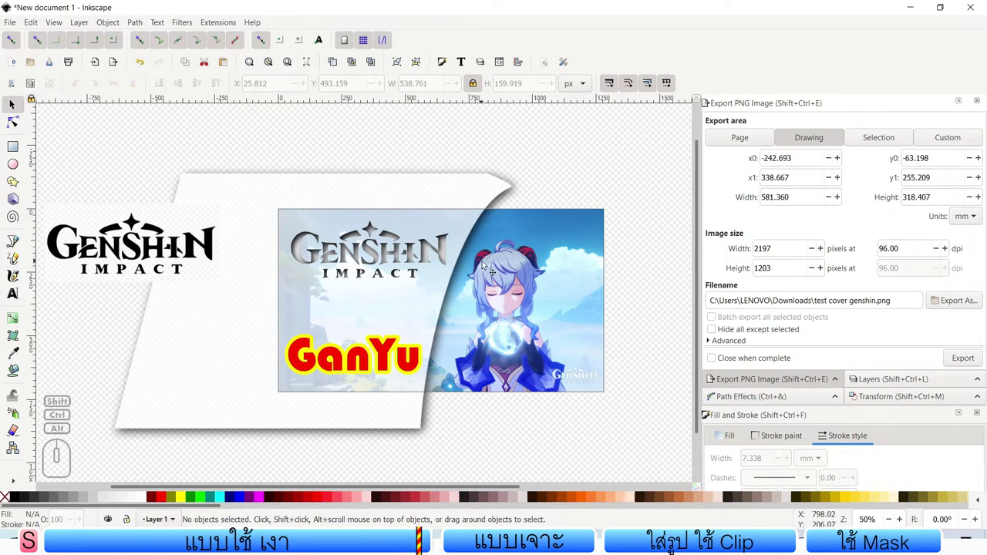
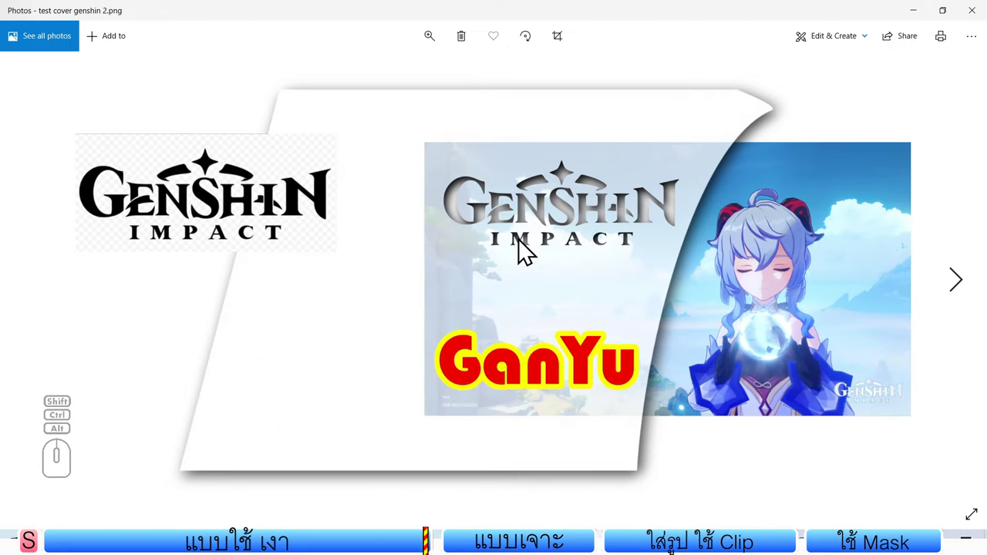
click(977, 22)
Step: Switch the export area to the 1280×720 page and start exporting over test cover genshin 2.png
click(372, 14)
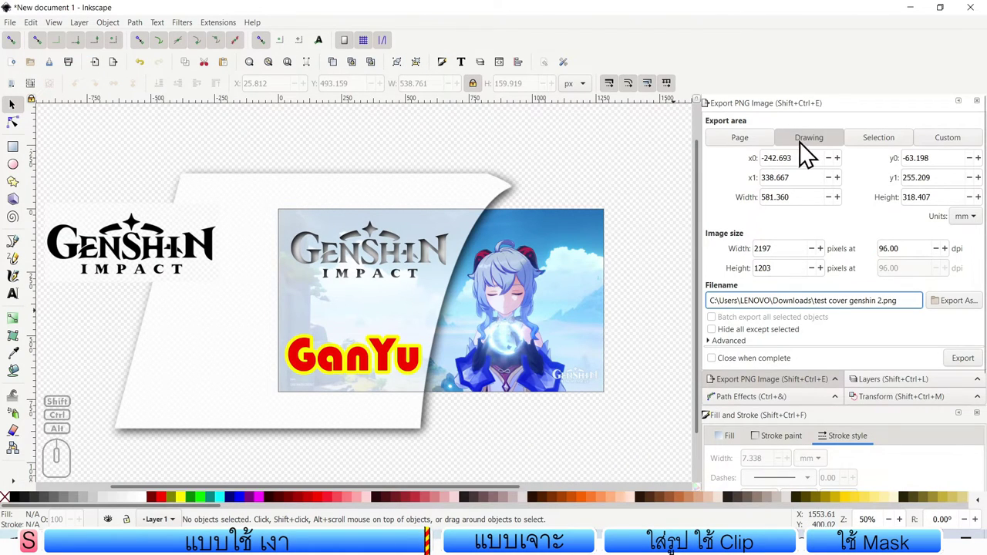
click(755, 144)
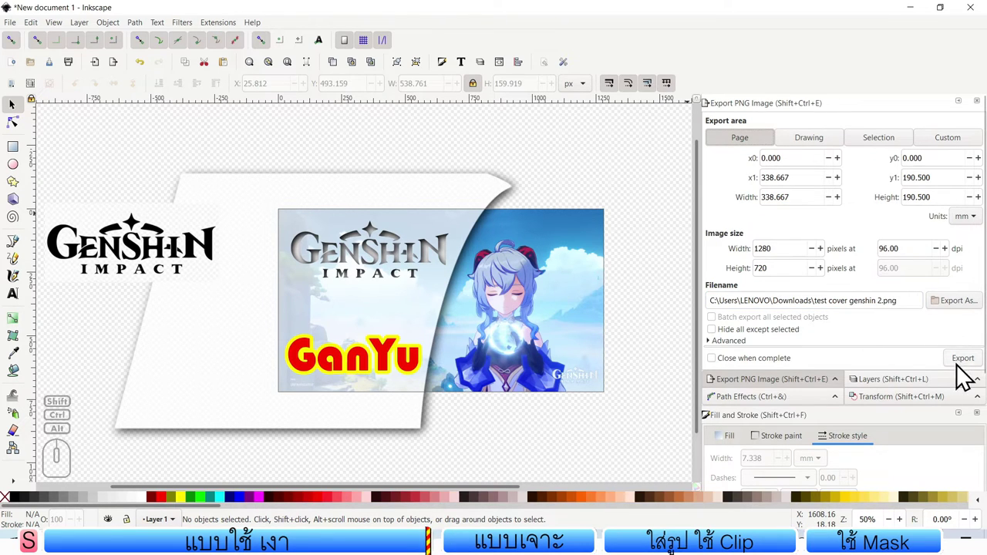
click(963, 365)
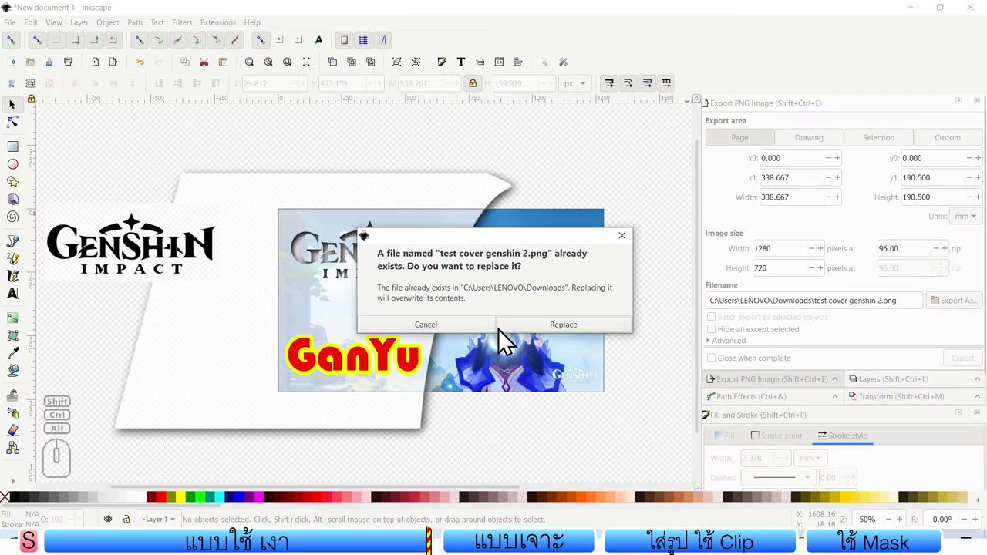
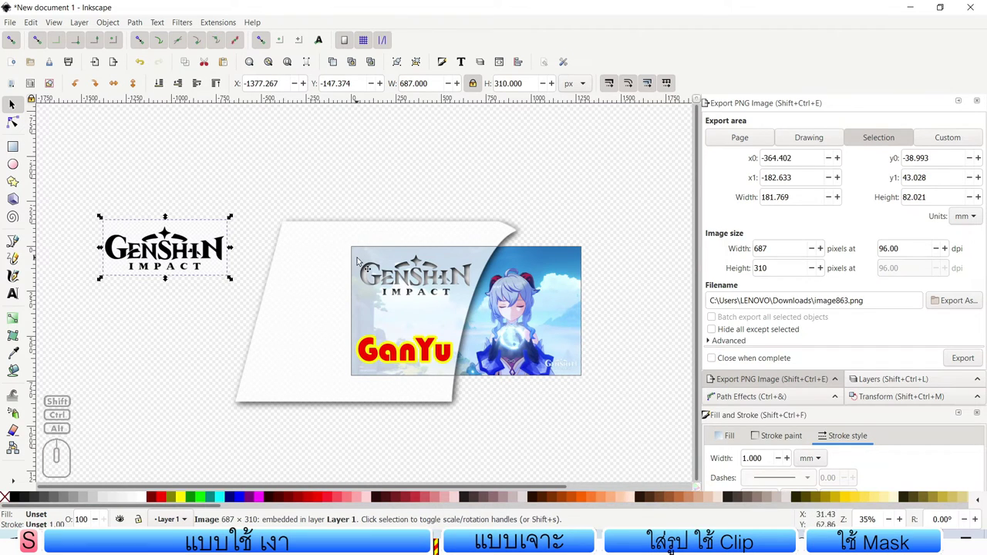
Step: Rubber-band select all pieces of the first cover so they can be moved aside
drag(204, 167, 637, 445)
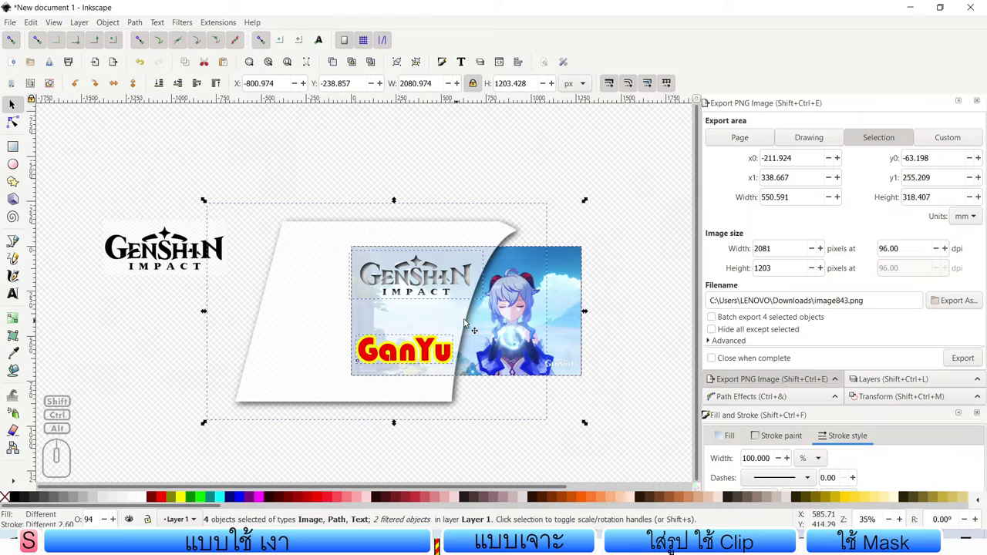
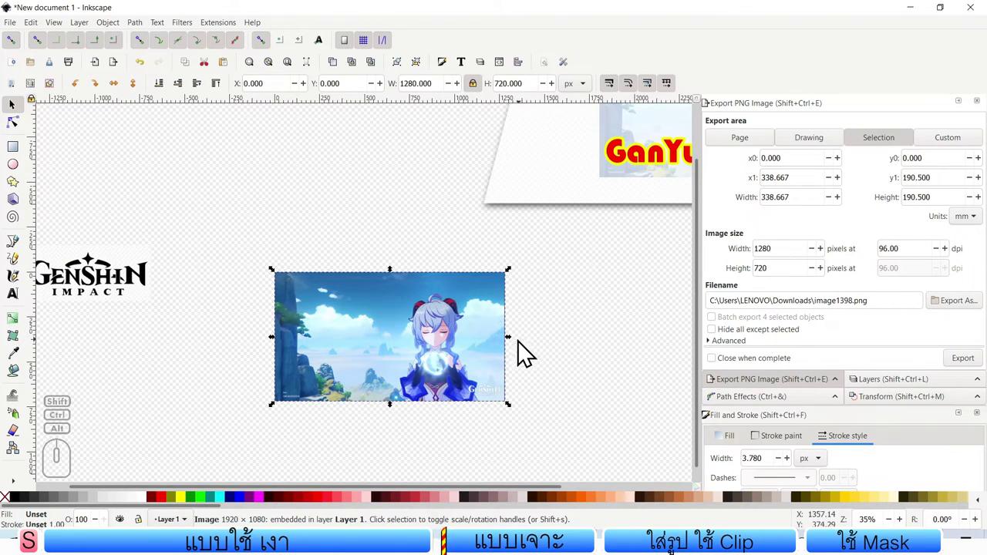
Step: Draw a cyan rectangle band above the new screenshot
click(17, 157)
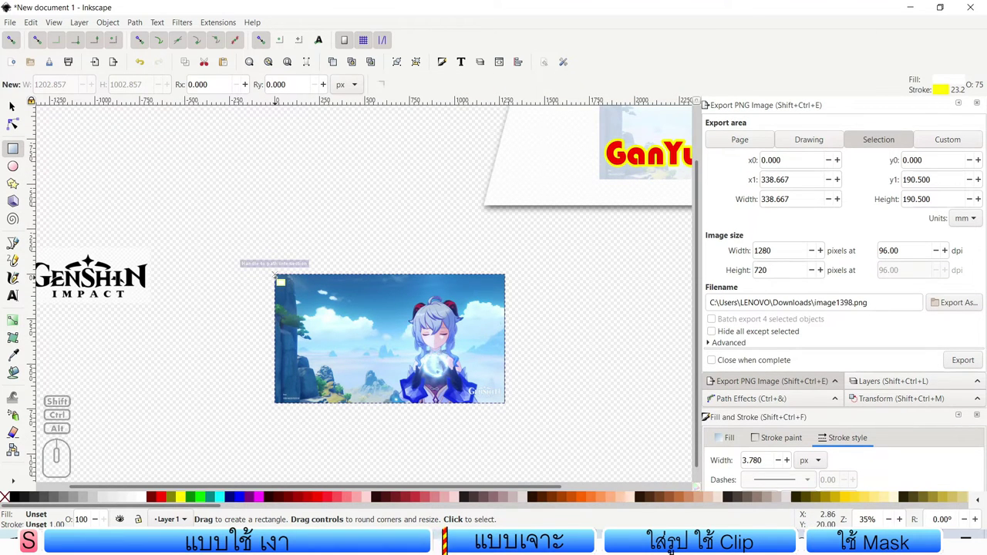
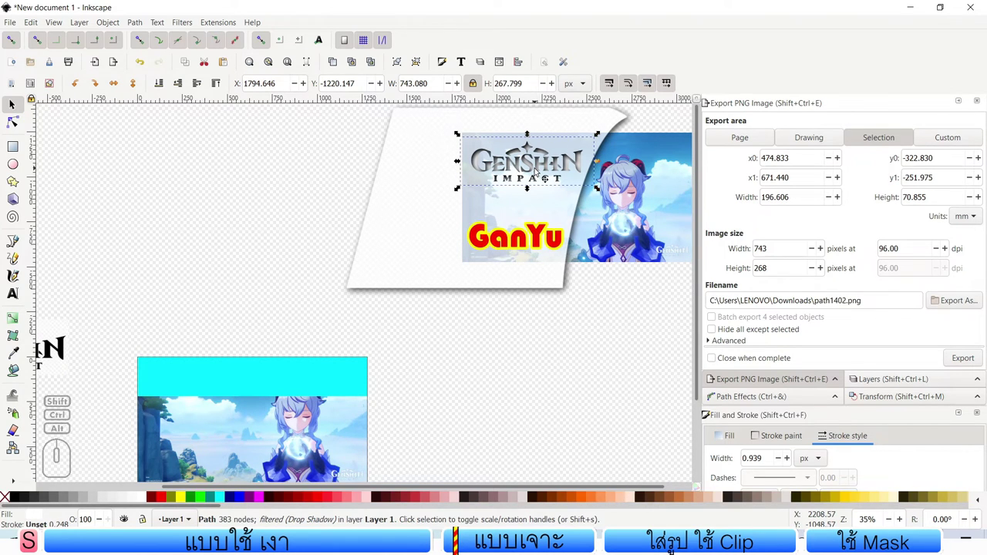
drag(541, 170, 225, 330)
Step: Place a copy of the Genshin Impact logo on the cyan band, shrunk to about 615×222 px
click(195, 33)
click(231, 319)
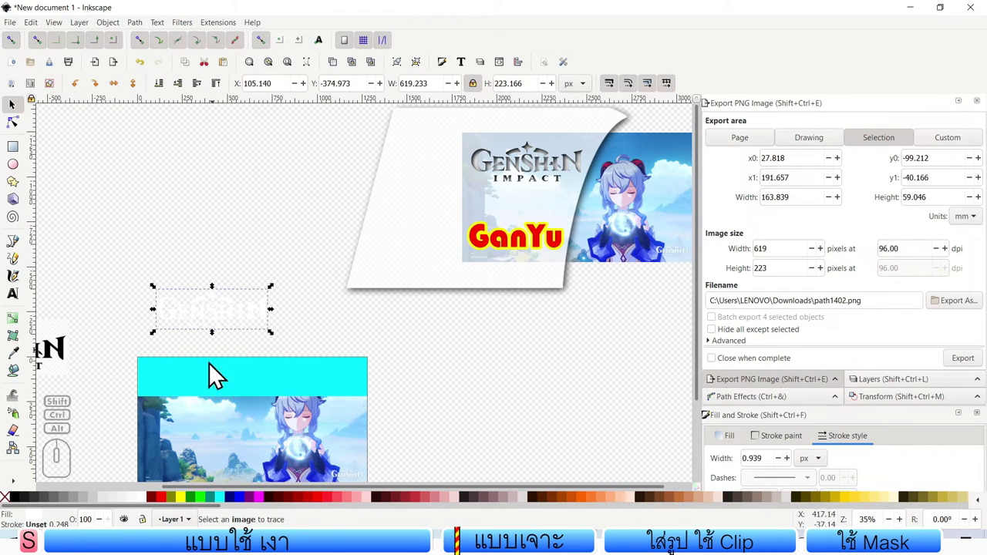
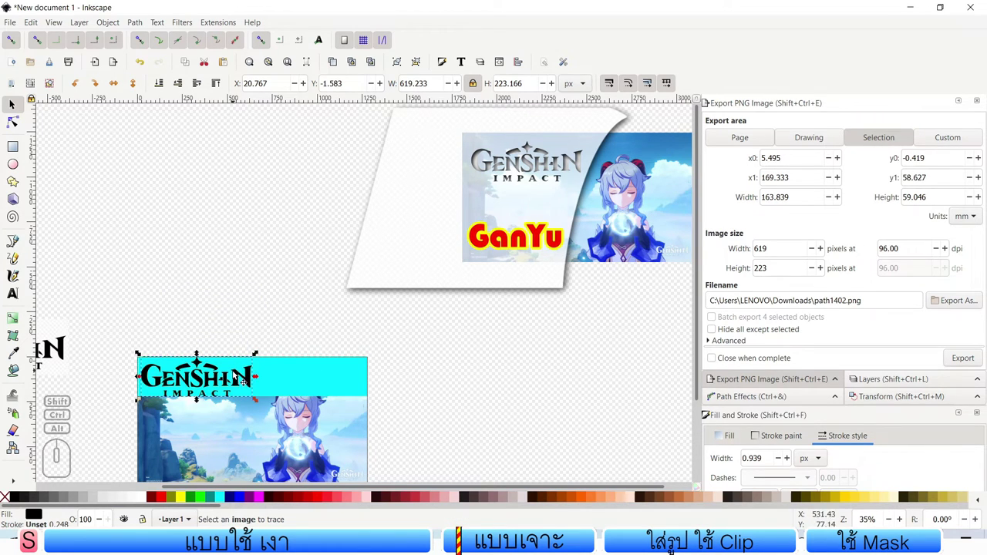
drag(264, 412, 246, 413)
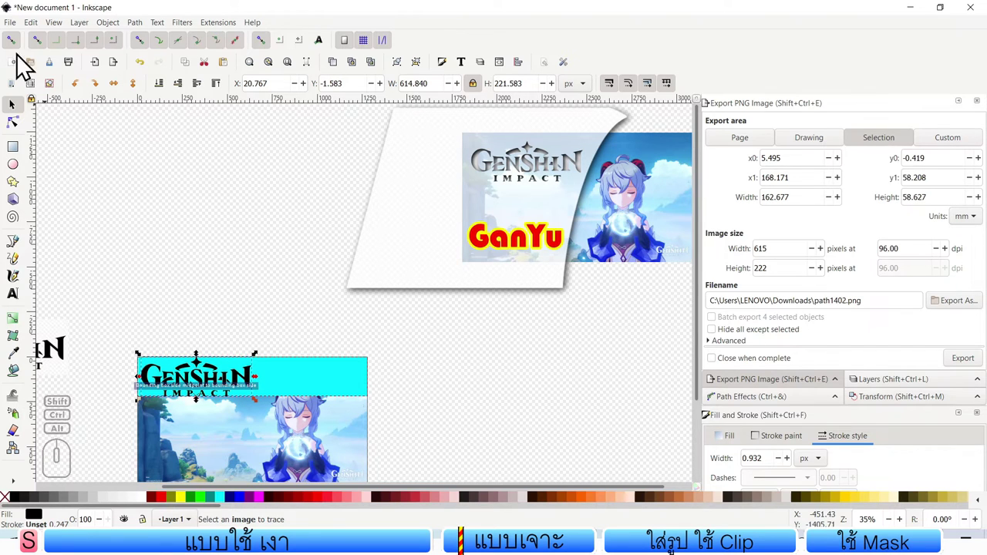
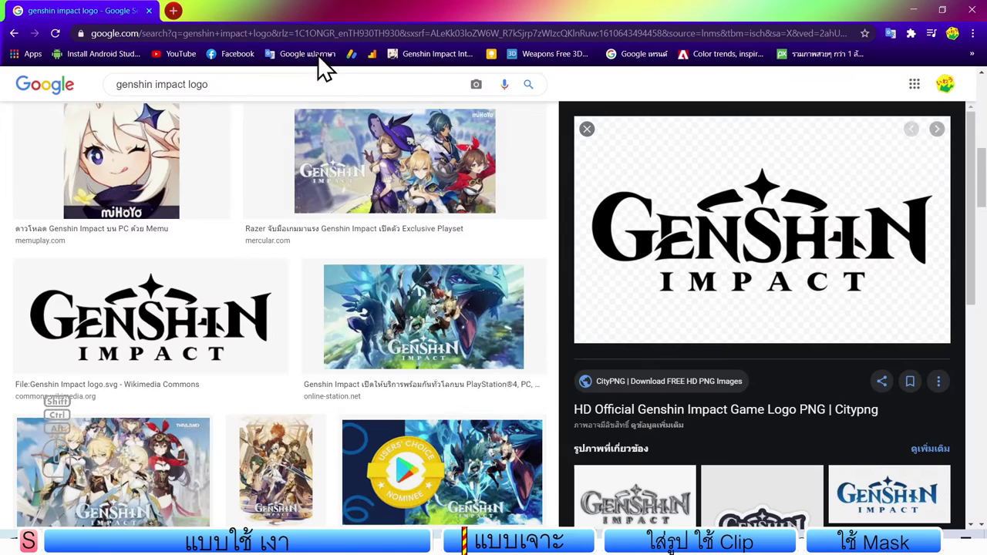
Step: Start a new Chrome tab headed to fonts.google.com
click(194, 33)
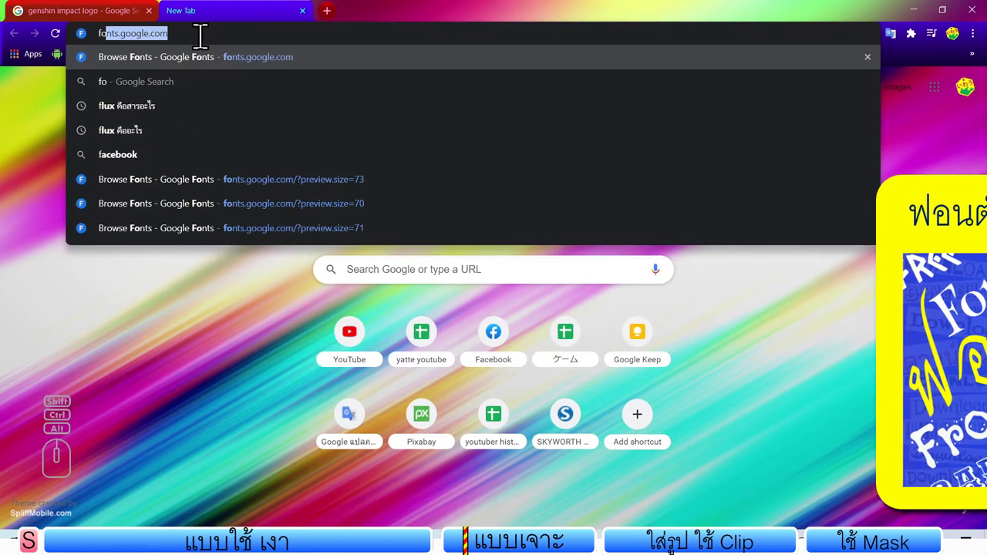
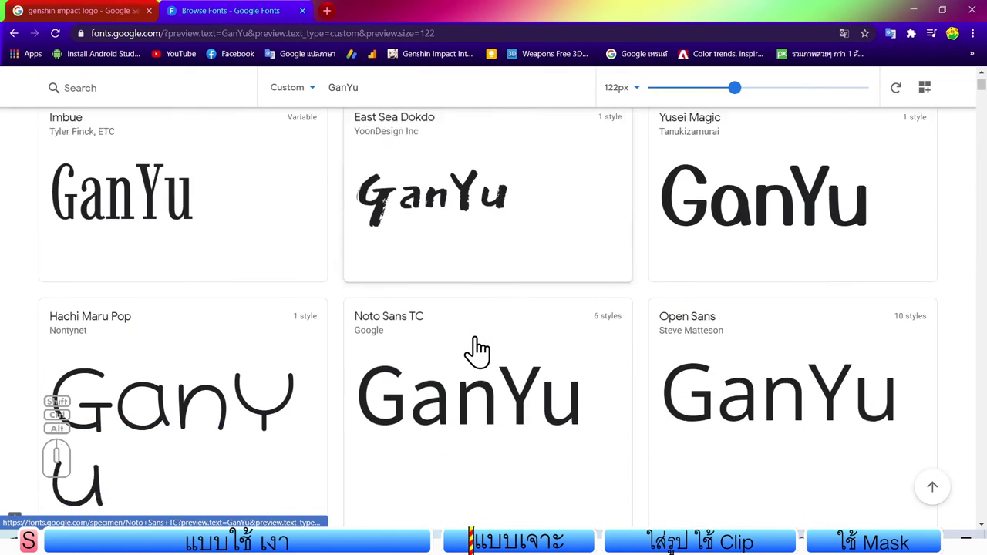
Step: Scroll the GanYu previews through the font cards and settle on the Anton card for snipping
scroll(down, 3)
middle_click(467, 364)
middle_click(467, 364)
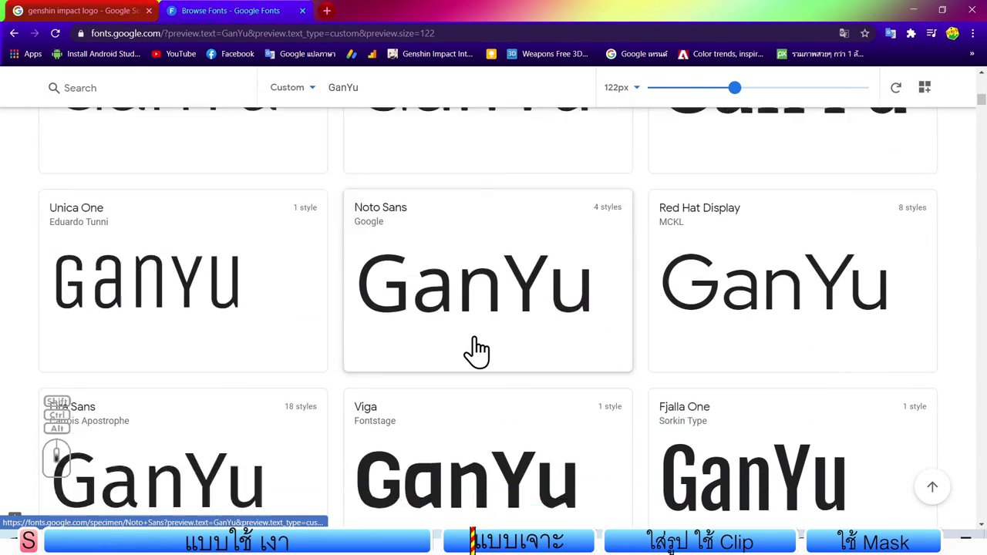
scroll(down, 3)
middle_click(467, 364)
middle_click(467, 364)
scroll(down, 3)
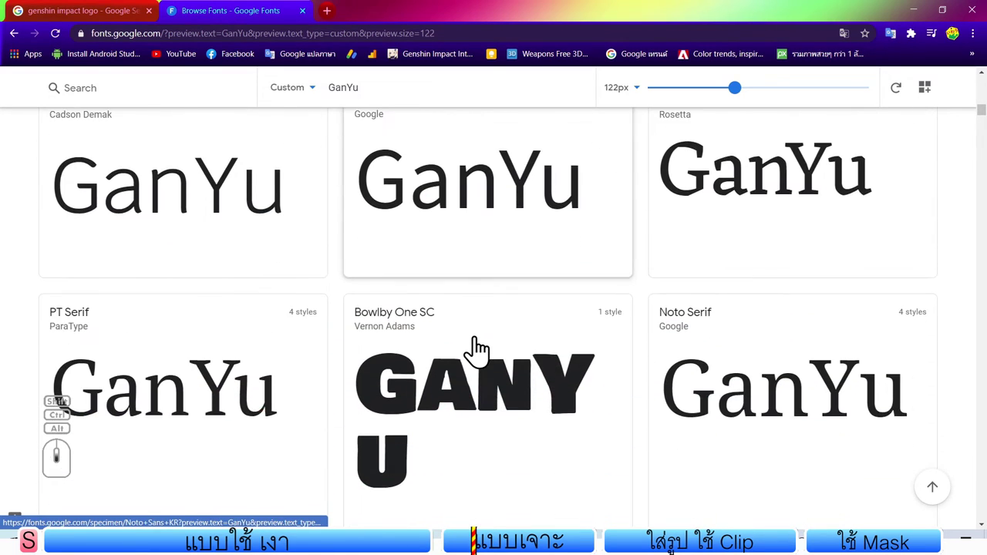
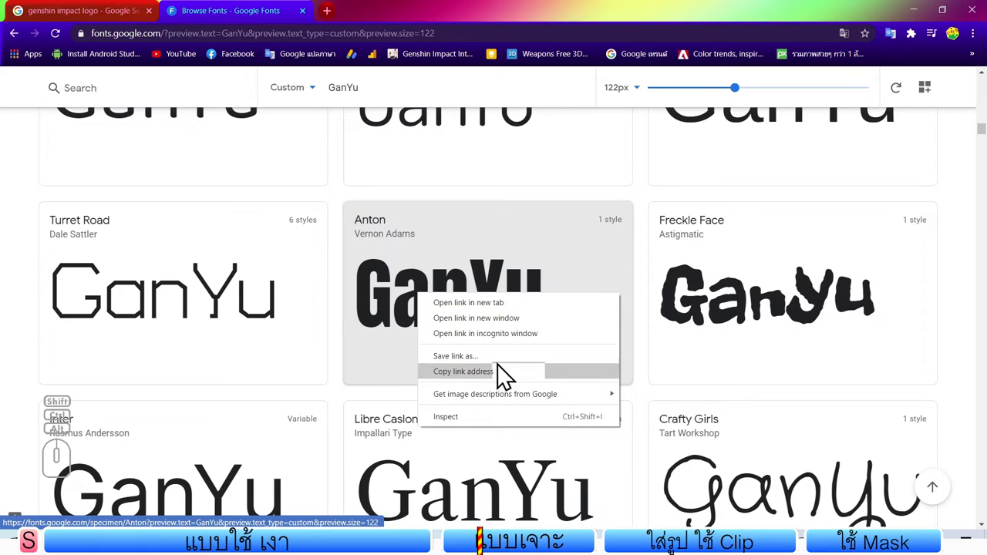
click(646, 197)
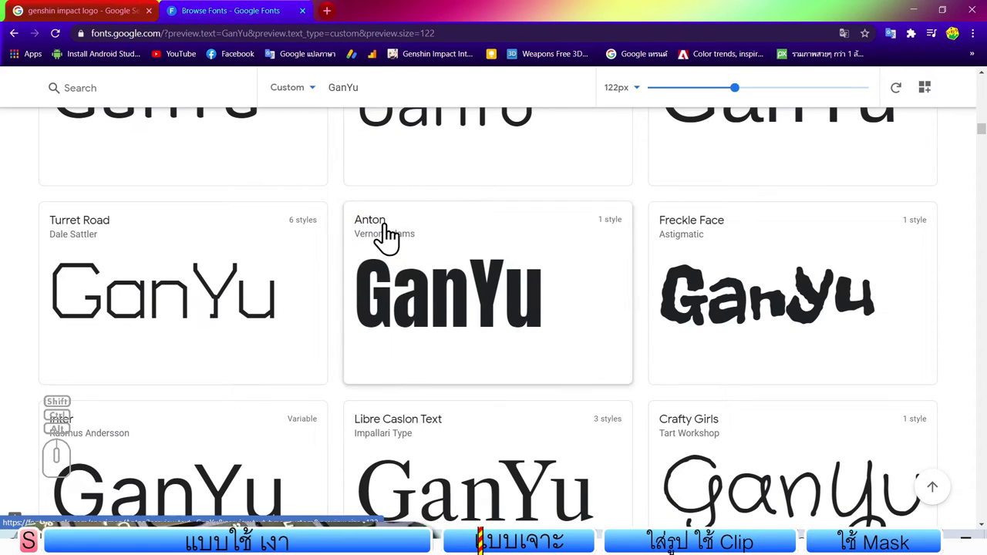
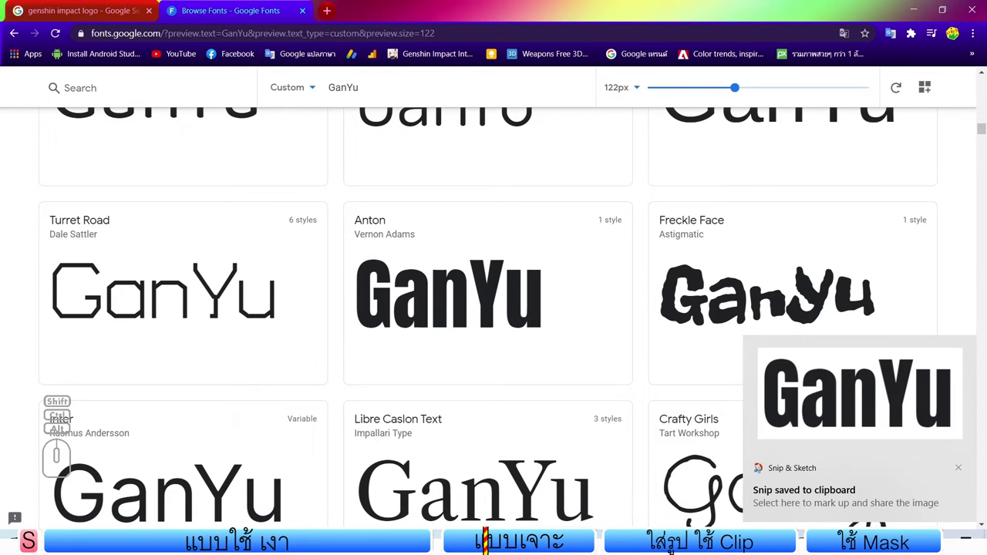
Step: Bring the pasted Anton GanYu image into Inkscape and start Trace Bitmap with its preview
click(799, 294)
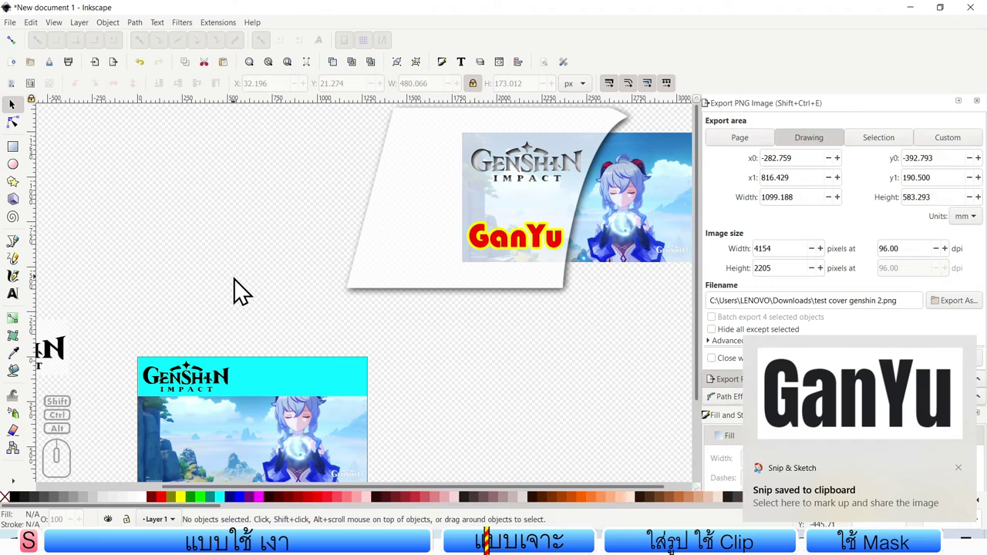
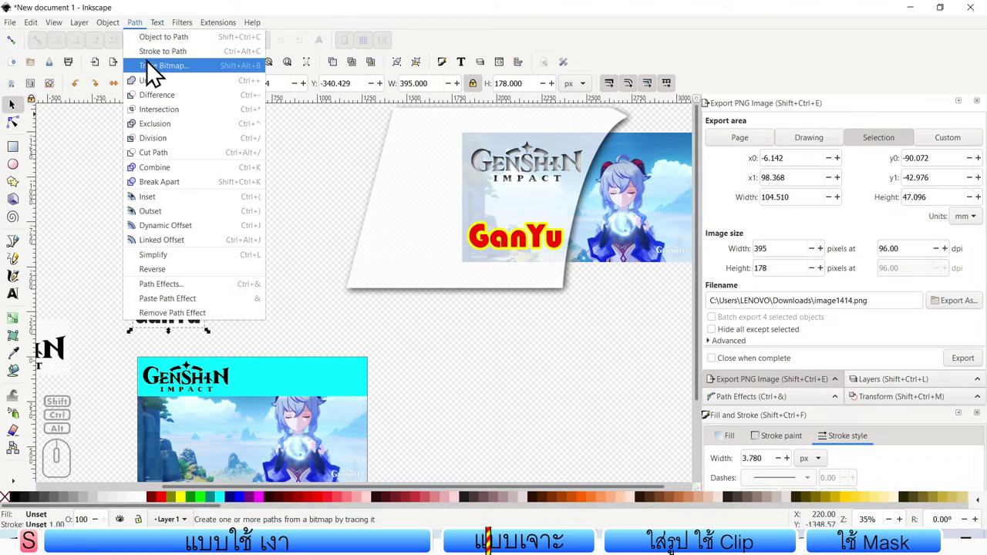
click(155, 76)
drag(610, 24, 590, 102)
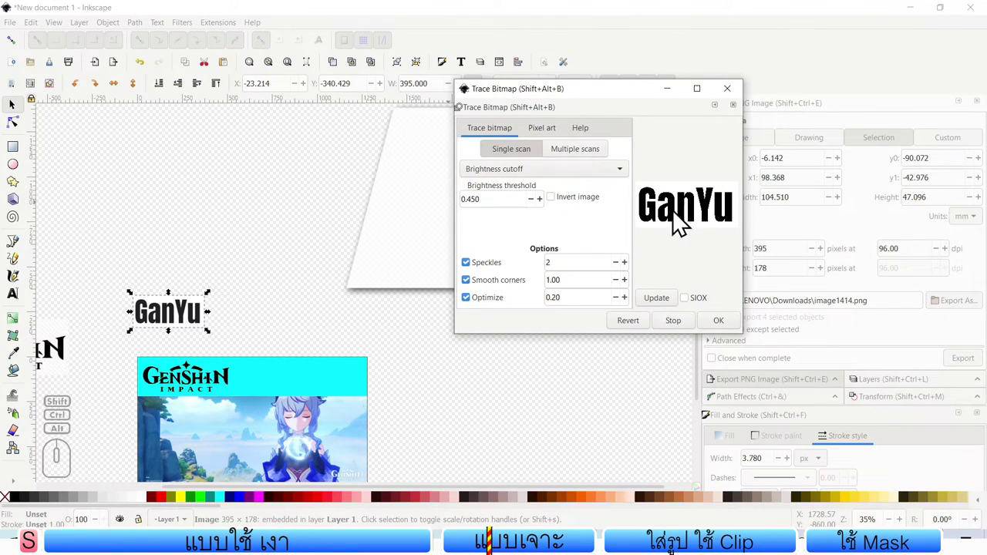
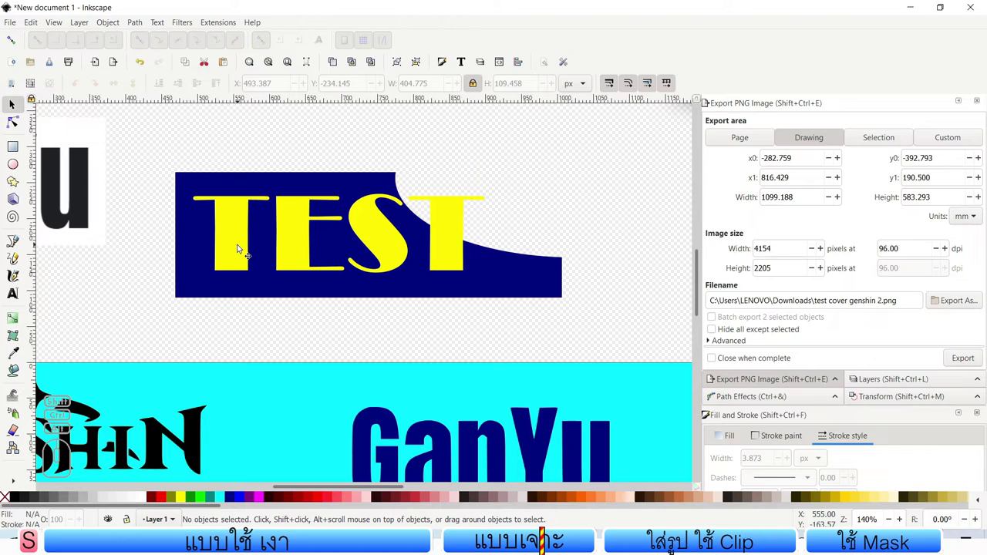
Step: Draw a yellow circle below the TEST wordmark
click(245, 246)
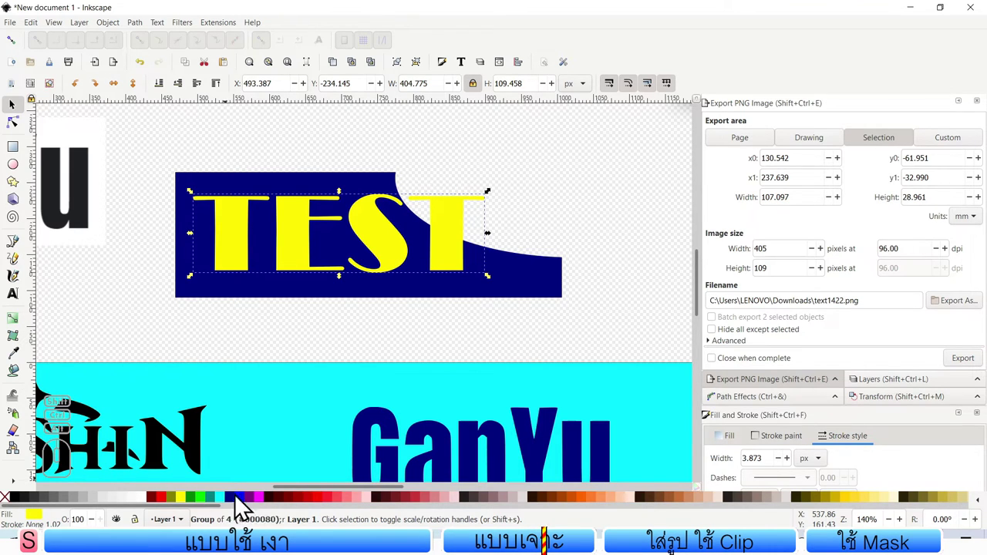
double_click(385, 220)
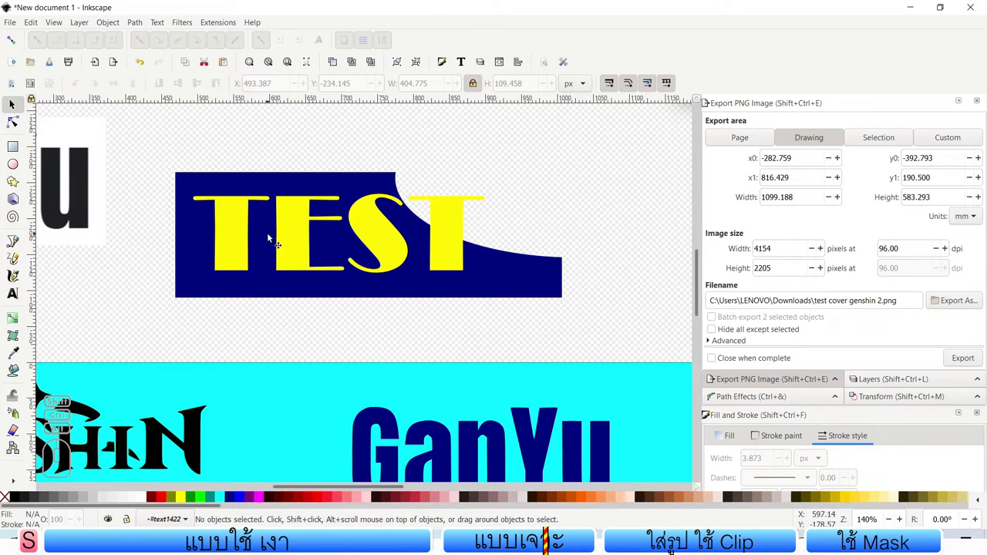
click(386, 220)
click(385, 223)
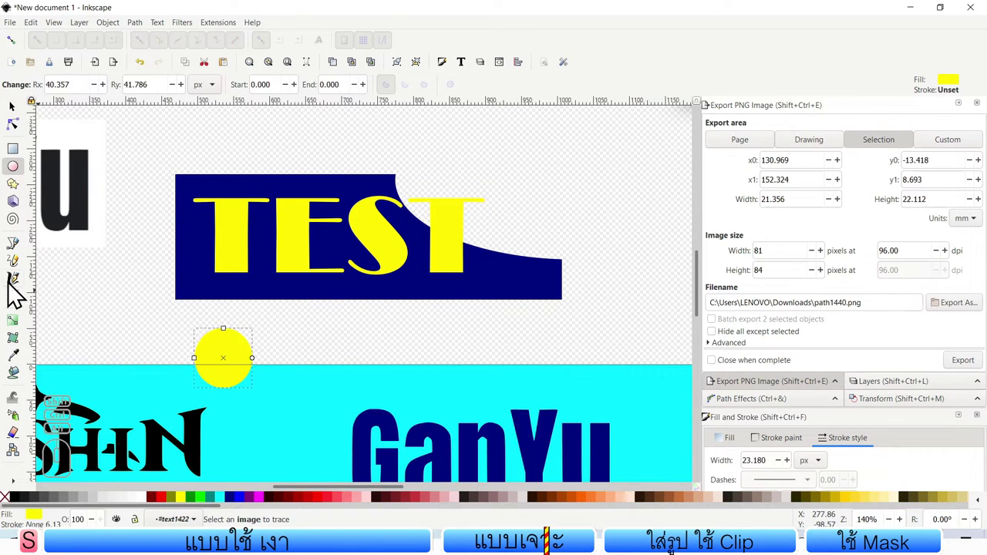
Step: Draw a yellow five-pointed star above TEST and return to selecting objects
click(386, 222)
click(386, 222)
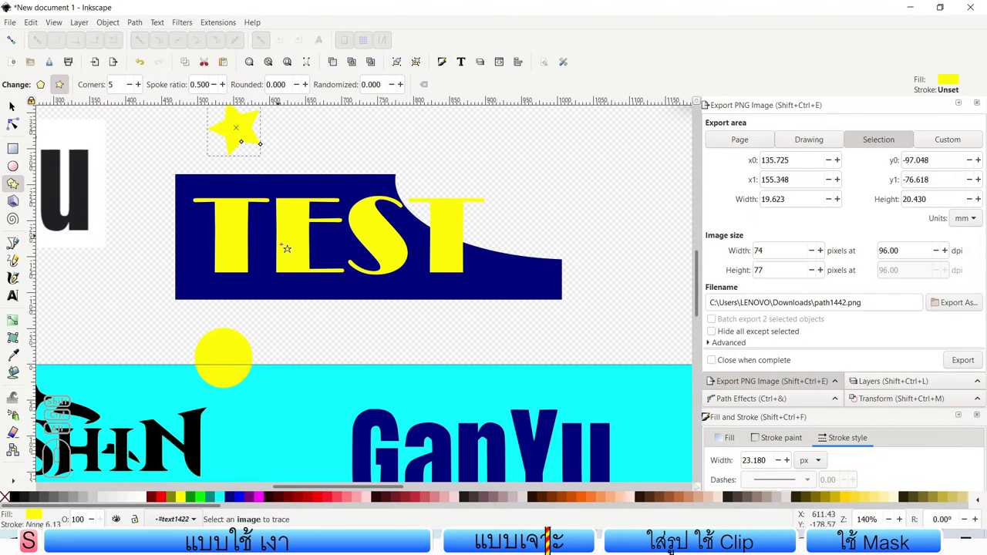
click(388, 224)
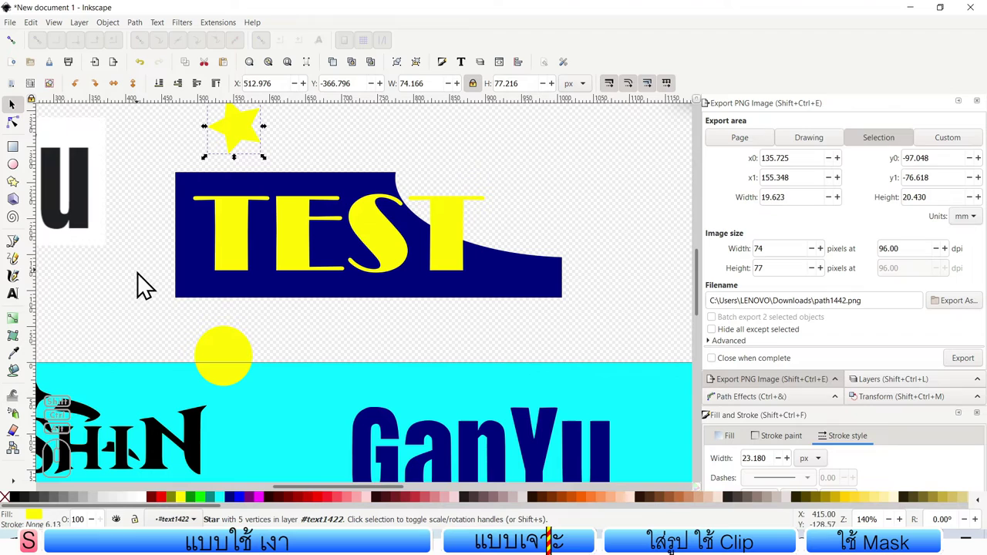
click(383, 217)
click(383, 218)
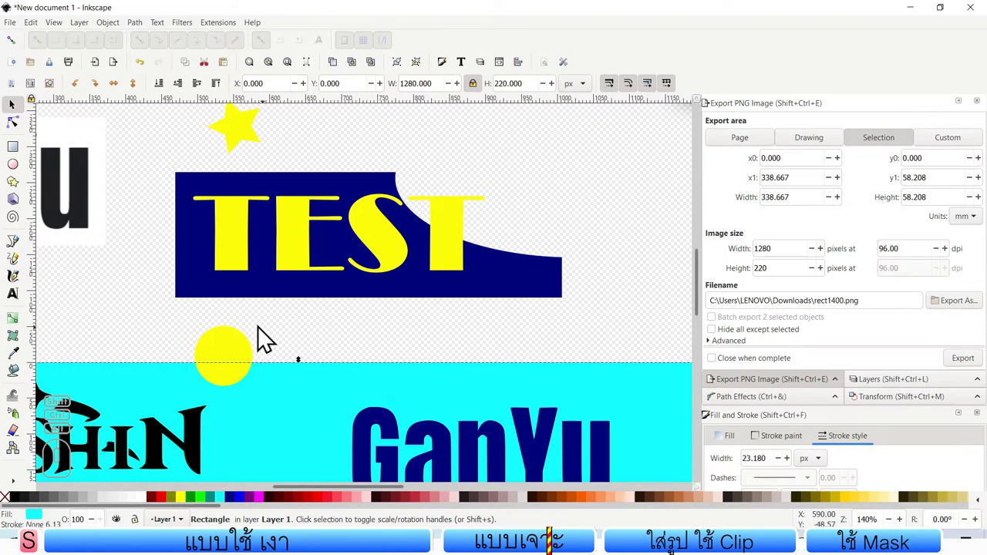
click(383, 217)
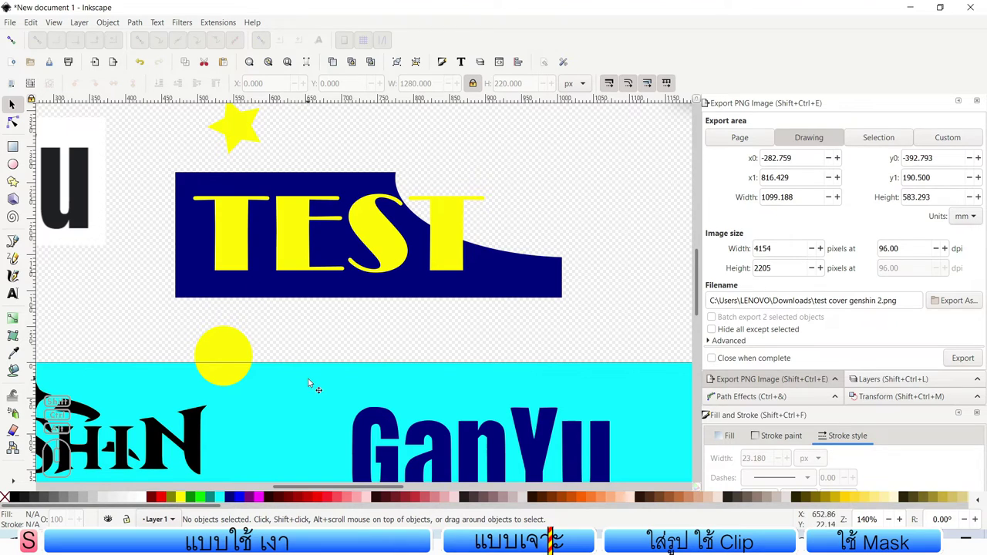
click(317, 381)
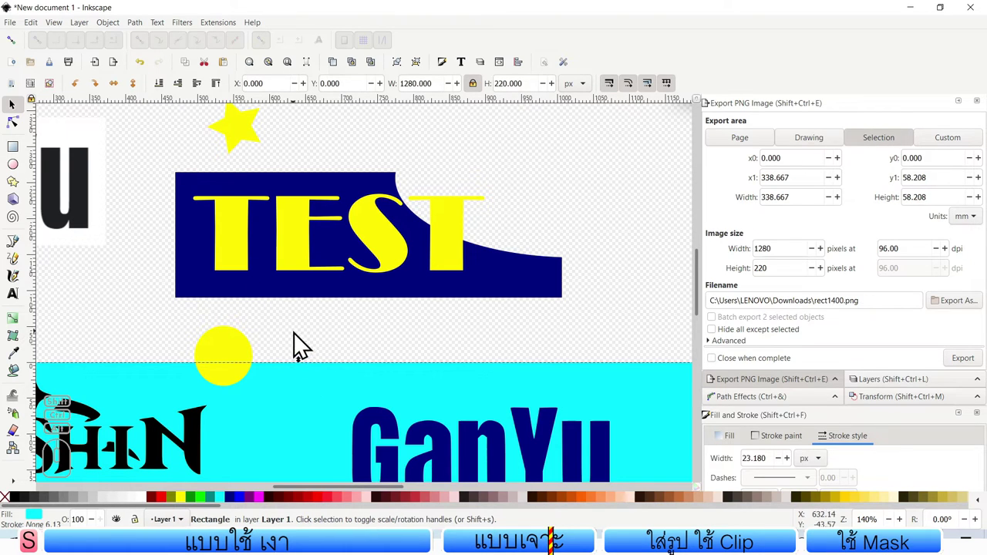
click(384, 218)
click(386, 220)
drag(386, 219, 300, 249)
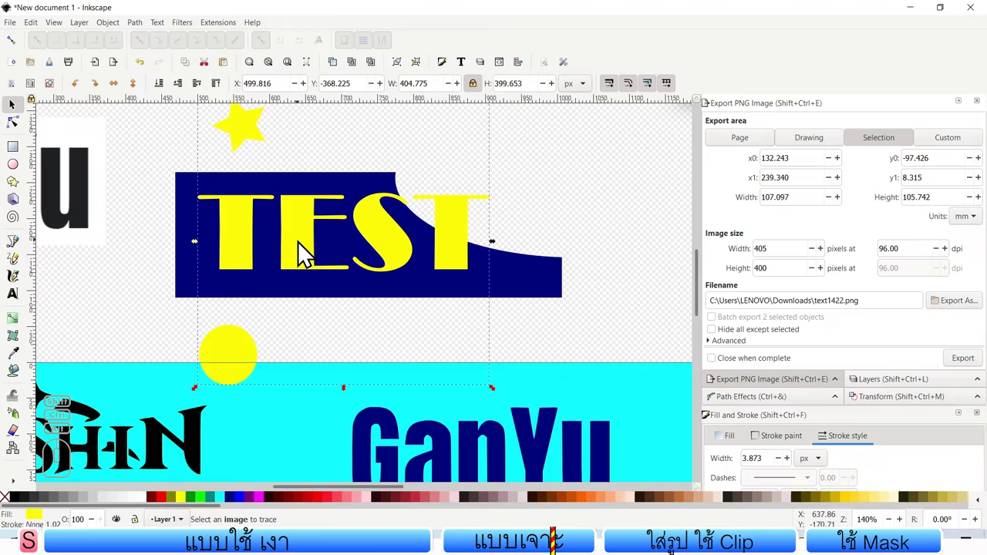
drag(303, 240, 300, 252)
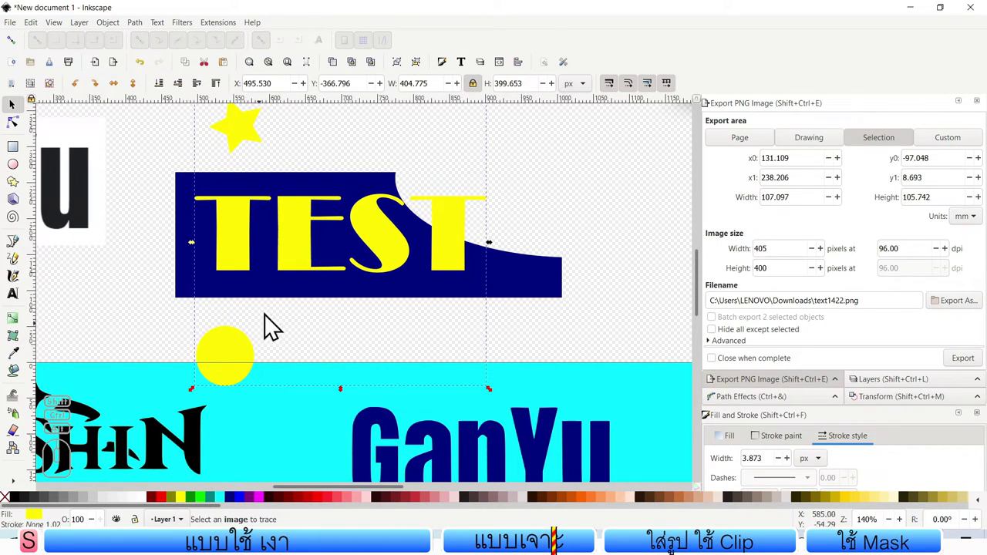
double_click(387, 220)
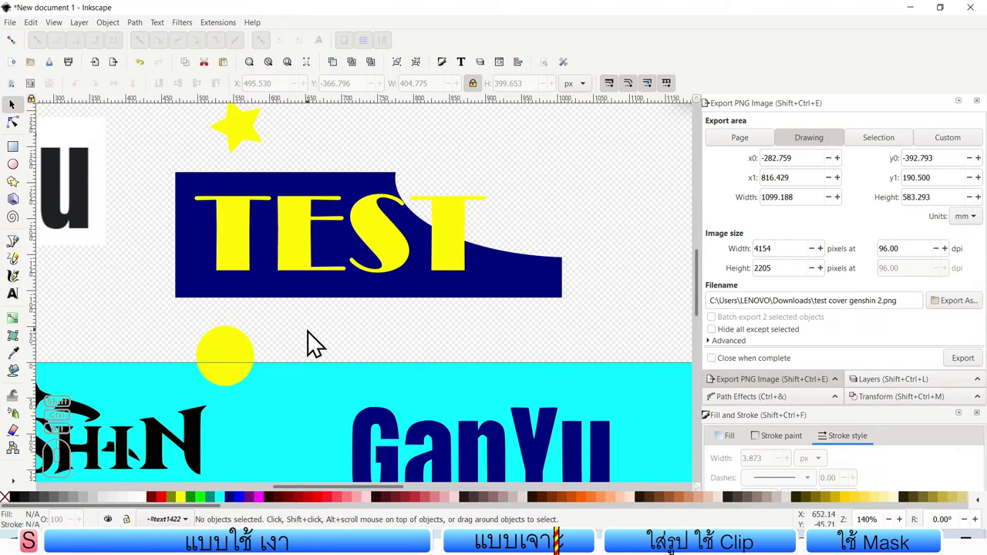
Step: Delete the circle and star, ungroup TEST and union its letters into one path
click(385, 218)
click(385, 217)
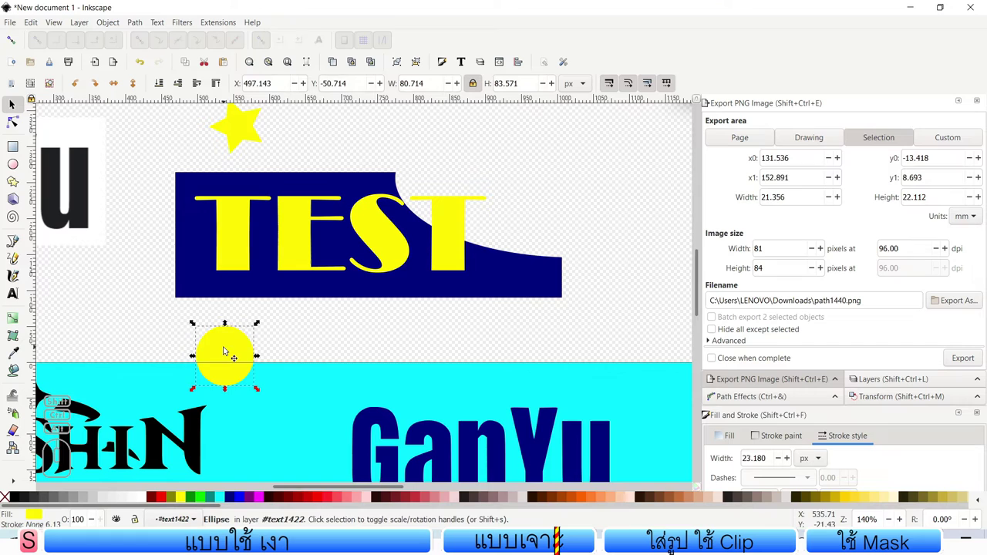
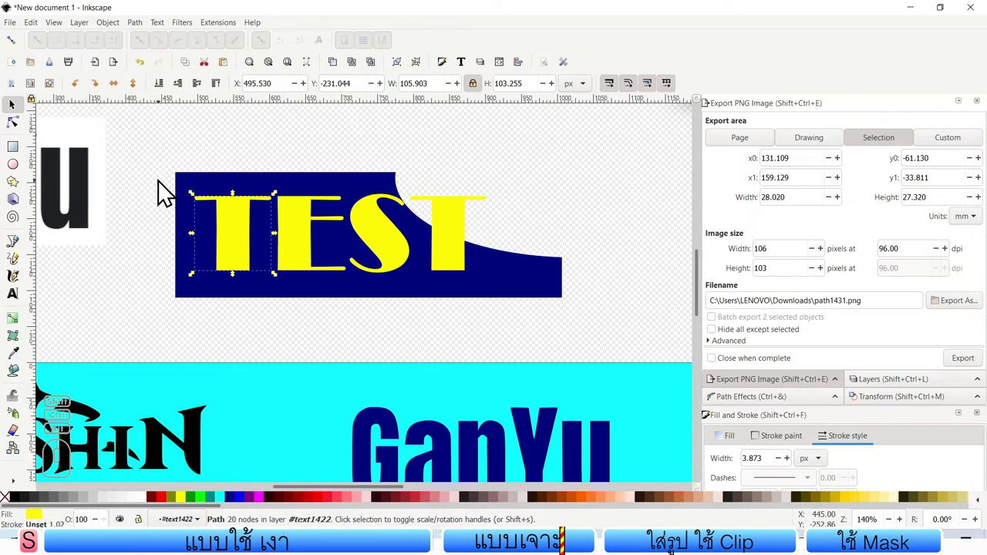
double_click(160, 176)
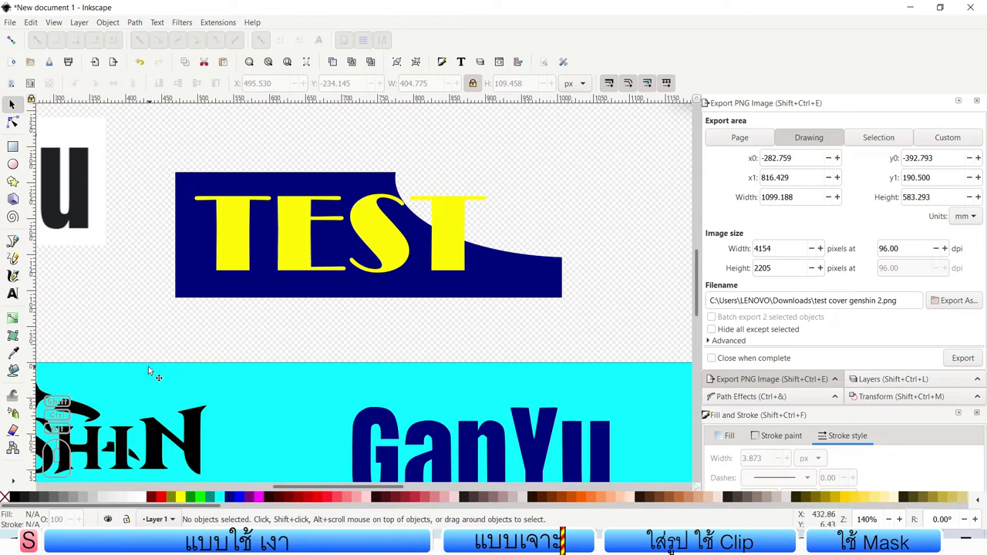
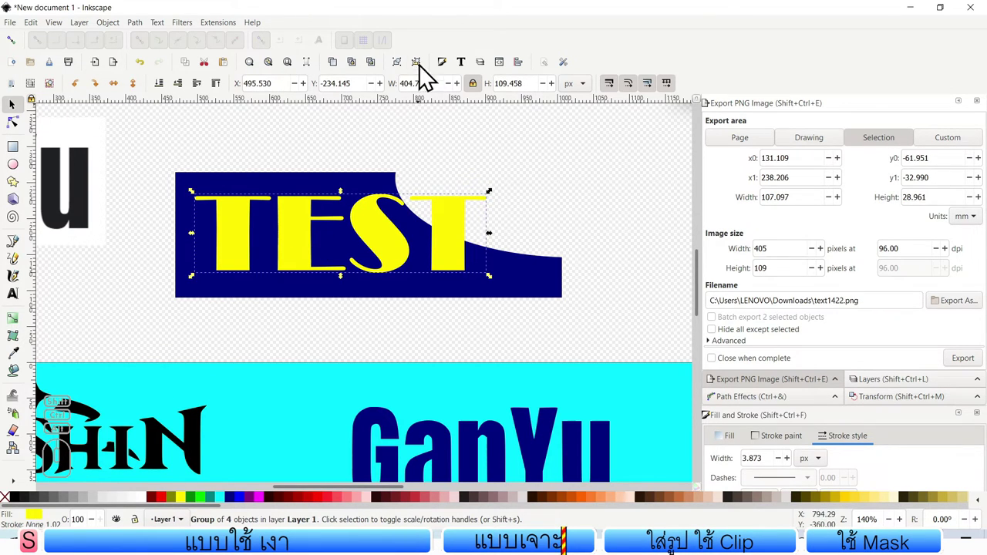
click(426, 72)
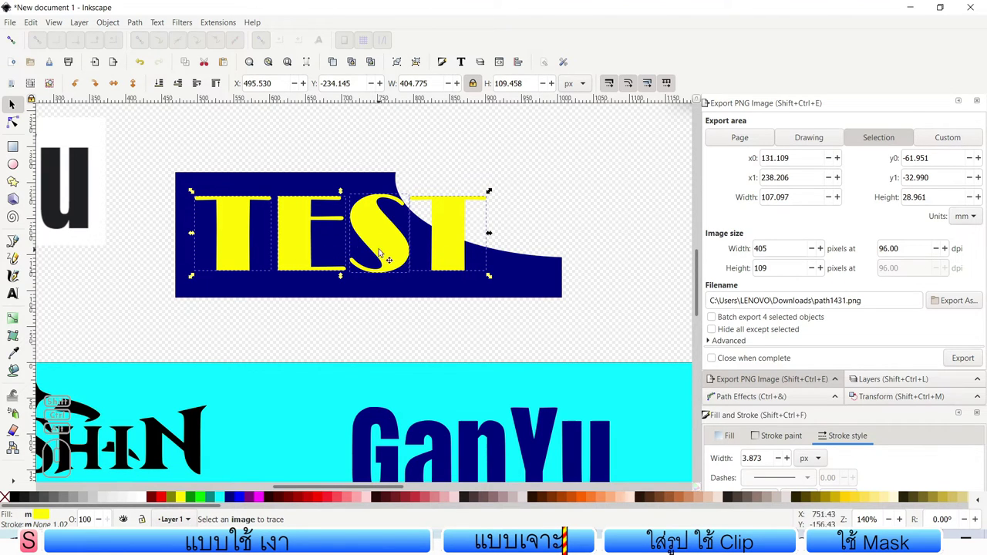
click(136, 26)
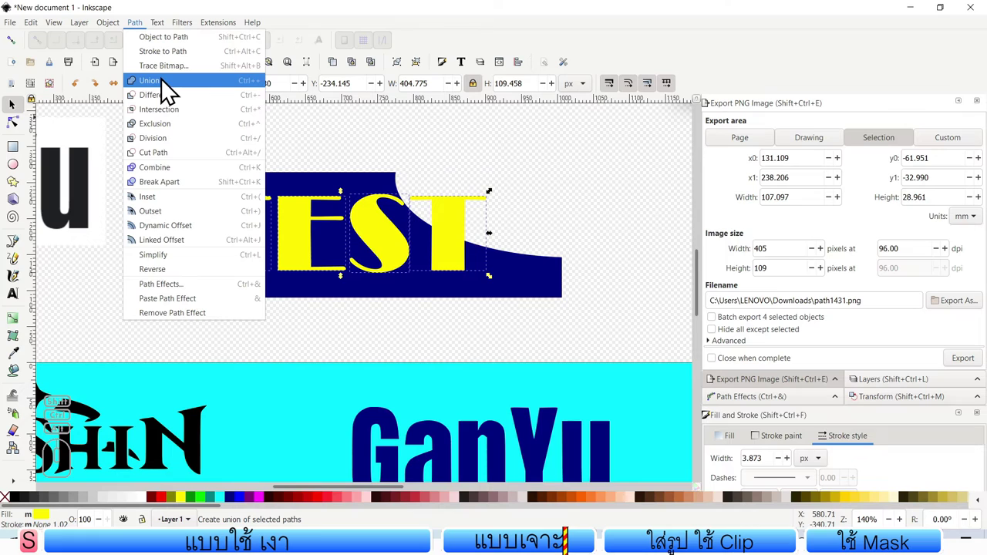
click(164, 84)
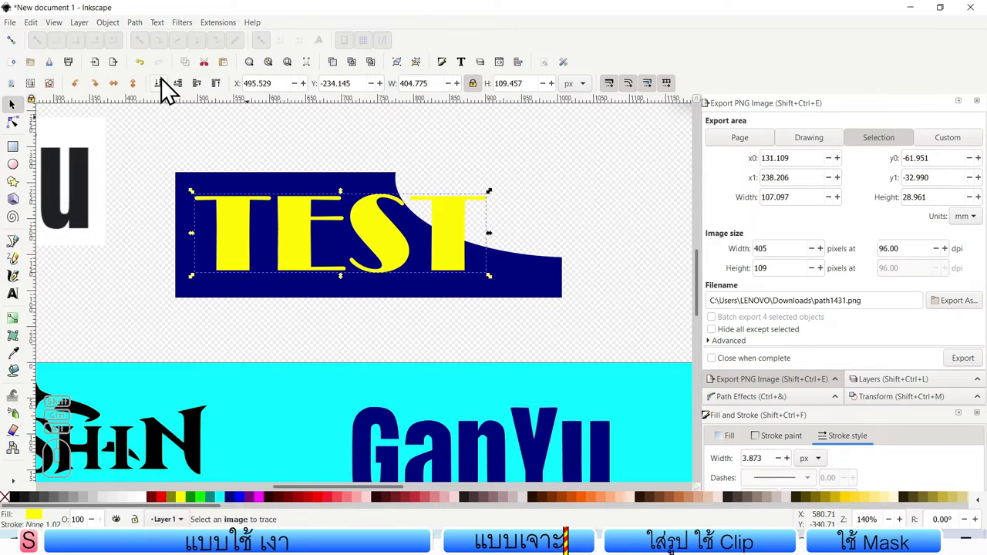
Step: Cut the united TEST lettering out of the navy shape with Path > Difference, leaving transparent holes
click(318, 158)
click(385, 218)
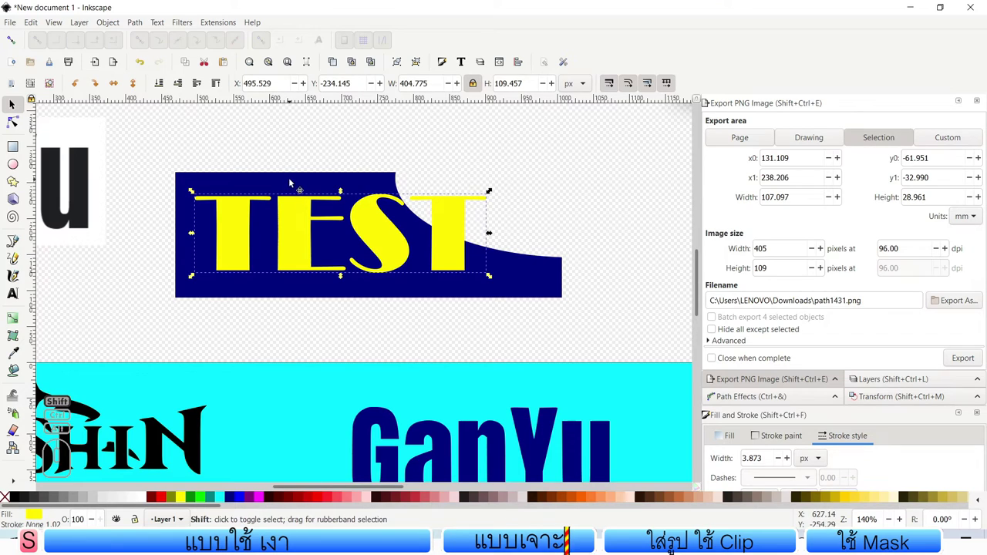
click(385, 218)
click(142, 25)
click(167, 107)
drag(384, 218, 378, 213)
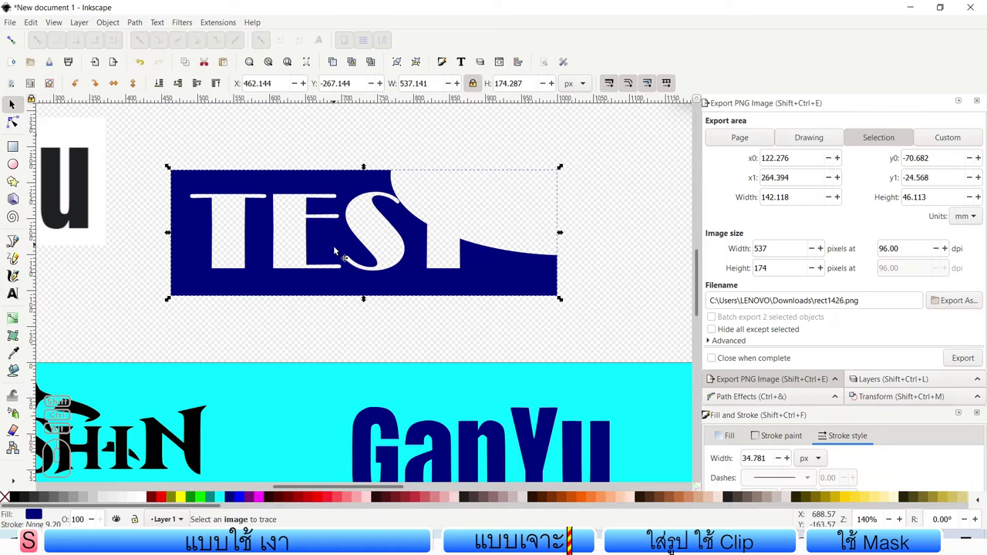
middle_click(420, 328)
middle_click(412, 266)
middle_click(412, 266)
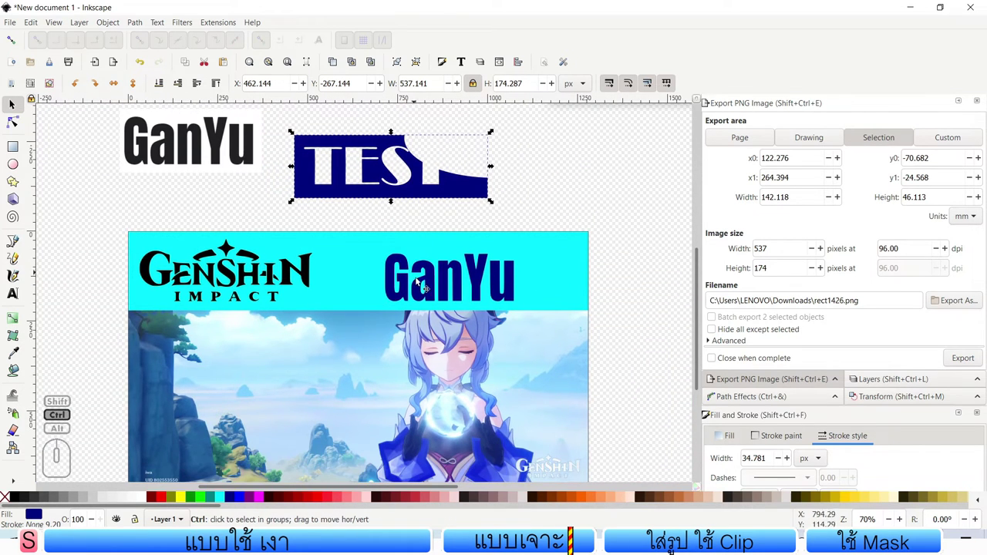
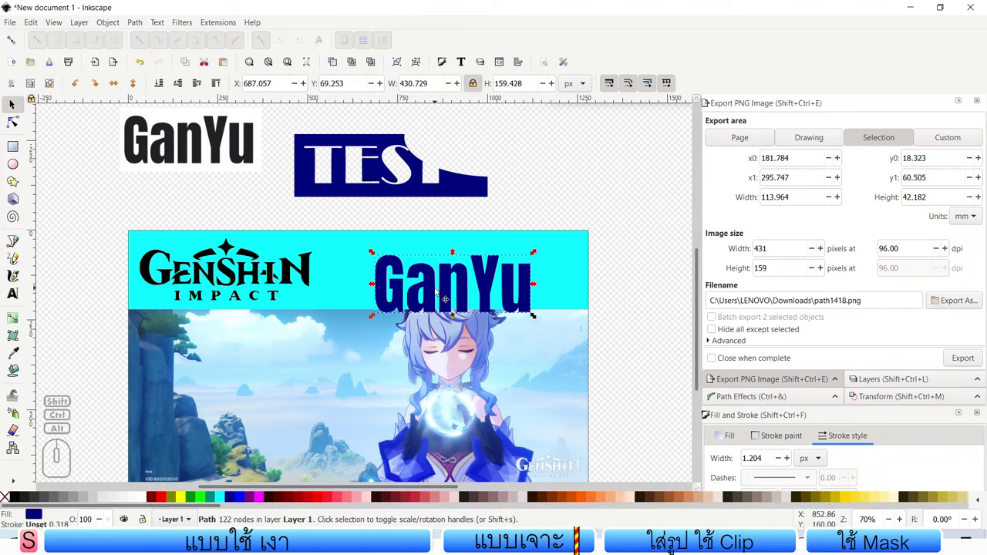
Step: Cut the GanYu lettering out of the banner strip and recolour the strip yellow
click(351, 256)
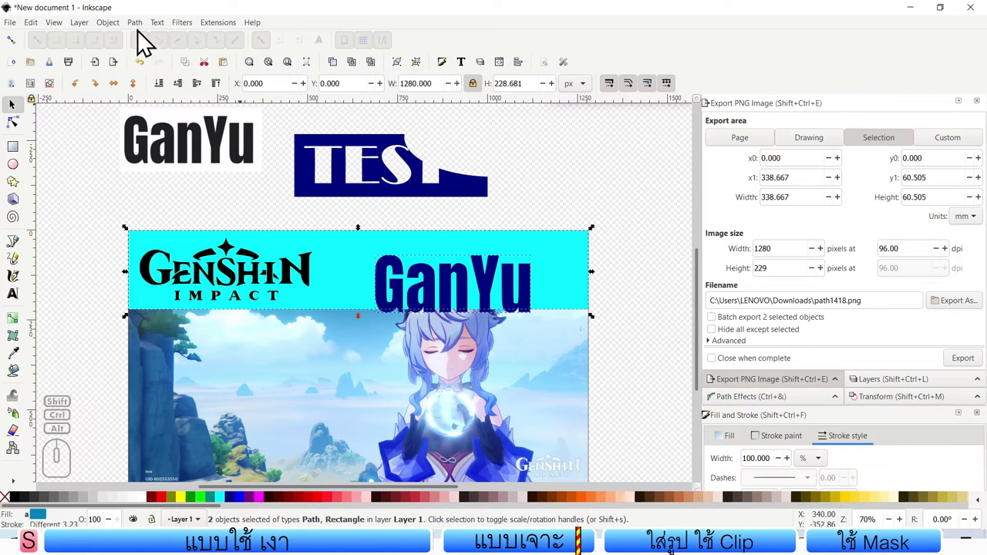
click(143, 35)
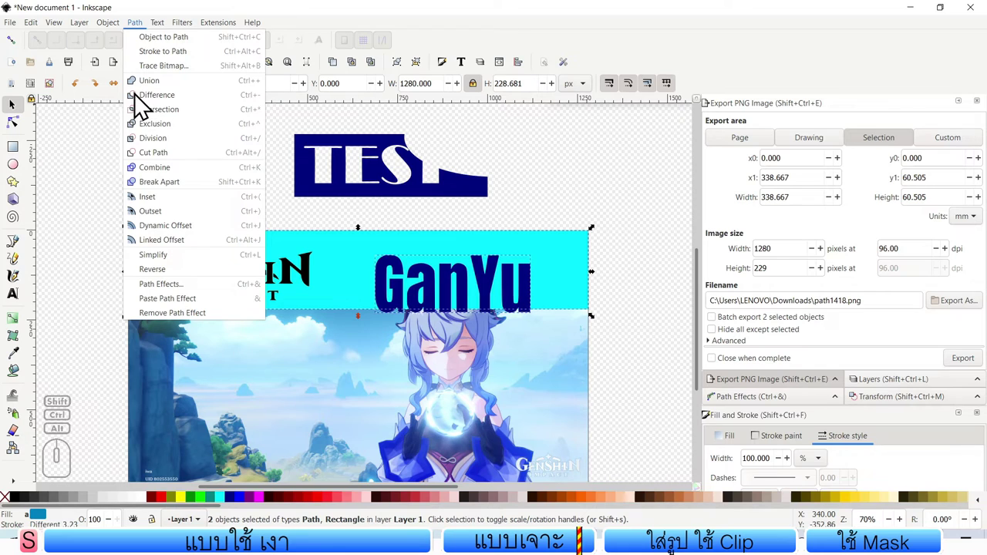
click(164, 105)
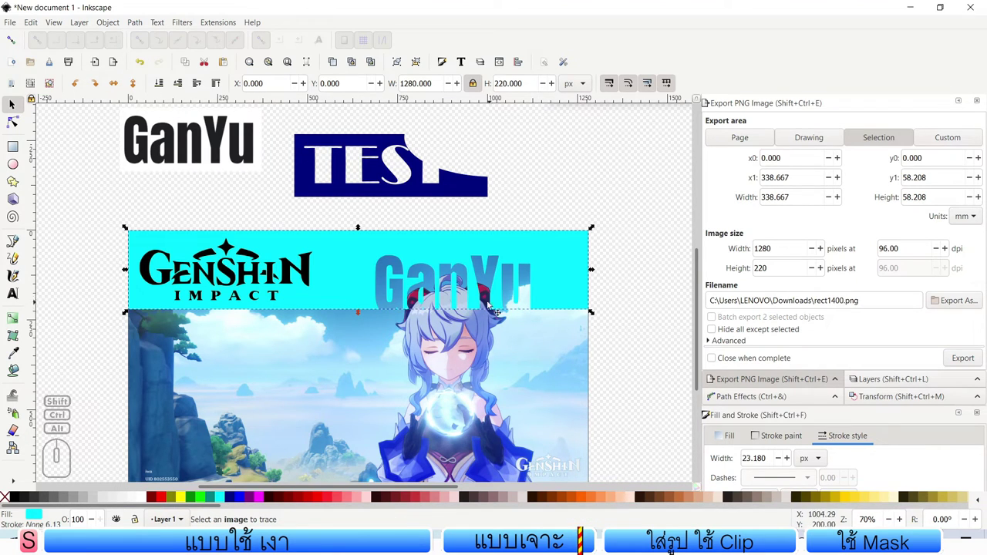
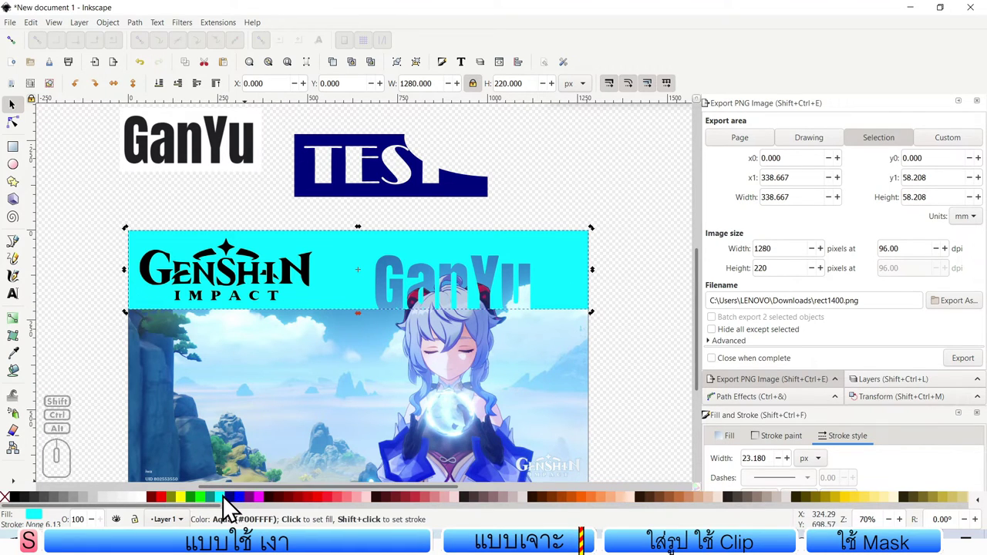
click(189, 511)
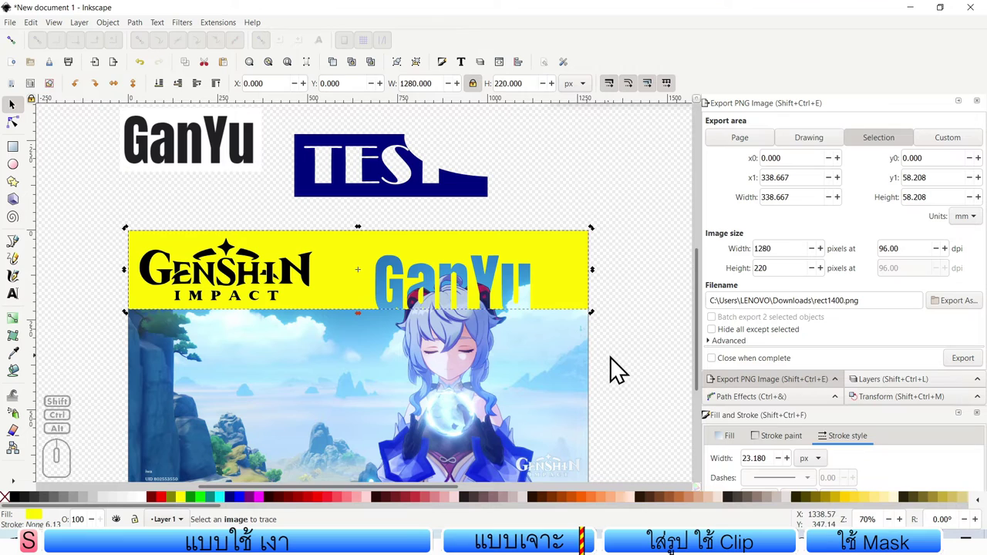
click(630, 366)
Step: Move the Genshin Impact logo from the yellow banner down onto the picture beside GanYu
scroll(down, 3)
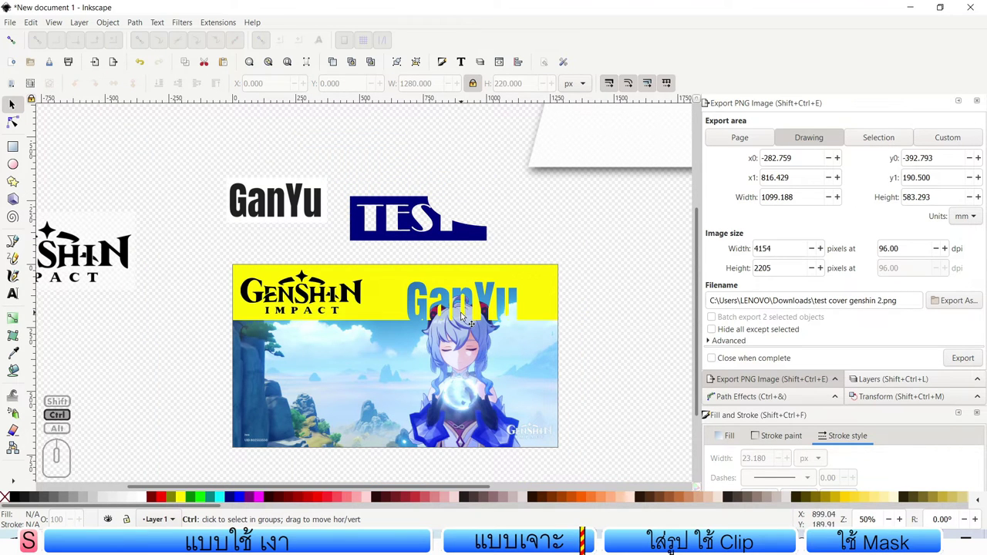
scroll(up, 3)
scroll(down, 3)
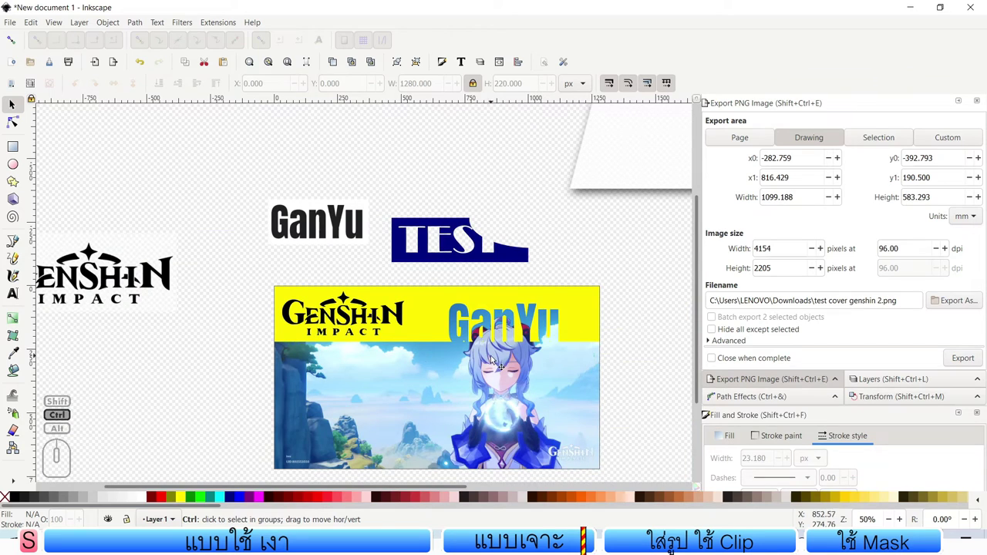
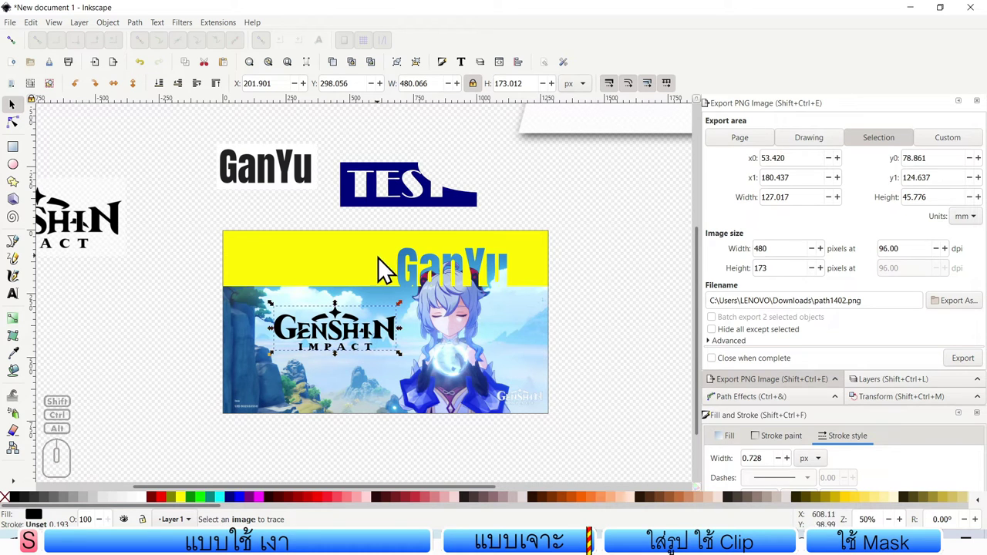
middle_click(509, 340)
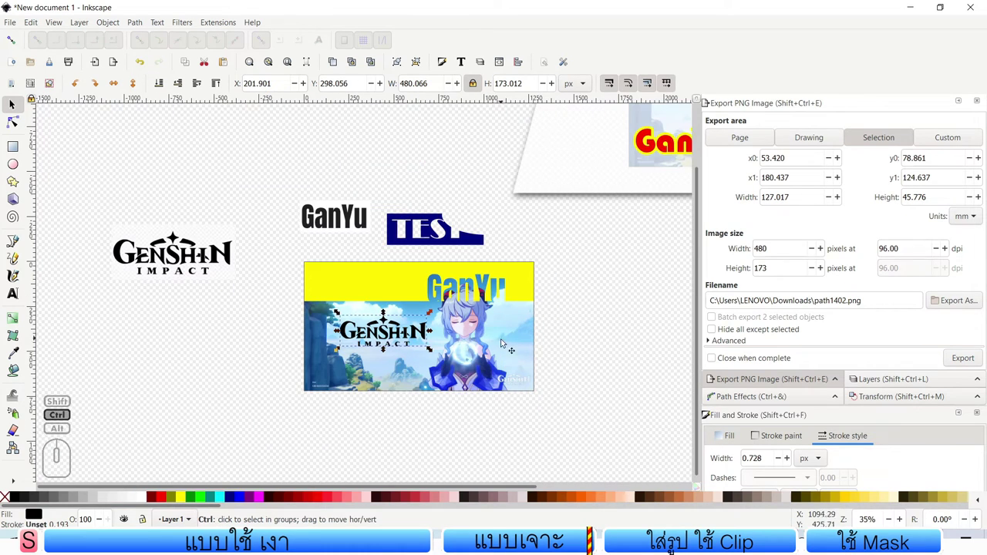
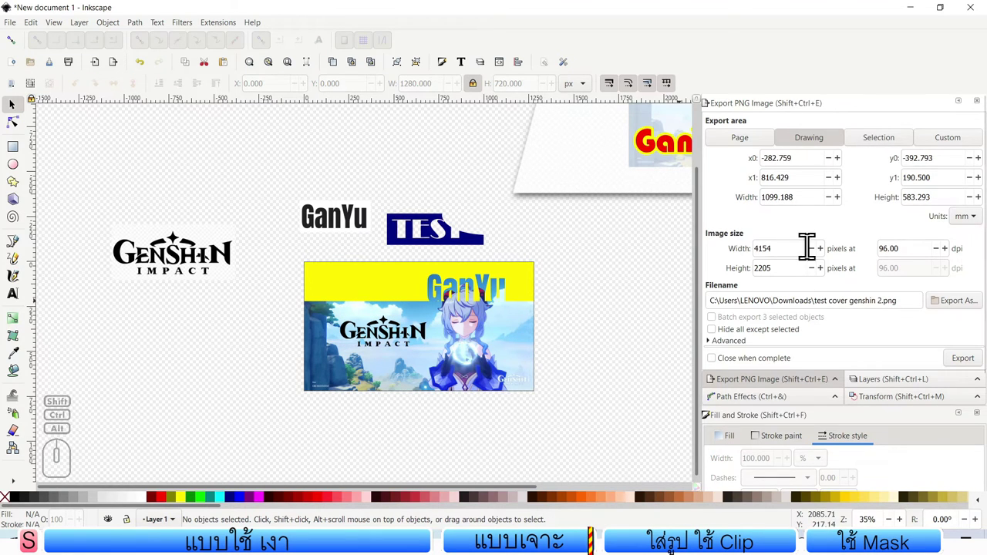
Step: Export the full page as test cover genshin 3.png to Downloads
click(573, 302)
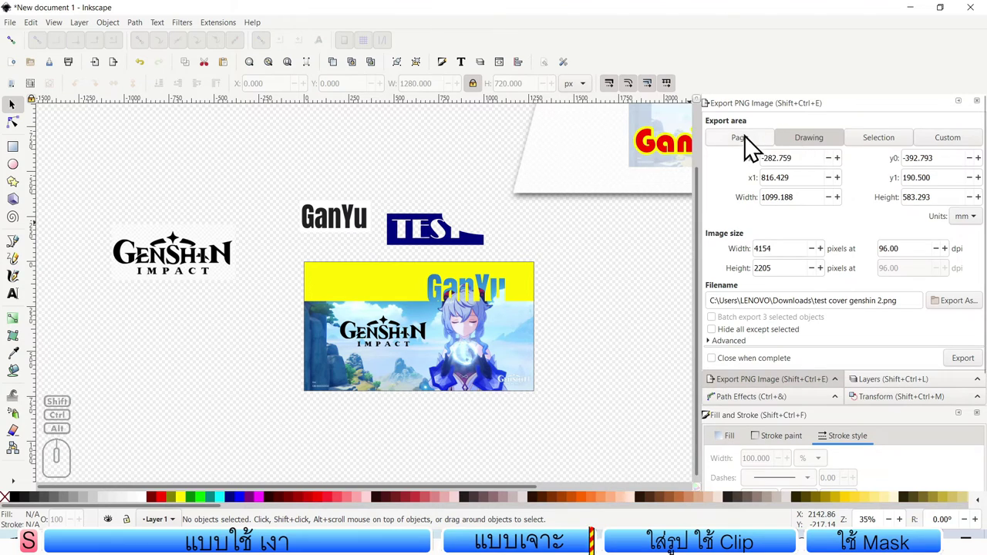
click(741, 148)
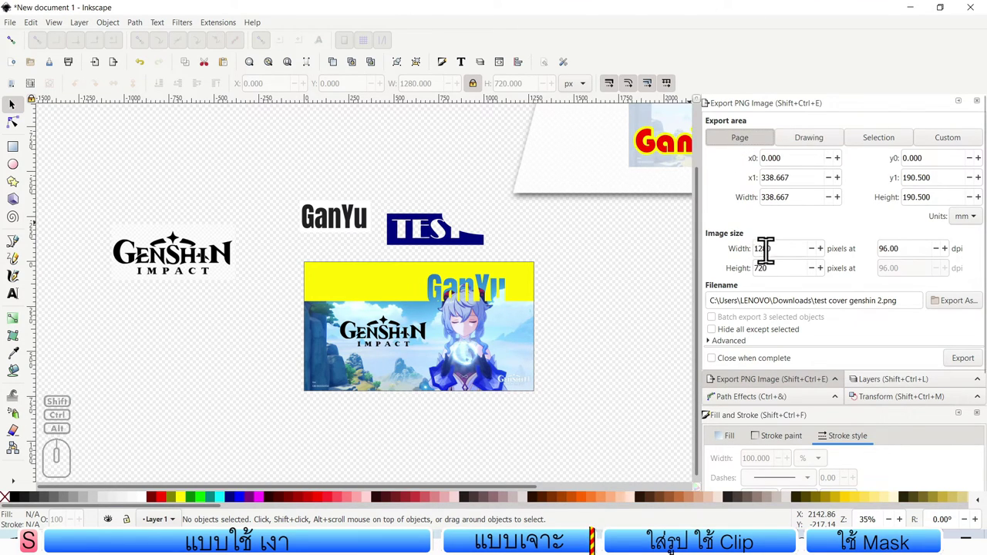
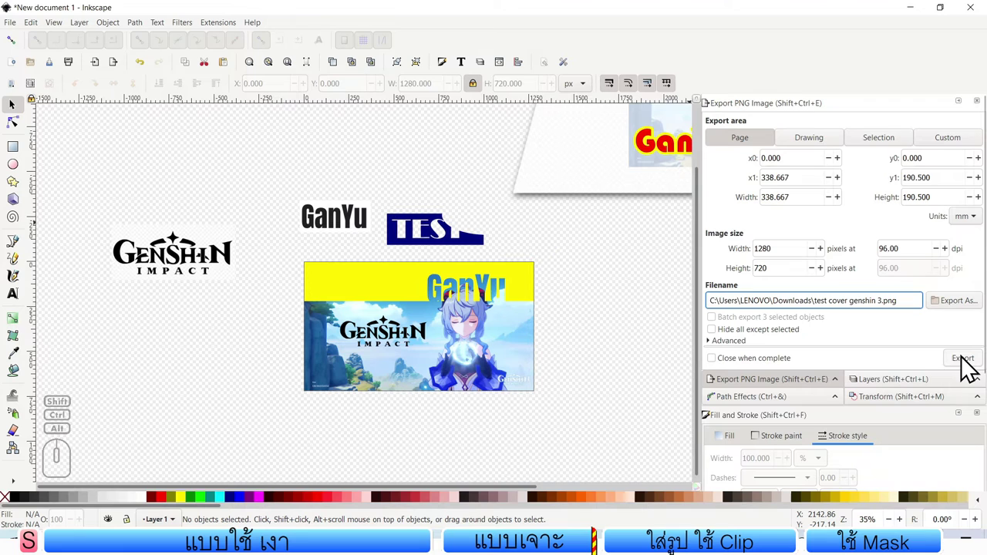
click(967, 365)
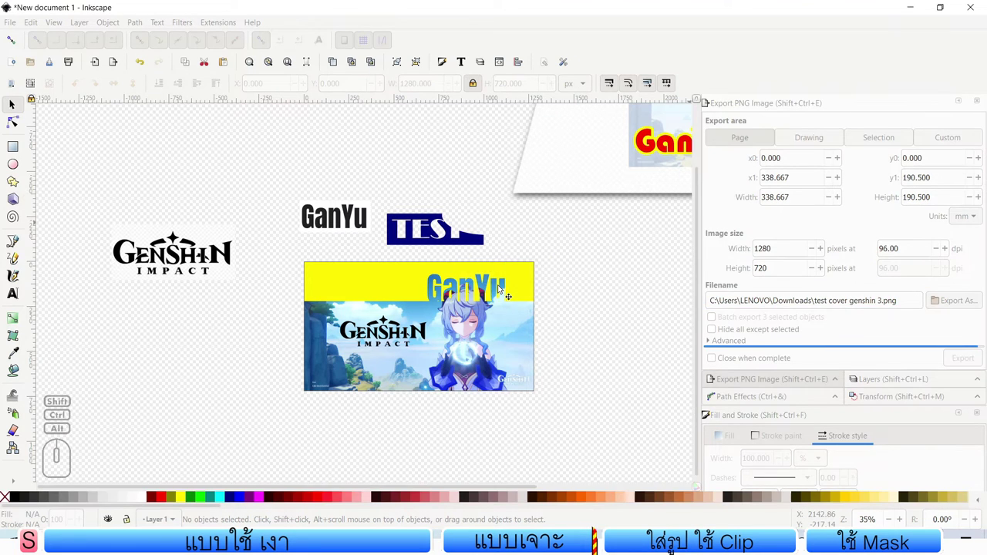
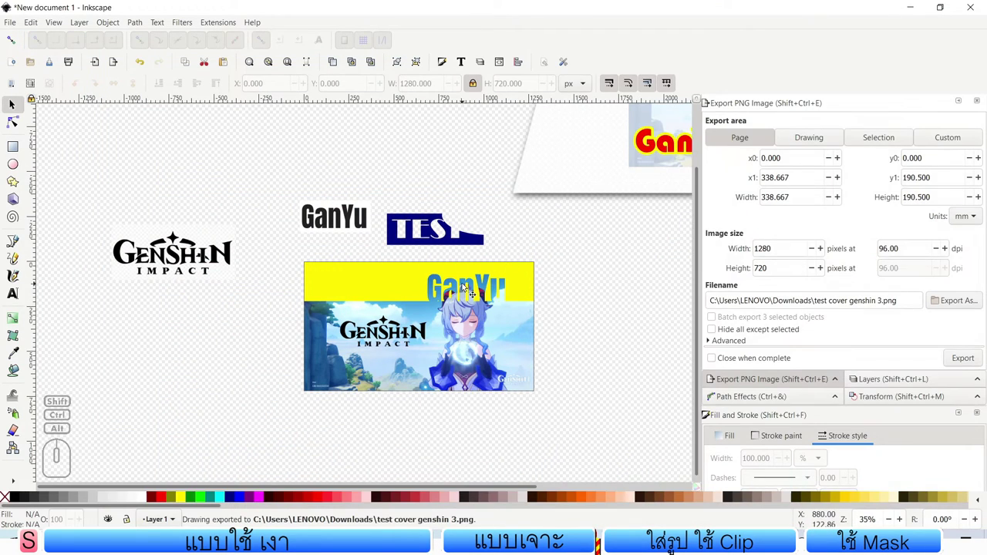
middle_click(575, 263)
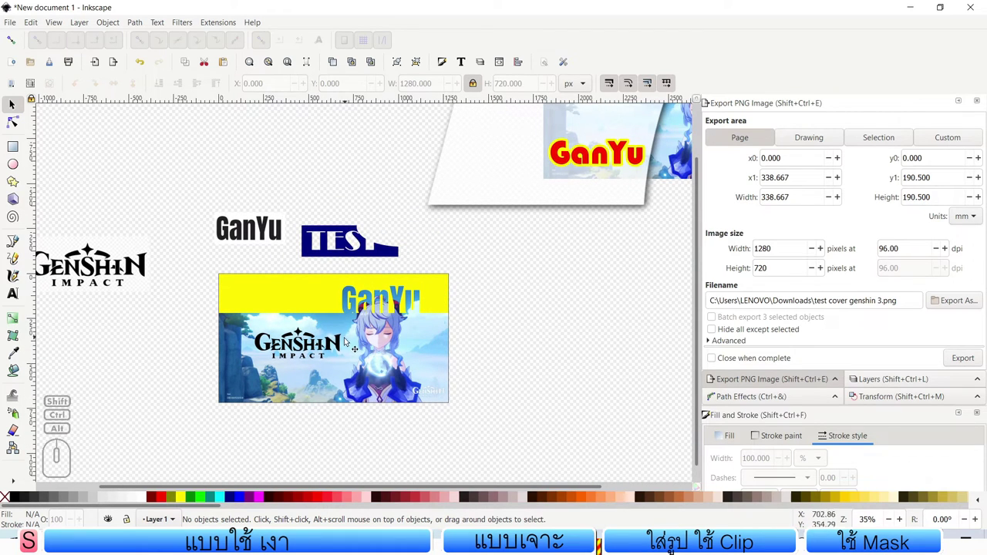
Step: Position a yellow ellipse about 620×498 px over Ganyu's head and lower its opacity
drag(488, 442, 195, 273)
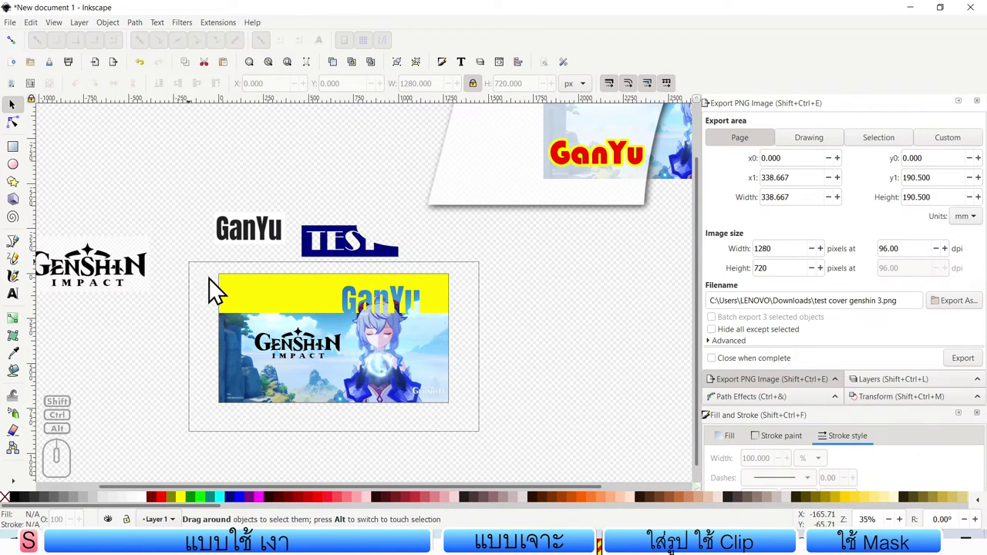
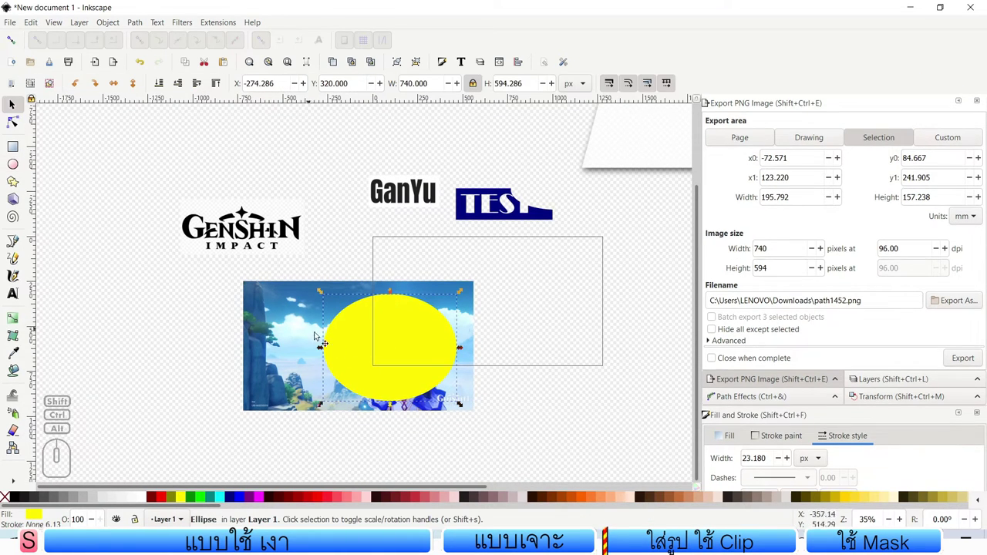
drag(361, 348, 365, 361)
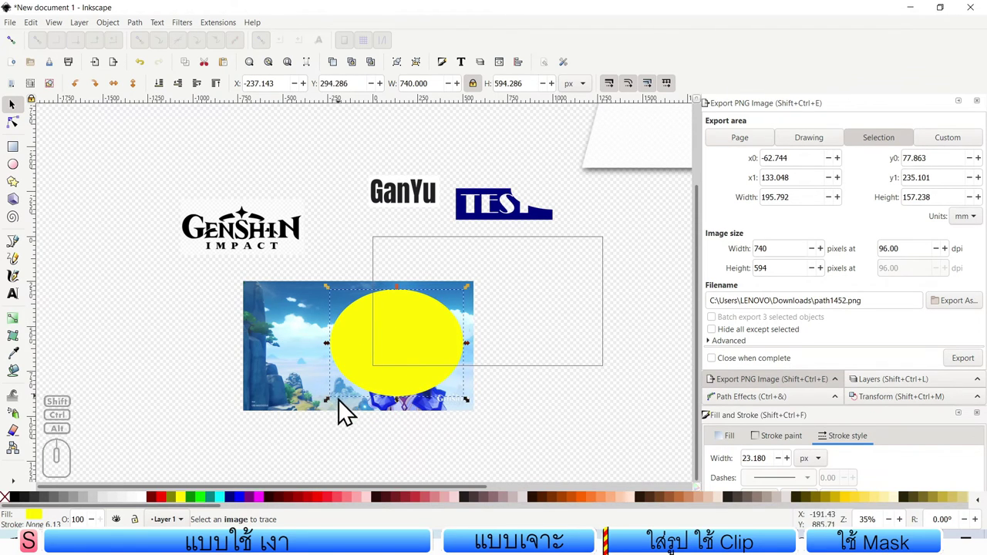
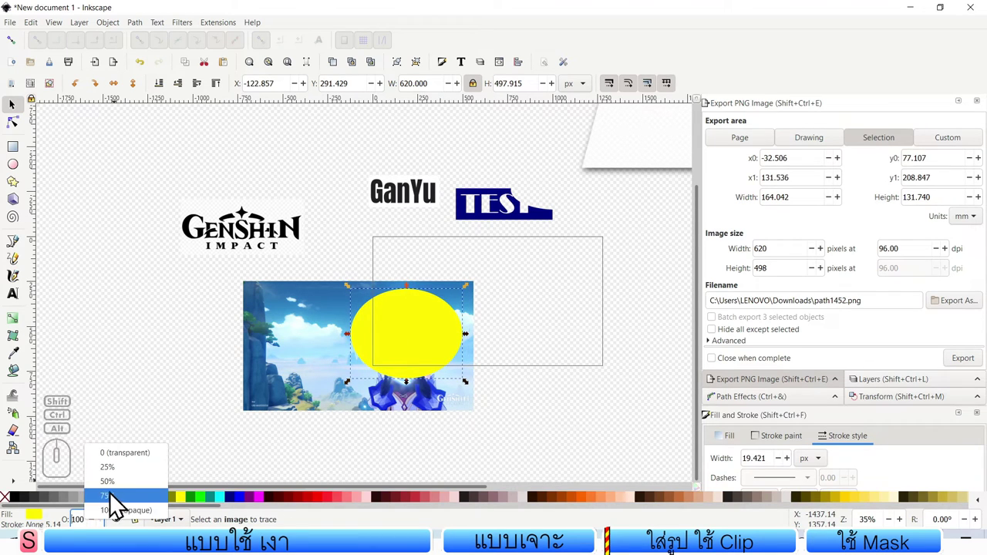
click(116, 493)
drag(436, 328, 433, 344)
middle_click(422, 361)
middle_click(421, 362)
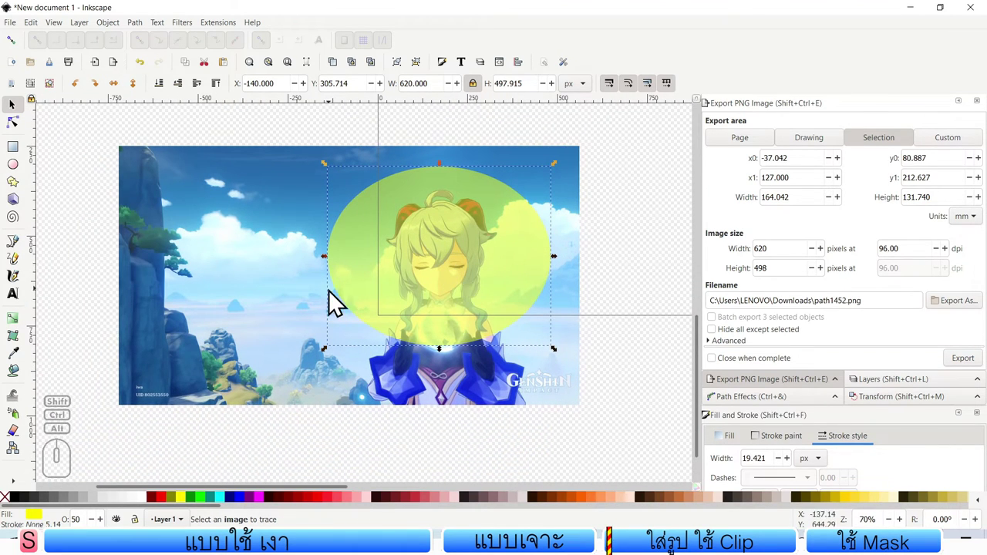
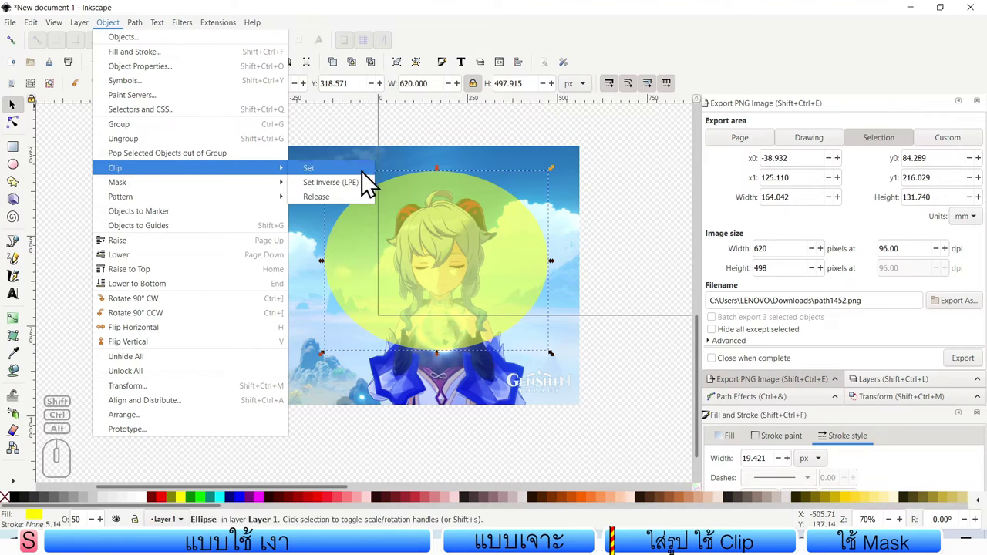
Step: Clip the scenery picture to the yellow ellipse via Object > Clip > Set
click(335, 135)
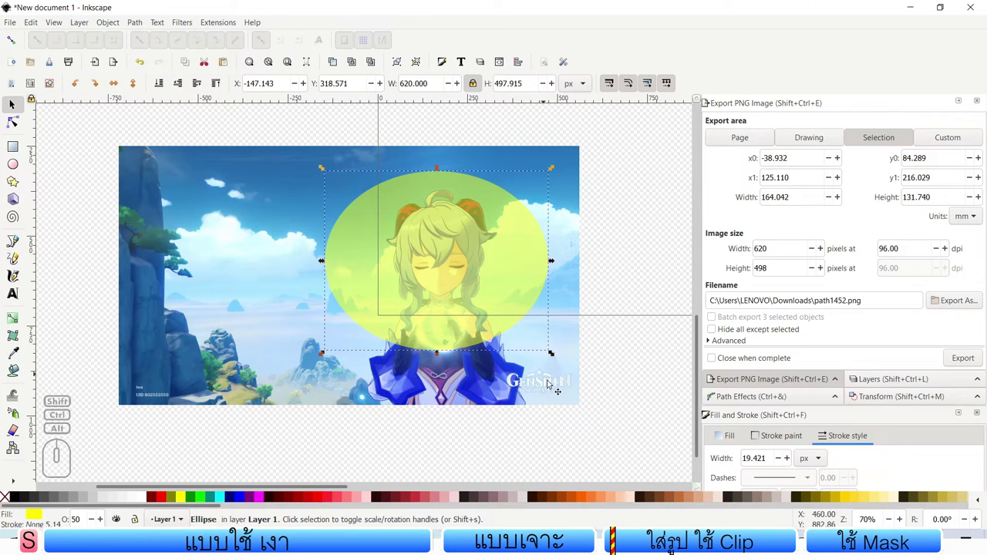
click(359, 242)
click(295, 227)
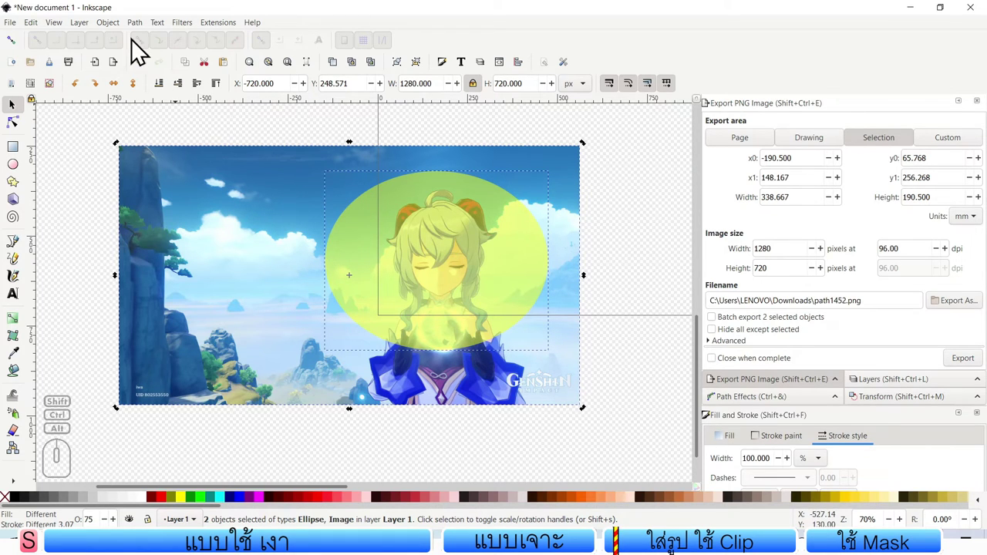
click(119, 31)
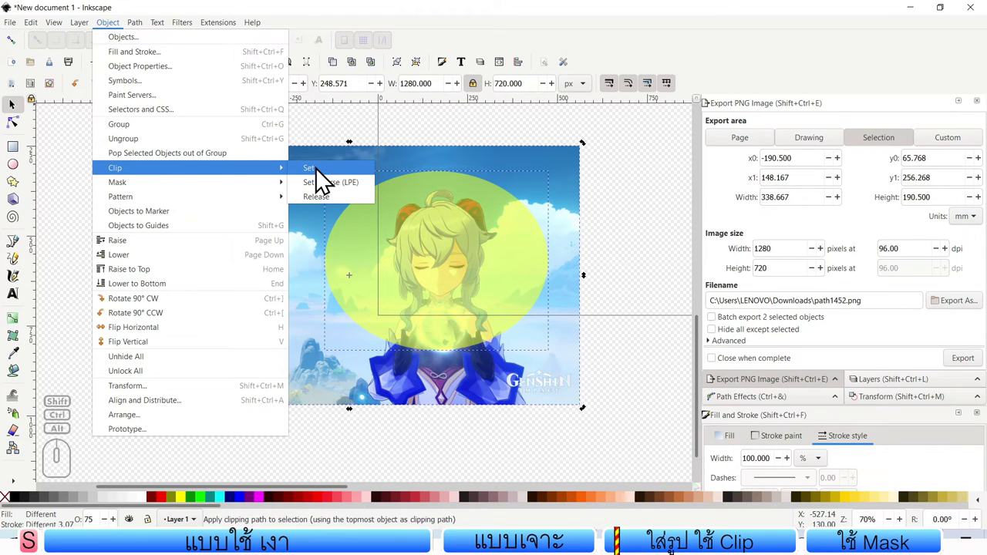
click(323, 178)
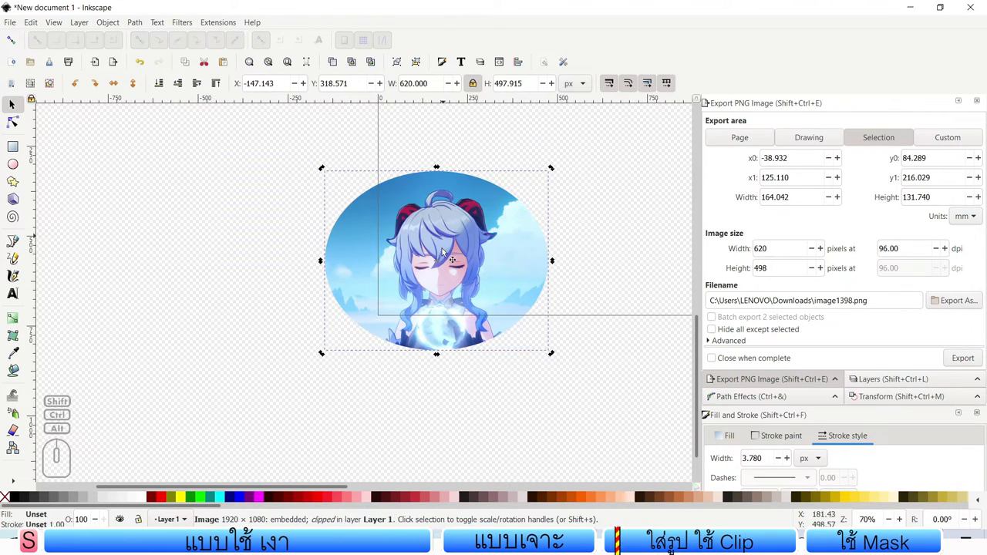
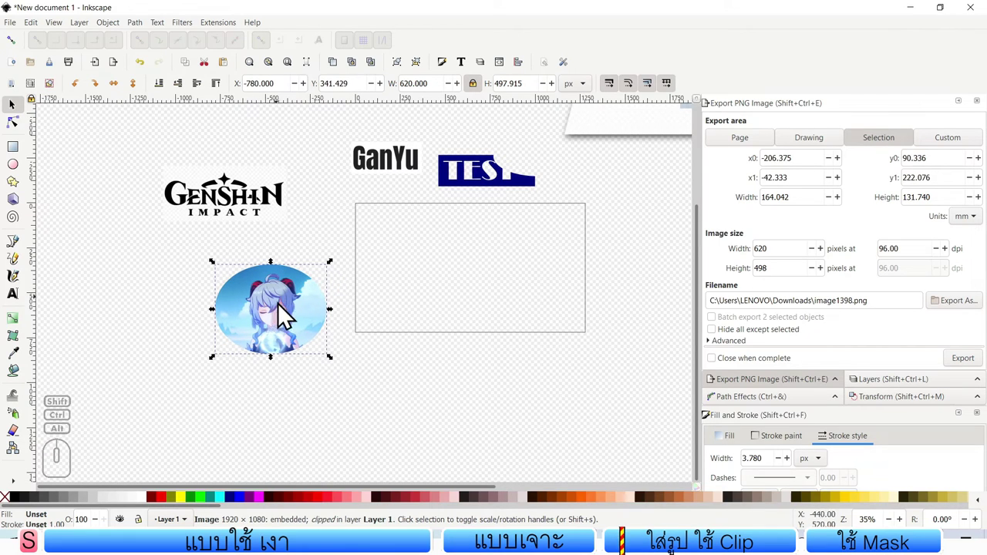
Step: Release the clip and drag the full scenery picture further down the canvas
click(286, 314)
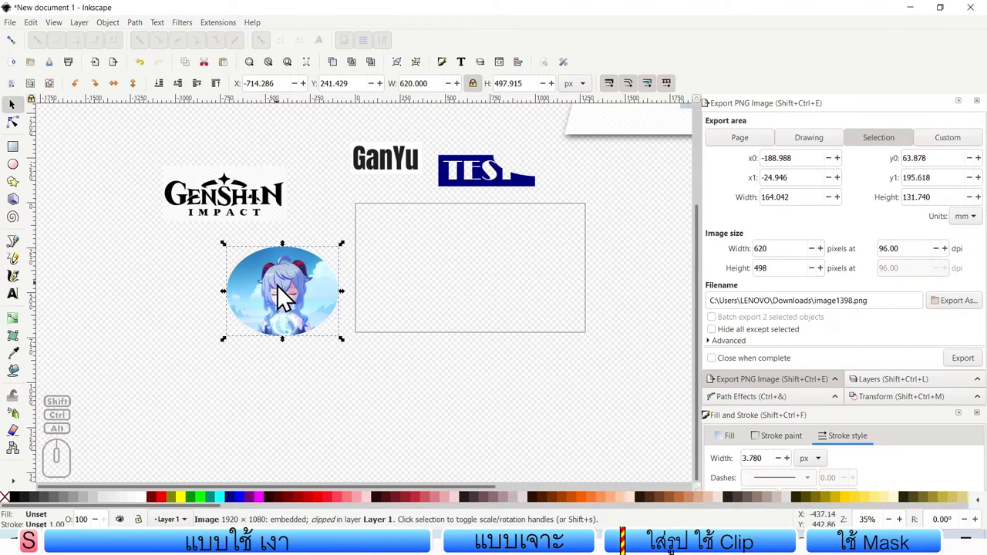
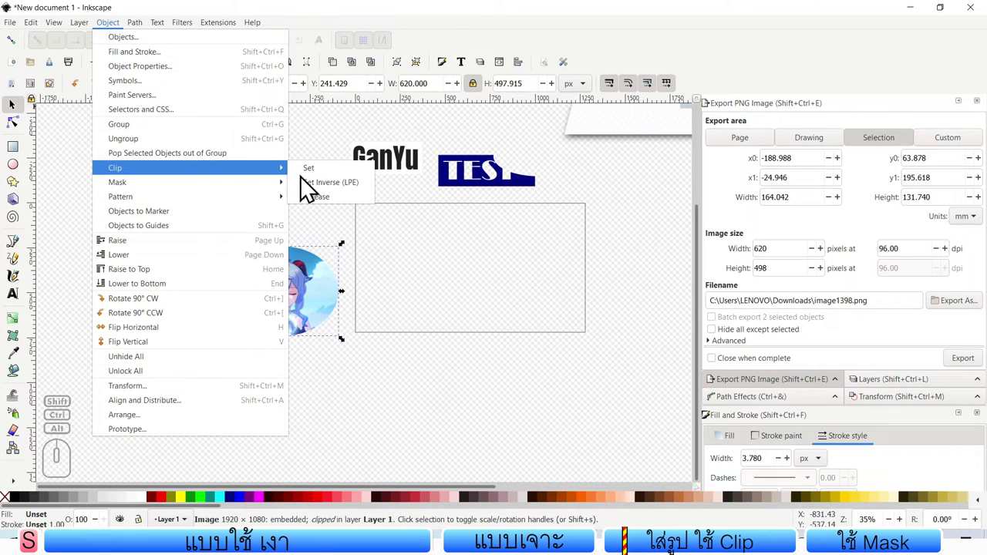
click(342, 208)
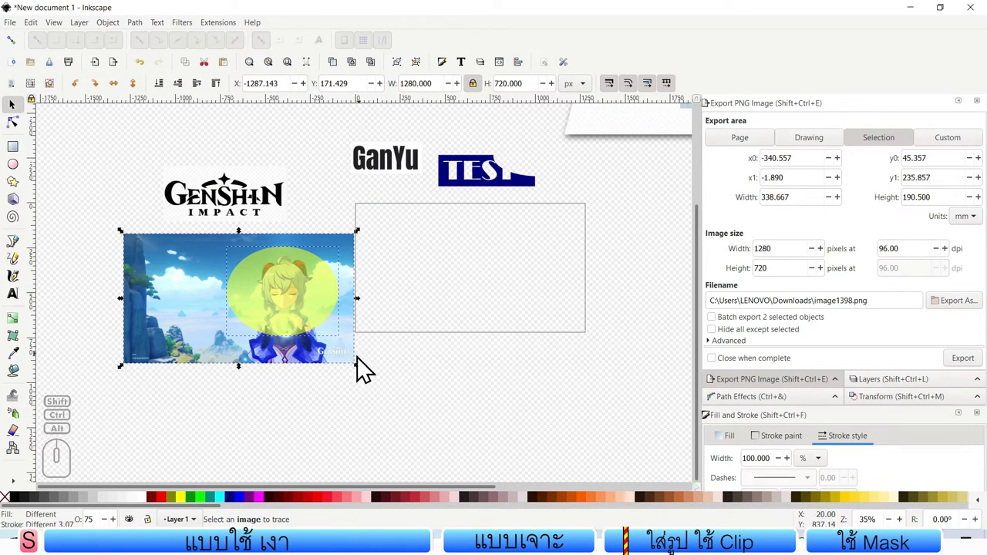
click(340, 398)
drag(206, 334, 206, 383)
drag(213, 326, 211, 326)
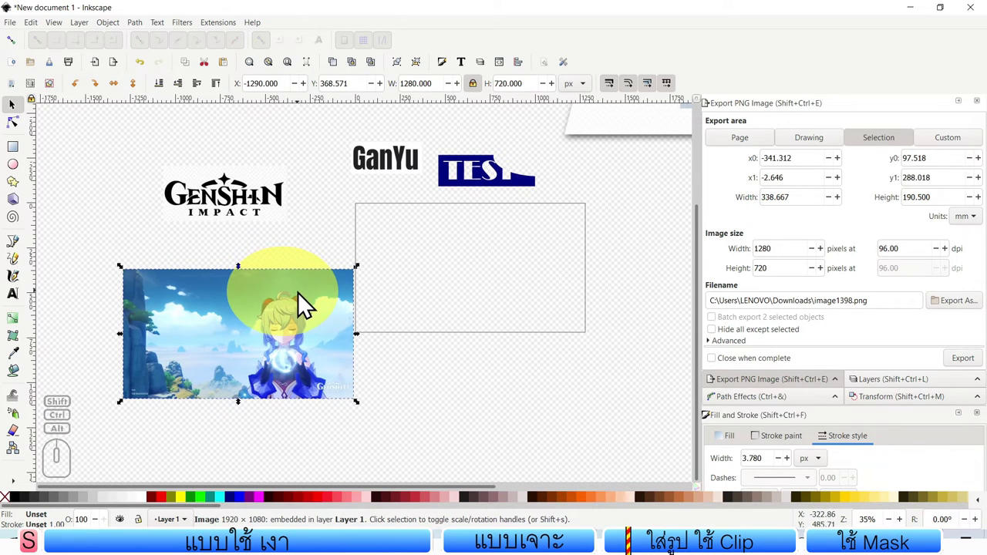
drag(399, 434, 83, 245)
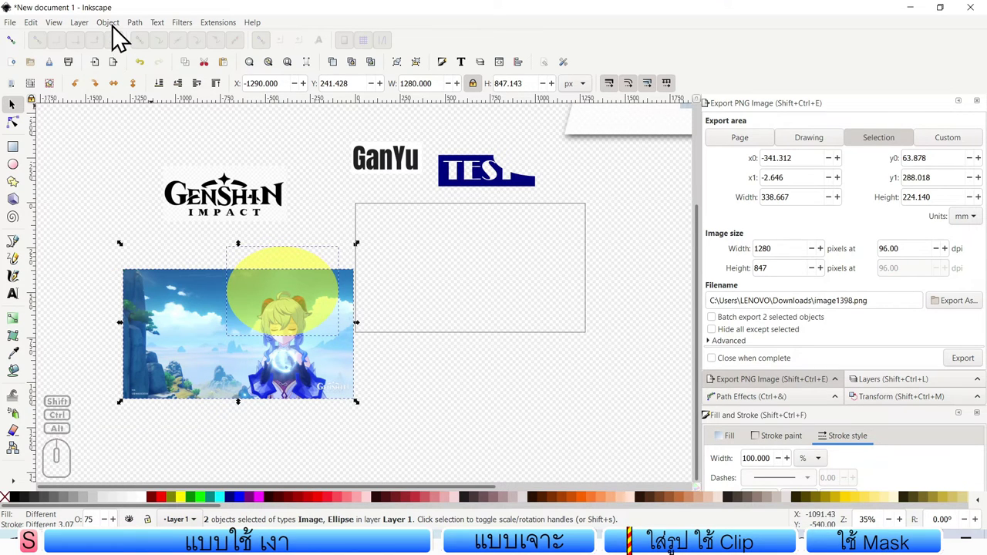
Step: Re-clip the photo to the yellow ellipse and nudge the rounded cutout left of the frame
click(120, 35)
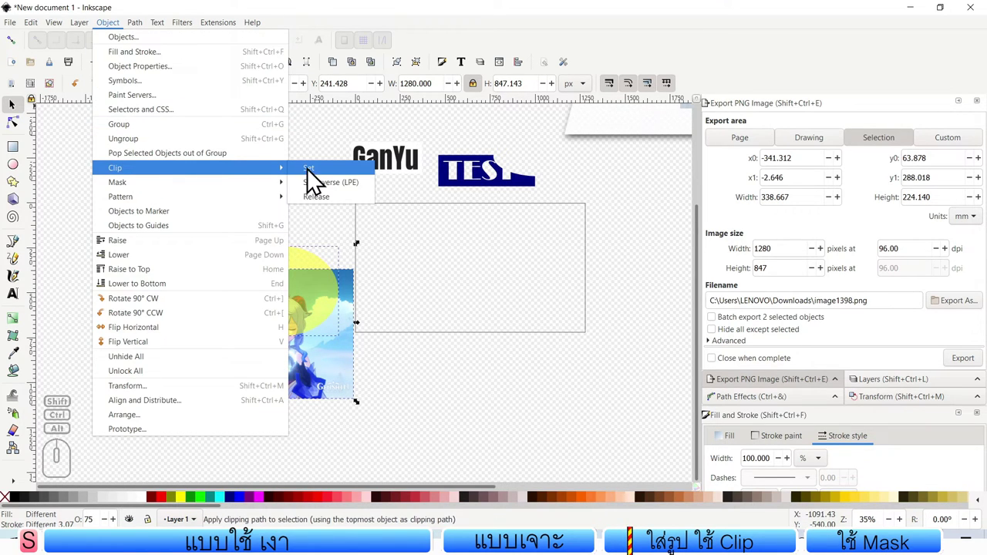
click(314, 178)
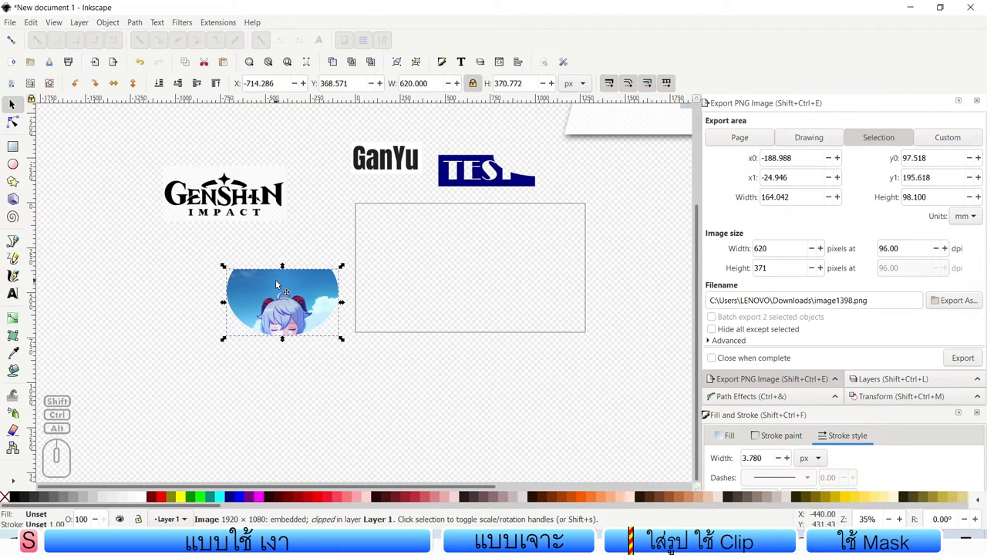
drag(281, 290, 279, 279)
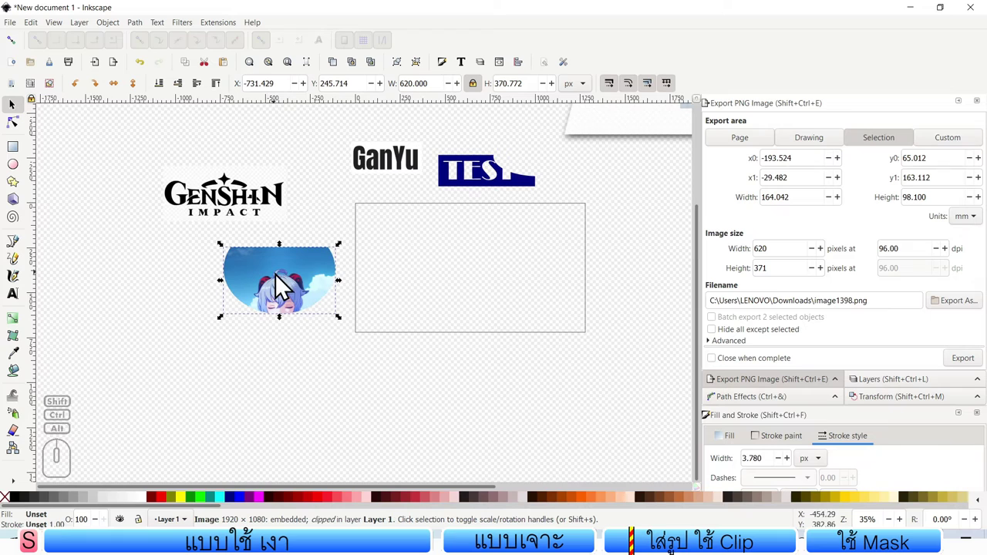
drag(303, 283, 262, 305)
click(398, 267)
Step: Draw a yellow rectangle and snap its edges to the page, making it 1280×720 px at 0,0
click(23, 159)
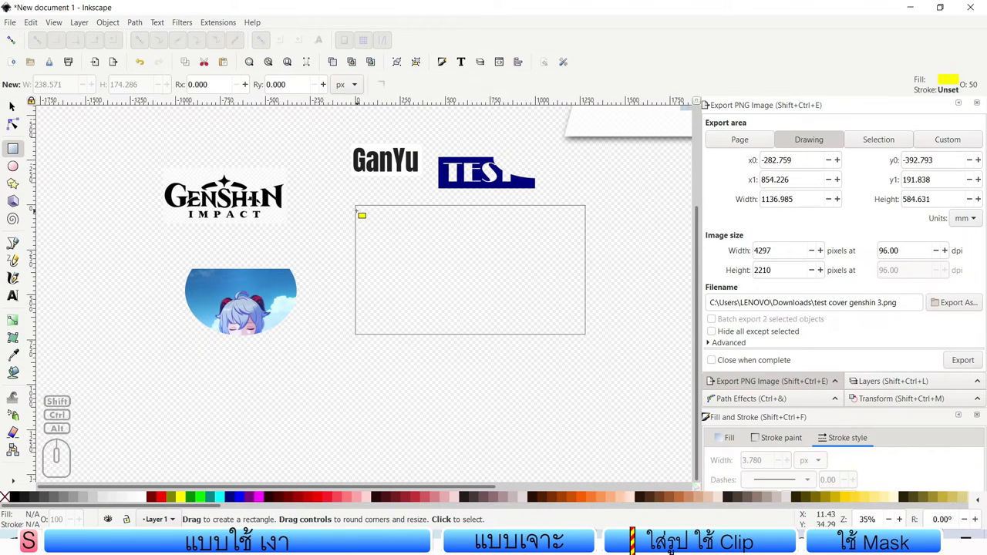
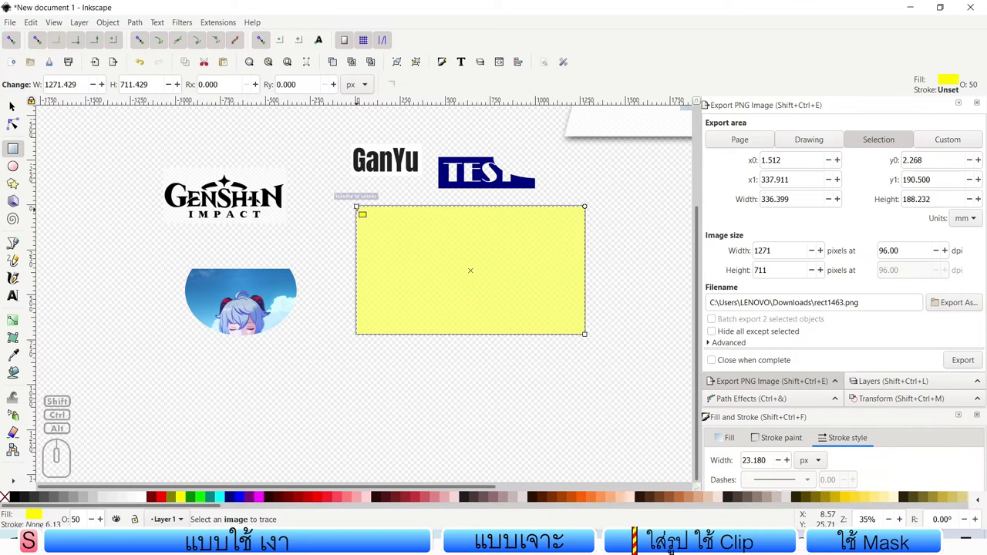
click(12, 111)
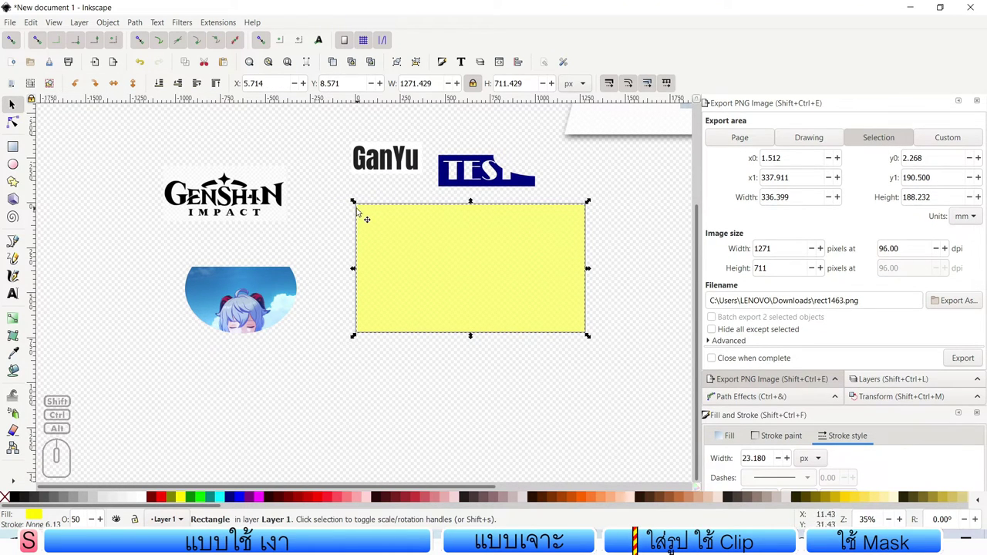
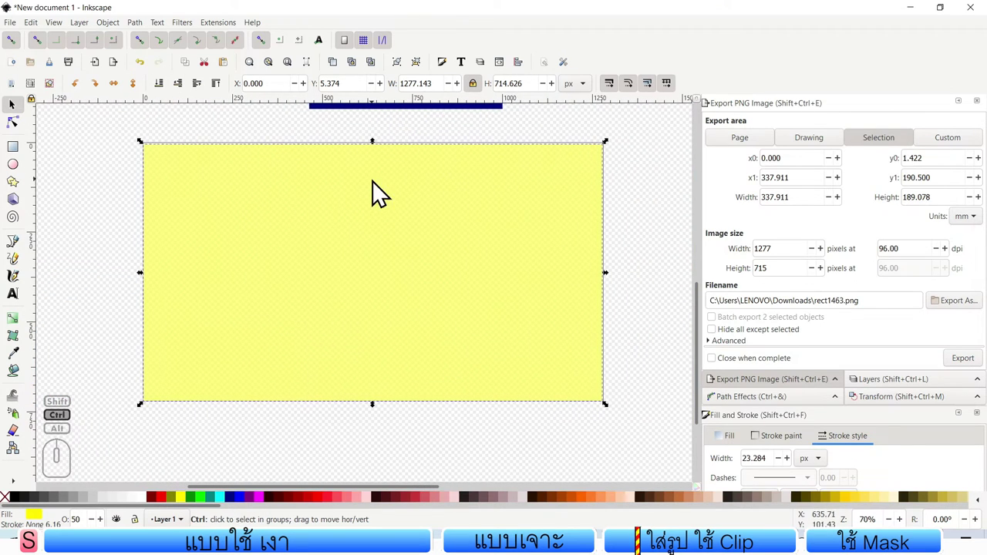
drag(380, 153, 377, 150)
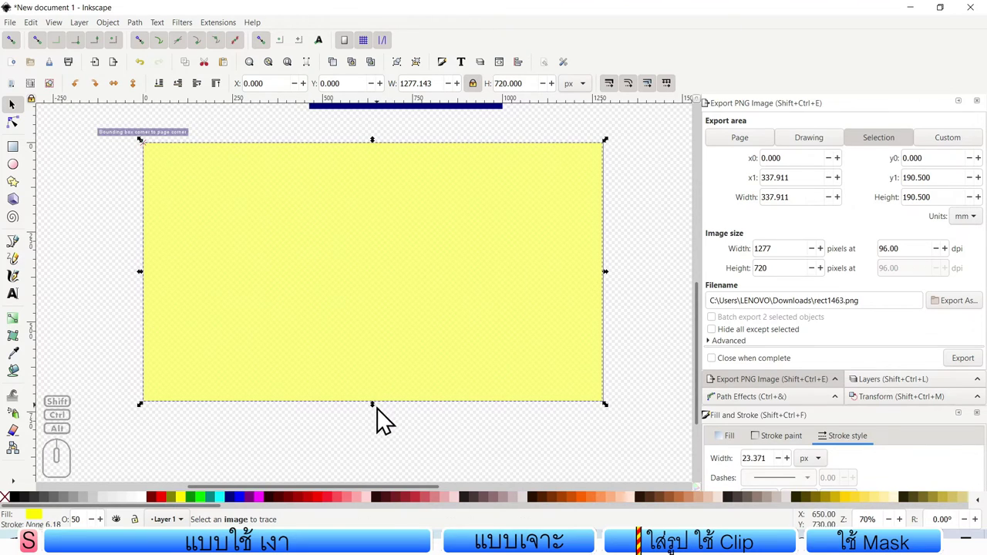
drag(380, 414, 384, 414)
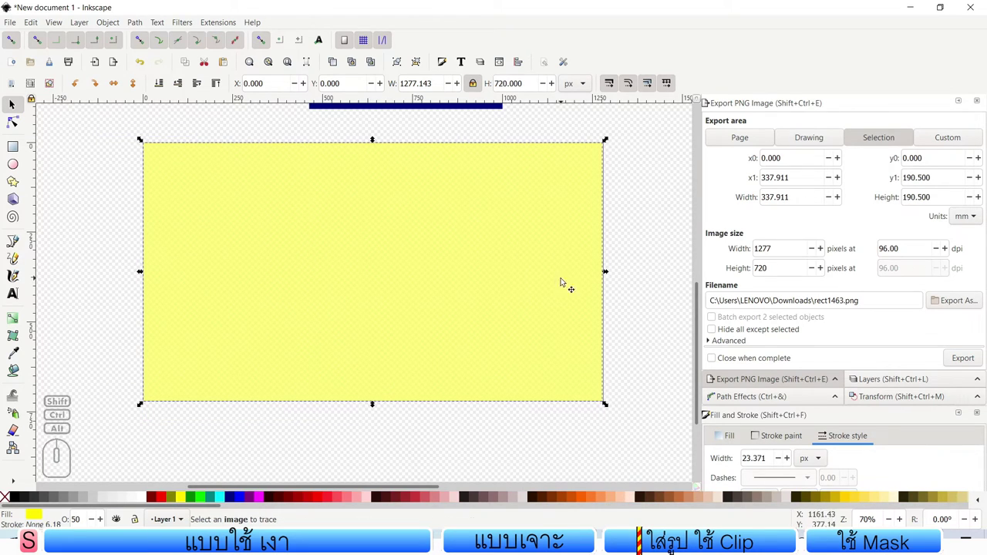
drag(614, 284, 612, 282)
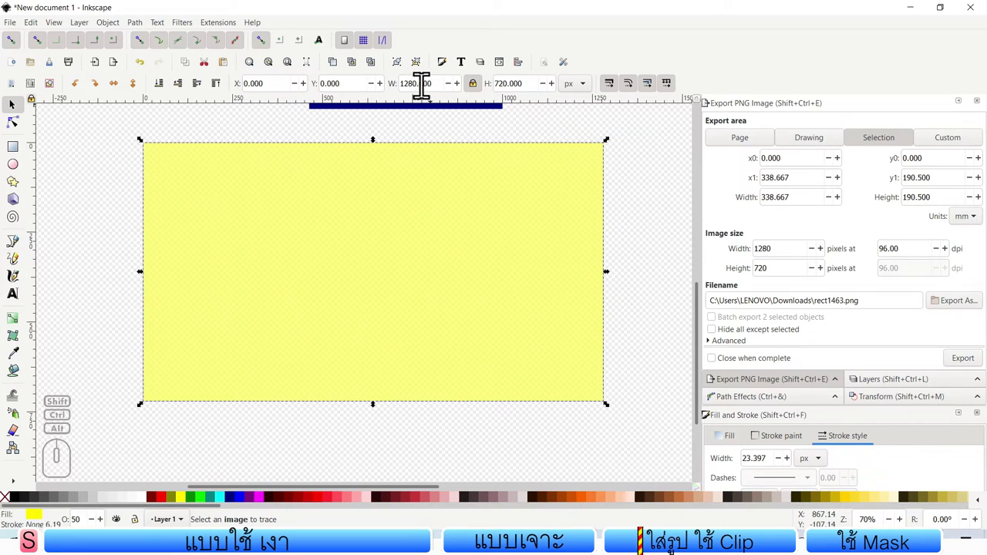
scroll(down, 3)
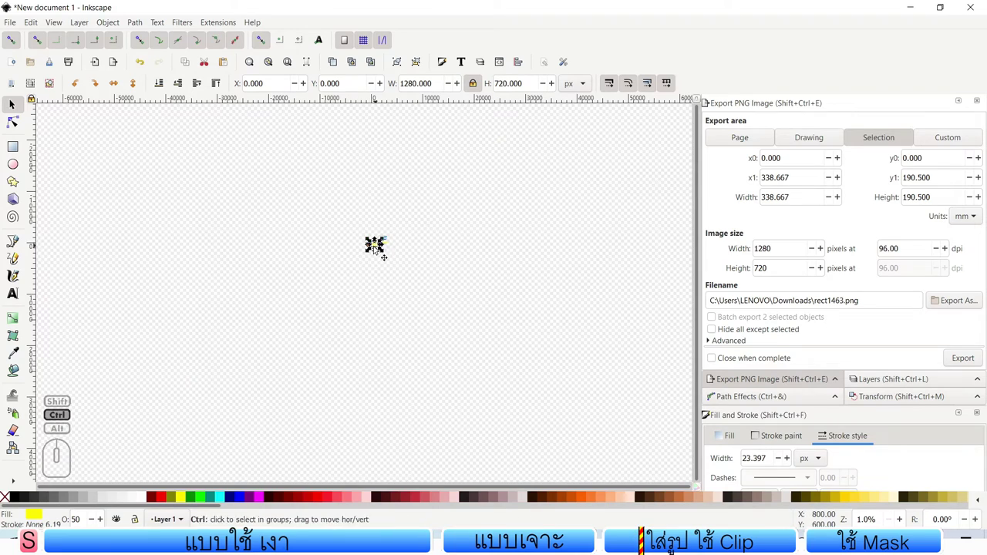
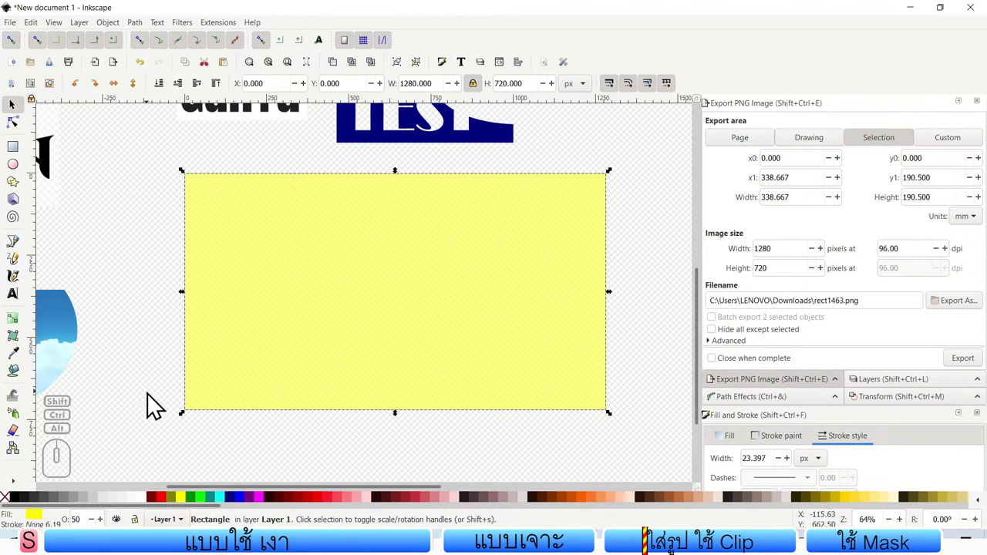
Step: Select the page-sized rectangle and fill it navy, then bright cyan from the palette
click(156, 366)
click(342, 317)
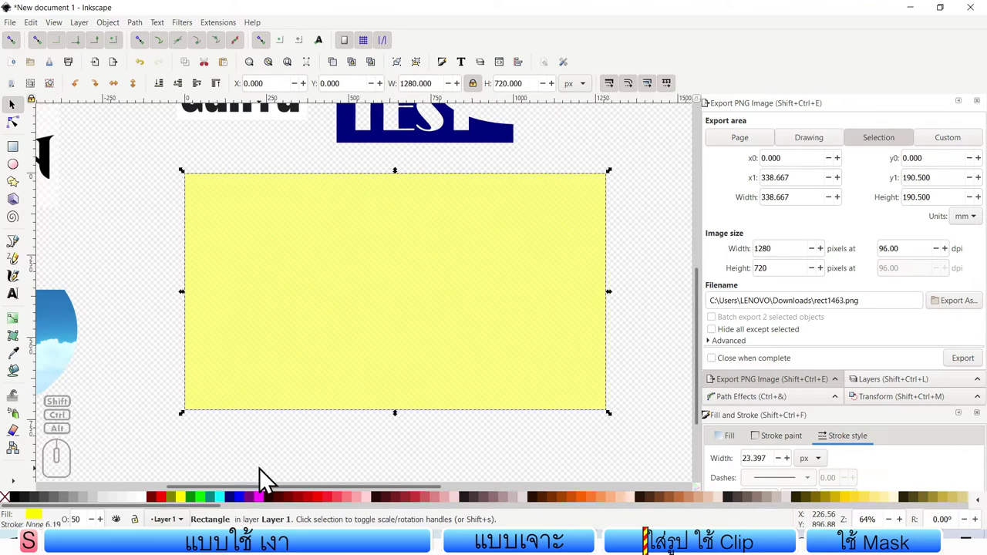
click(234, 507)
right_click(434, 109)
click(117, 521)
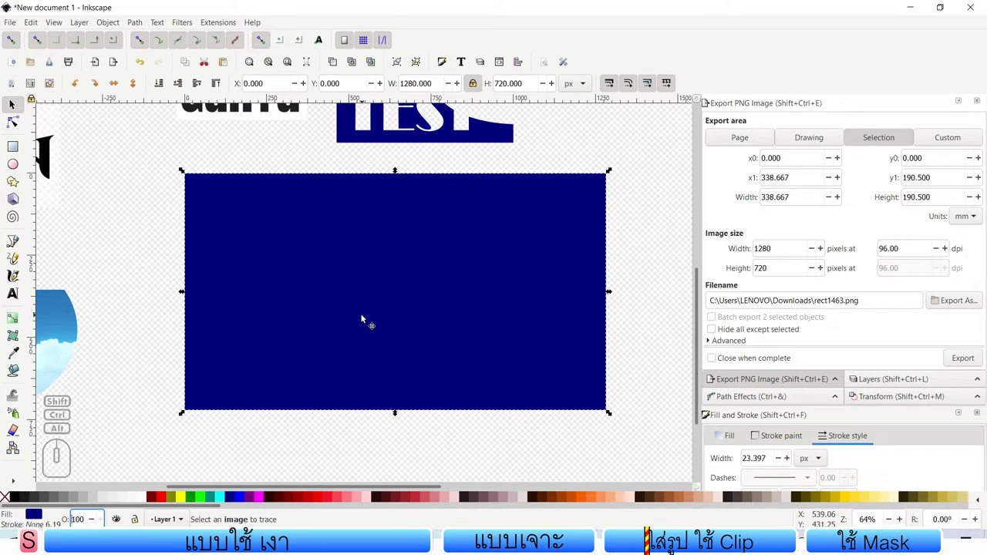
click(224, 507)
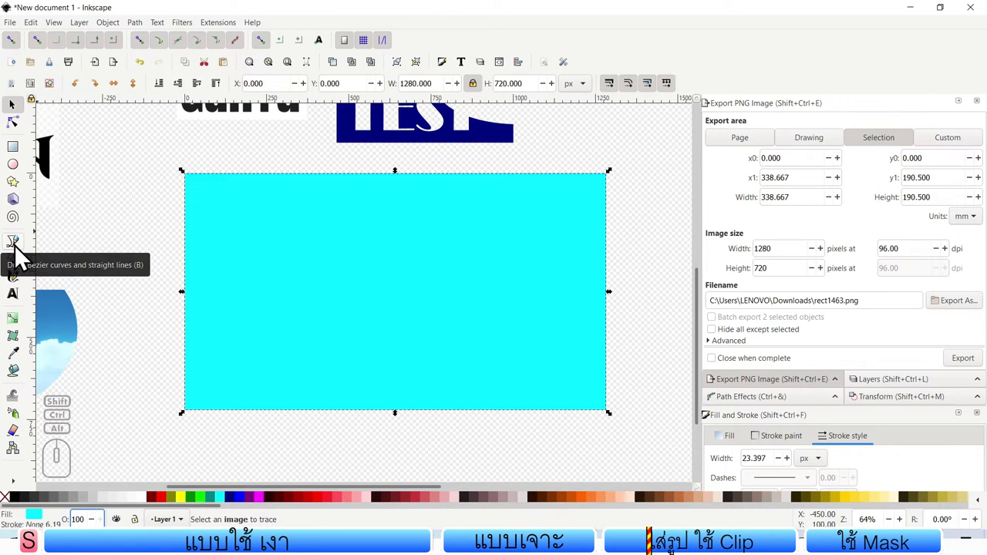
Step: Draw a straight Bezier line from lower left to upper right across the cyan rectangle
click(17, 252)
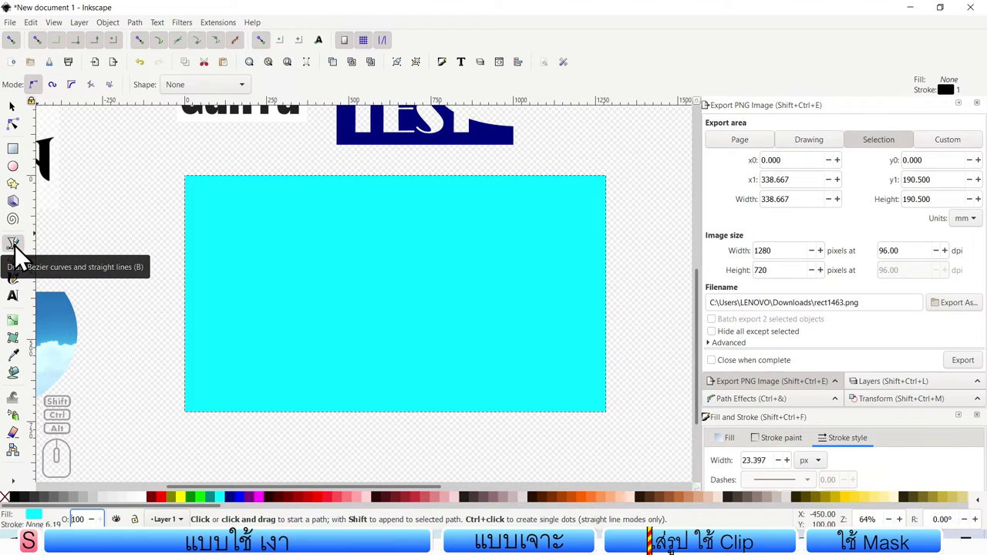
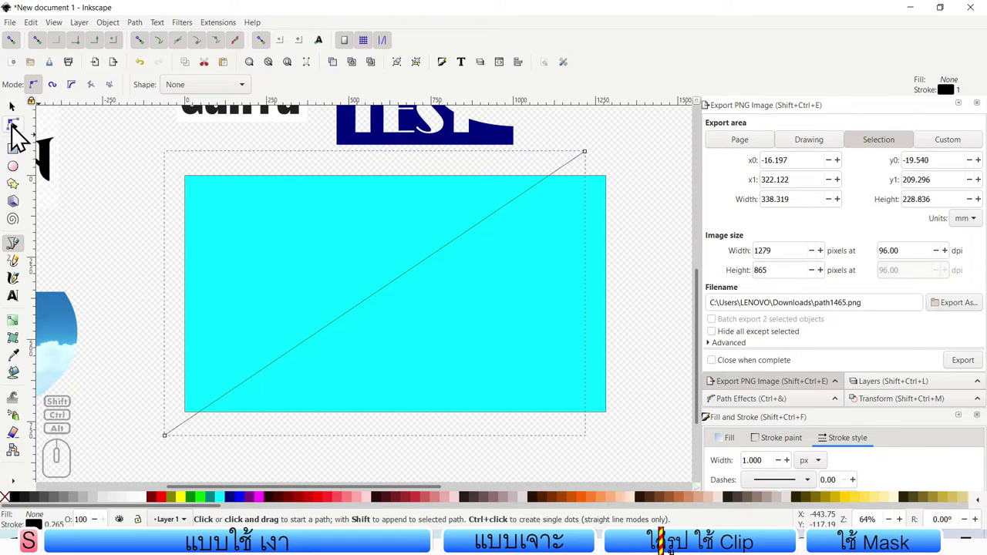
click(19, 137)
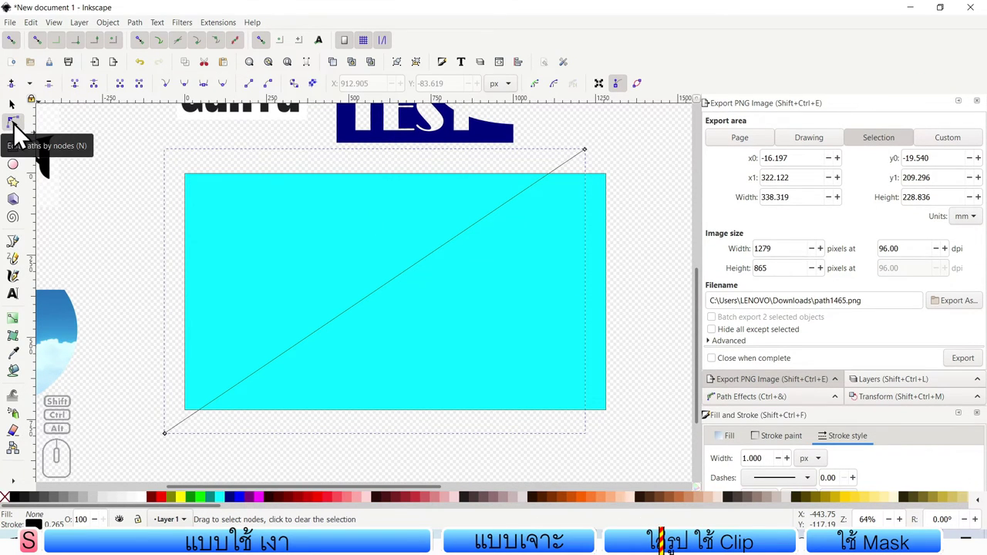
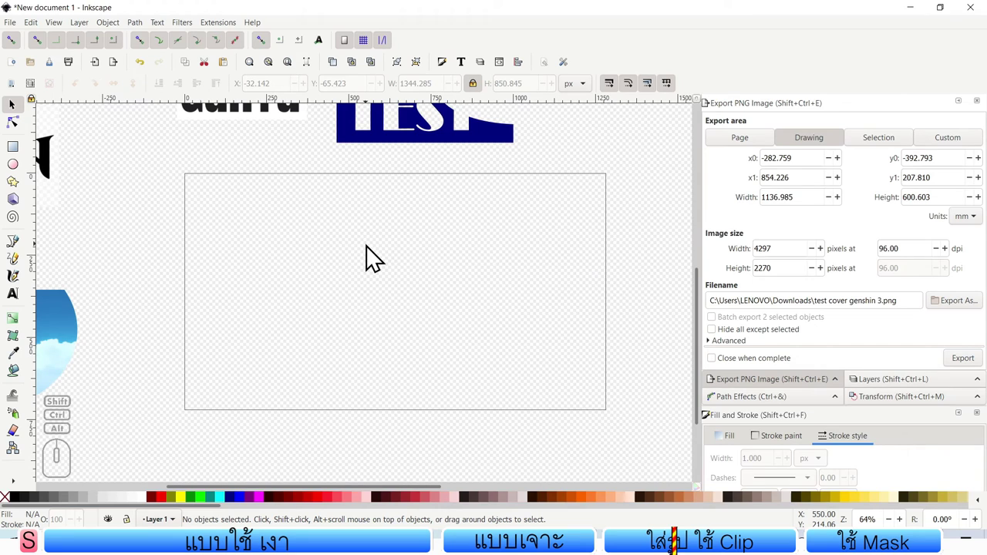
Step: Select the diagonal line and thicken its stroke to about 7 px
click(359, 187)
click(197, 190)
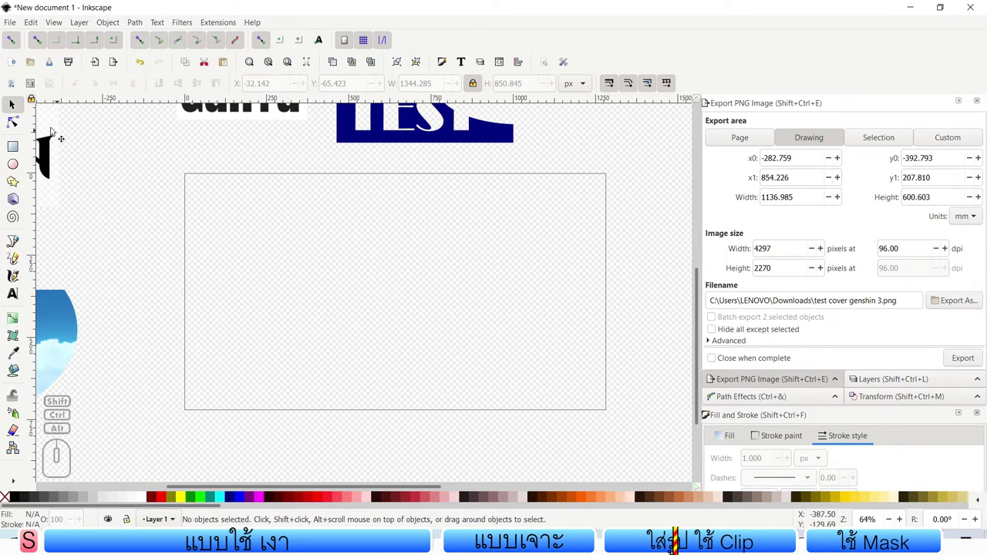
click(166, 173)
click(173, 165)
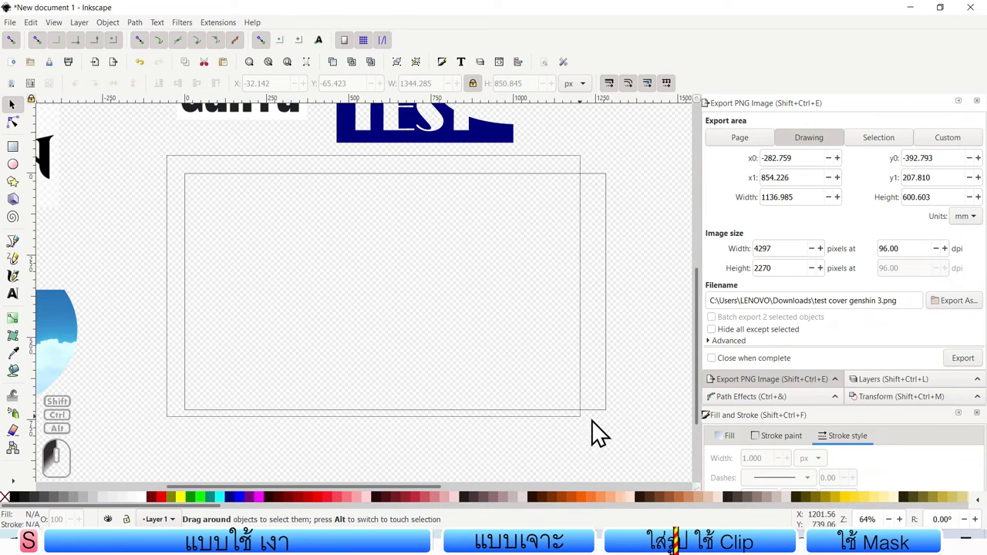
click(367, 395)
click(375, 409)
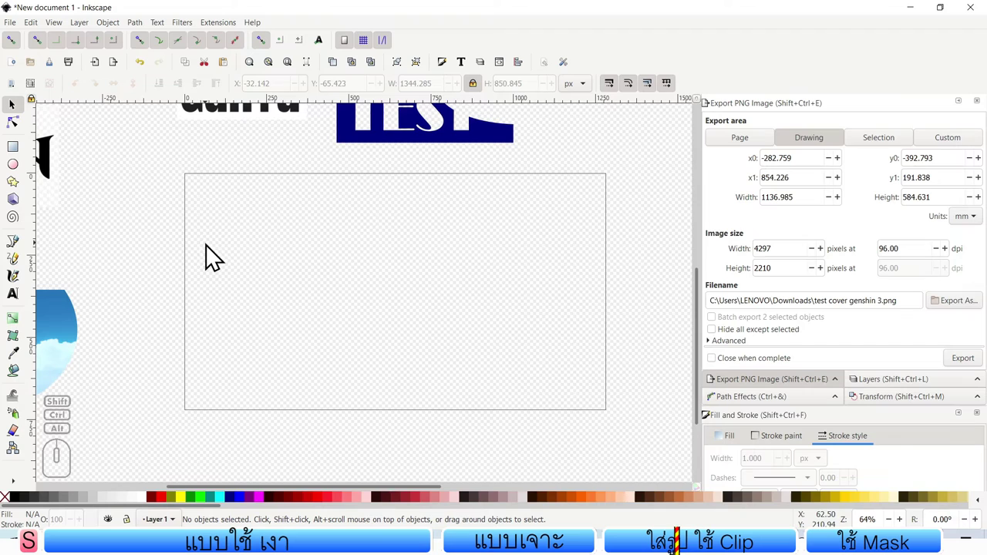
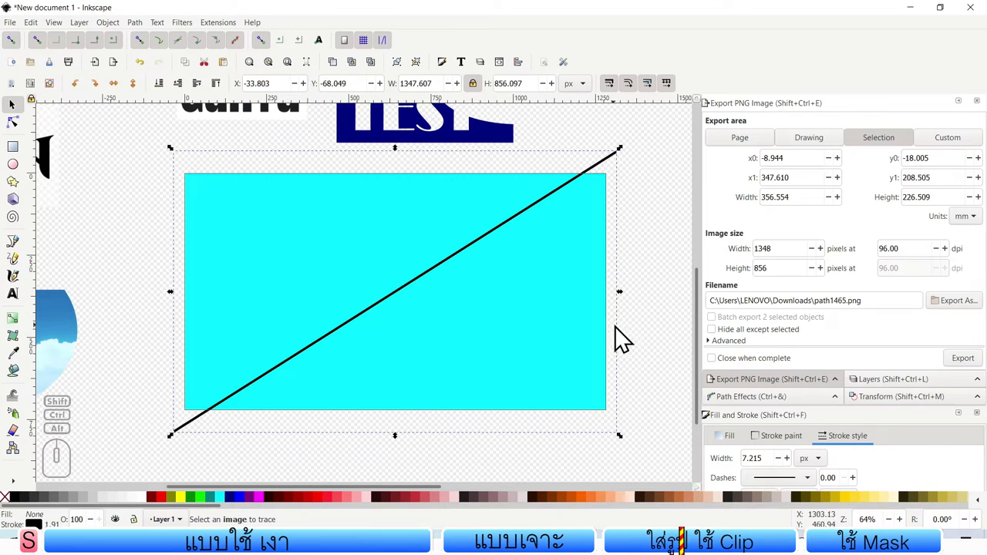
Step: Select the rectangle with the diagonal line and apply Path > Division to split it
click(649, 334)
drag(662, 464, 136, 152)
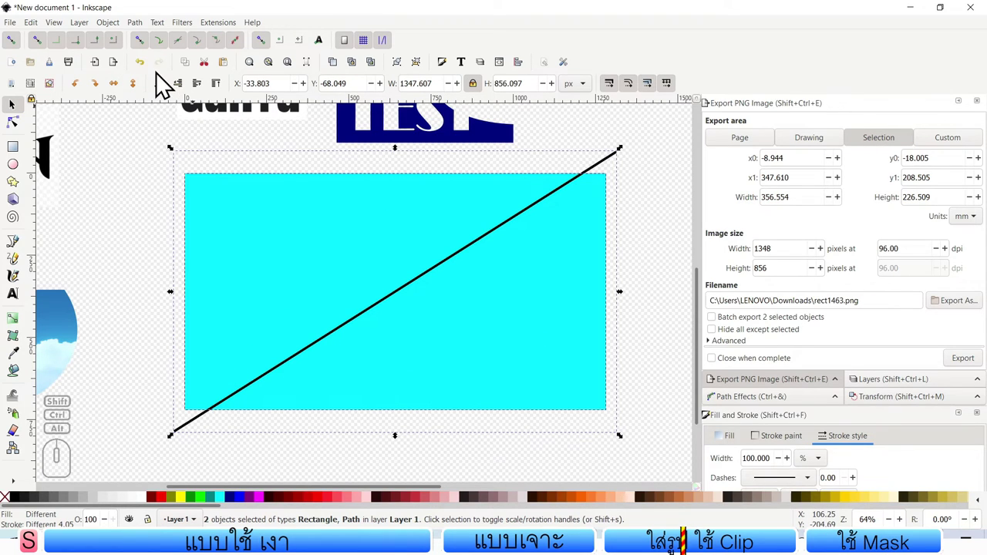
click(122, 36)
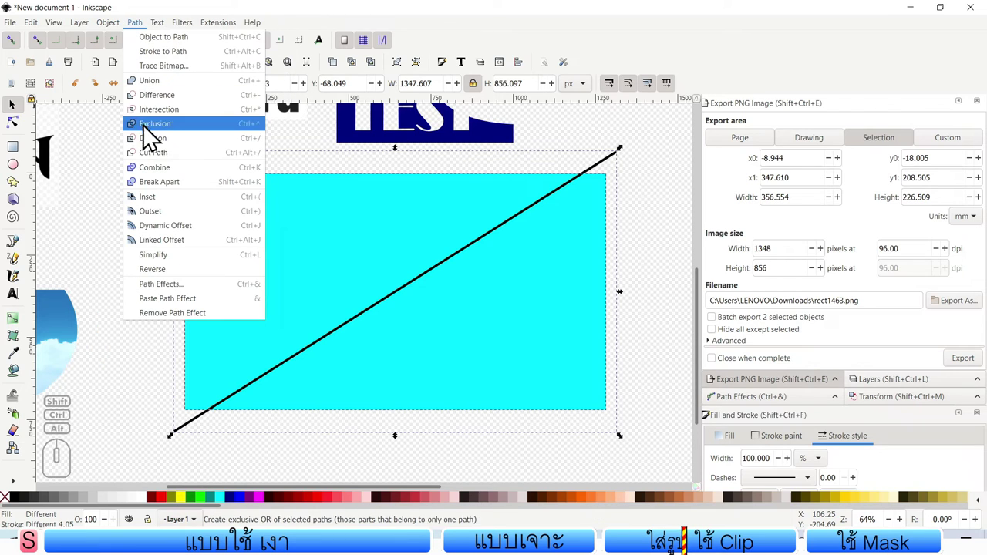
click(167, 150)
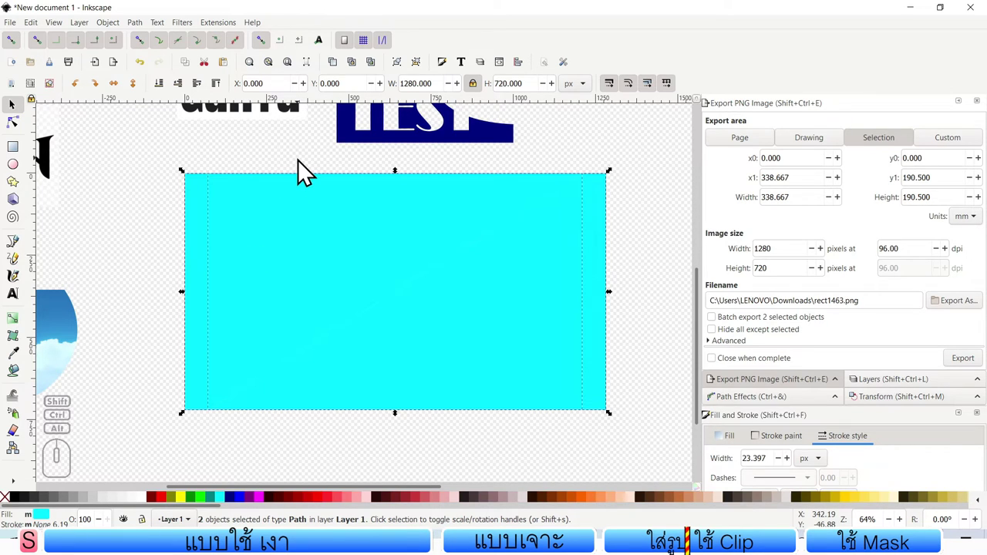
Step: Fill the upper-left triangle yellow, leaving the lower-right piece cyan
click(304, 167)
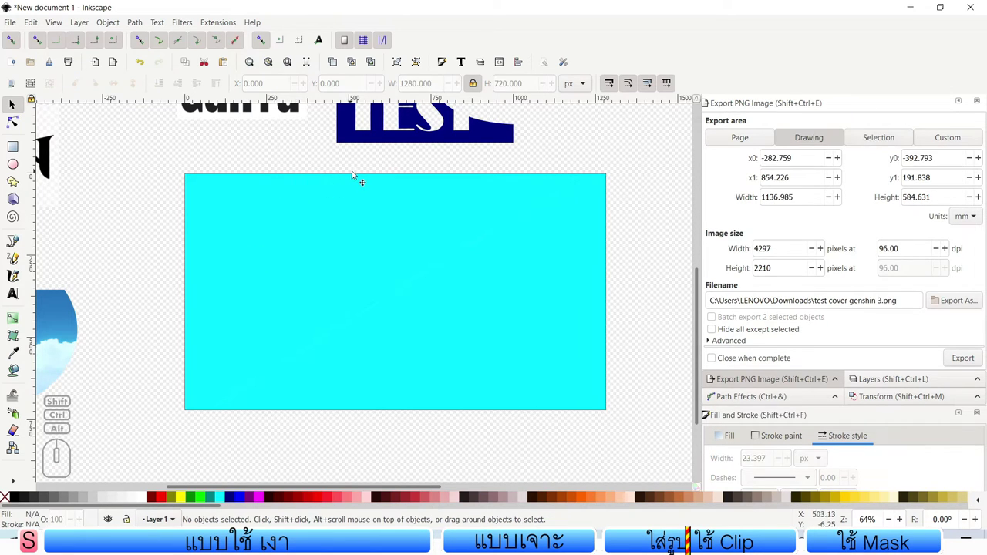
click(304, 222)
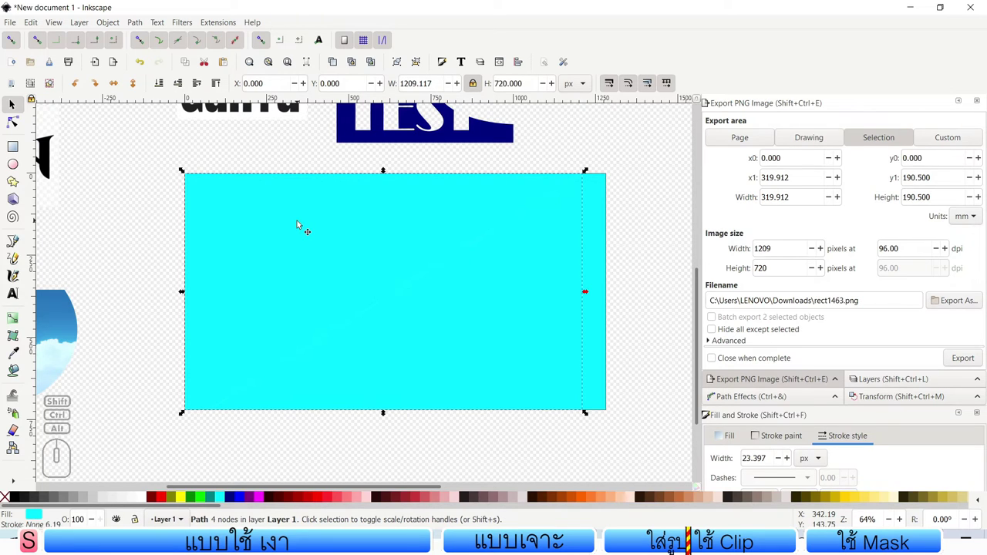
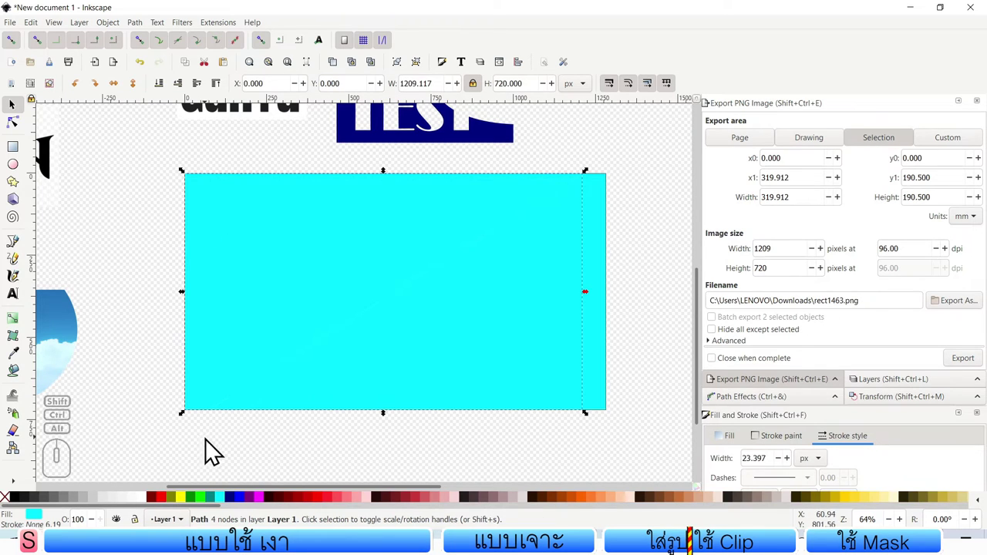
click(192, 508)
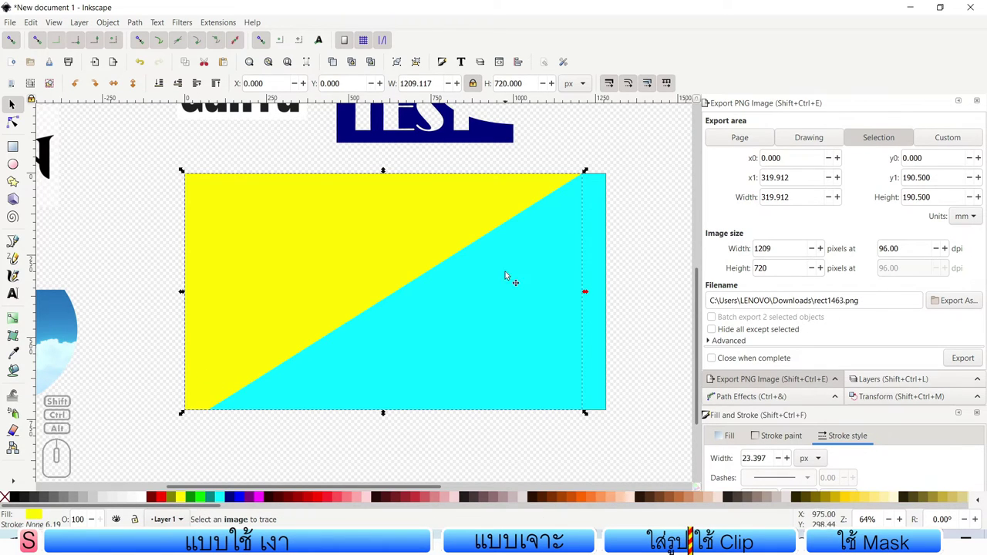
click(648, 246)
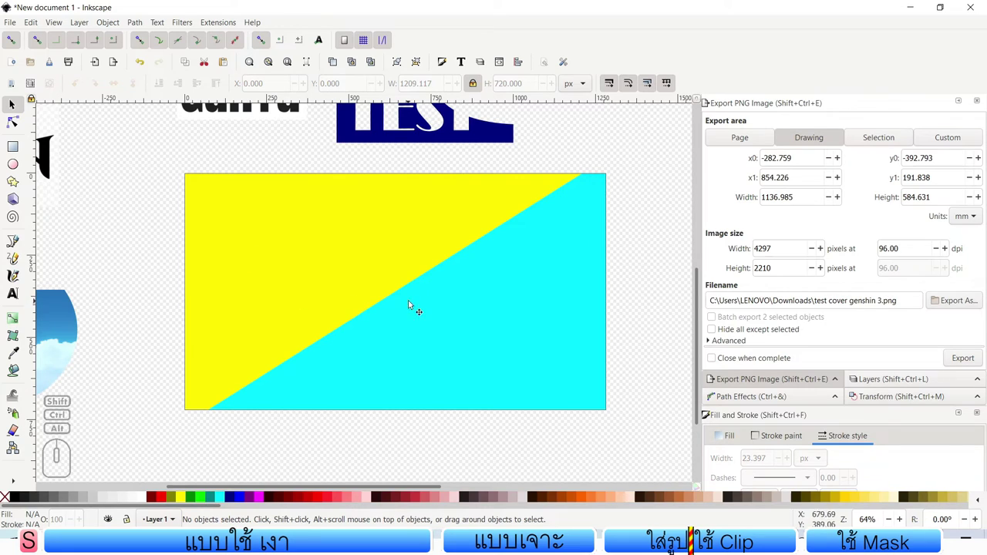
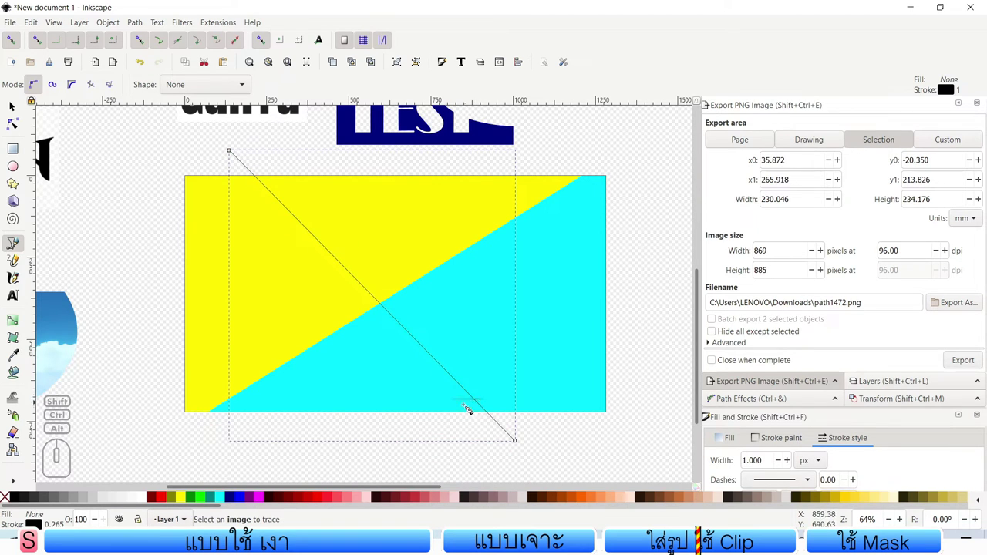
Step: Finish the second diagonal Bezier line and switch back to the Selector tool
click(22, 120)
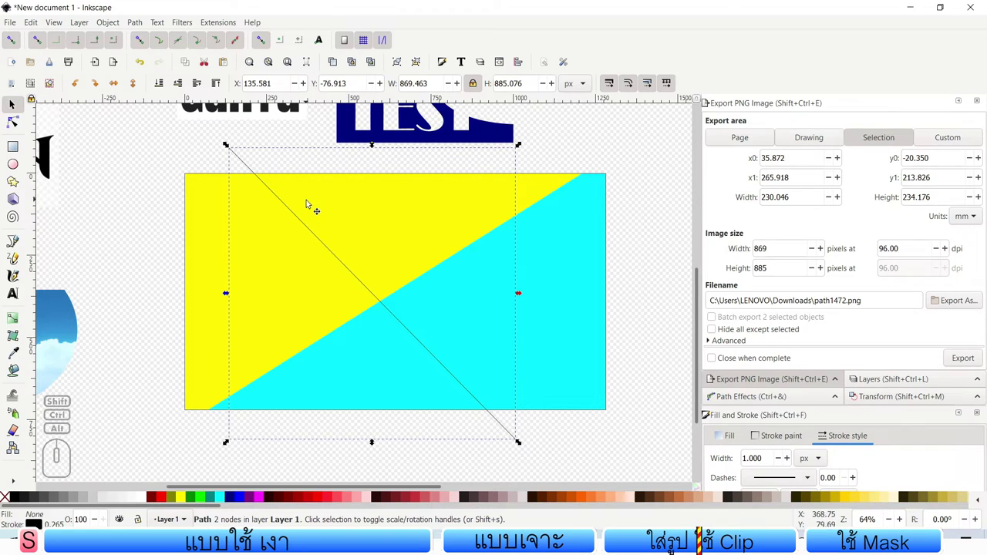
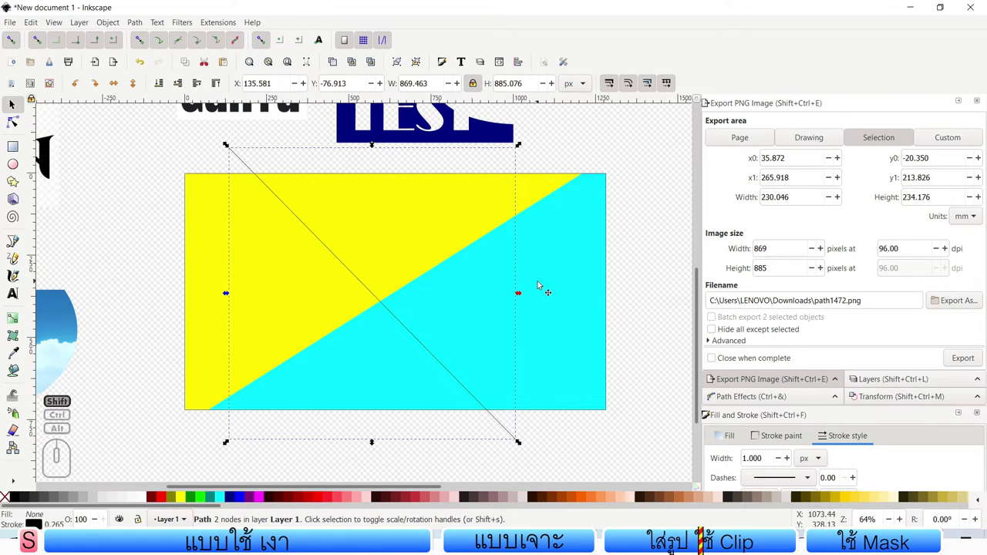
Step: Select the second diagonal line and give it a lime-green stroke from the palette
click(558, 281)
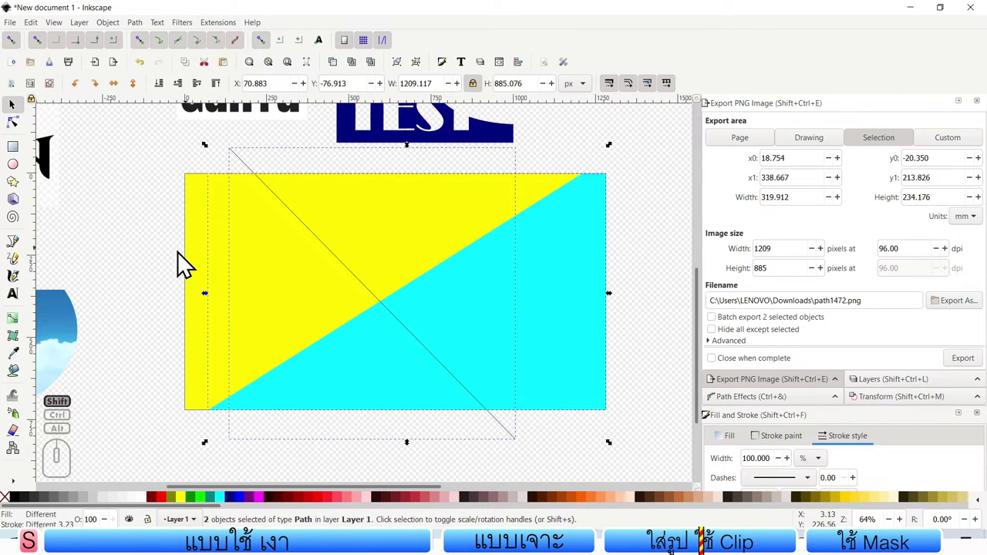
click(168, 266)
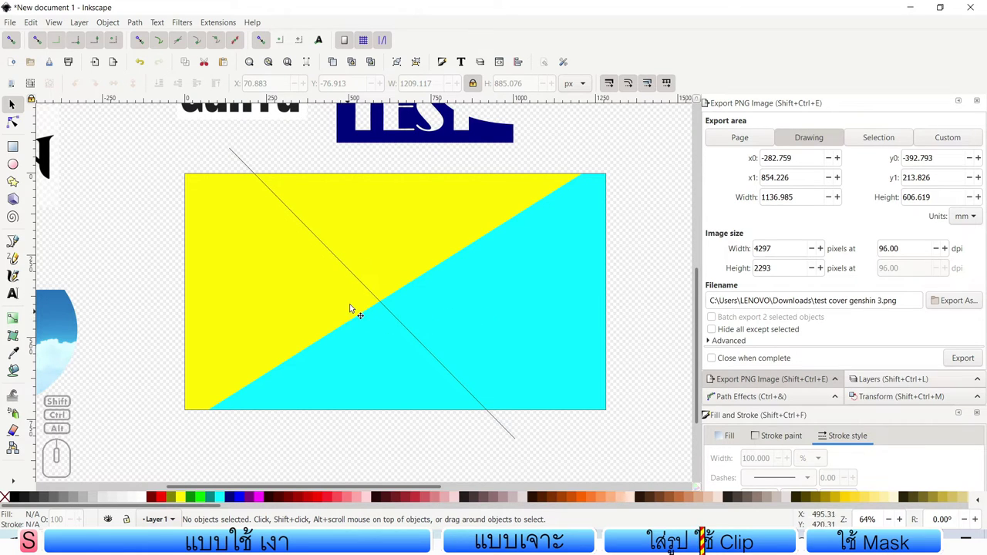
click(375, 289)
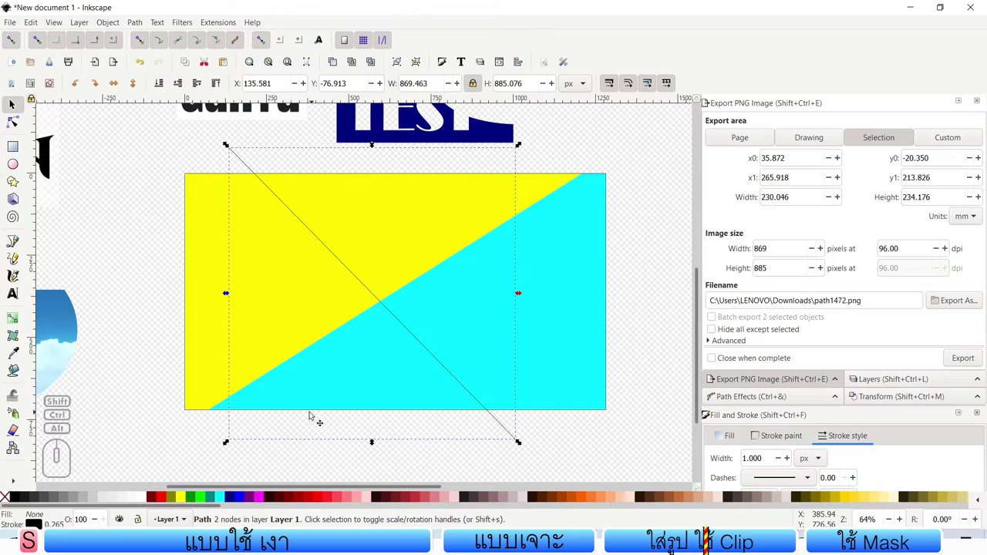
click(165, 506)
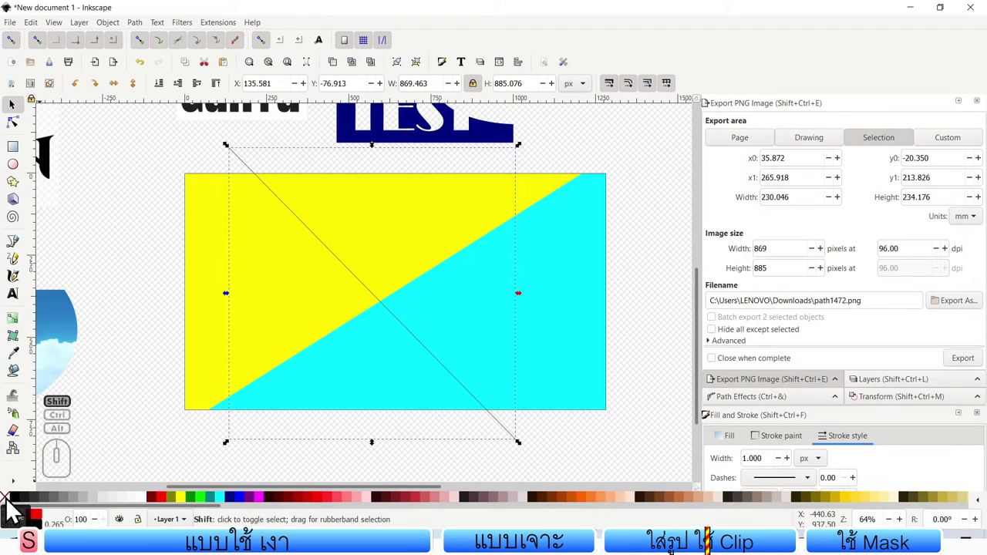
click(164, 505)
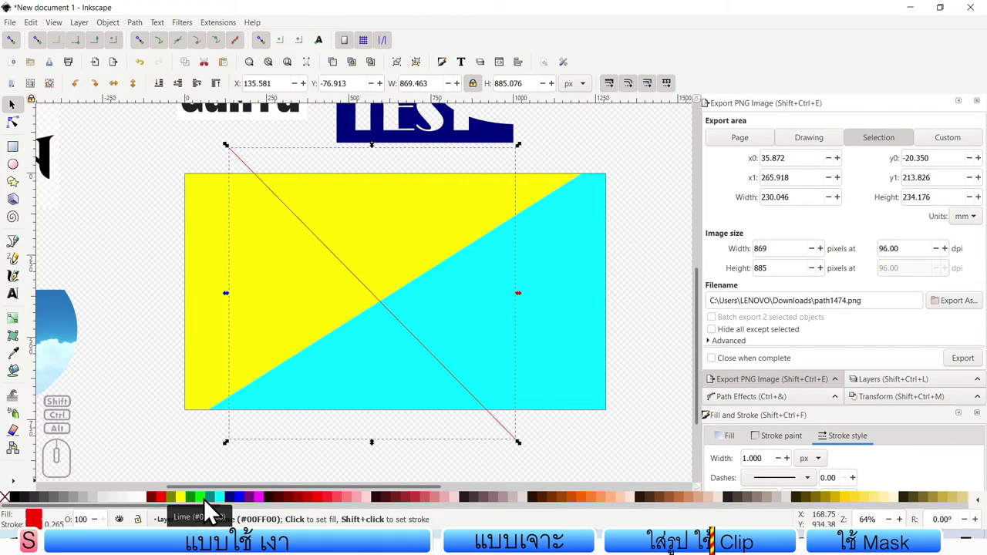
click(211, 512)
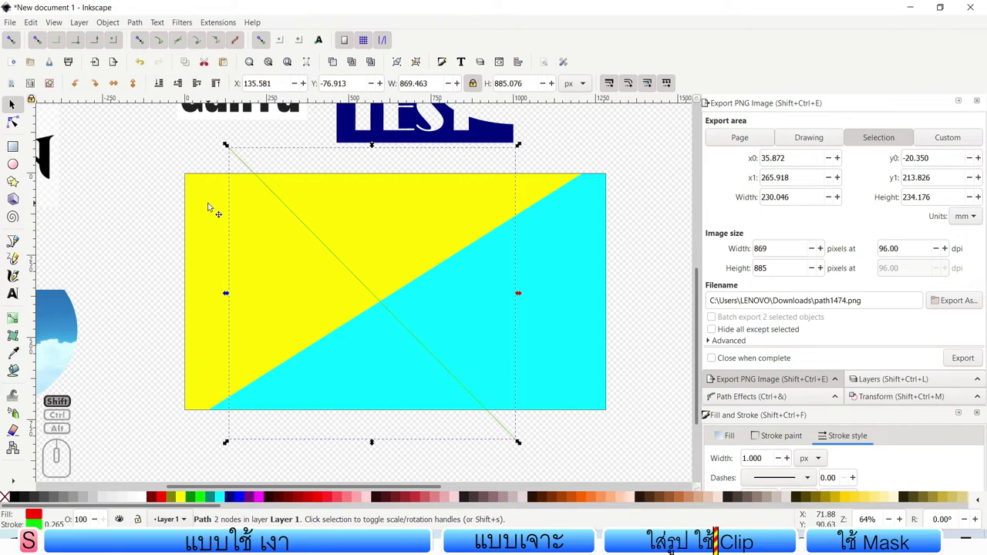
Step: Divide the yellow triangle along the line and make the new top piece magenta
click(209, 200)
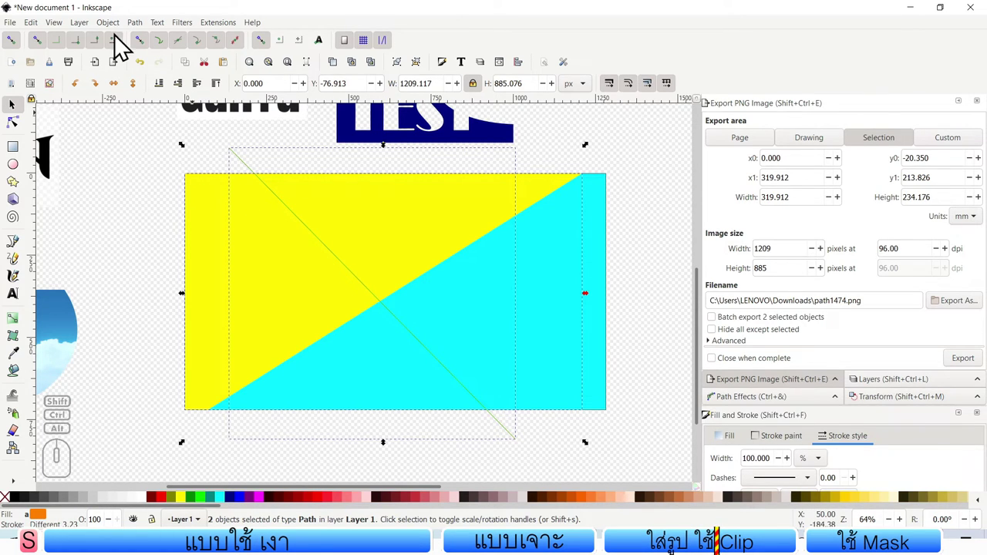
click(134, 32)
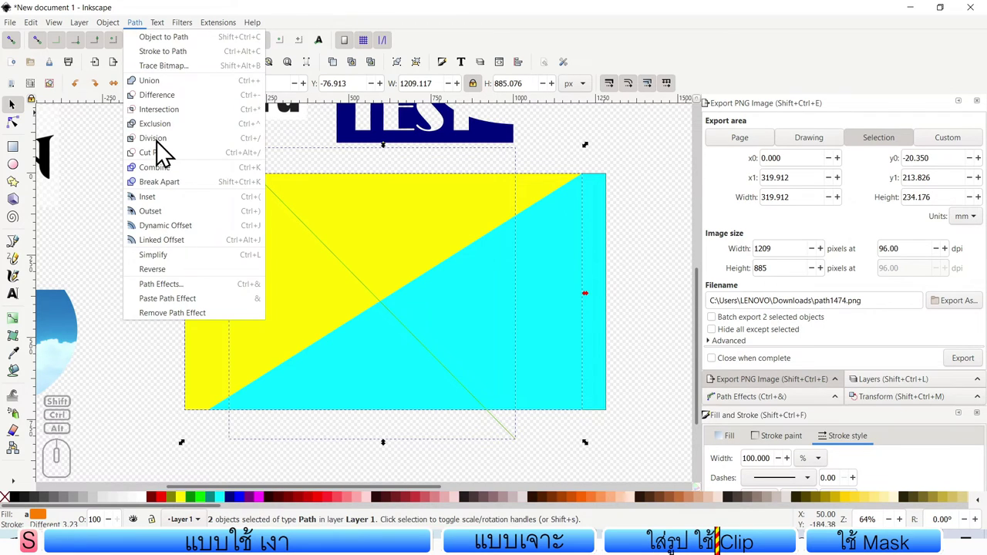
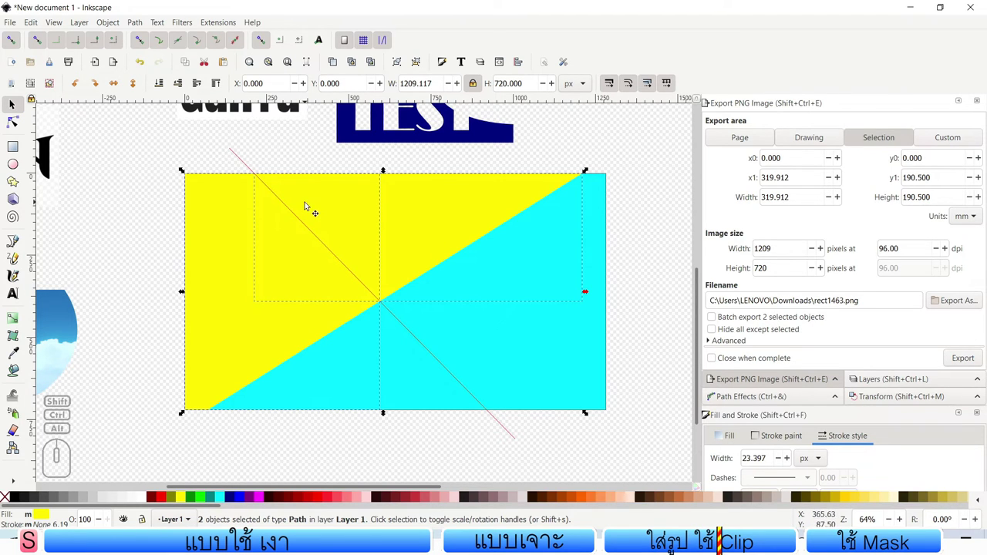
click(310, 162)
click(388, 216)
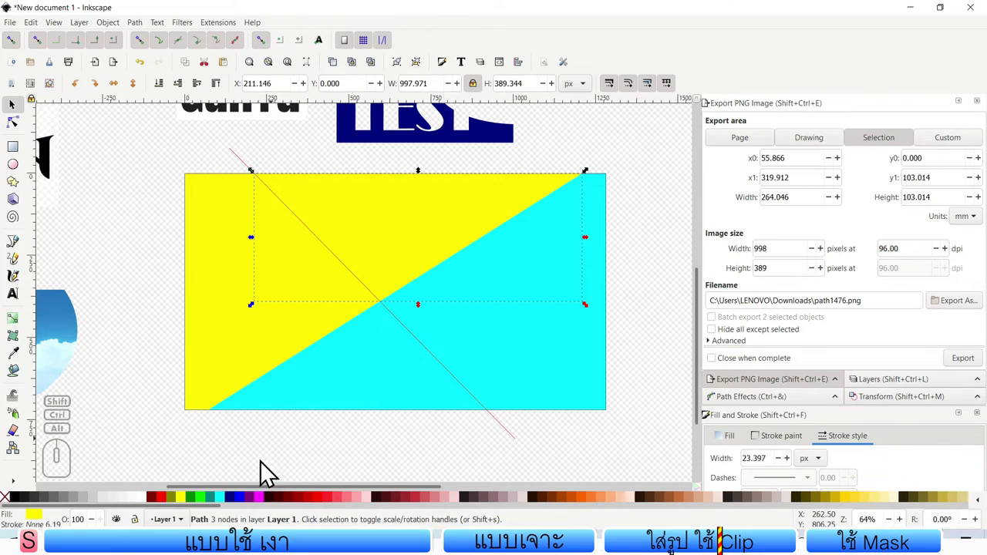
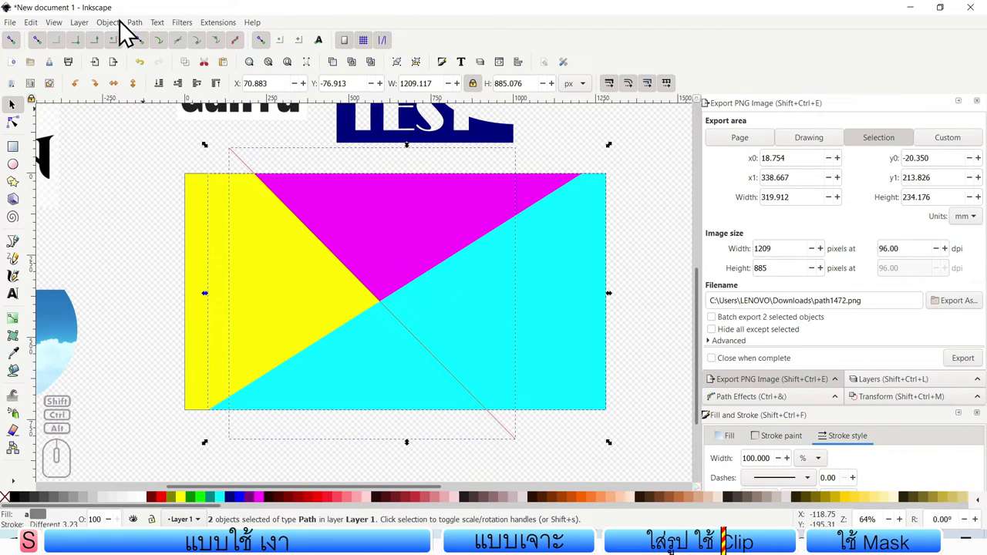
Step: Divide the cyan triangle along the line and fill the new bottom piece green
click(145, 31)
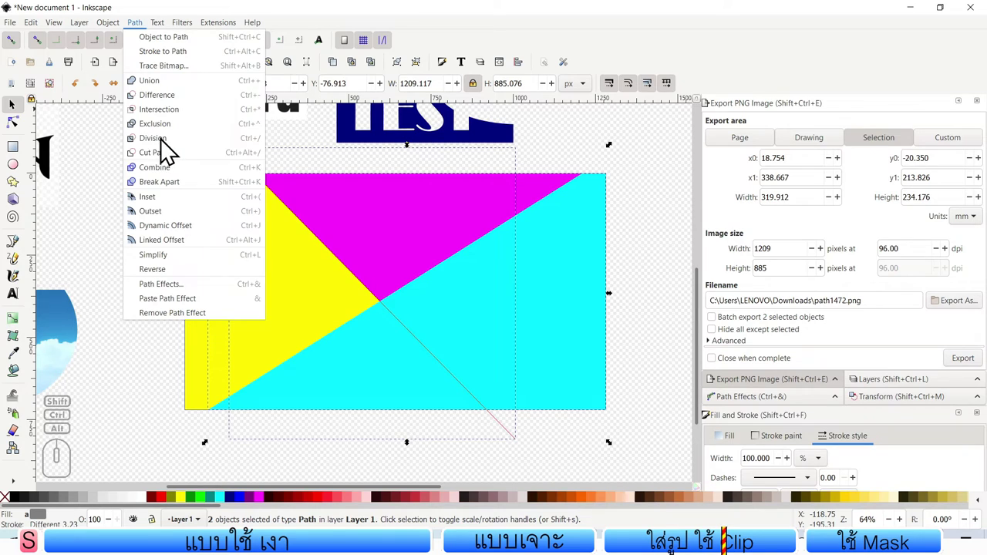
click(169, 150)
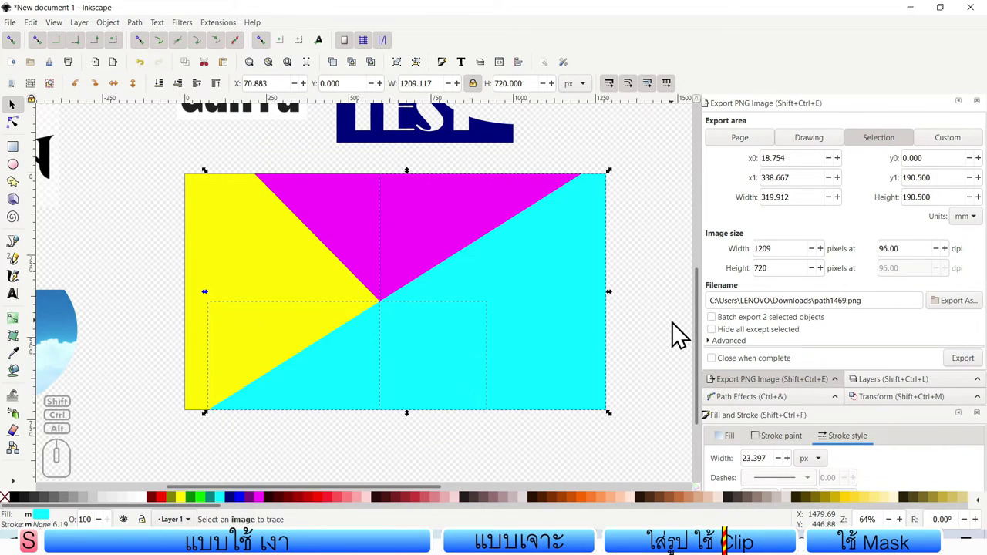
click(680, 334)
click(408, 378)
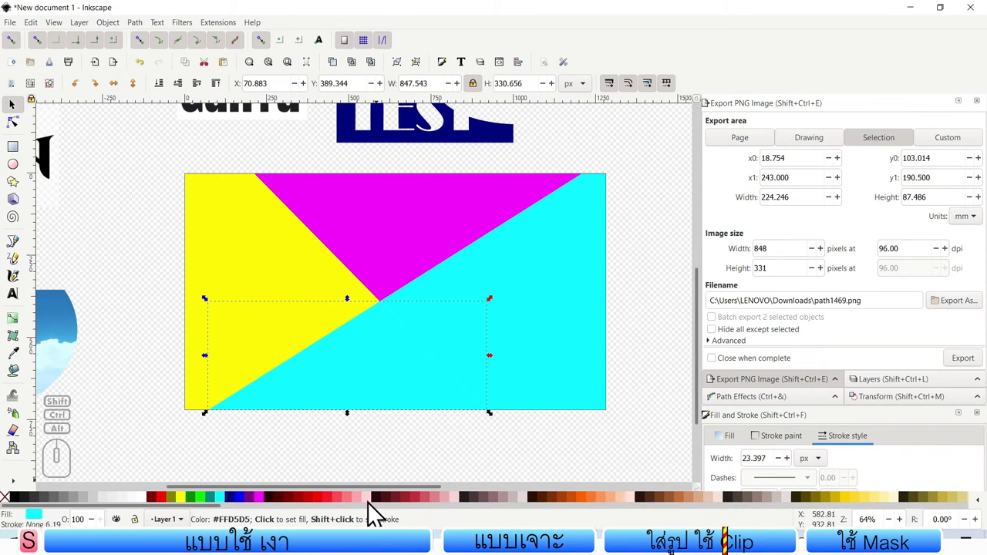
click(195, 504)
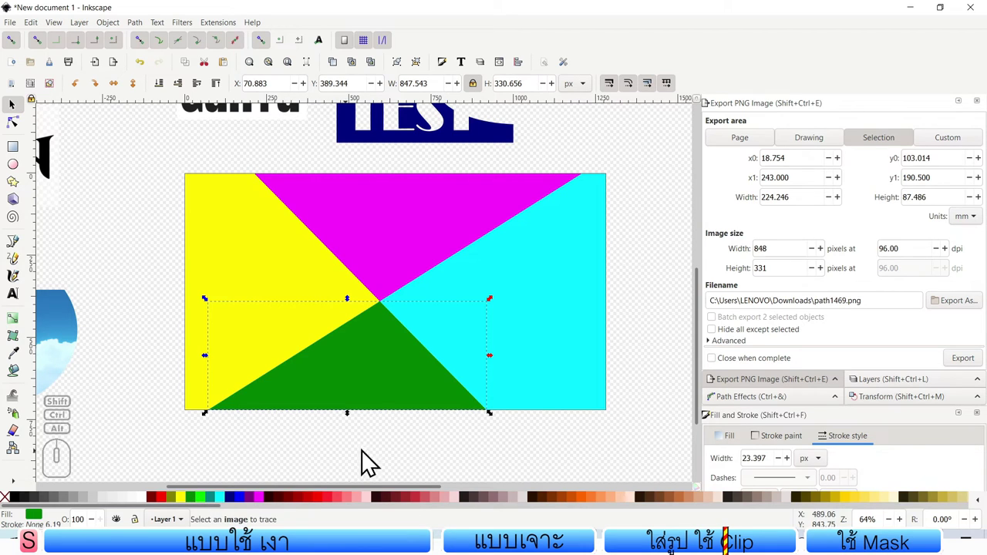
click(409, 444)
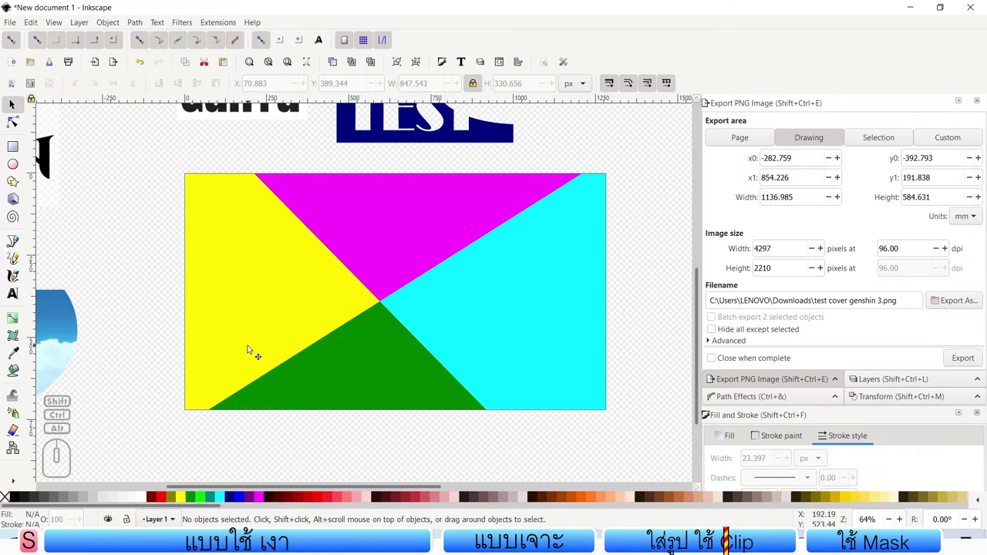
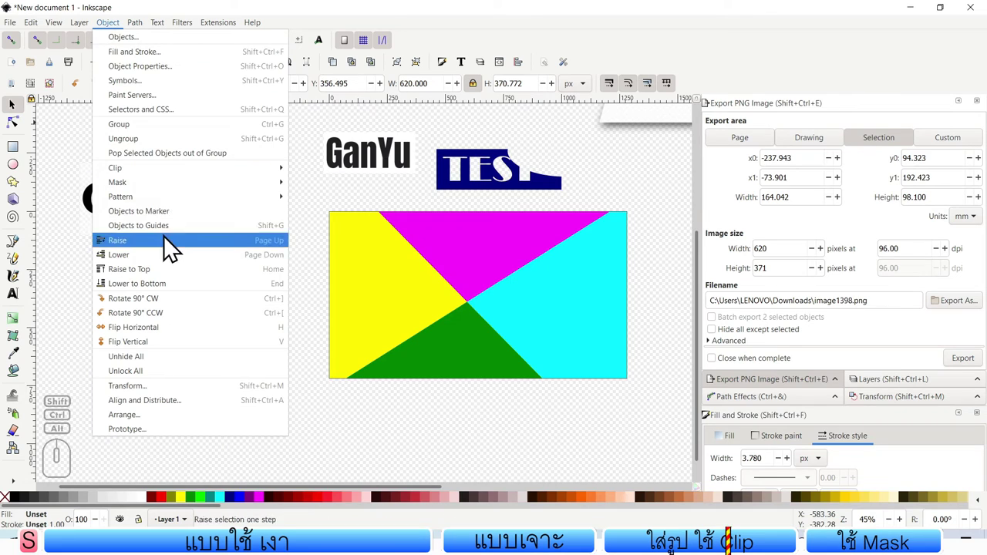
Step: Raise the GanYu artwork and select it together with the left yellow triangle
click(310, 206)
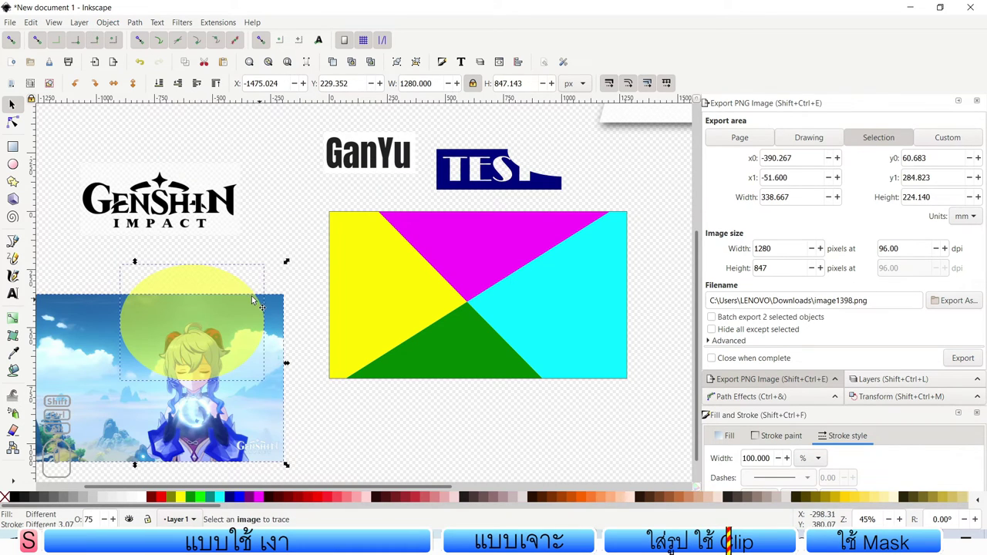
click(289, 243)
click(215, 288)
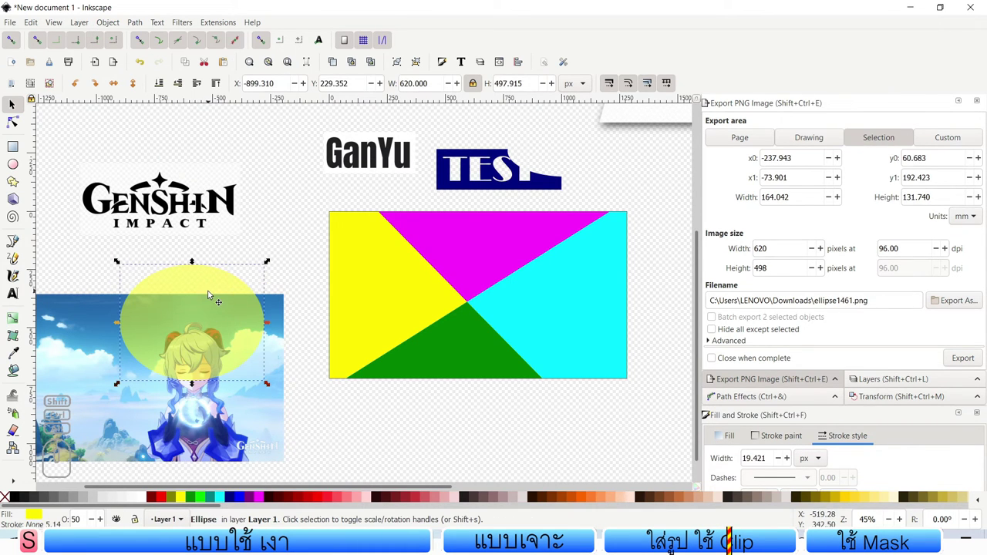
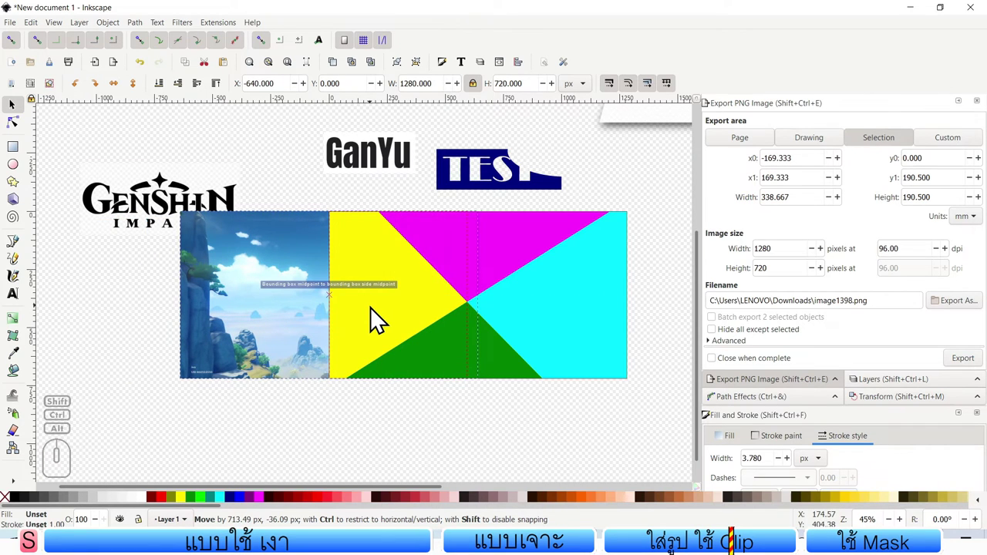
click(381, 262)
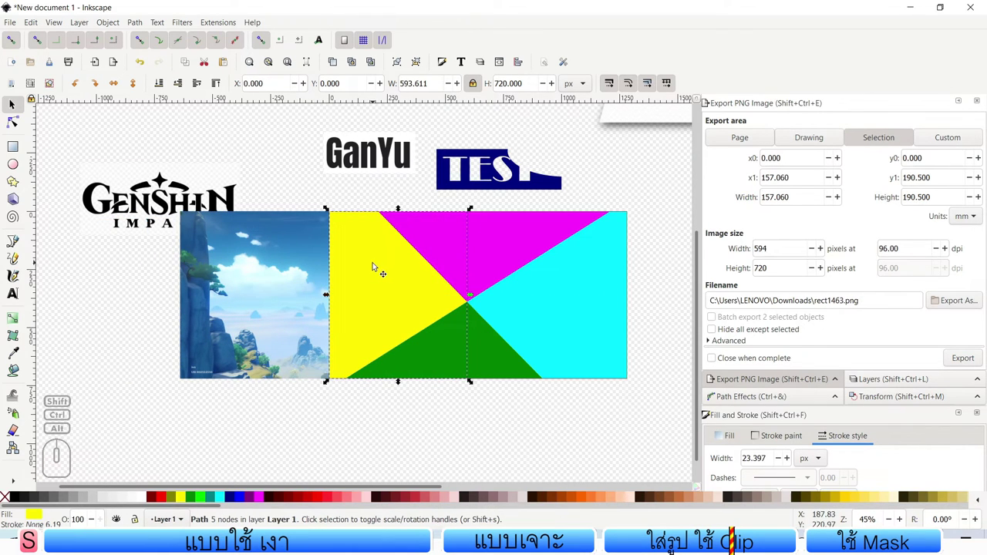
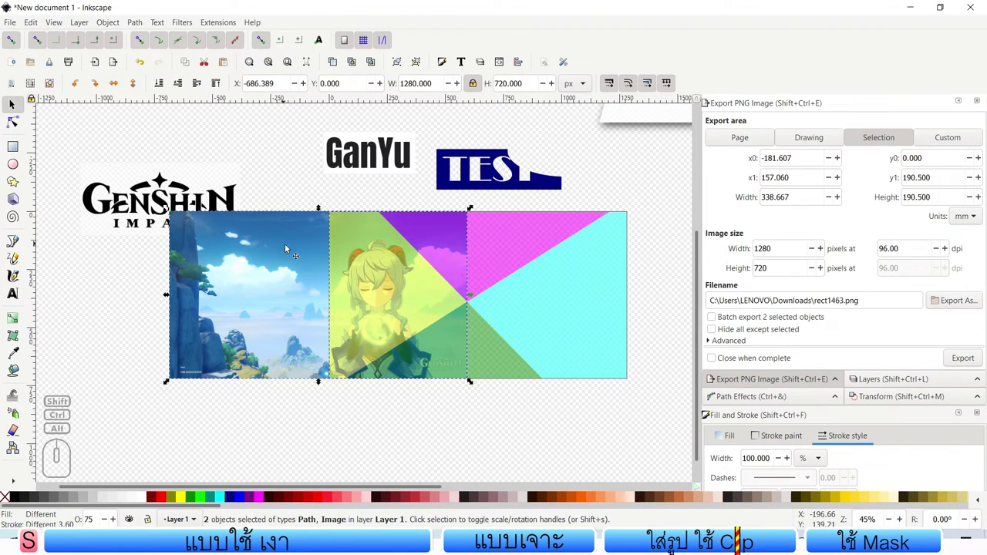
Step: Clip the artwork to the triangle via Object > Clip > Set and deselect
click(139, 28)
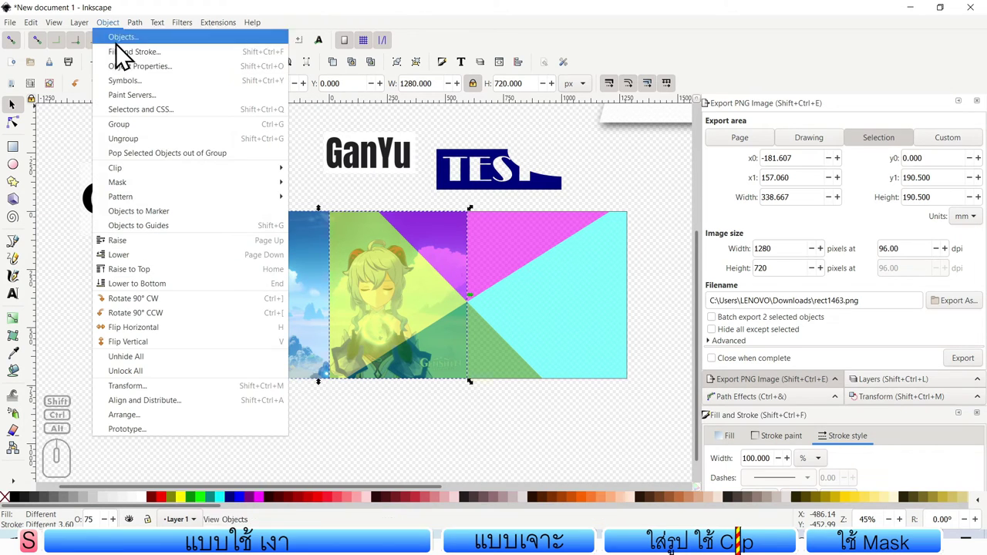
click(304, 179)
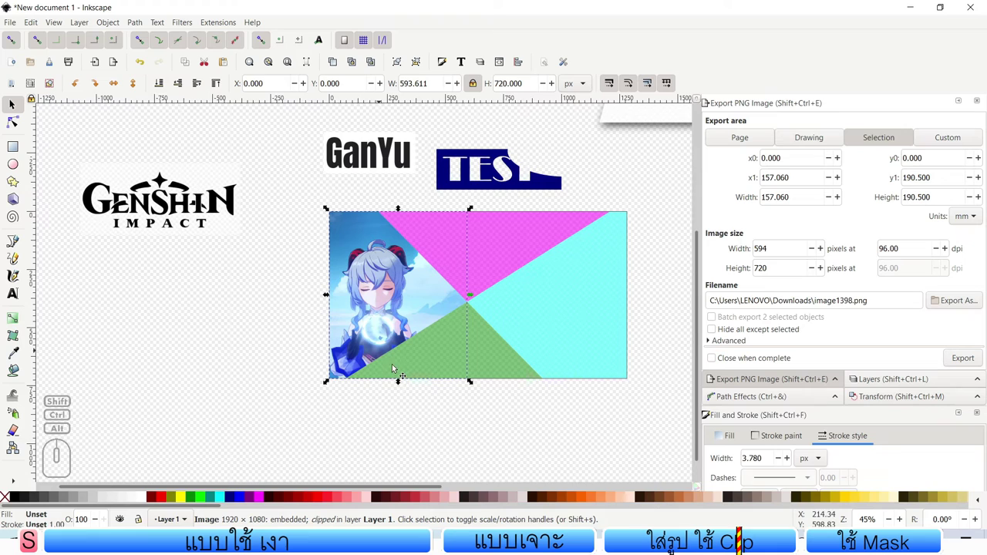
click(451, 442)
middle_click(496, 422)
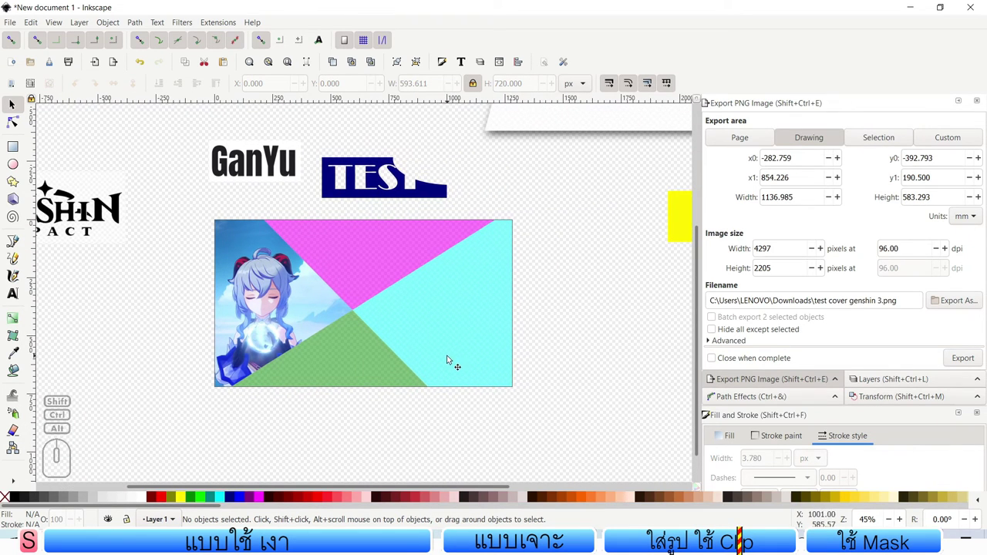
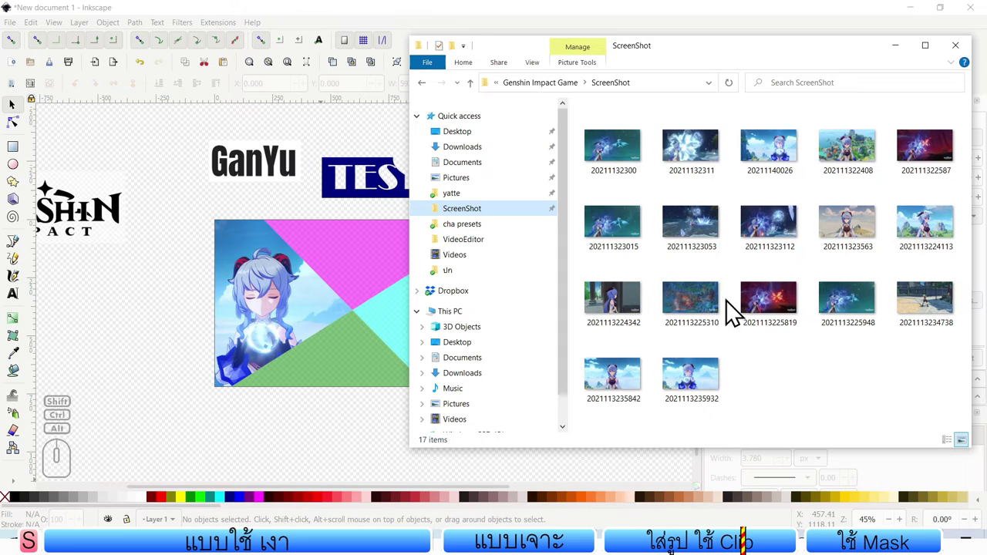
Step: Choose the town-scene game screenshot from the ScreenShot folder for the cover
click(704, 318)
double_click(699, 308)
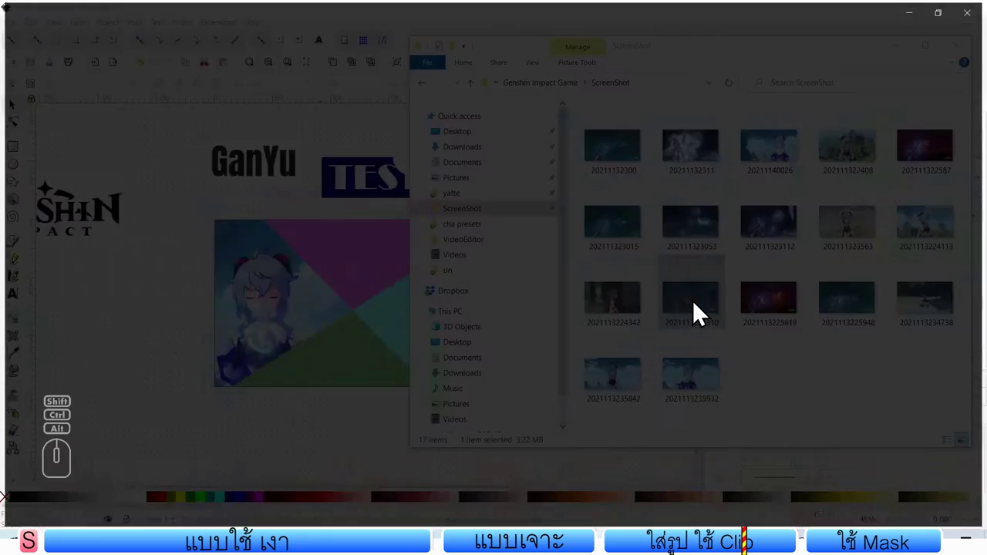
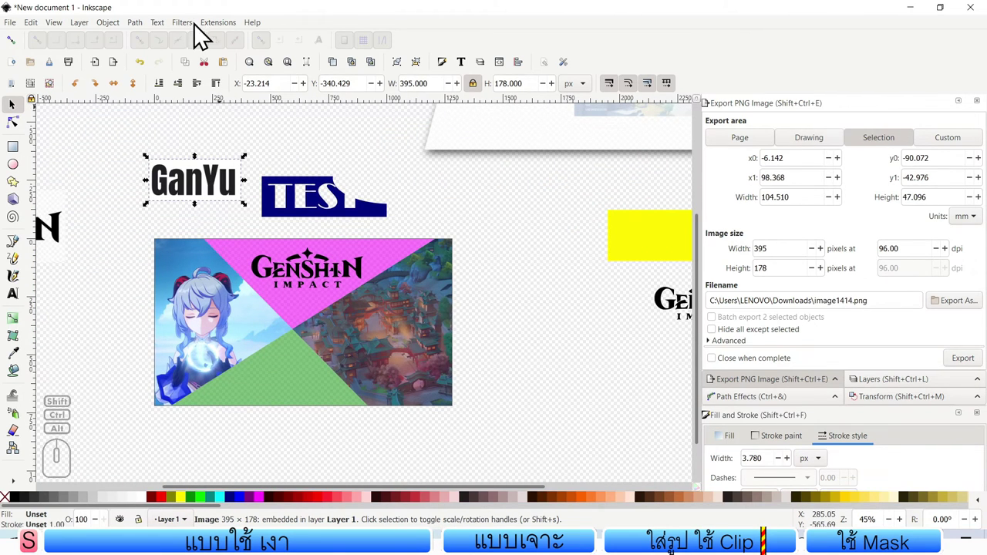
Step: Trace the GanYu title image into a vector copy with Path > Trace Bitmap
click(149, 33)
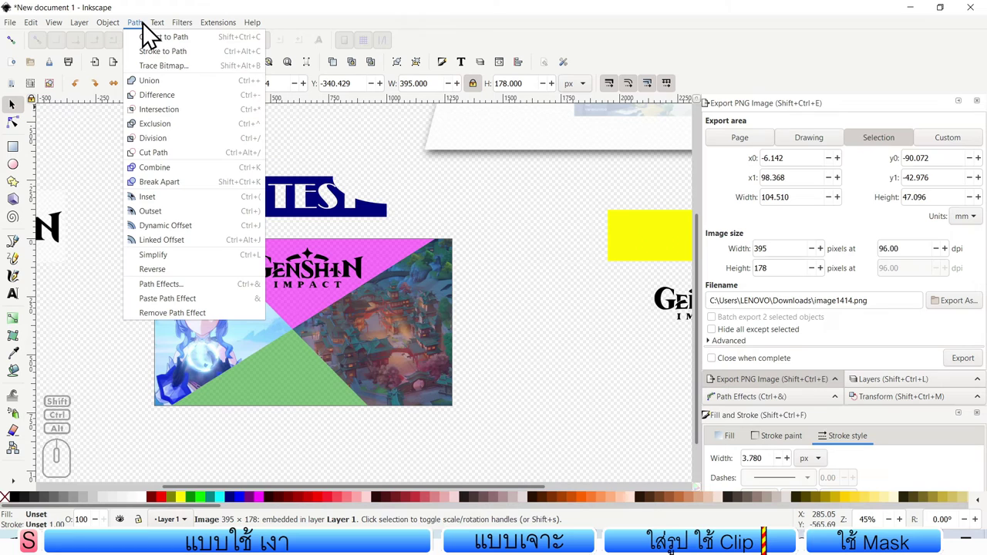
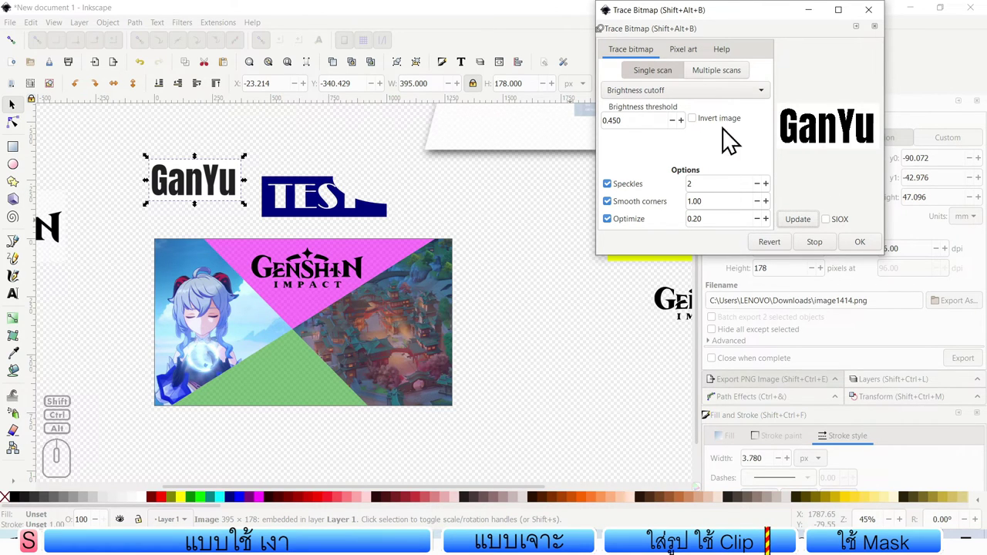
click(872, 253)
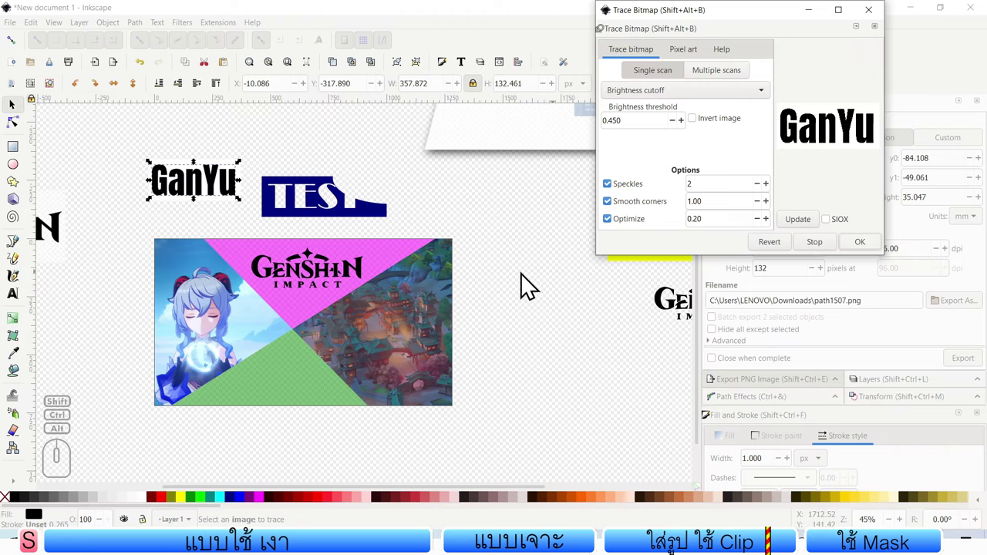
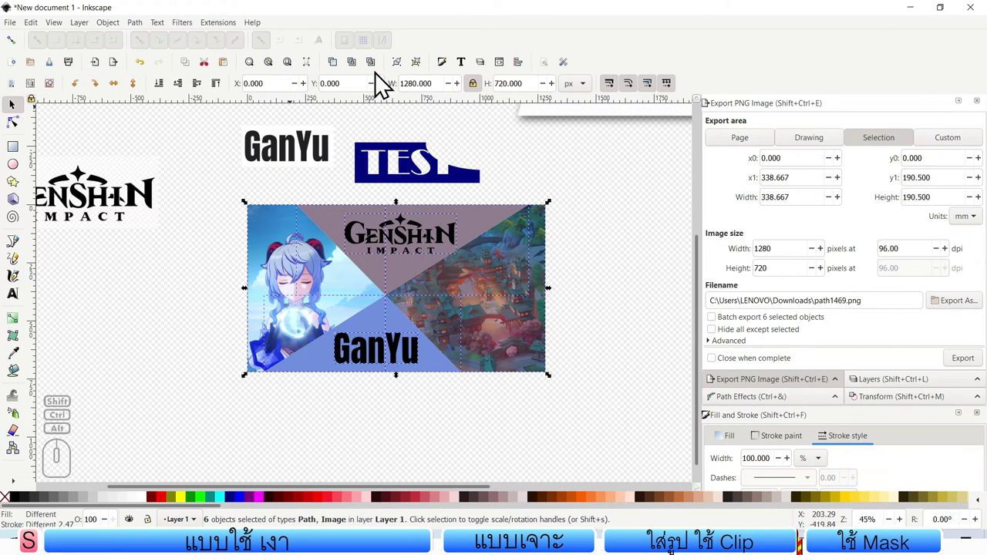
Step: Group the finished cover and bring the GanYu-on-the-hills screenshot onto the canvas over the page frame
click(401, 72)
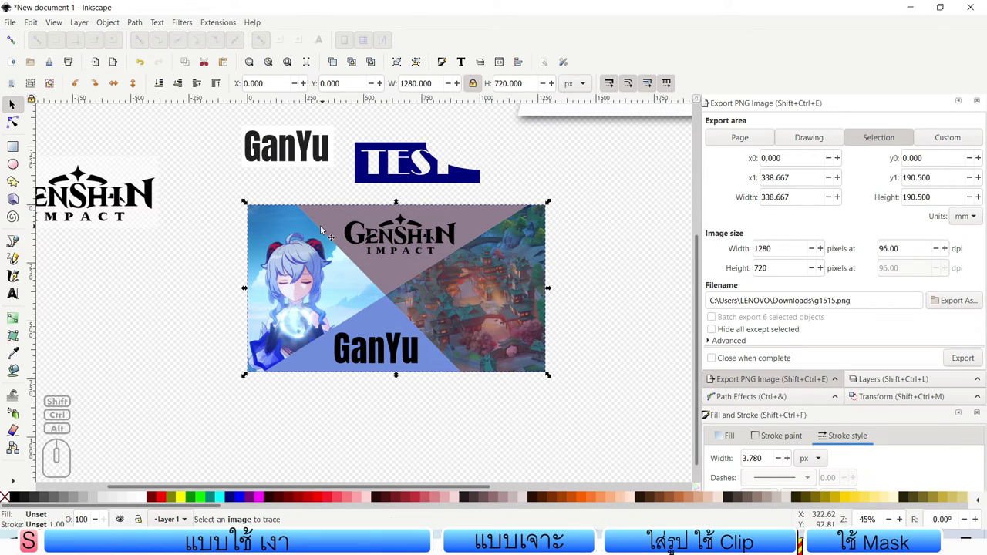
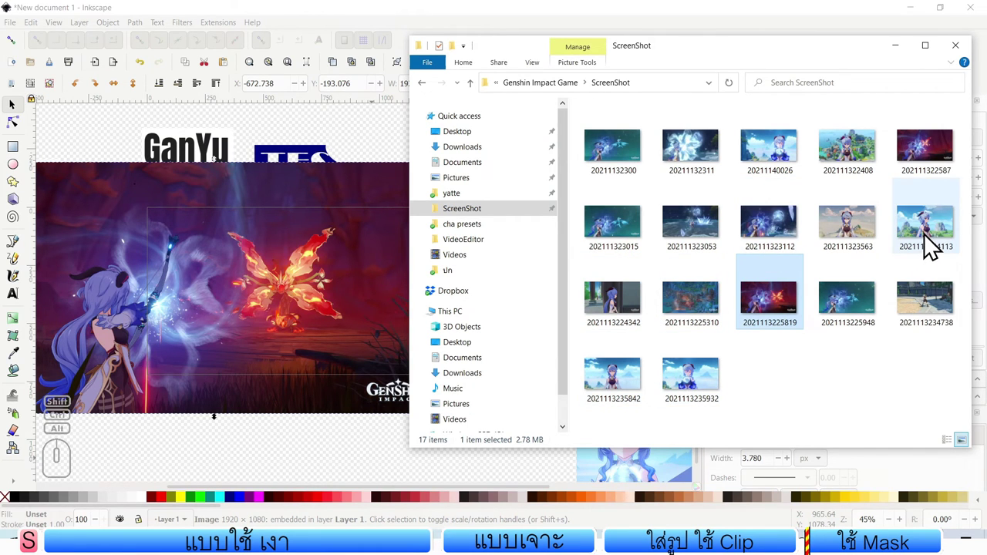
click(935, 236)
click(935, 229)
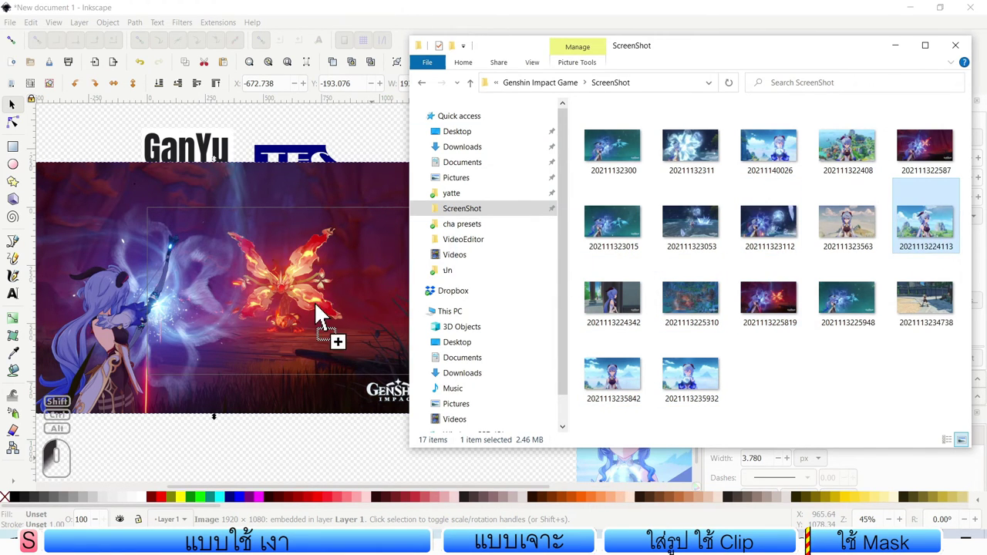
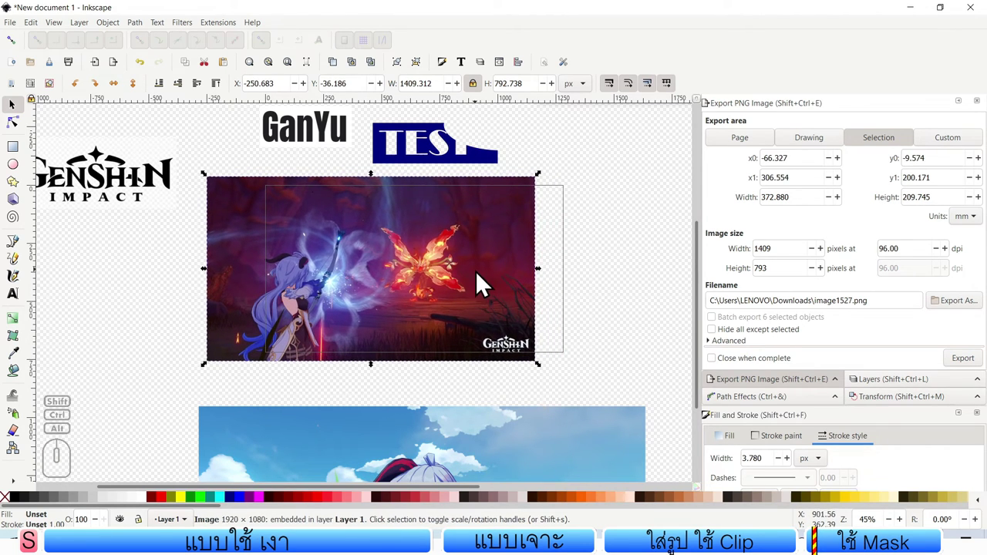
drag(472, 288, 463, 282)
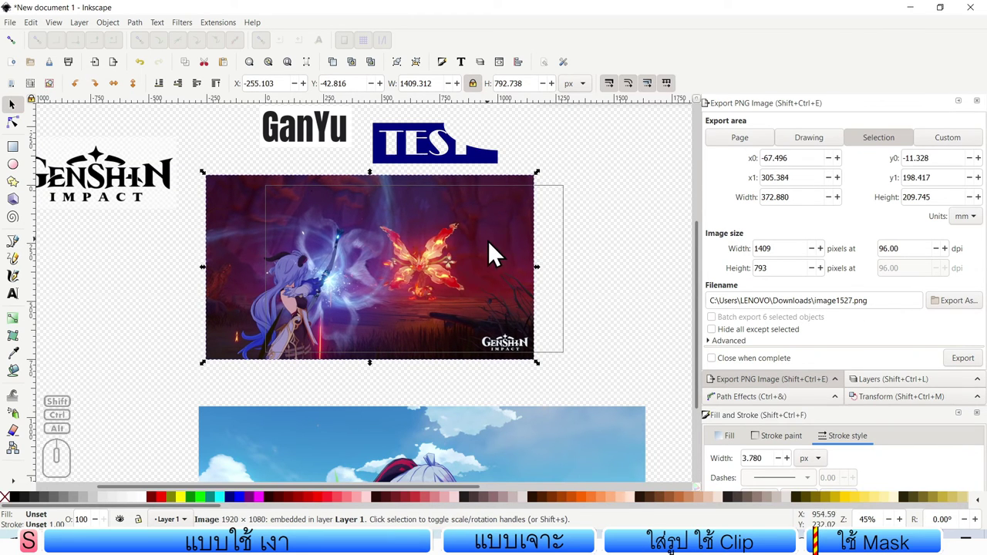
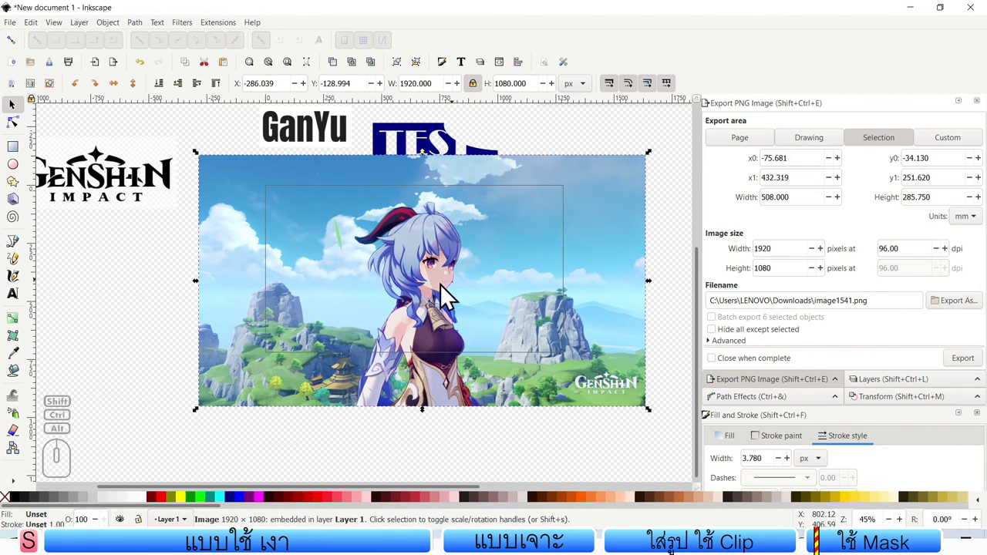
Step: Flip the hillside screenshot horizontally and scale it to about 2363×1329 px, overhanging the page
drag(657, 293, 230, 295)
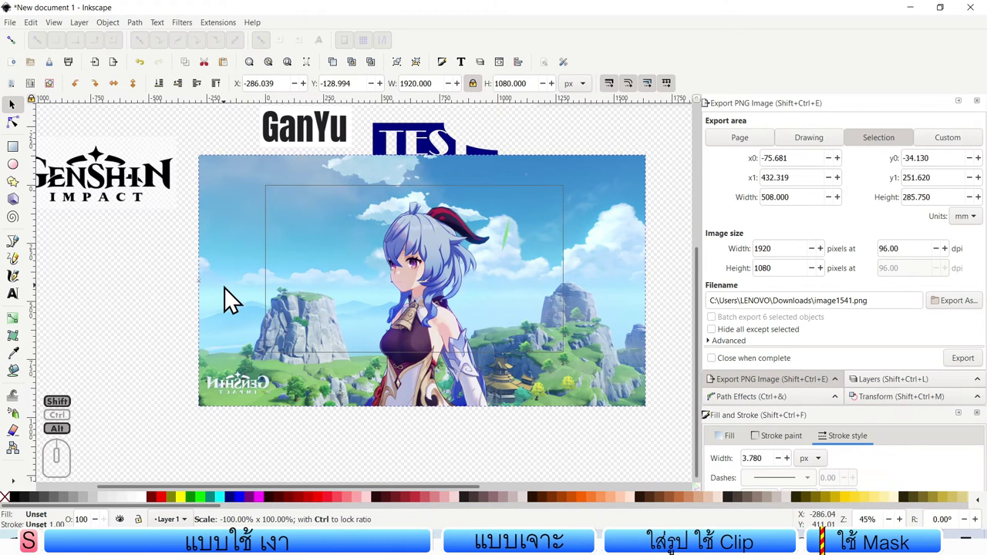
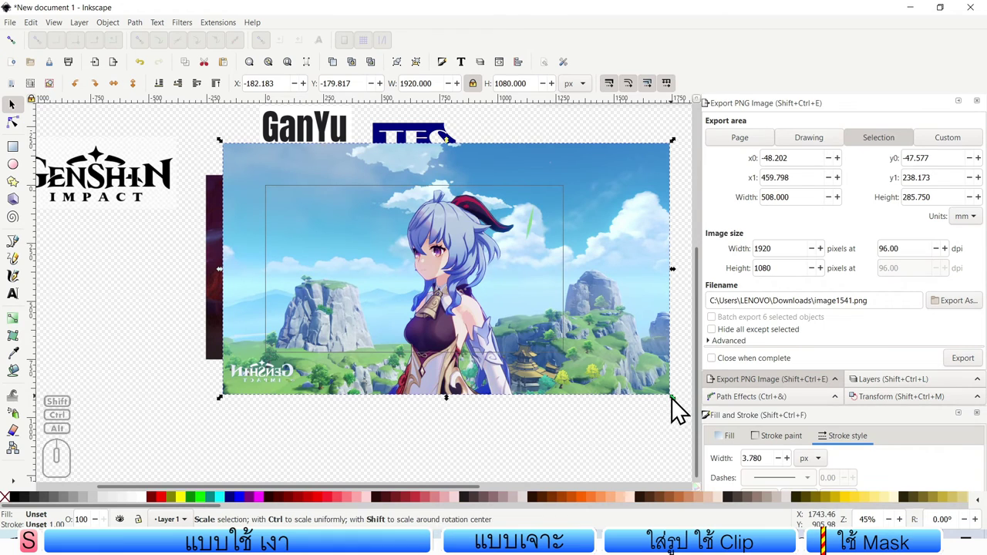
drag(678, 409, 667, 447)
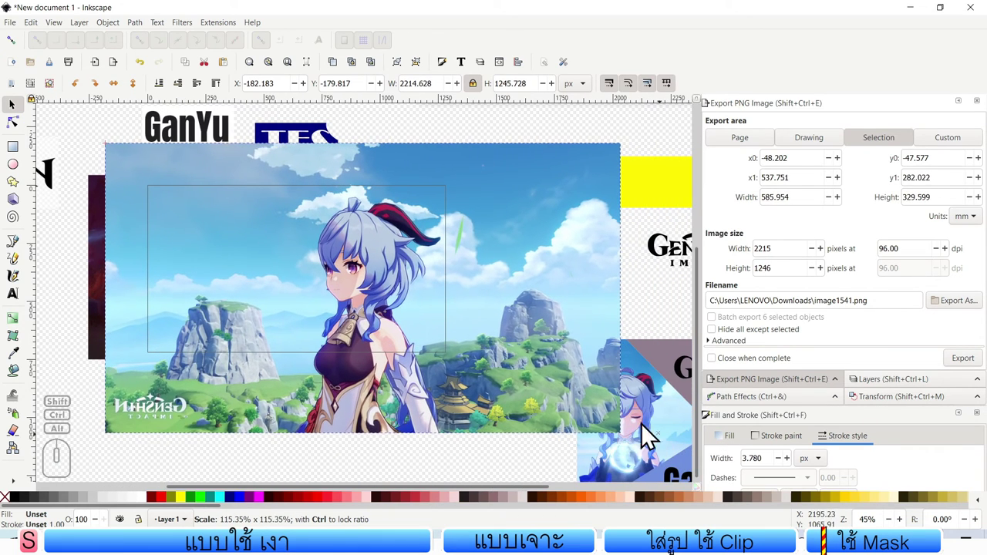
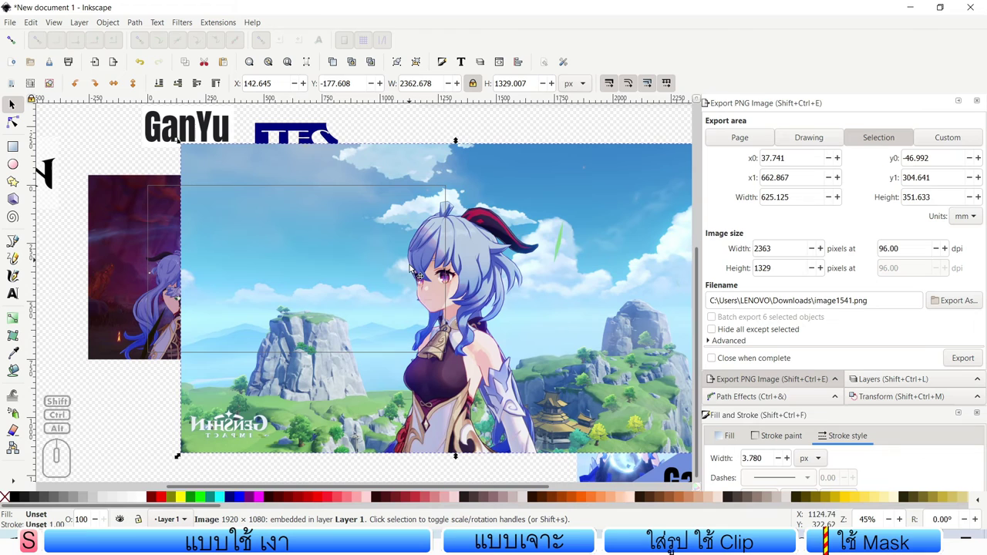
click(512, 301)
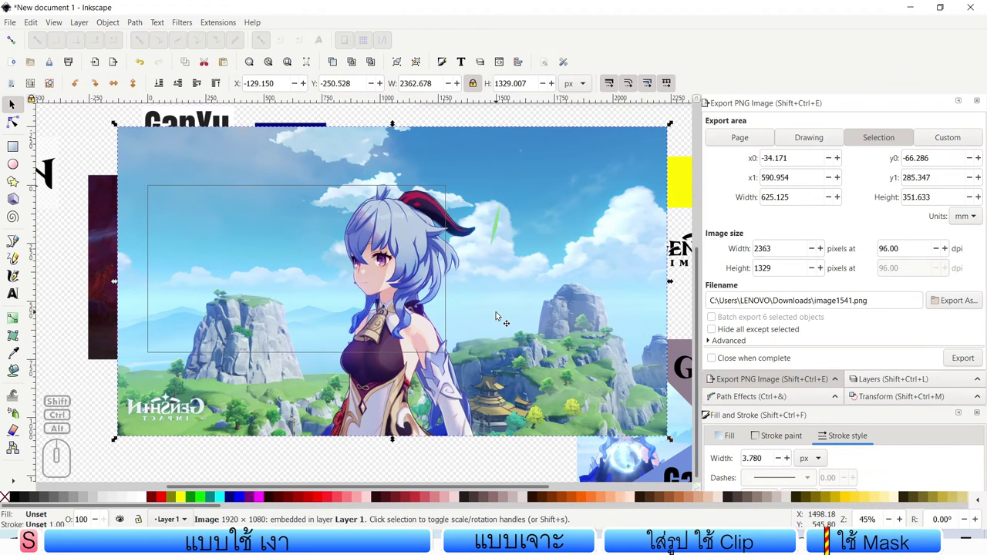
middle_click(502, 314)
scroll(up, 3)
middle_click(501, 300)
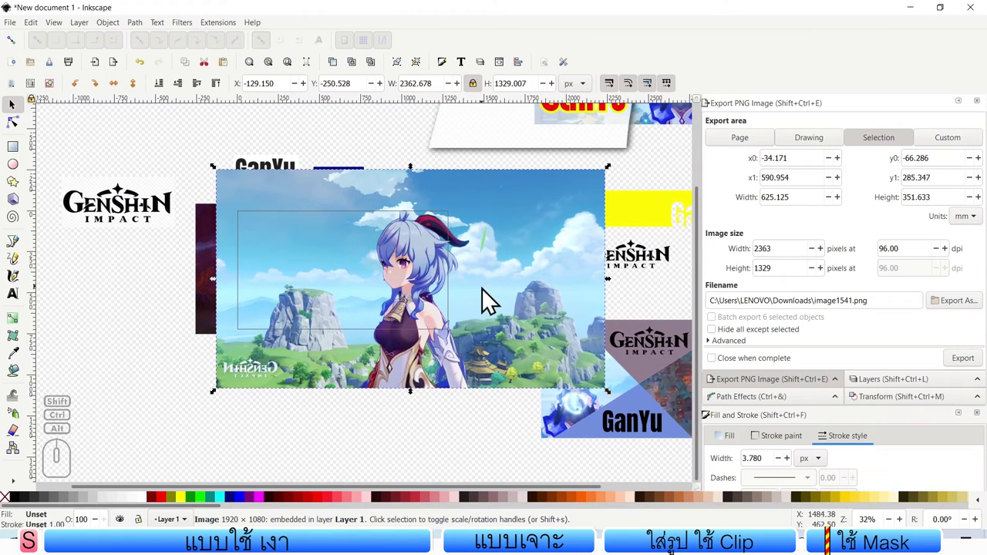
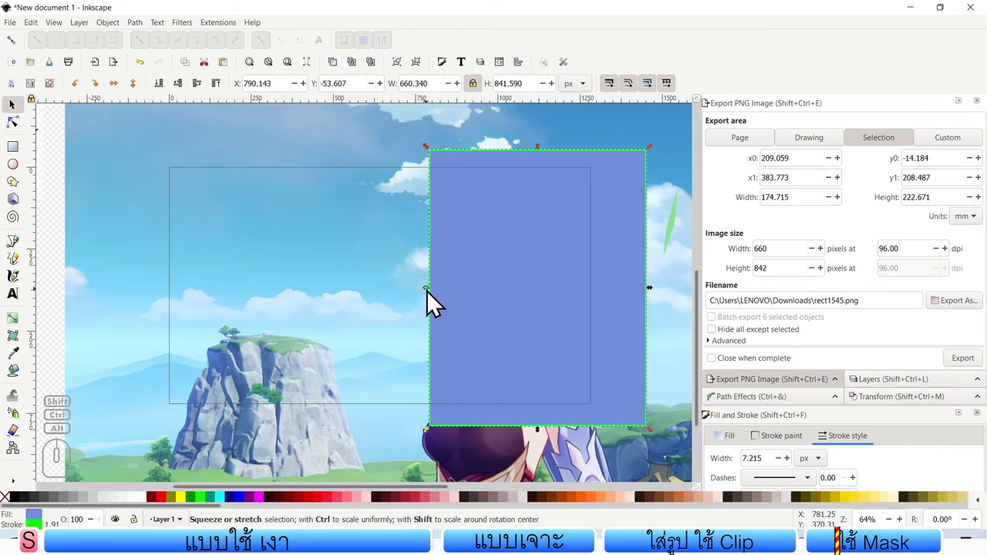
Step: Stretch the rectangle leftward over the sky and fill it solid black
drag(430, 296, 408, 314)
click(22, 507)
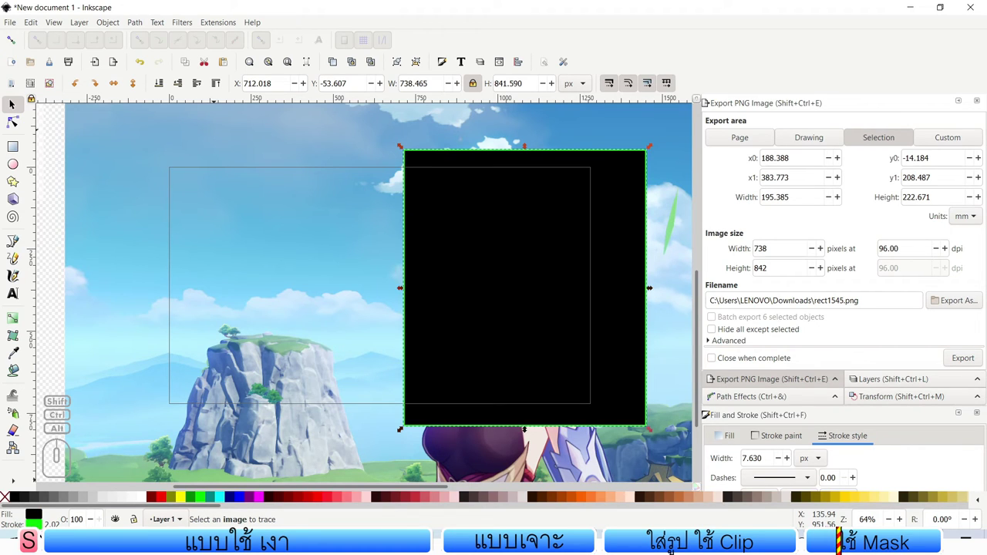
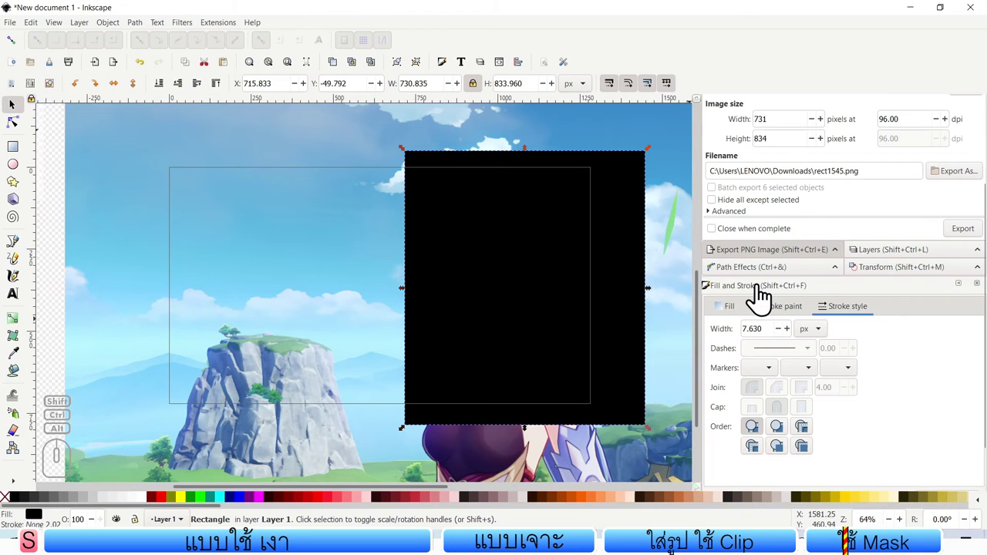
Step: Change the blurred black rectangle's fill to white in the Fill and Stroke settings
click(734, 312)
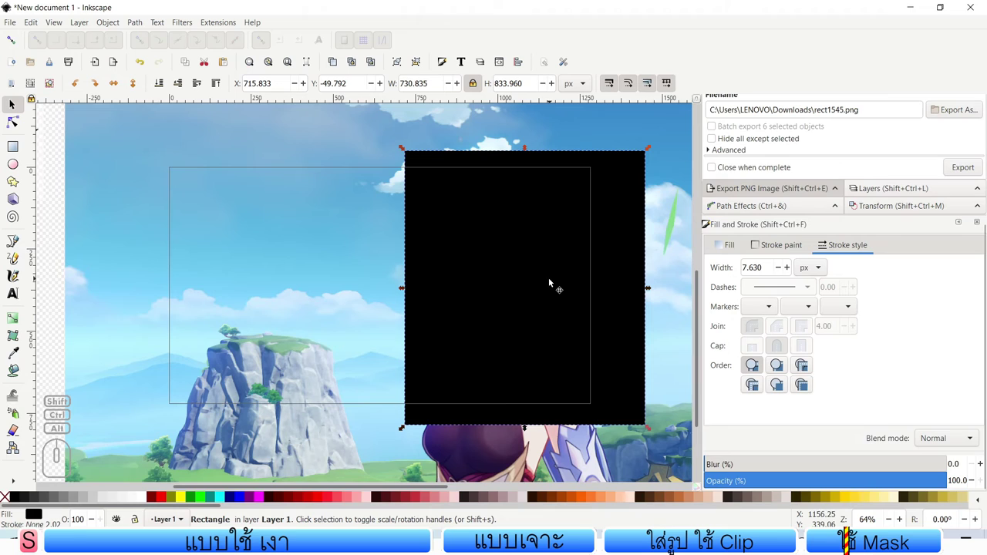
double_click(37, 523)
middle_click(758, 362)
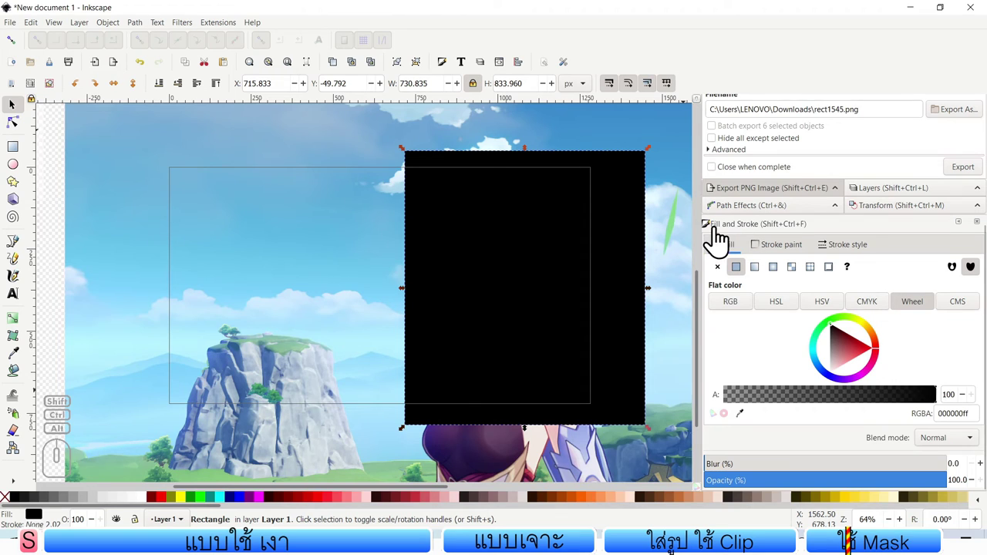
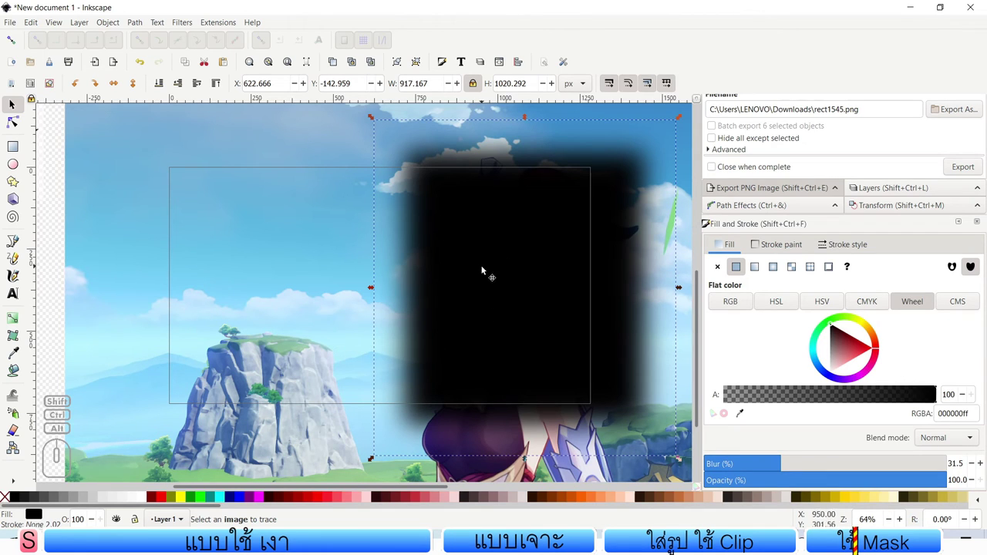
click(146, 507)
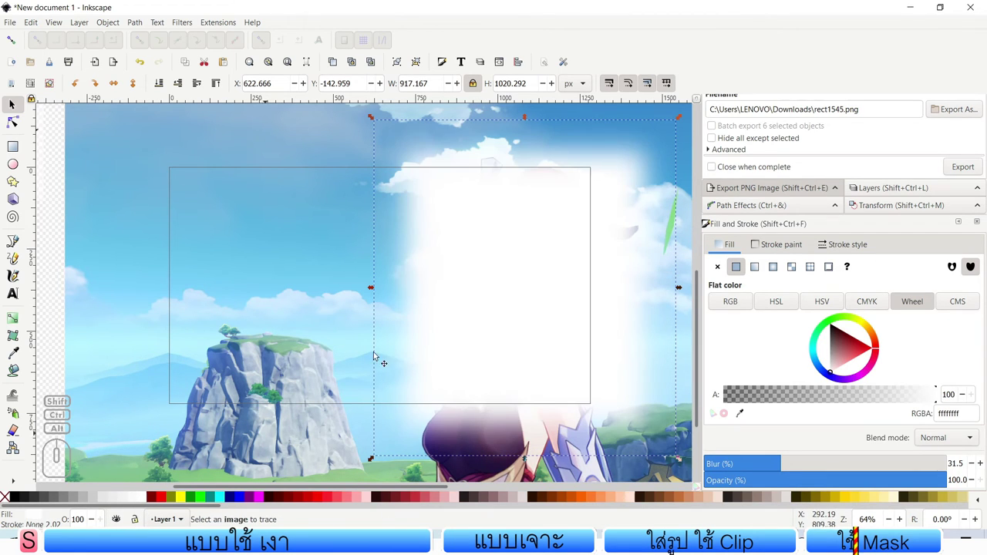
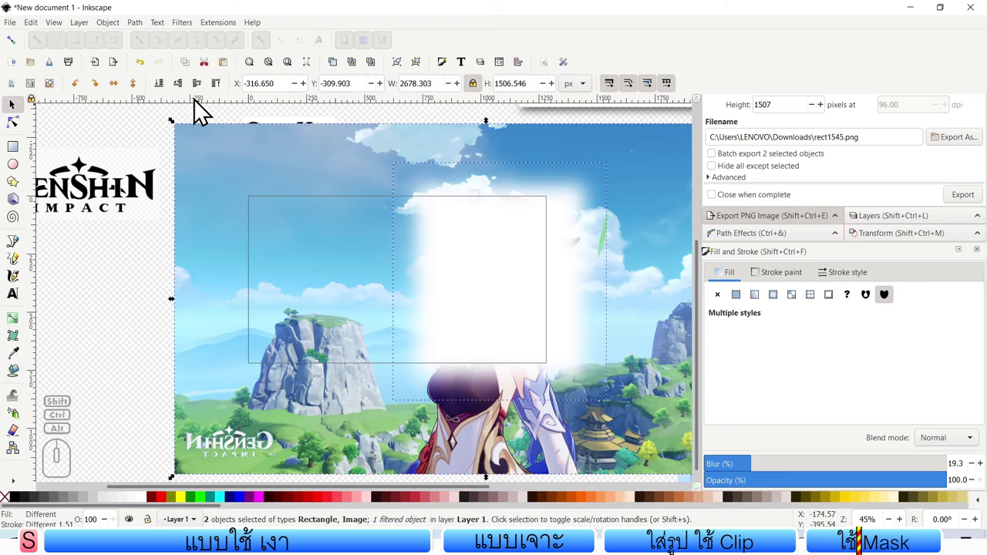
Step: Apply the blurred white rectangle as a mask so GanYu's portrait fades into the battle scene
click(122, 34)
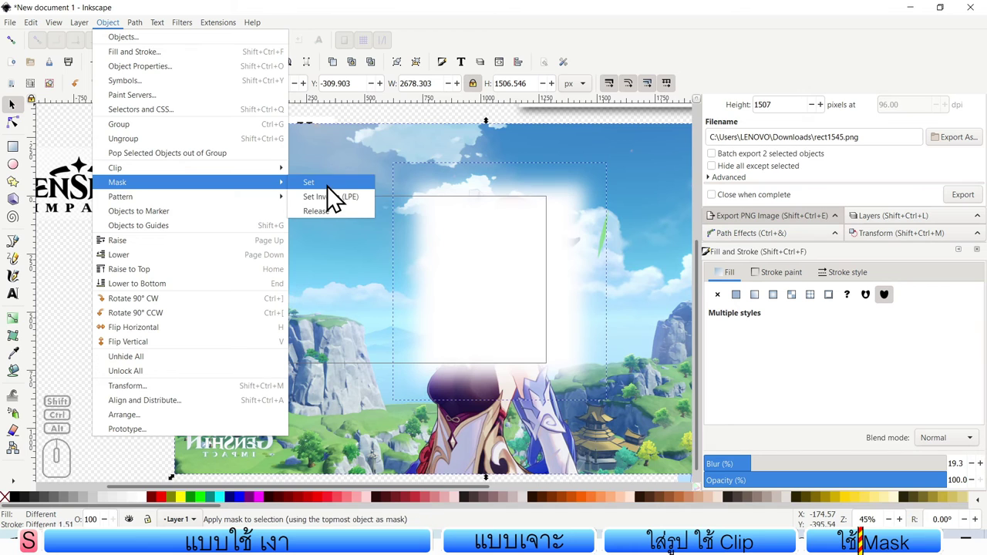
click(333, 193)
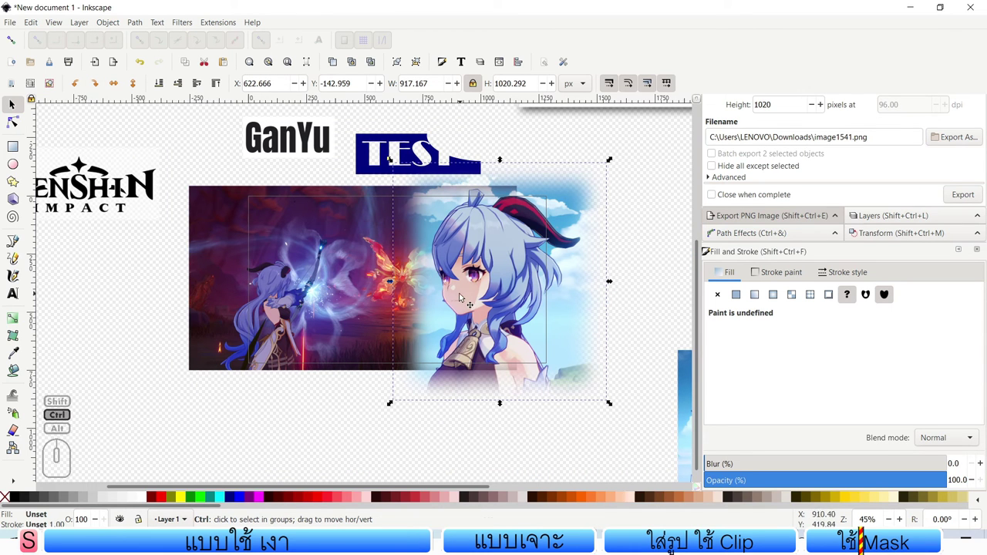
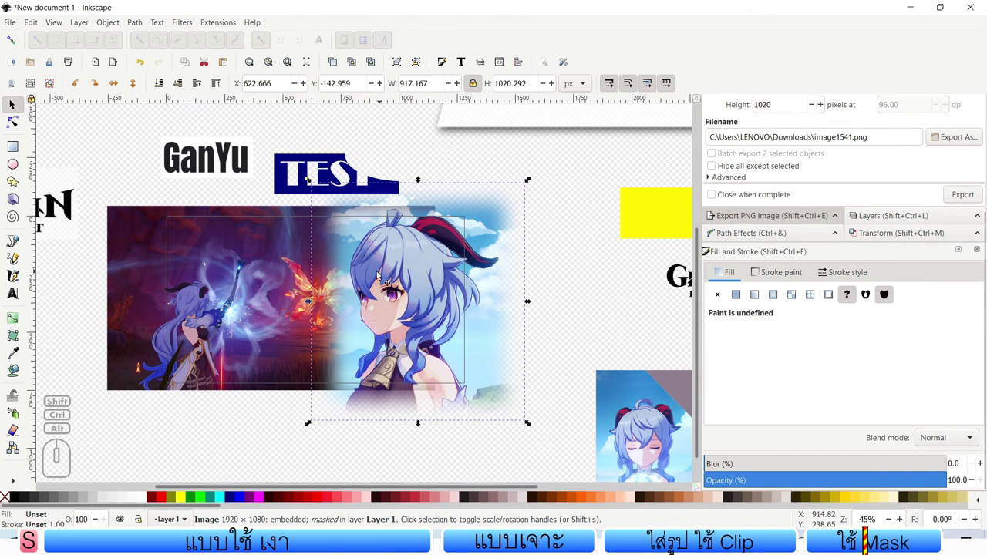
scroll(up, 3)
scroll(down, 3)
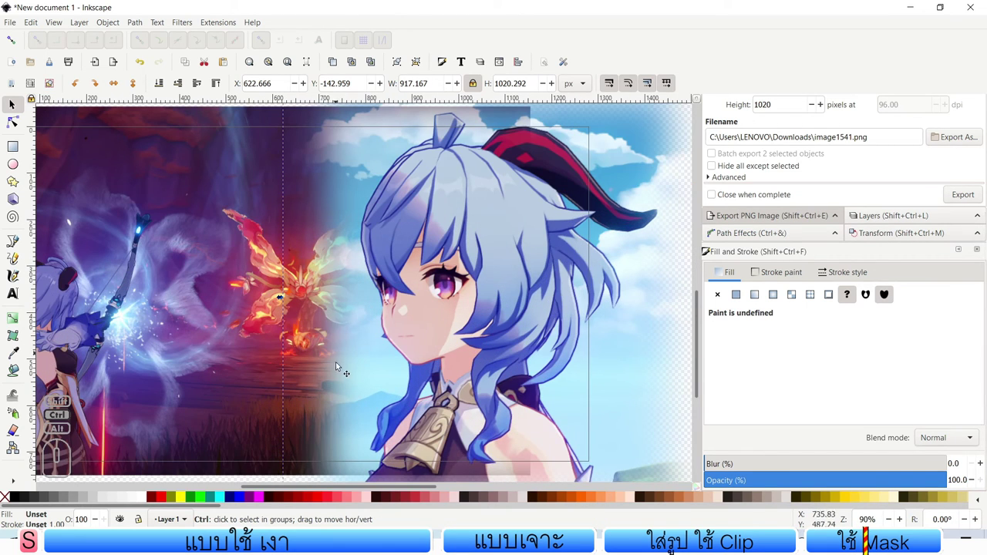
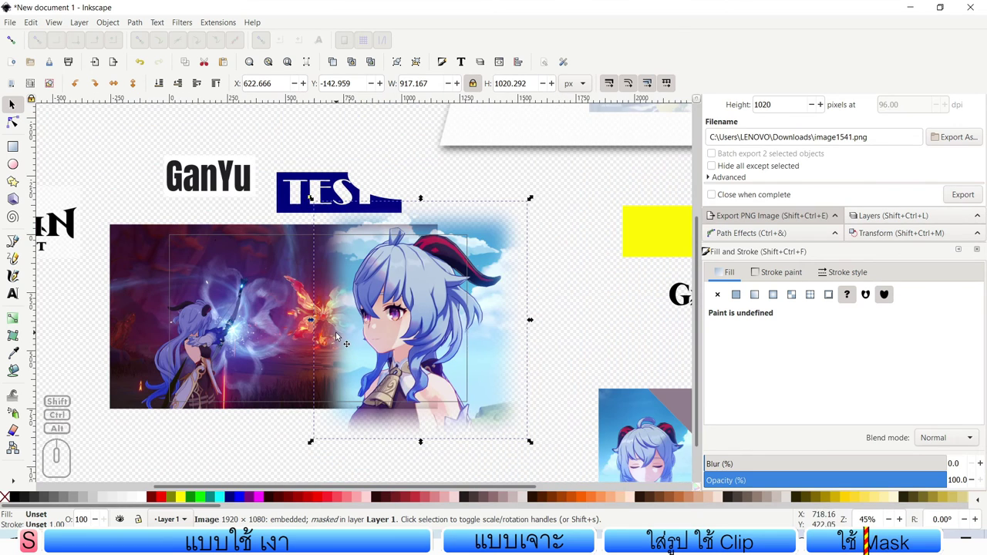
drag(343, 334, 422, 286)
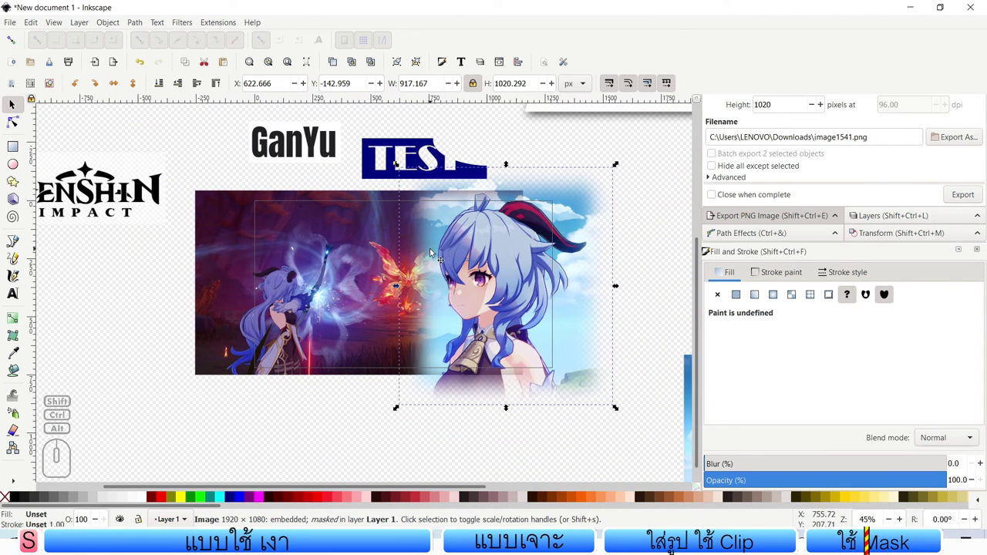
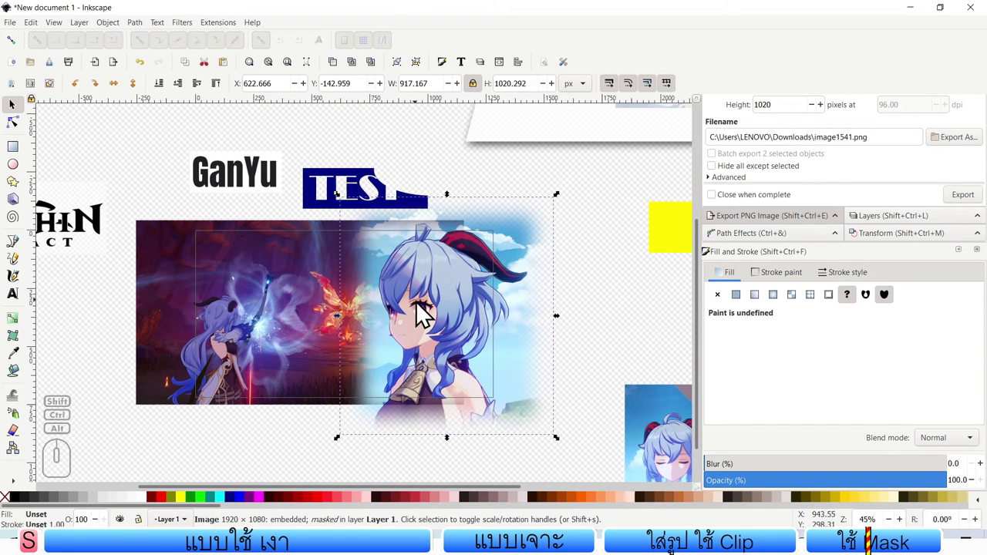
scroll(up, 3)
scroll(down, 3)
middle_click(425, 312)
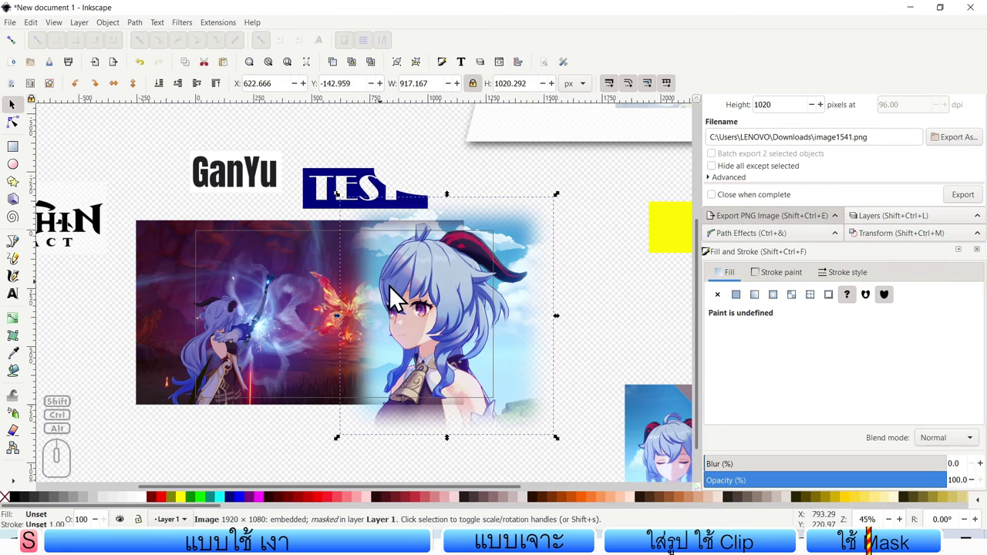
Step: Release the mask from the GanYu artwork, revealing her full portrait against the sky
click(142, 30)
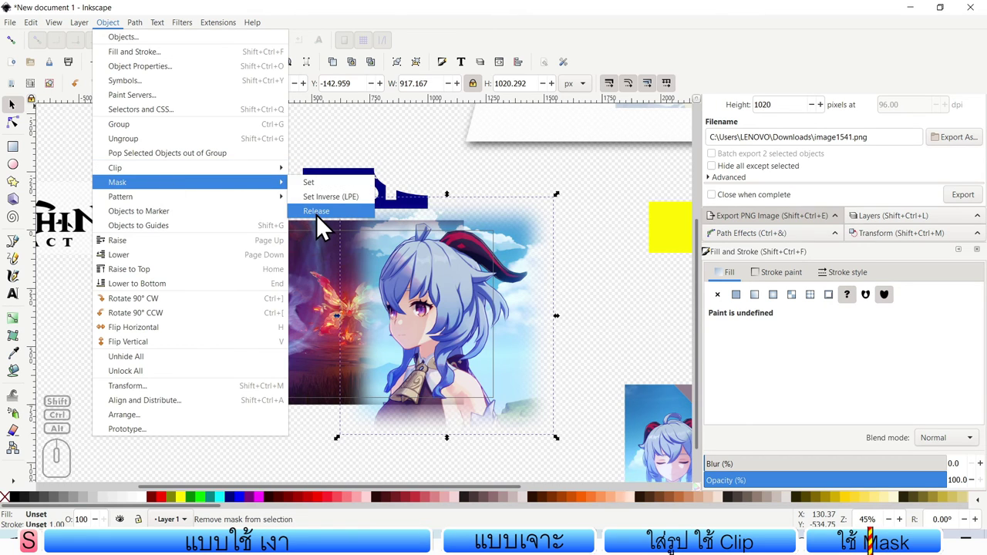
click(319, 221)
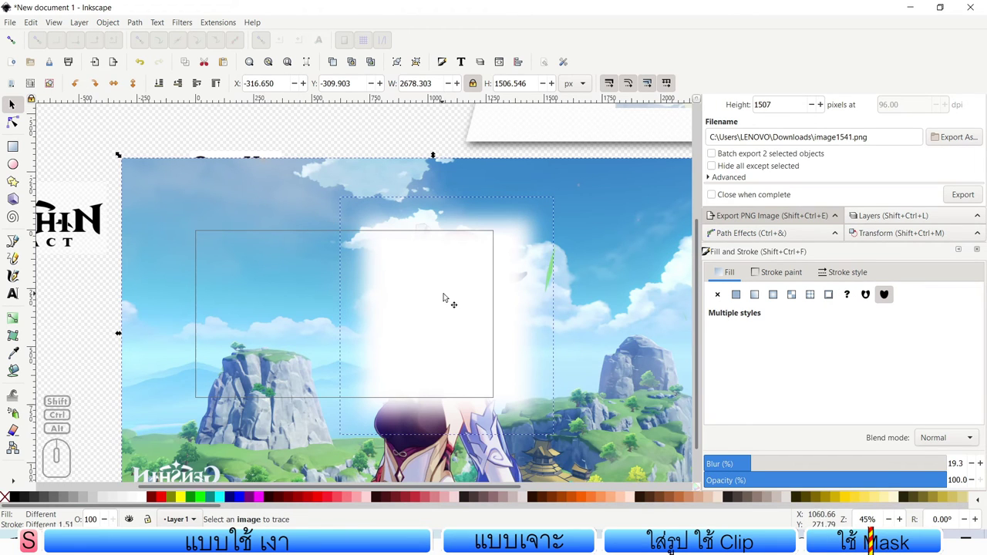
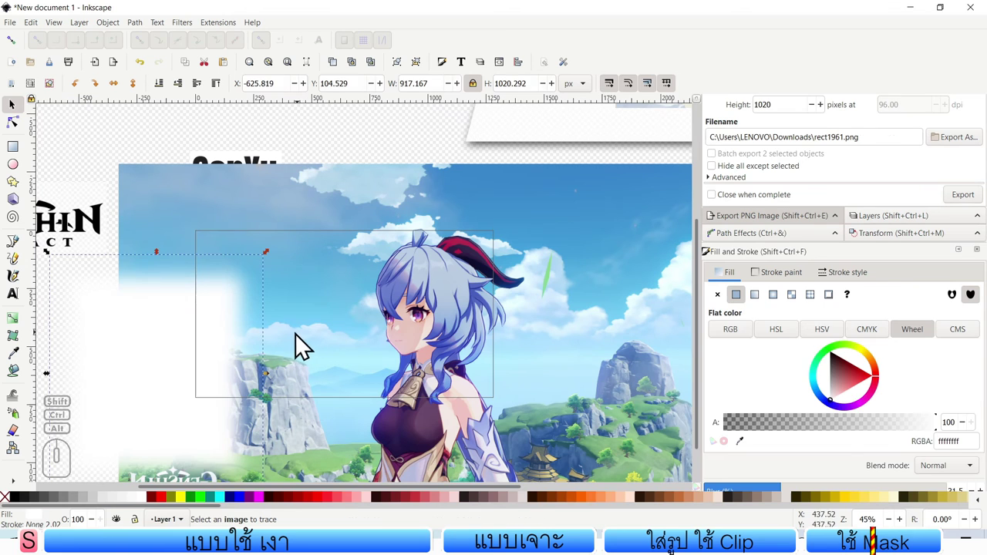
middle_click(410, 361)
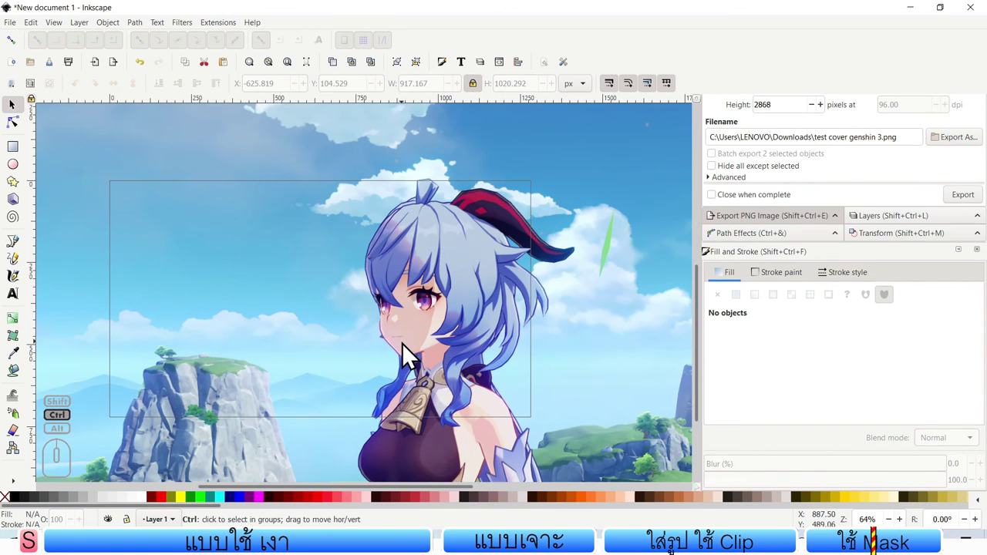
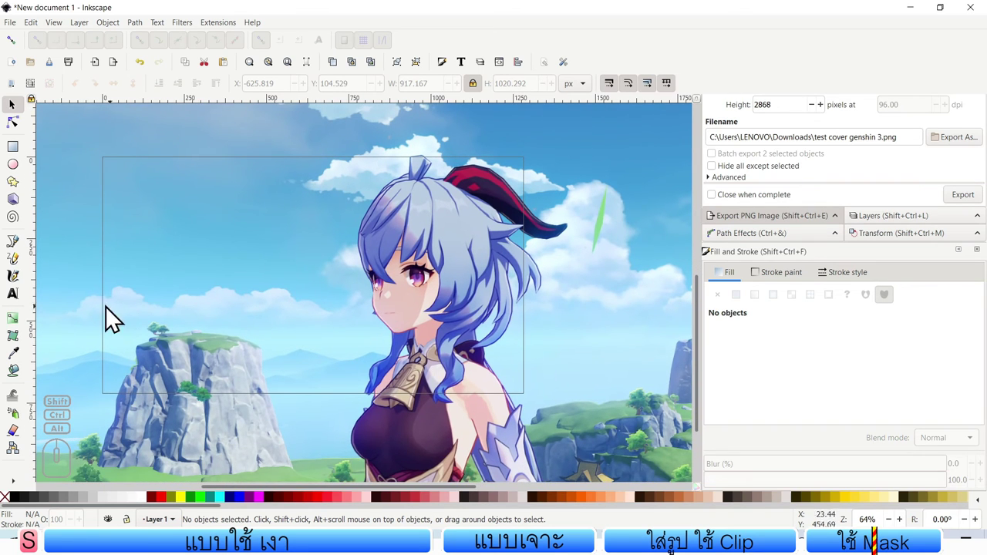
click(18, 253)
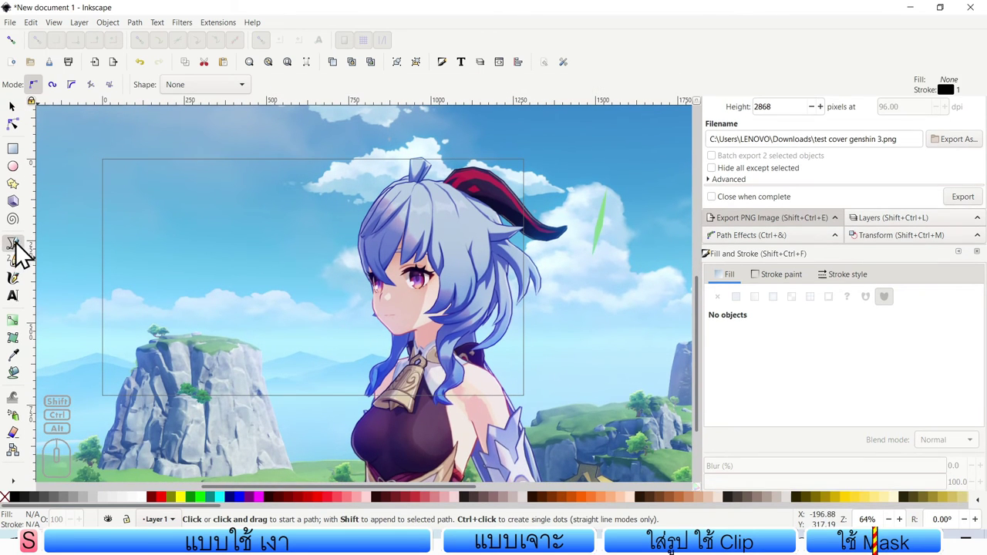
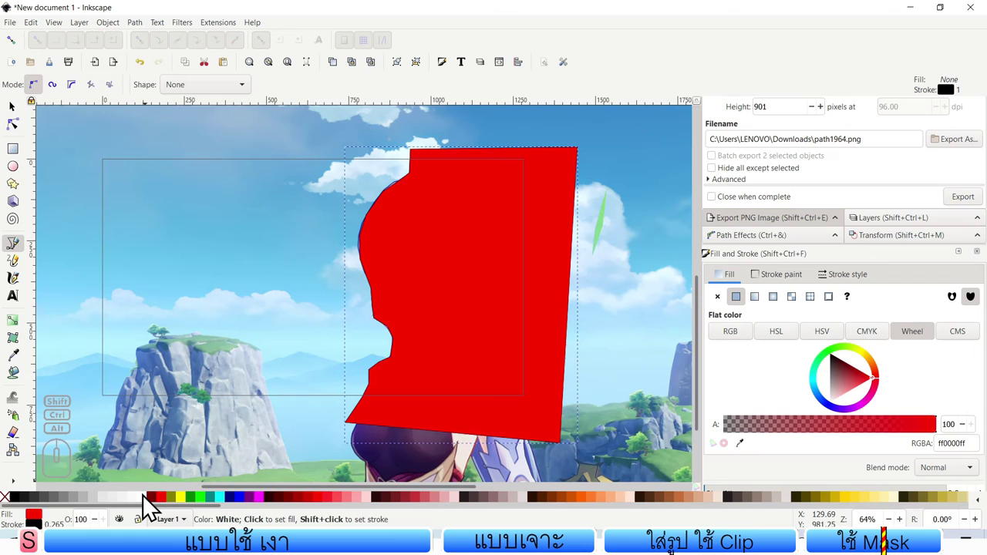
Step: Fill the hand-drawn profile silhouette shape solid white and return to selecting objects
click(150, 507)
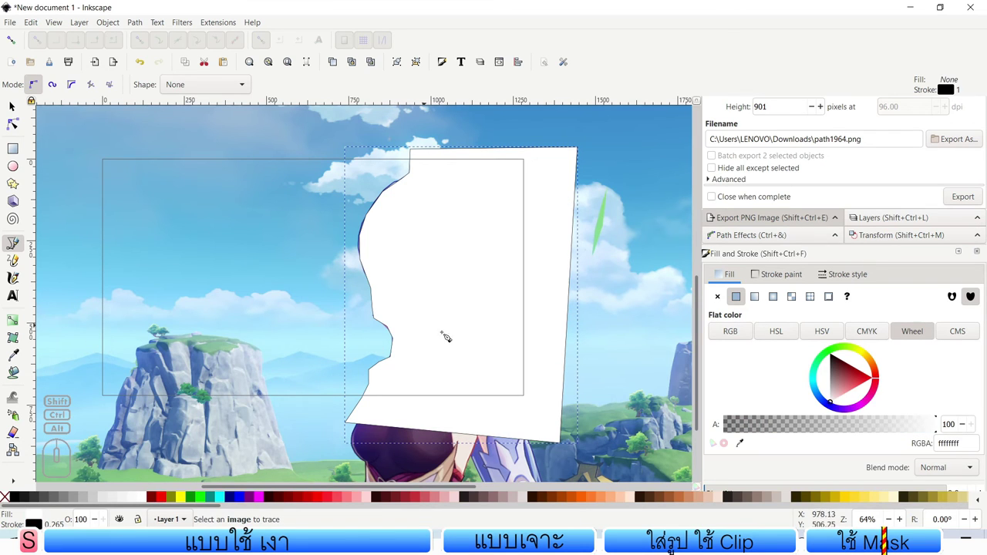
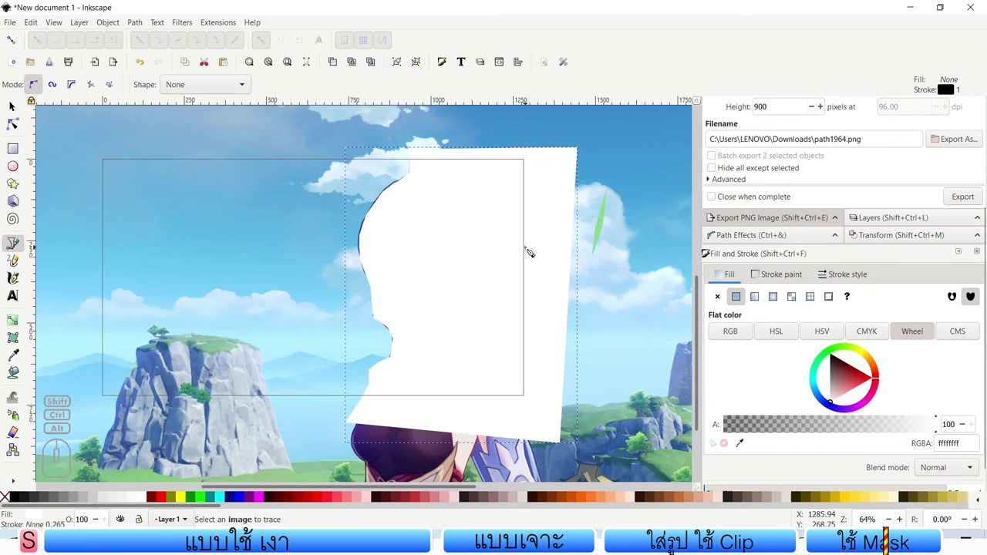
click(23, 122)
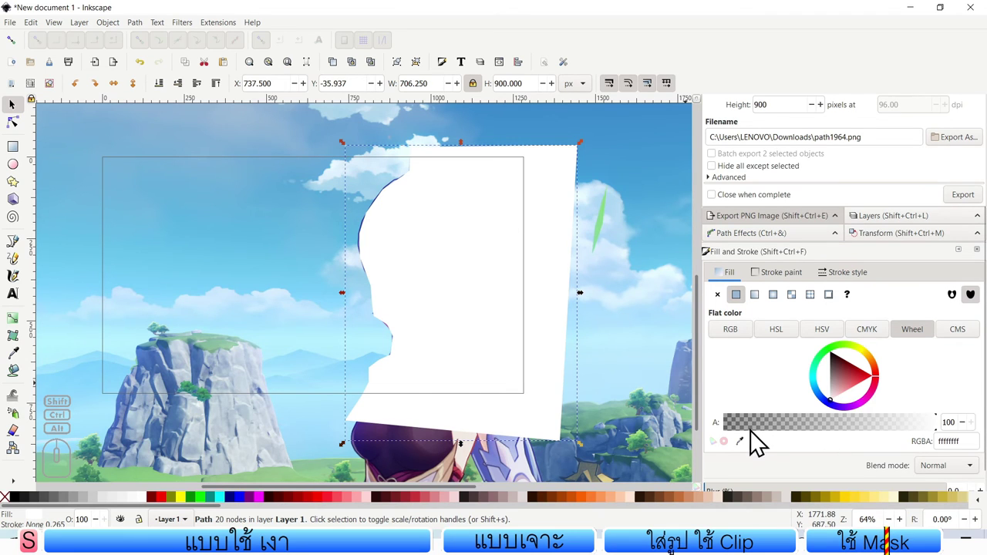
Step: Blur the white silhouette shape's edges to about 15% and select it with the screenshot
click(734, 286)
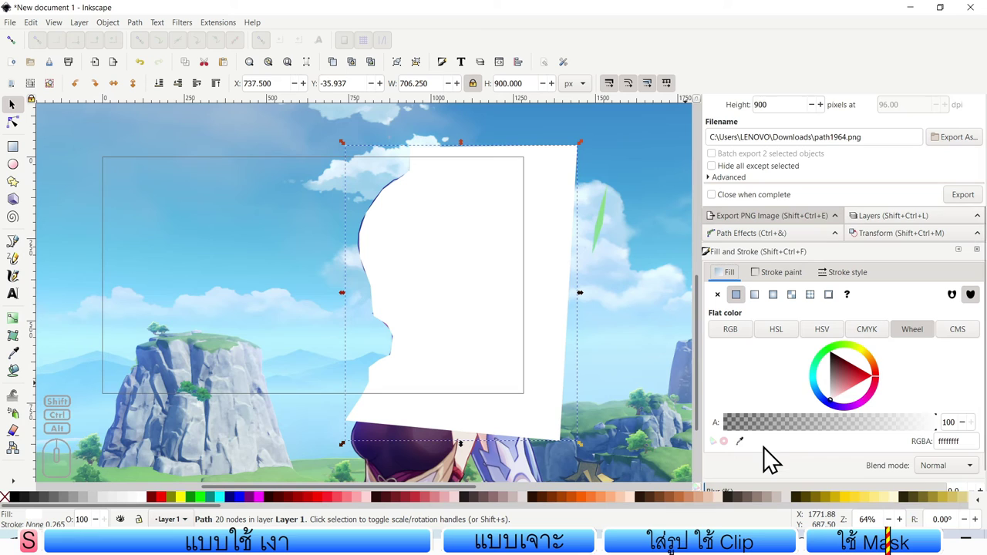
scroll(down, 3)
scroll(up, 3)
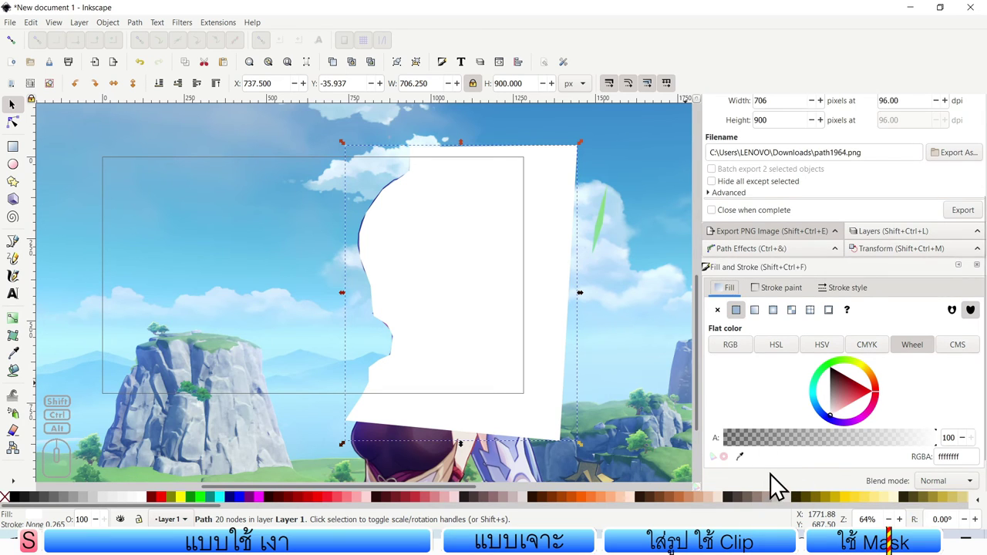
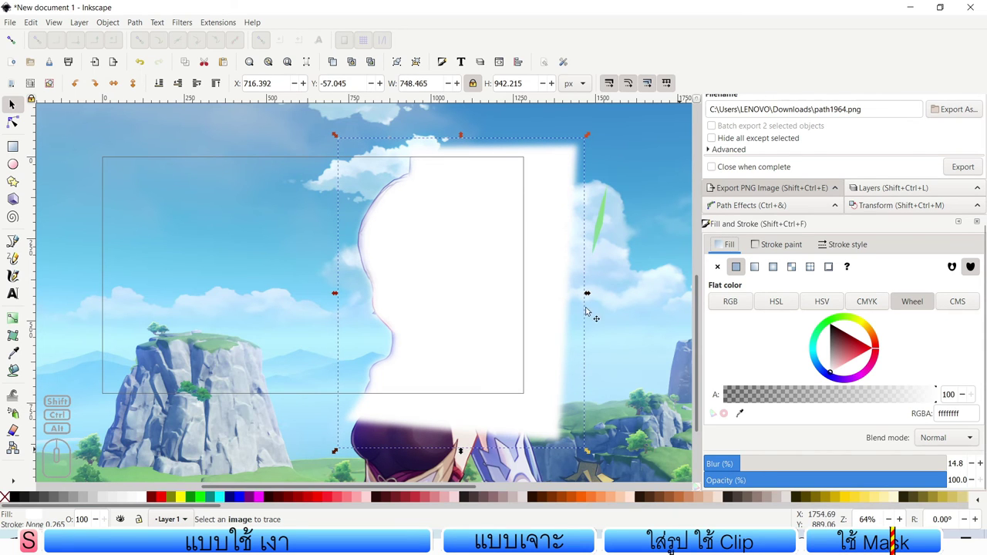
middle_click(434, 287)
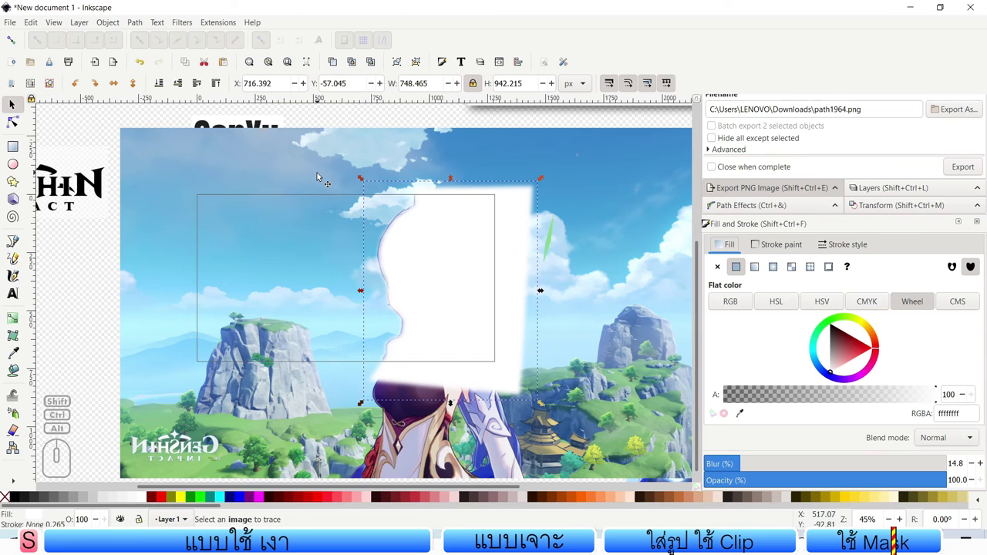
click(324, 174)
Step: Apply the blurred traced shape as an inverse LPE mask over Ganyu's hillside portrait
click(117, 34)
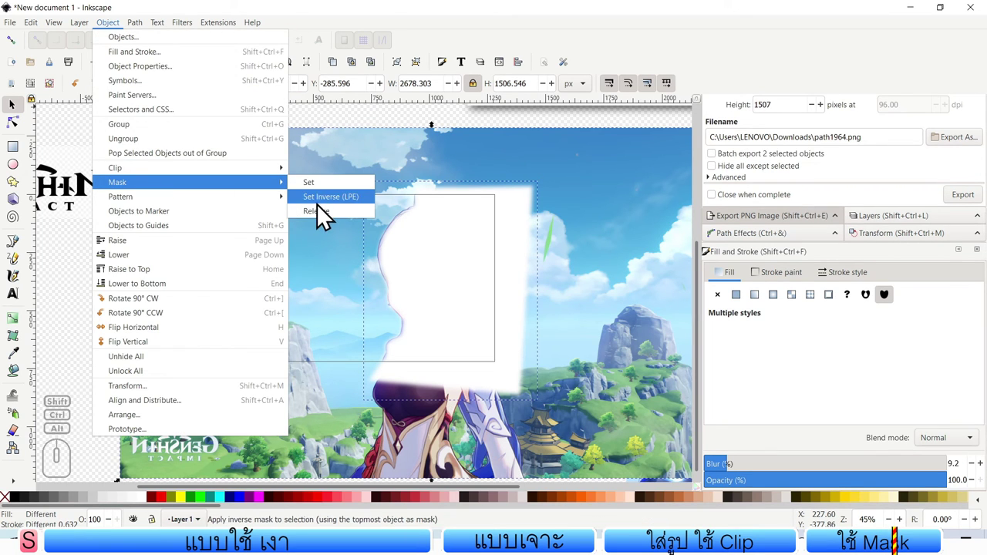
click(325, 195)
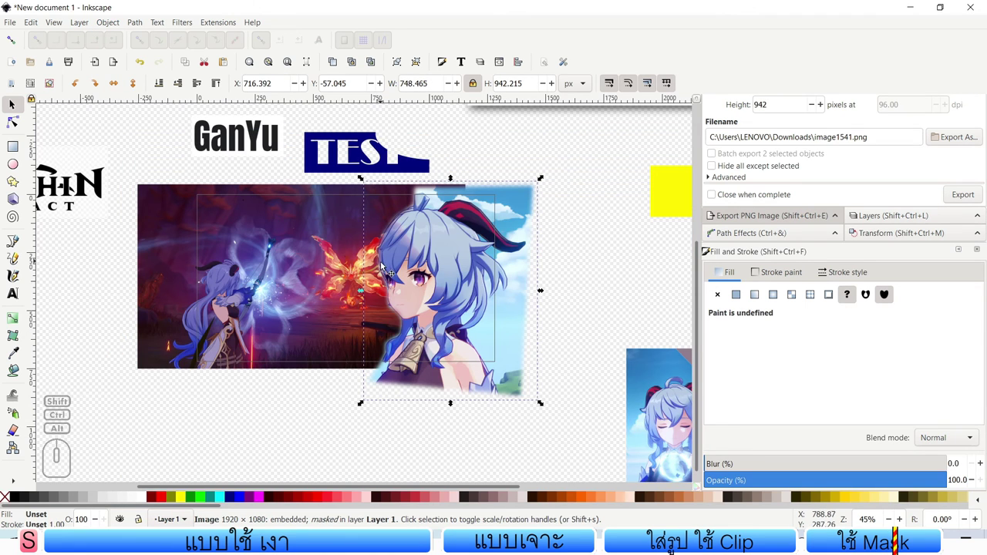
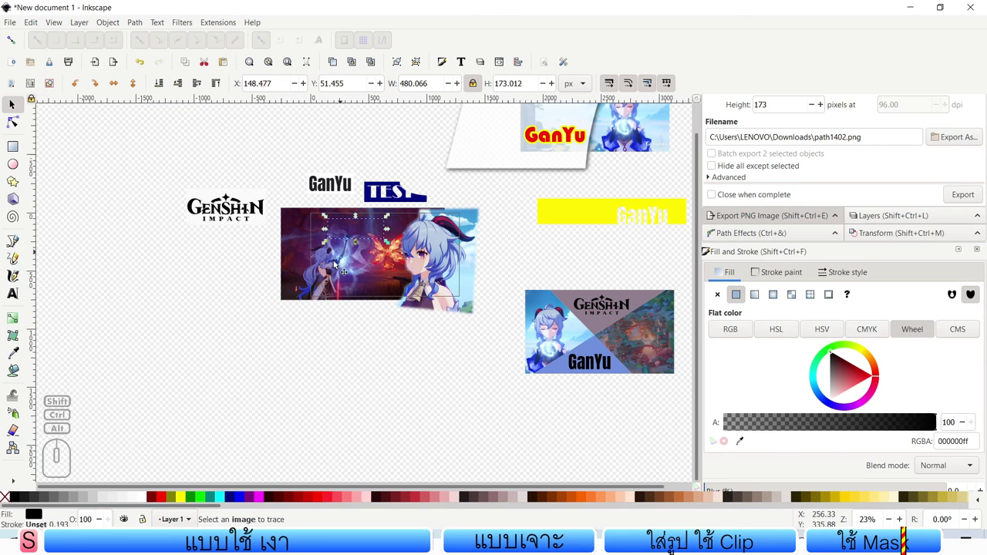
Step: Place a copy of the GanYu title beneath the Genshin Impact logo and recolour it white
click(148, 510)
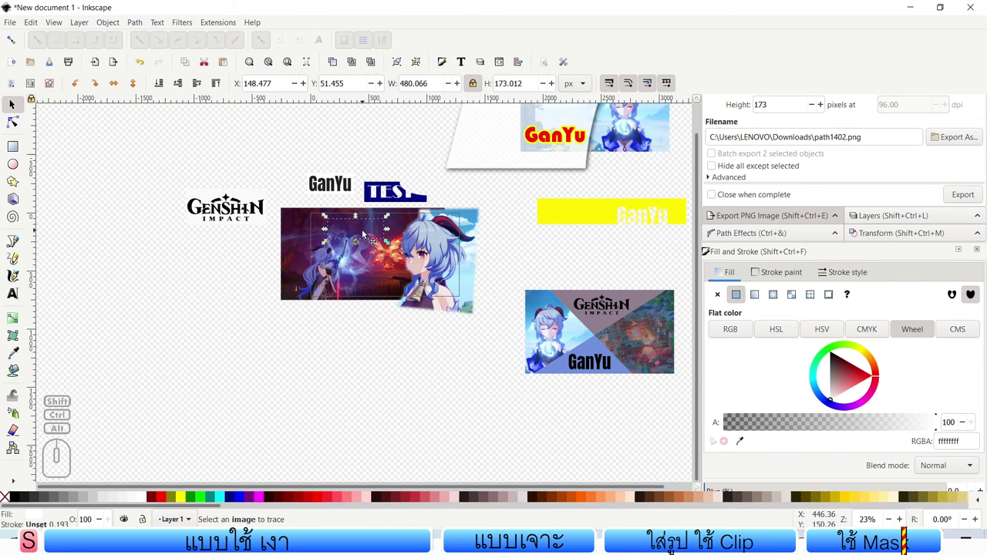
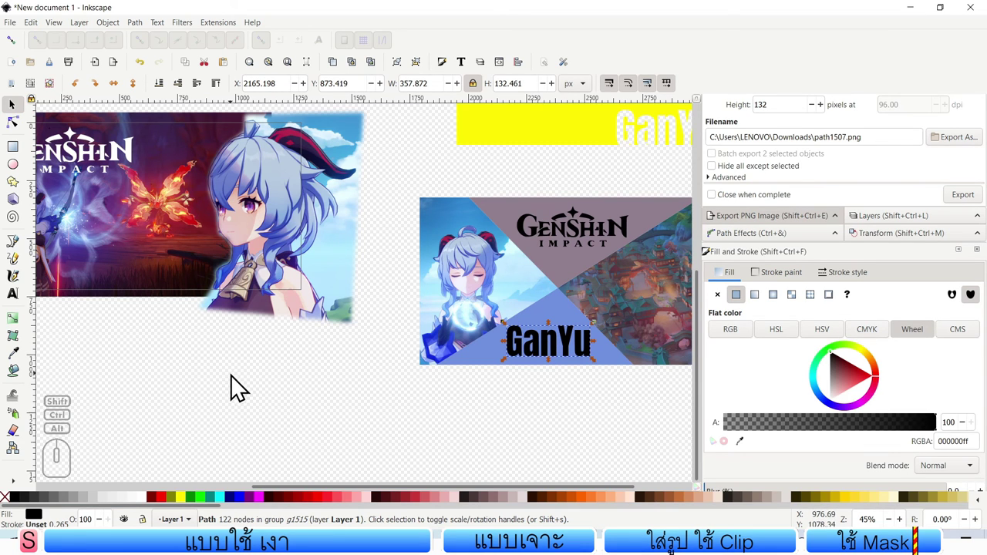
click(240, 386)
middle_click(214, 369)
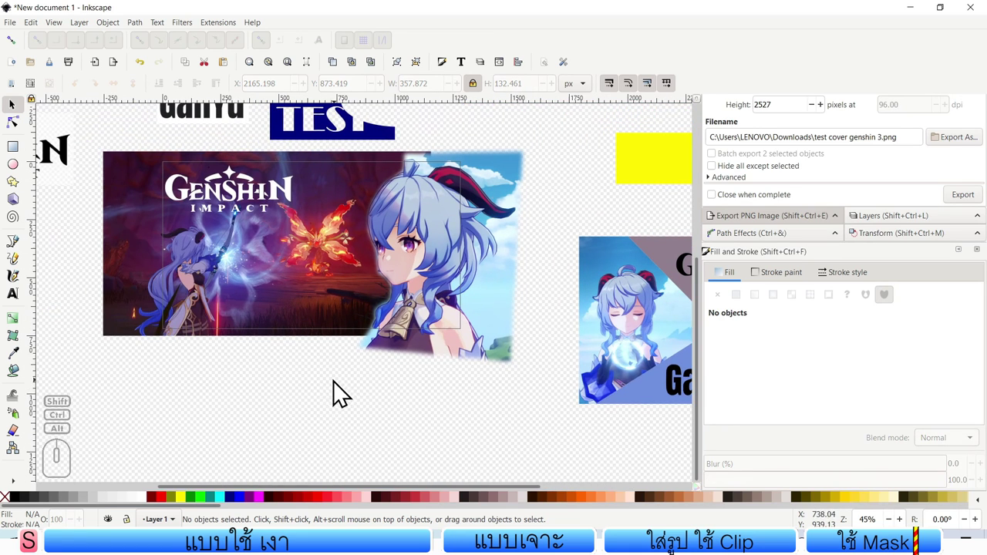
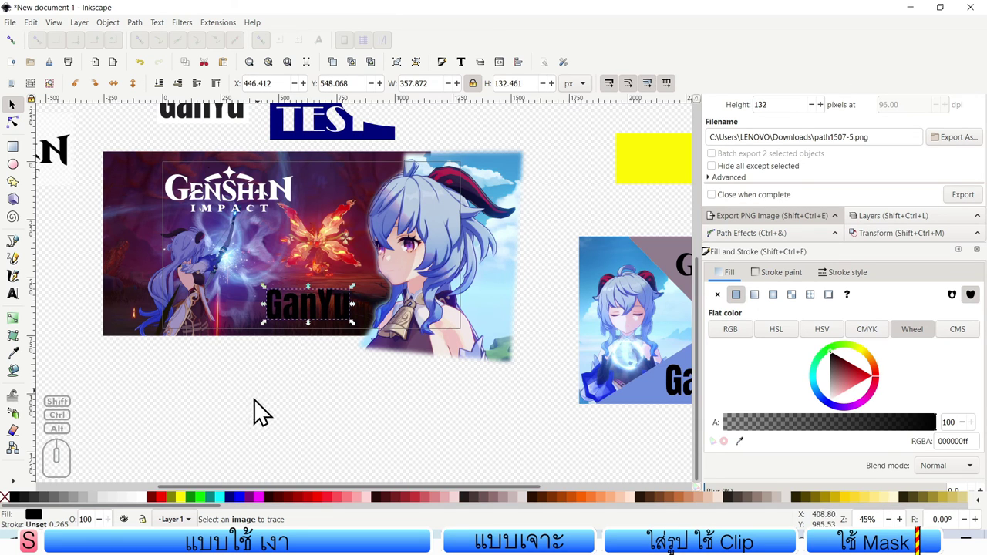
click(148, 506)
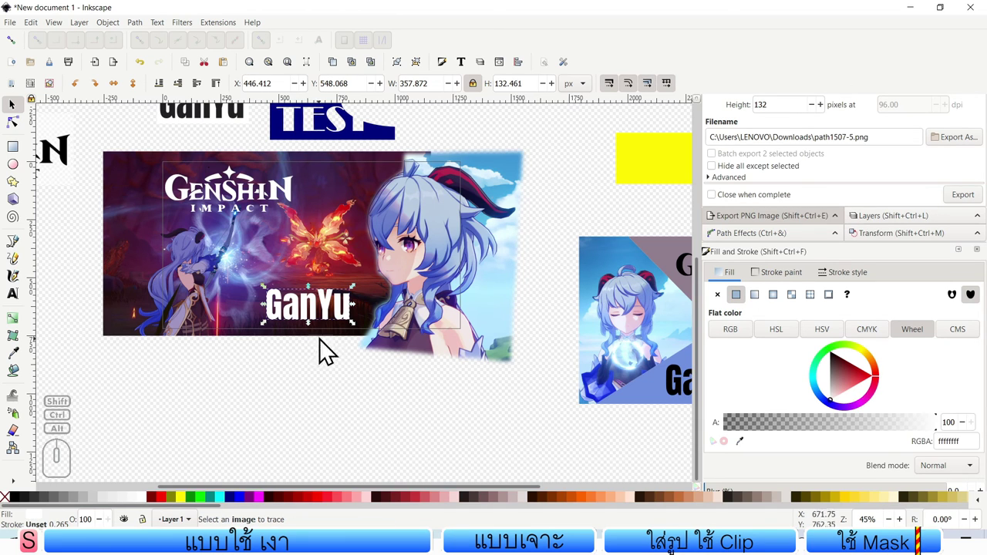
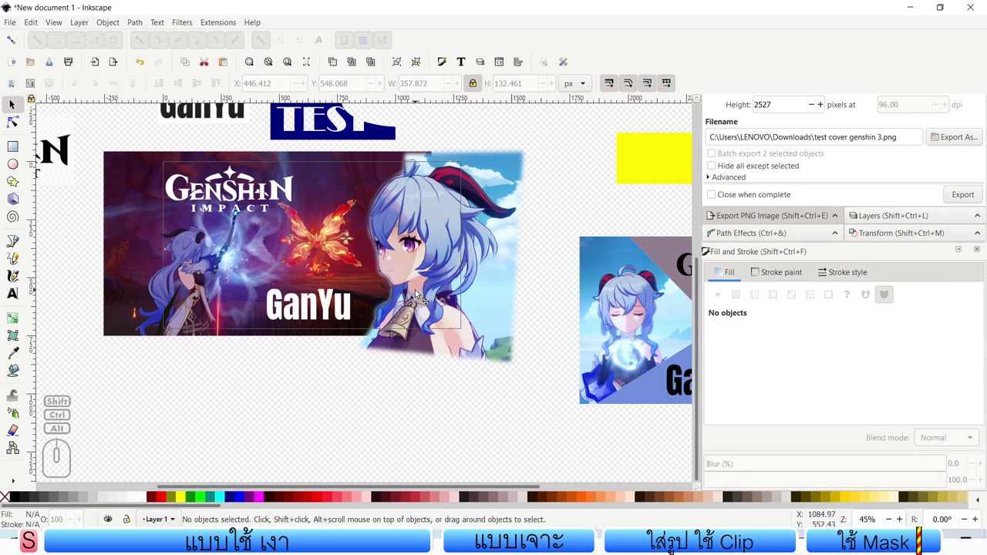
Step: Export the full 1280×720 page to Downloads as test cover genshin 4.png
click(21, 31)
click(60, 195)
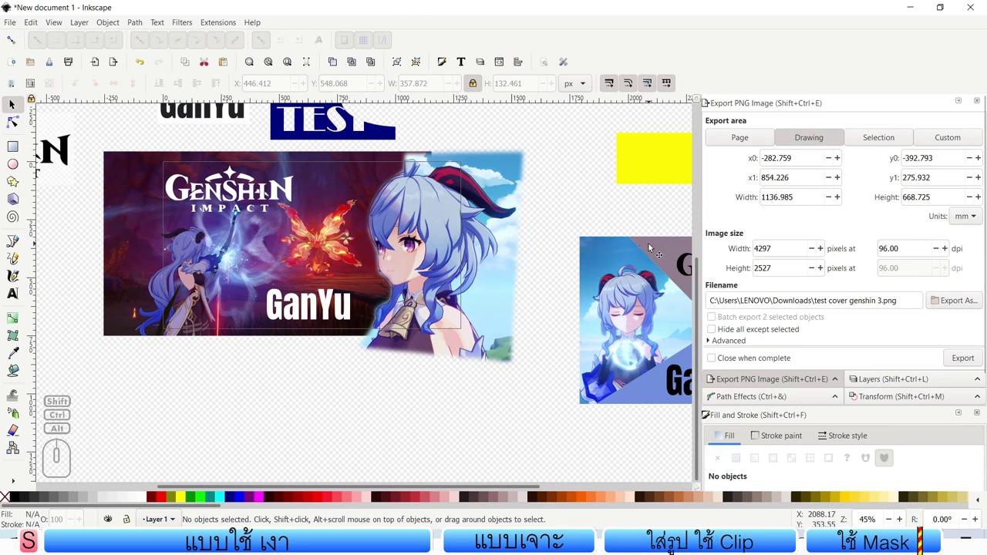
click(748, 147)
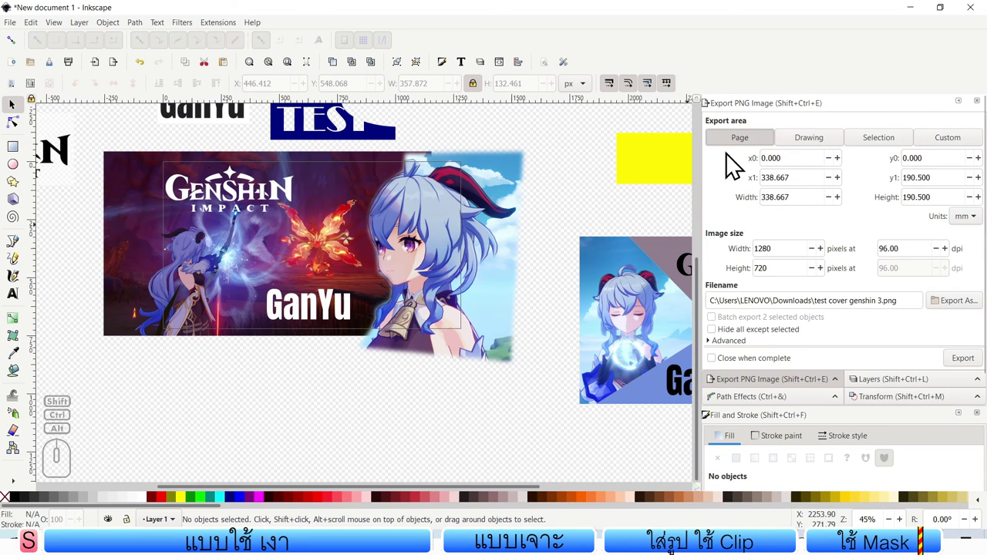
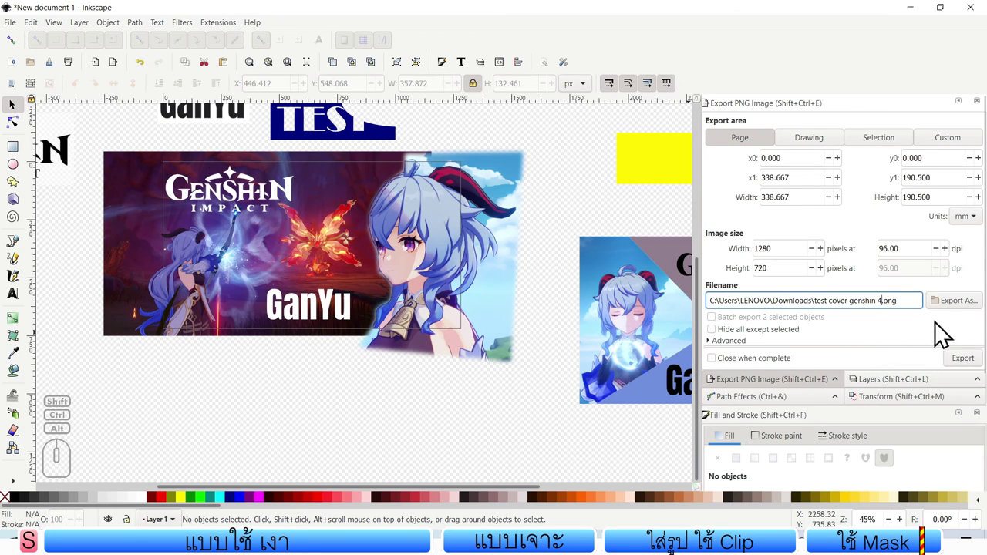
click(960, 361)
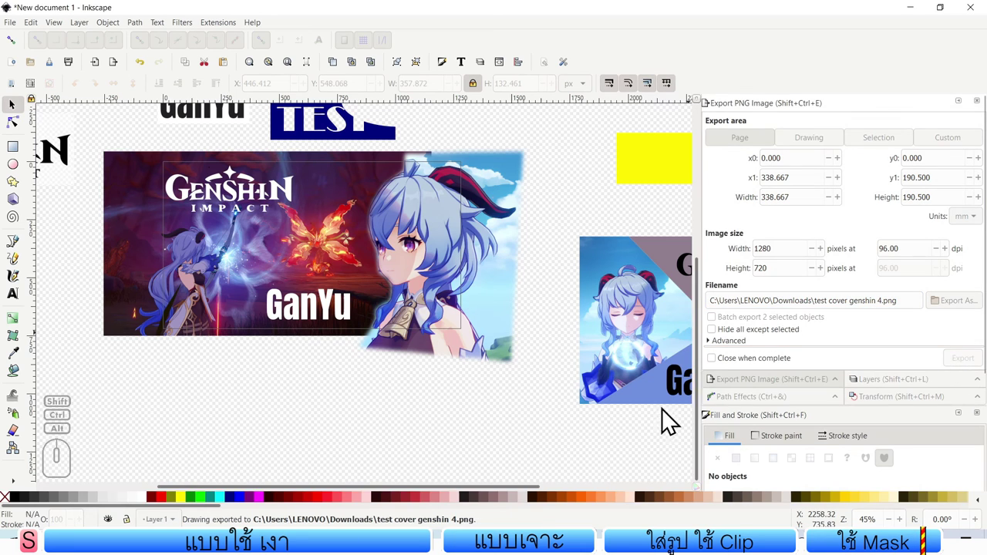
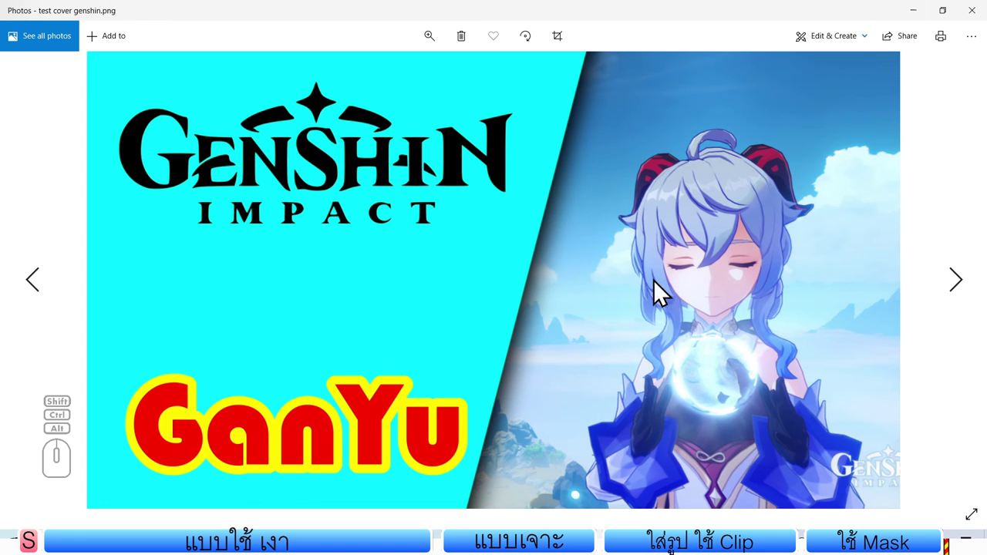
Step: Step through test cover genshin 2, 3 and 4 in Photos, skipping the video, then close the viewer
click(961, 293)
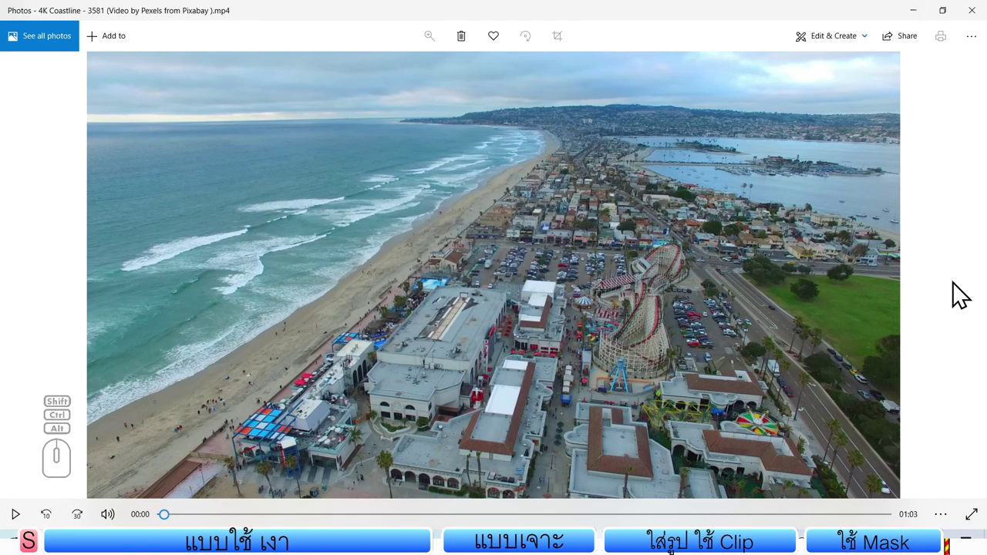
click(39, 281)
click(35, 283)
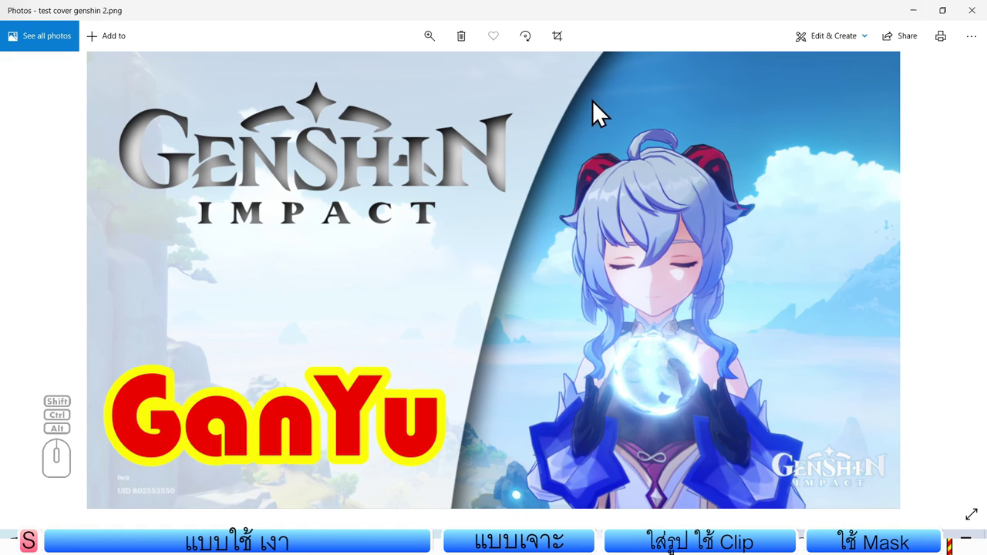
click(34, 289)
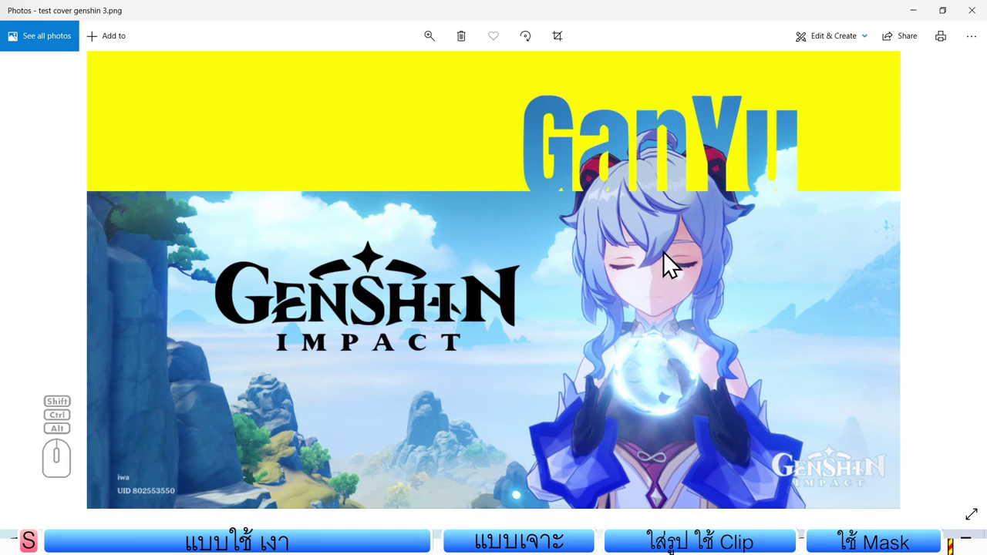
click(44, 282)
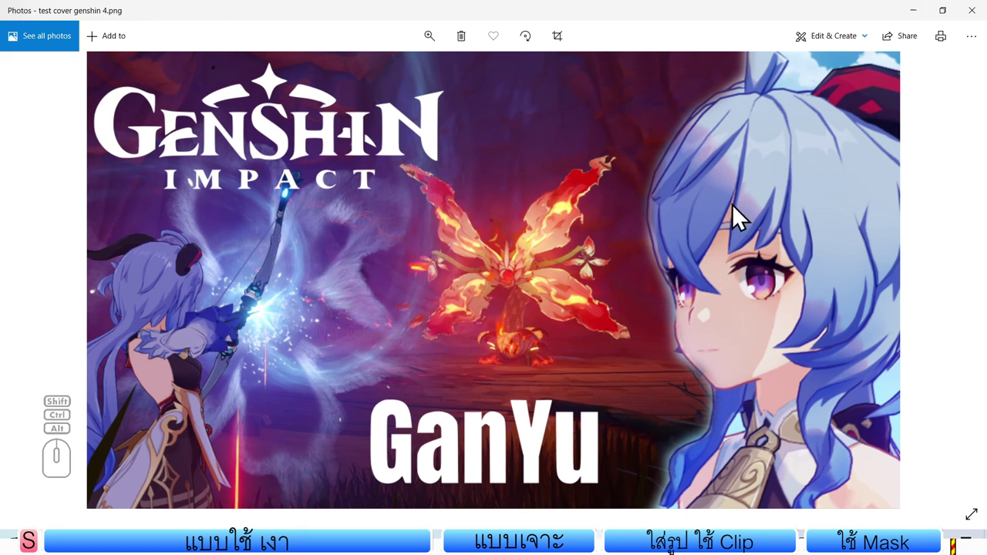
click(34, 316)
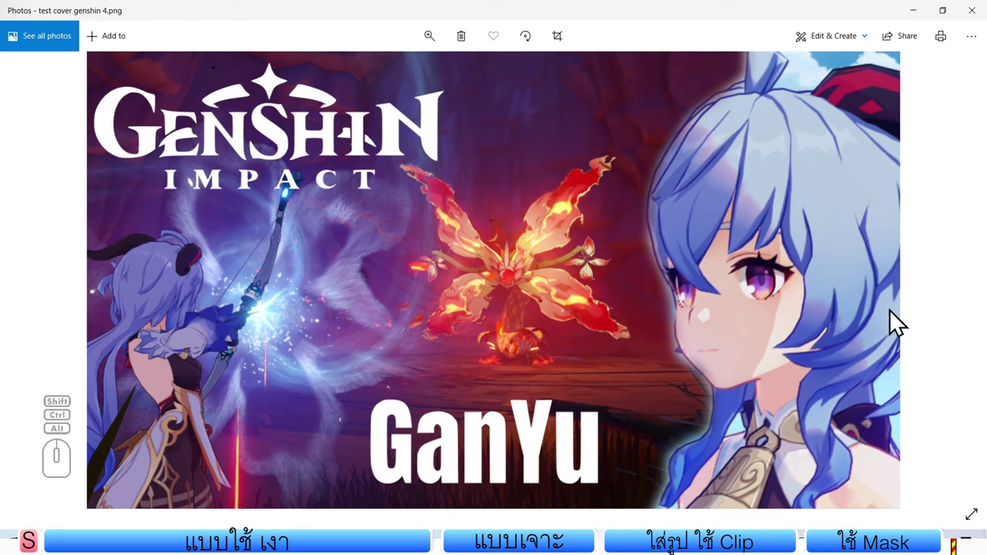
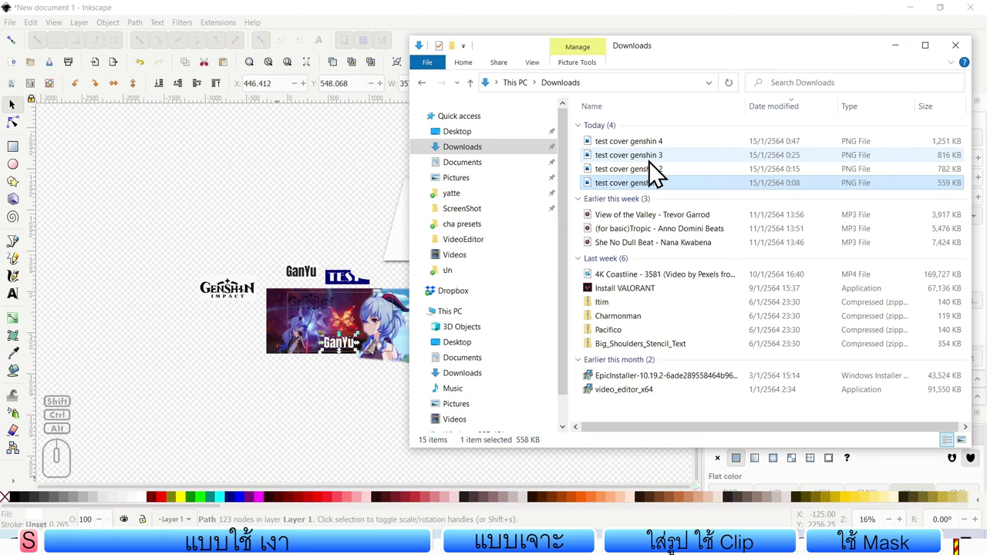
Step: Return to the Inkscape drawing to export the triangle cover
click(290, 438)
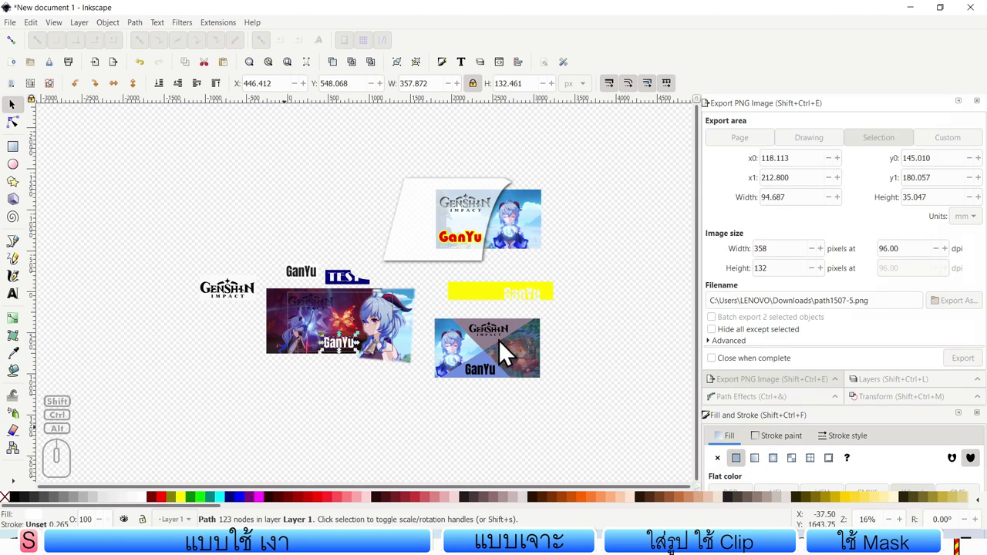
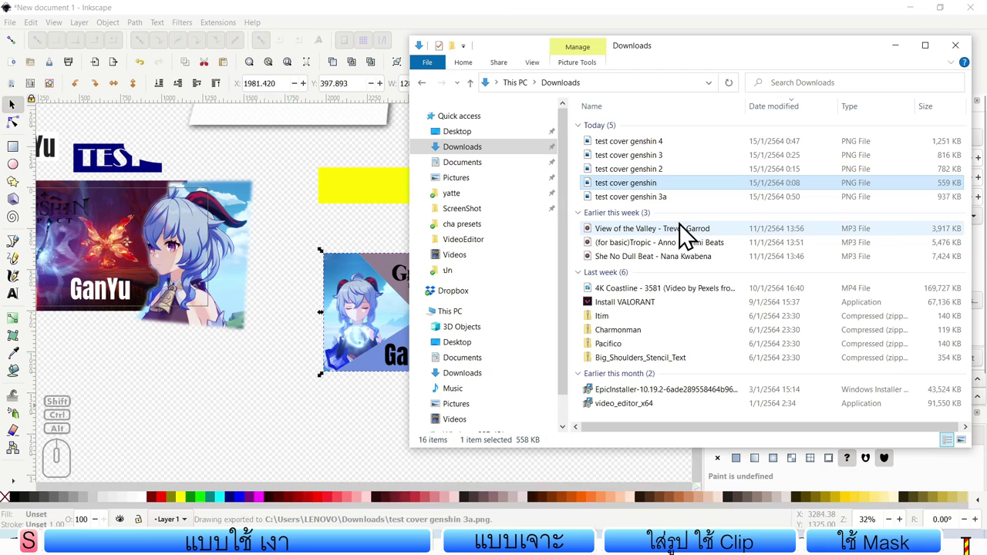
Step: View test cover genshin 3a.png in Photos, close it and zoom the Inkscape canvas out over all designs
double_click(655, 208)
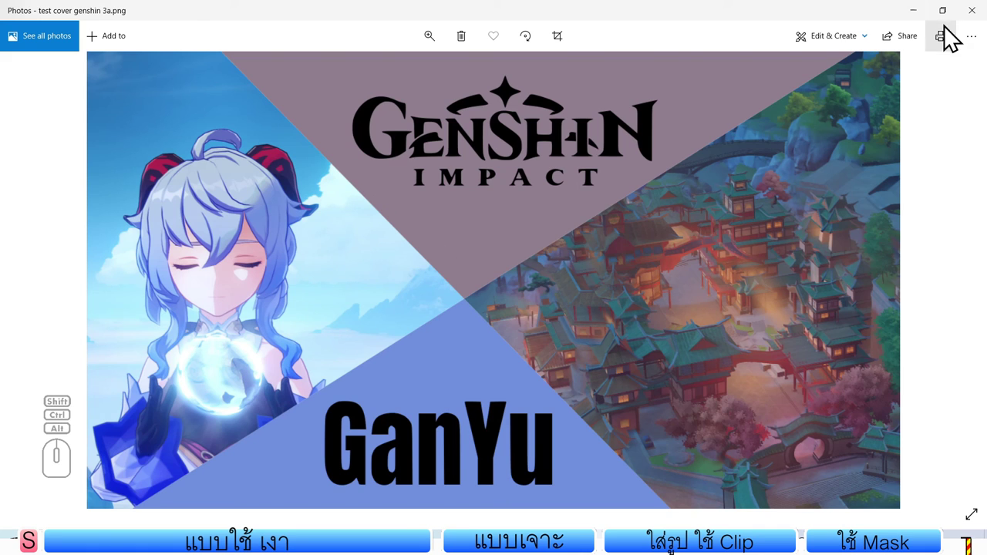
click(973, 21)
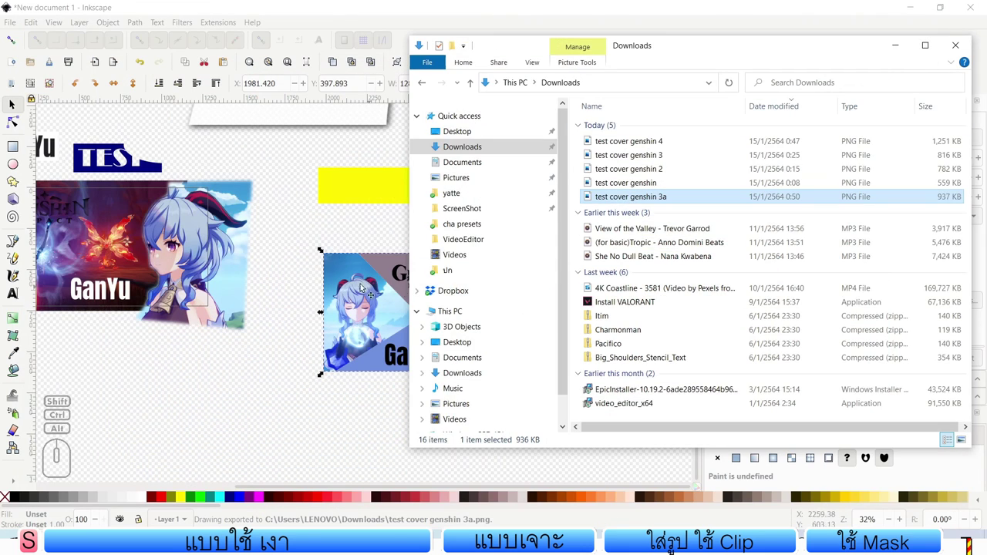
click(303, 246)
scroll(down, 3)
scroll(down, 3)
Step: Show Downloads as large thumbnails of the five cover PNGs in a maximised File Explorer window
drag(302, 236, 389, 316)
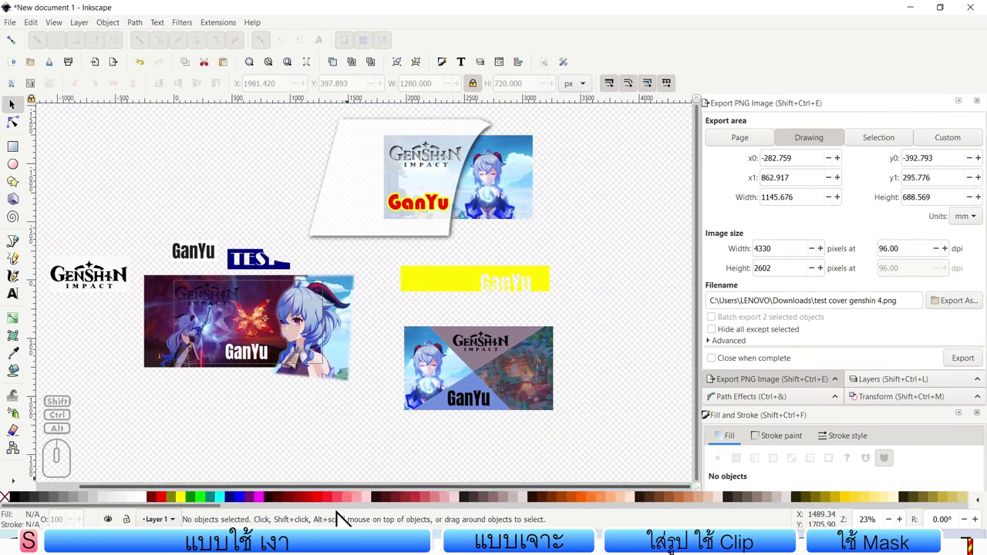
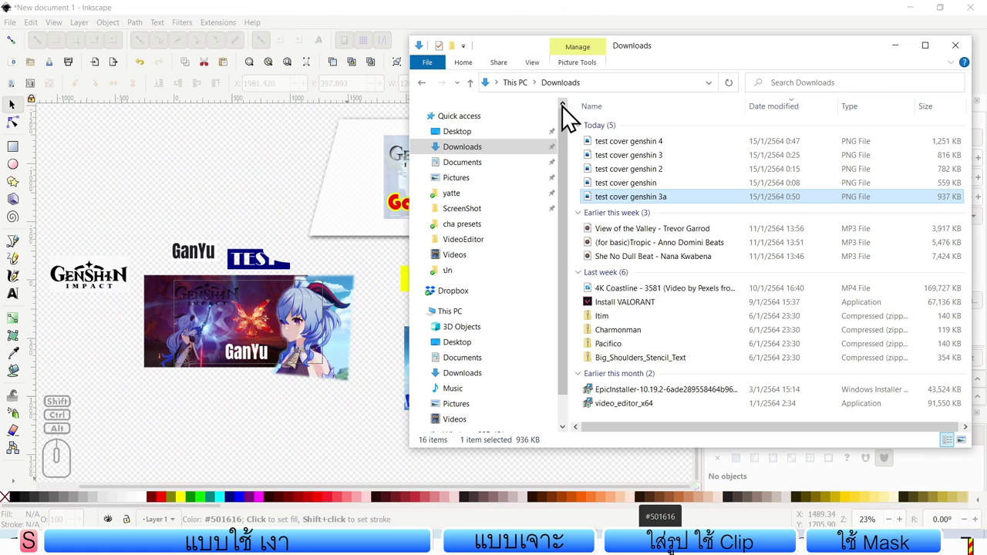
click(549, 73)
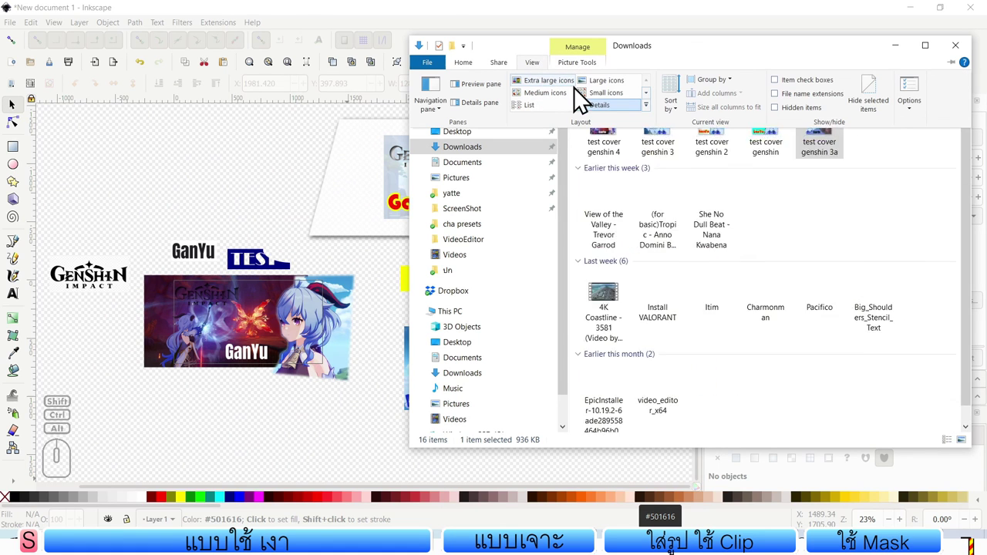
click(570, 93)
middle_click(857, 334)
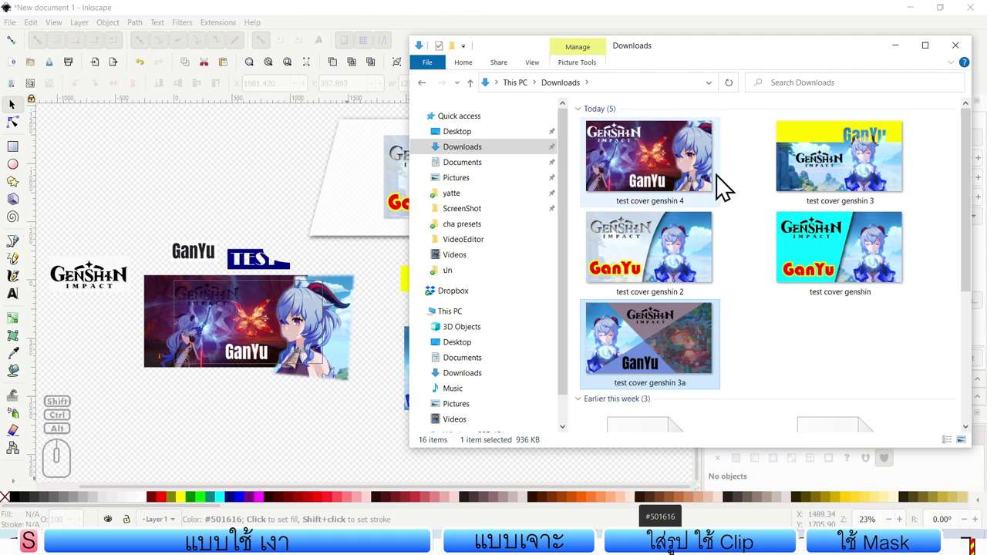
click(934, 60)
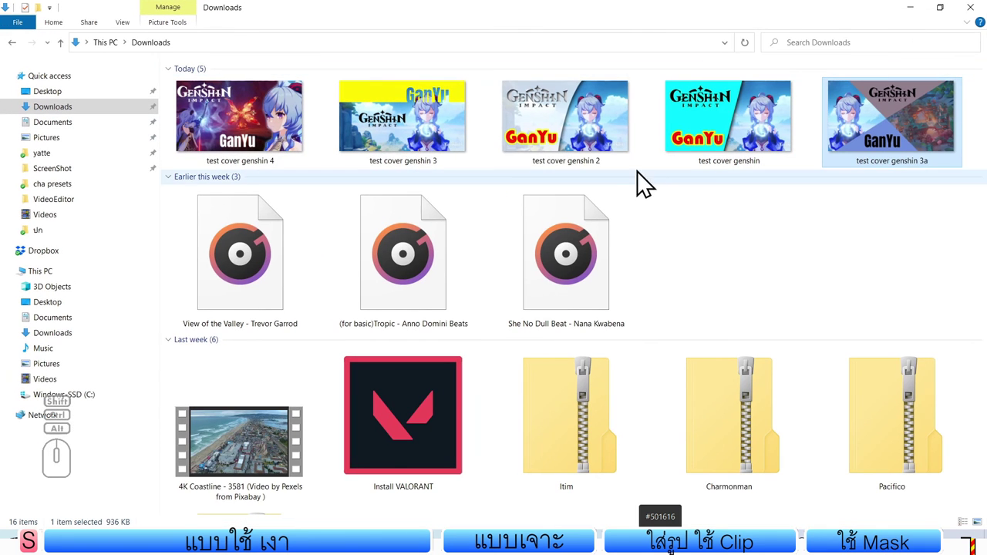